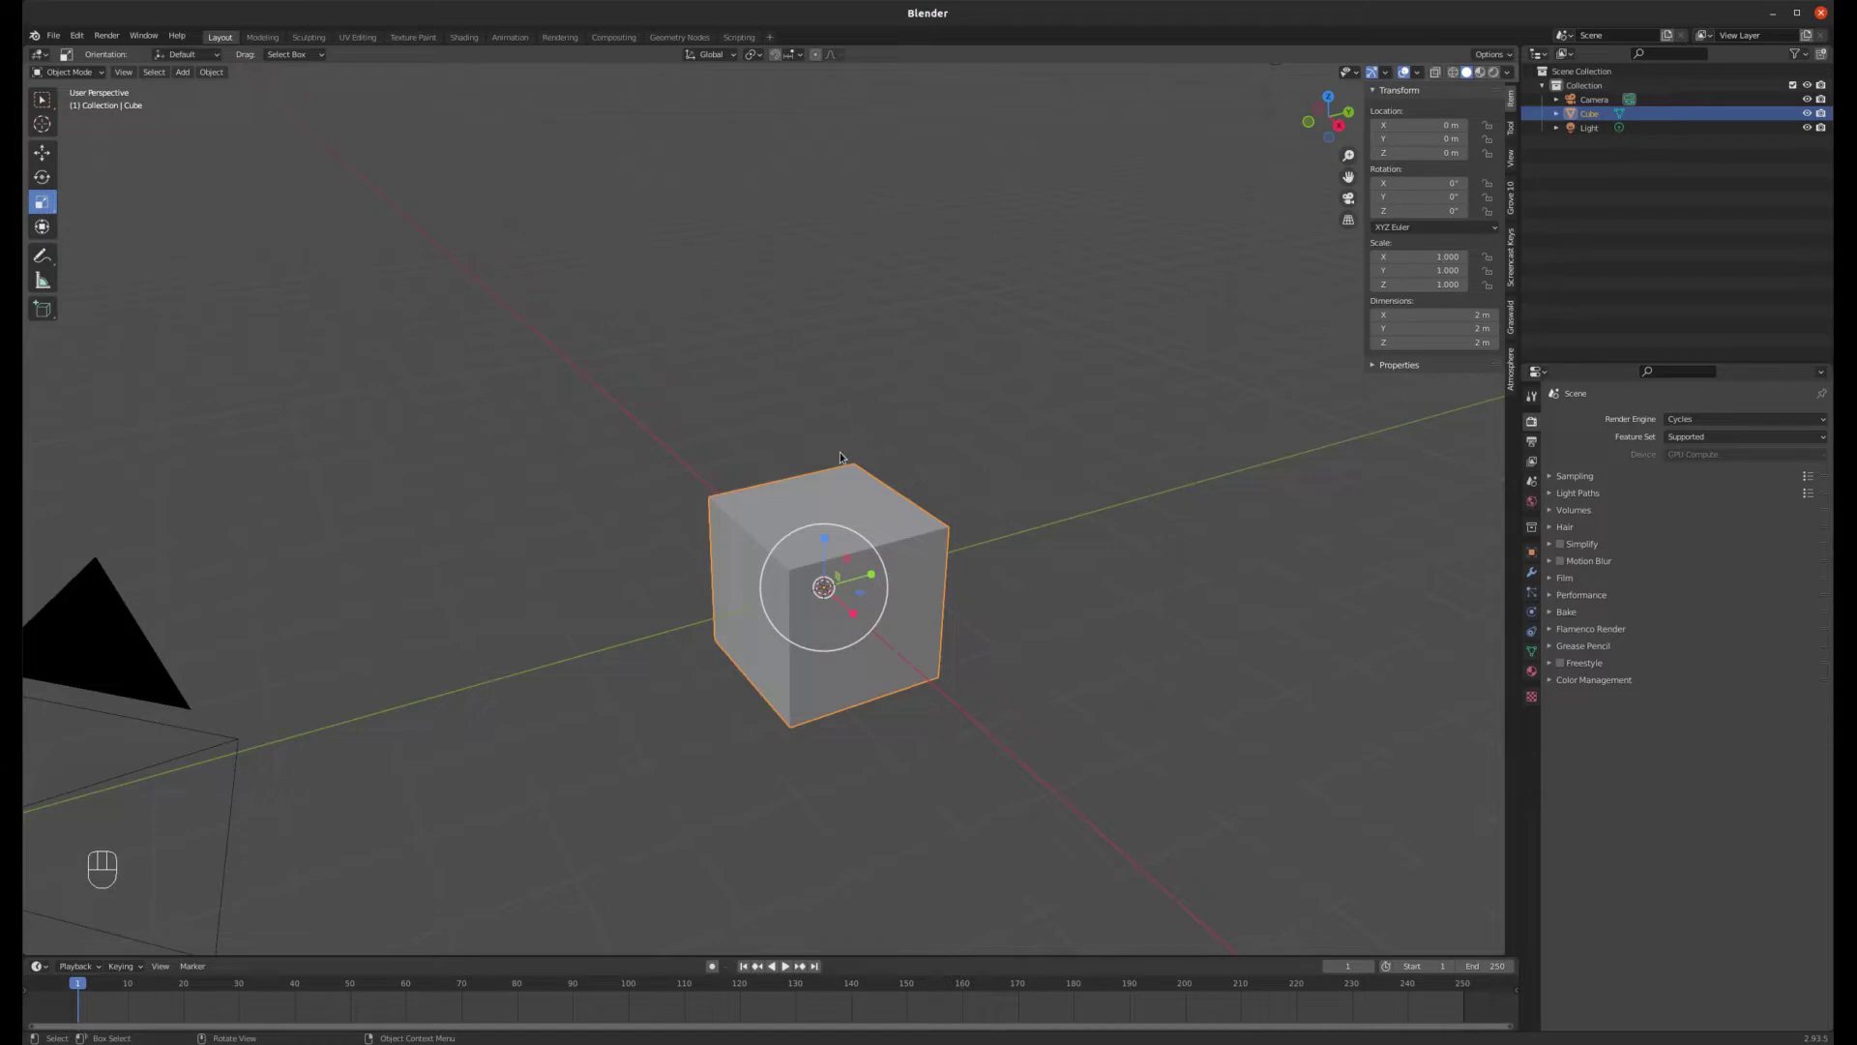
- Delete the default cube, leaving only the camera and light in the scene
key(Delete)
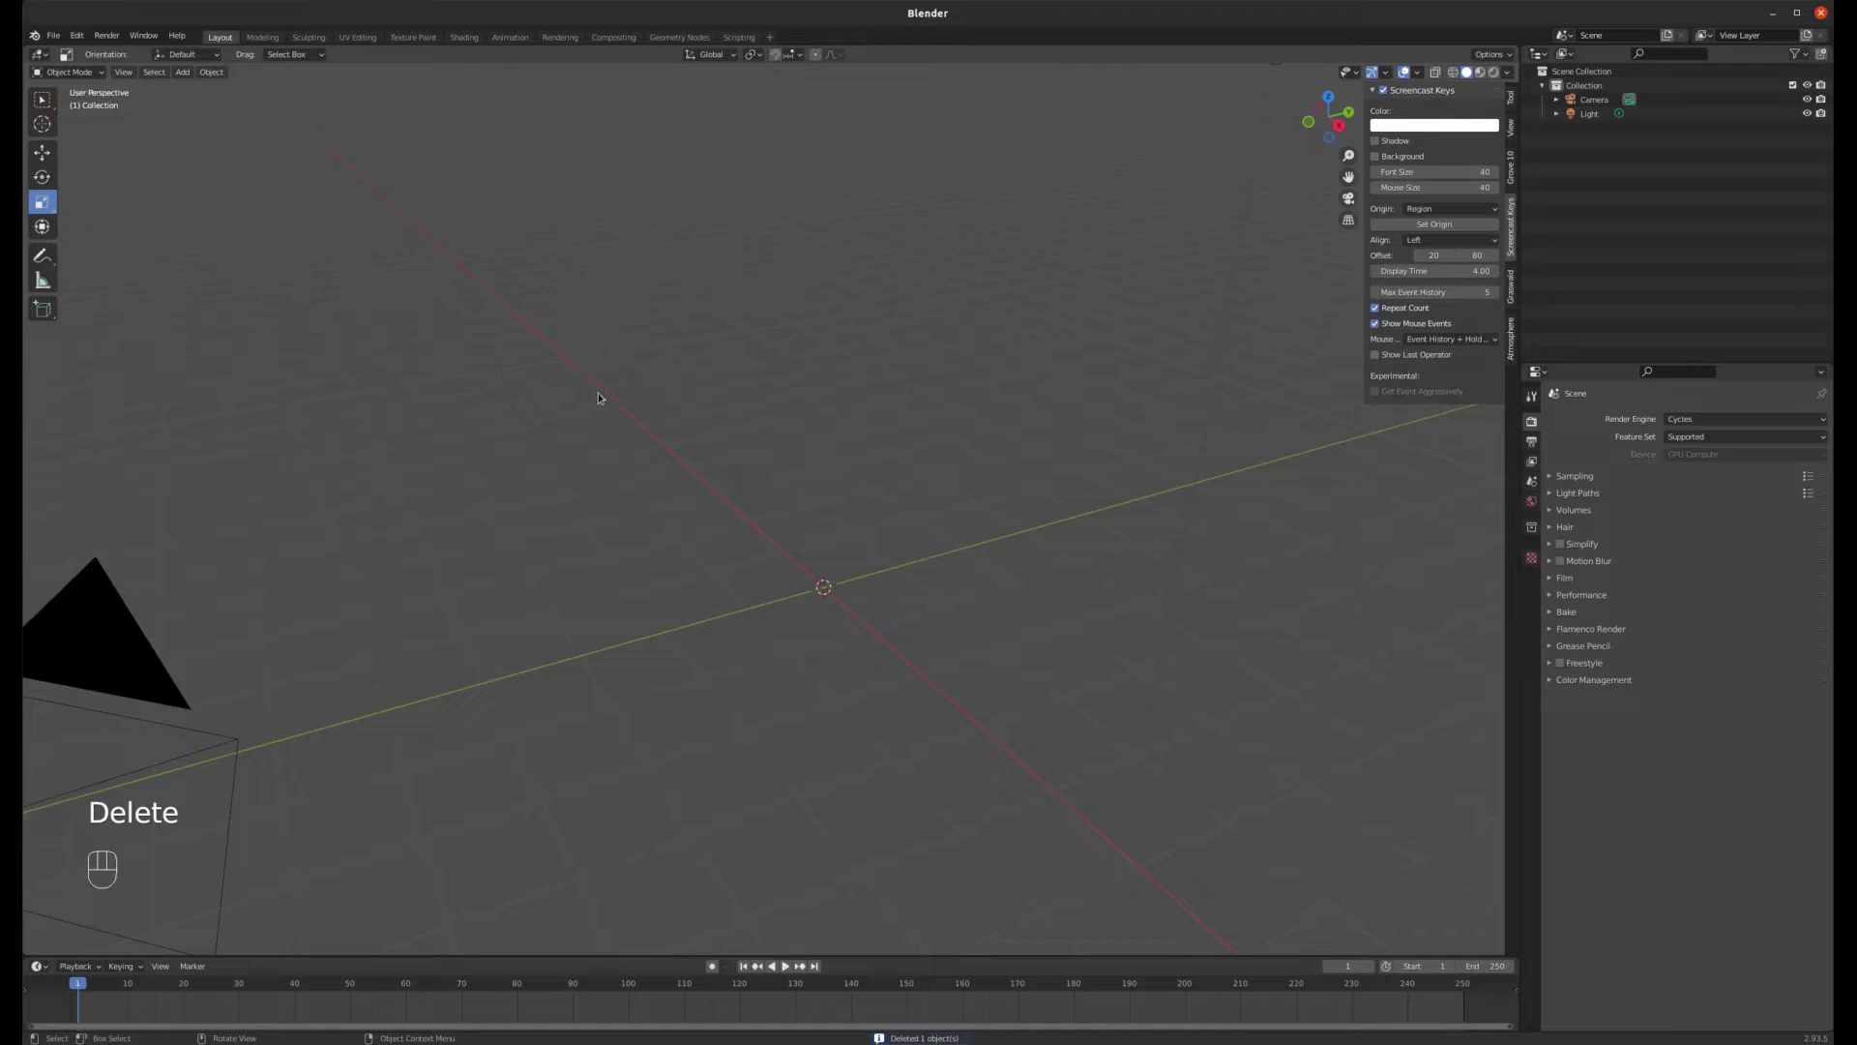
click(1519, 102)
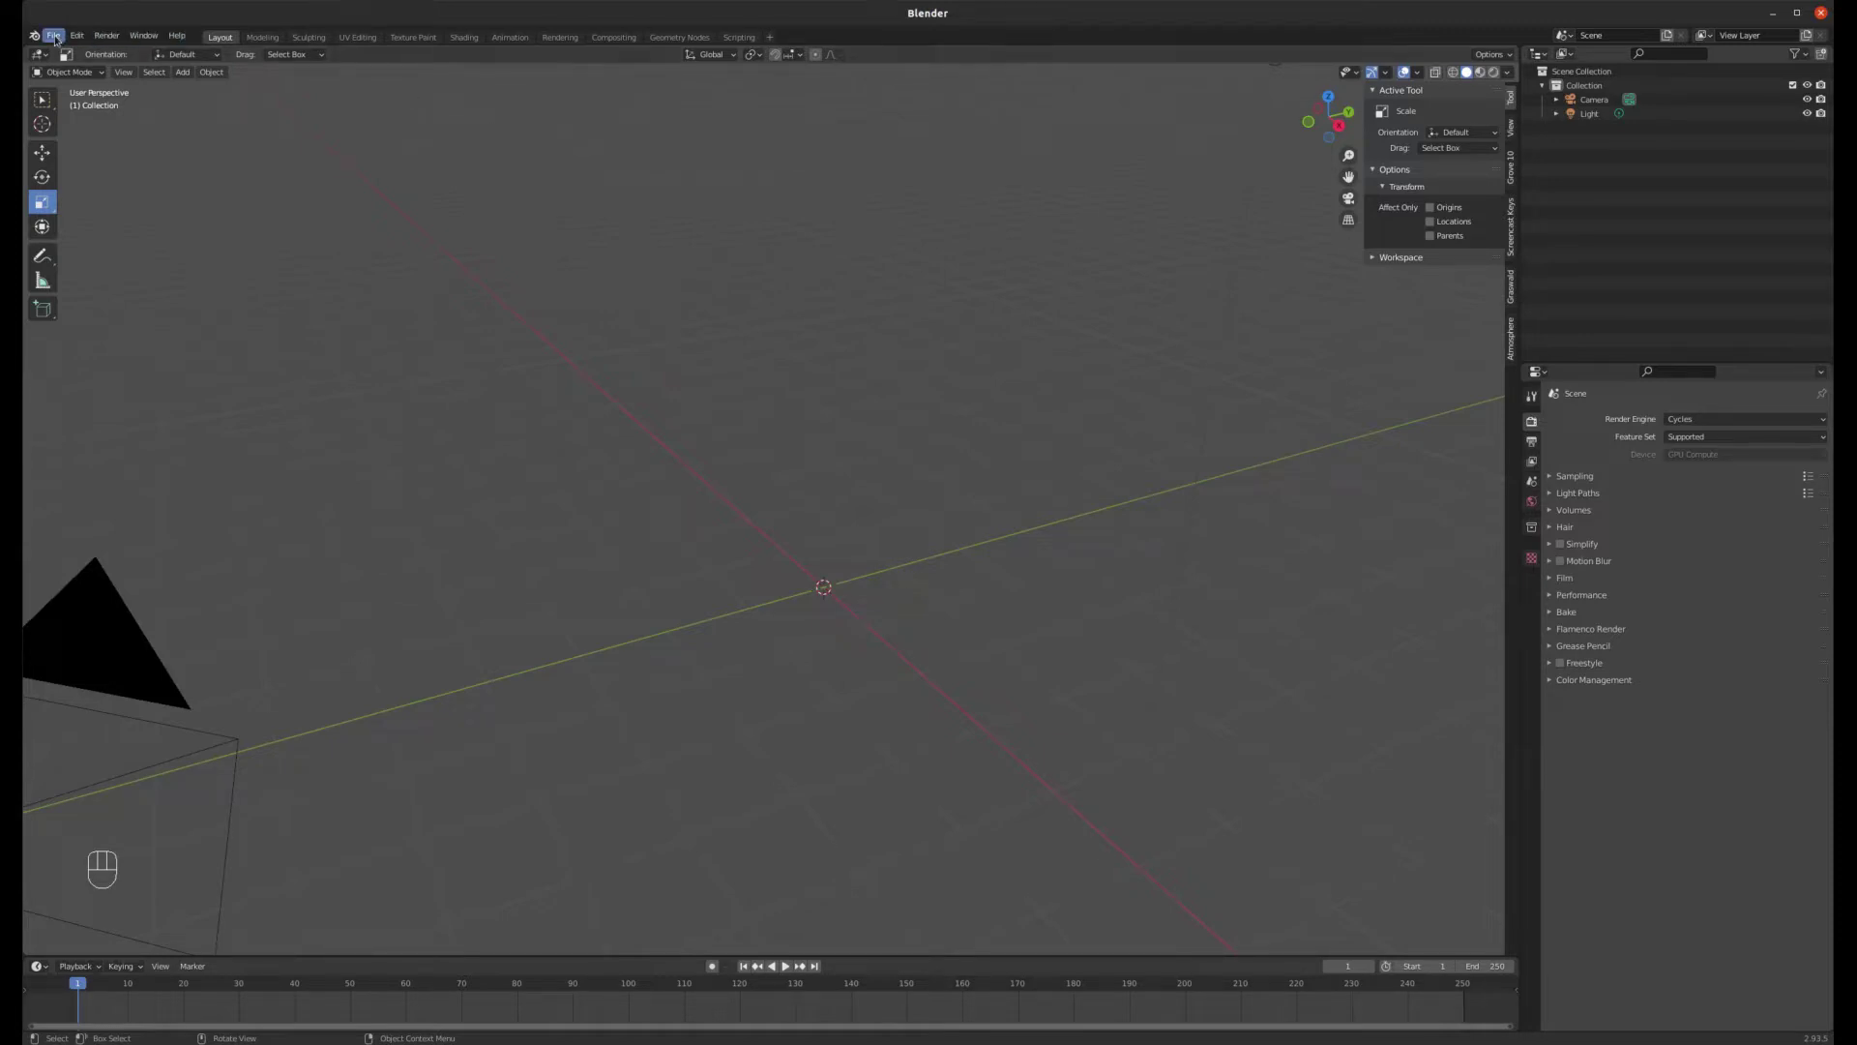
- Link the CH-rain collection from the rain_v2 blend file into the scene
drag(60, 37, 94, 178)
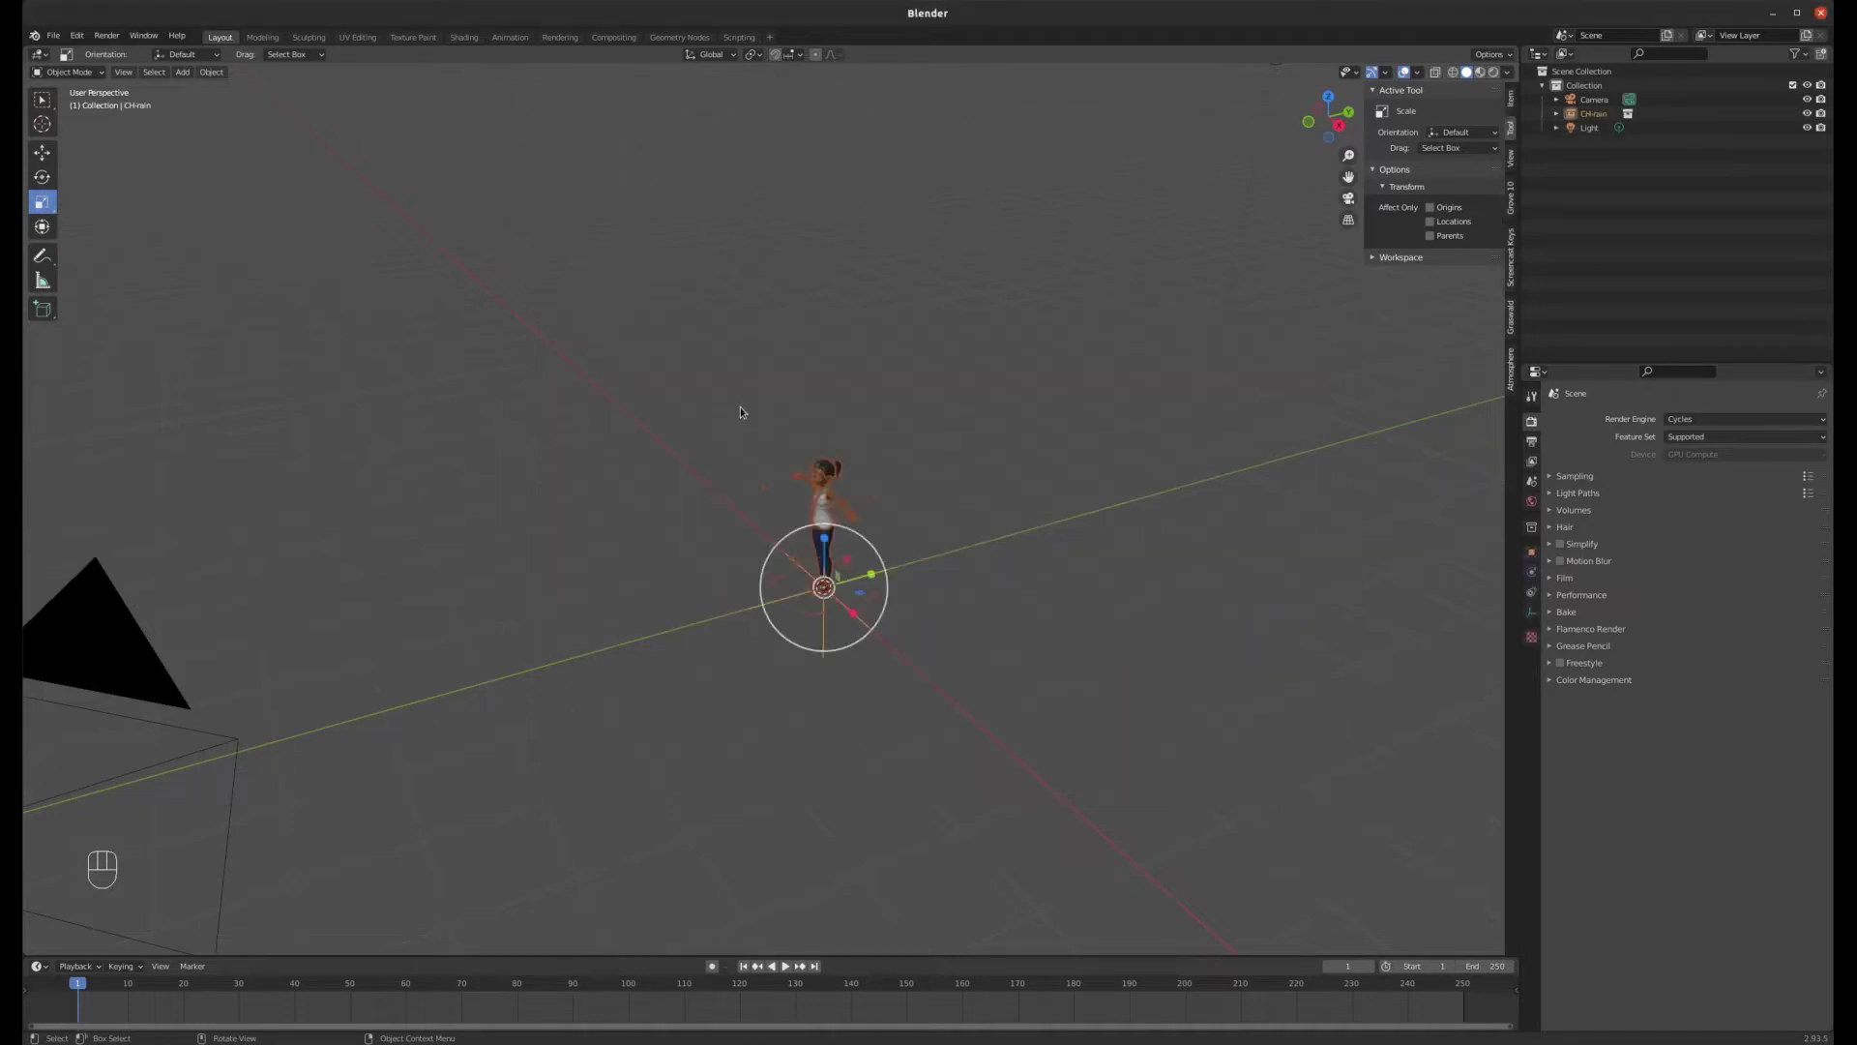
scroll(up, 3)
scroll(up, 3)
drag(794, 475, 838, 460)
scroll(down, 3)
scroll(up, 3)
click(1053, 736)
key(g)
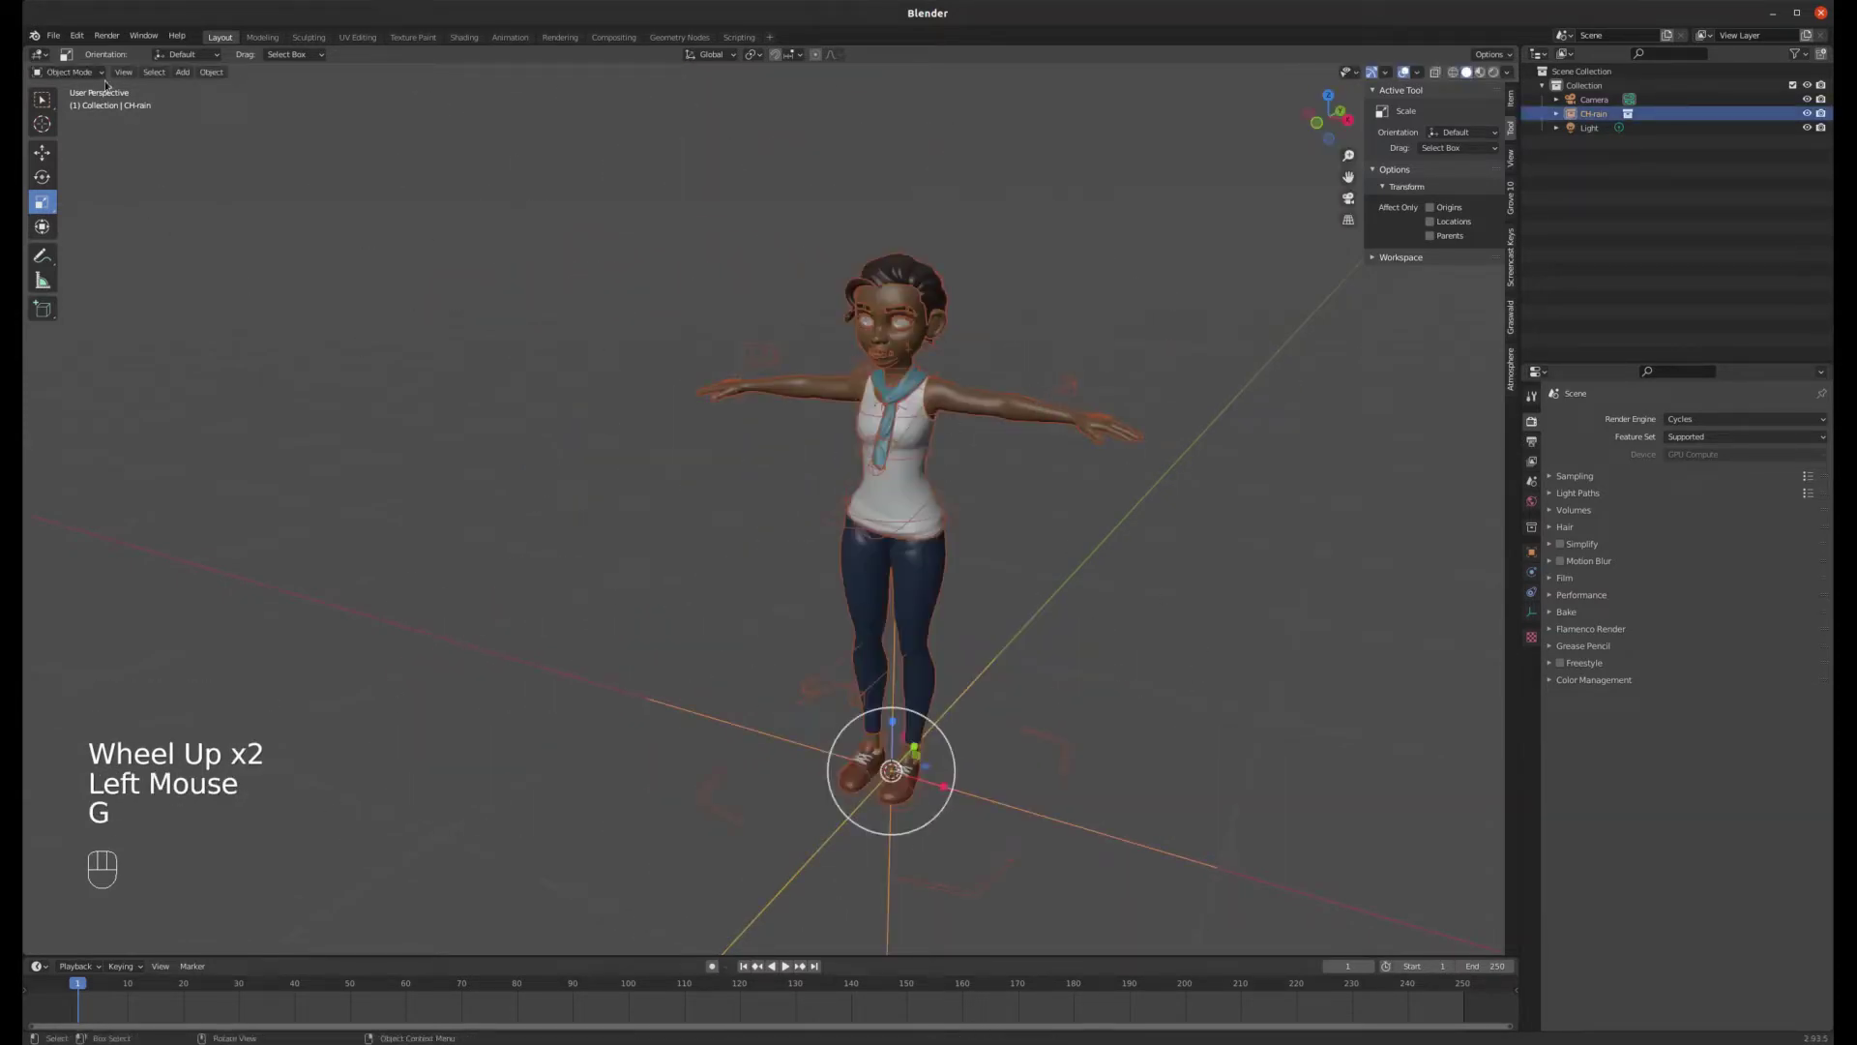
drag(112, 74, 111, 71)
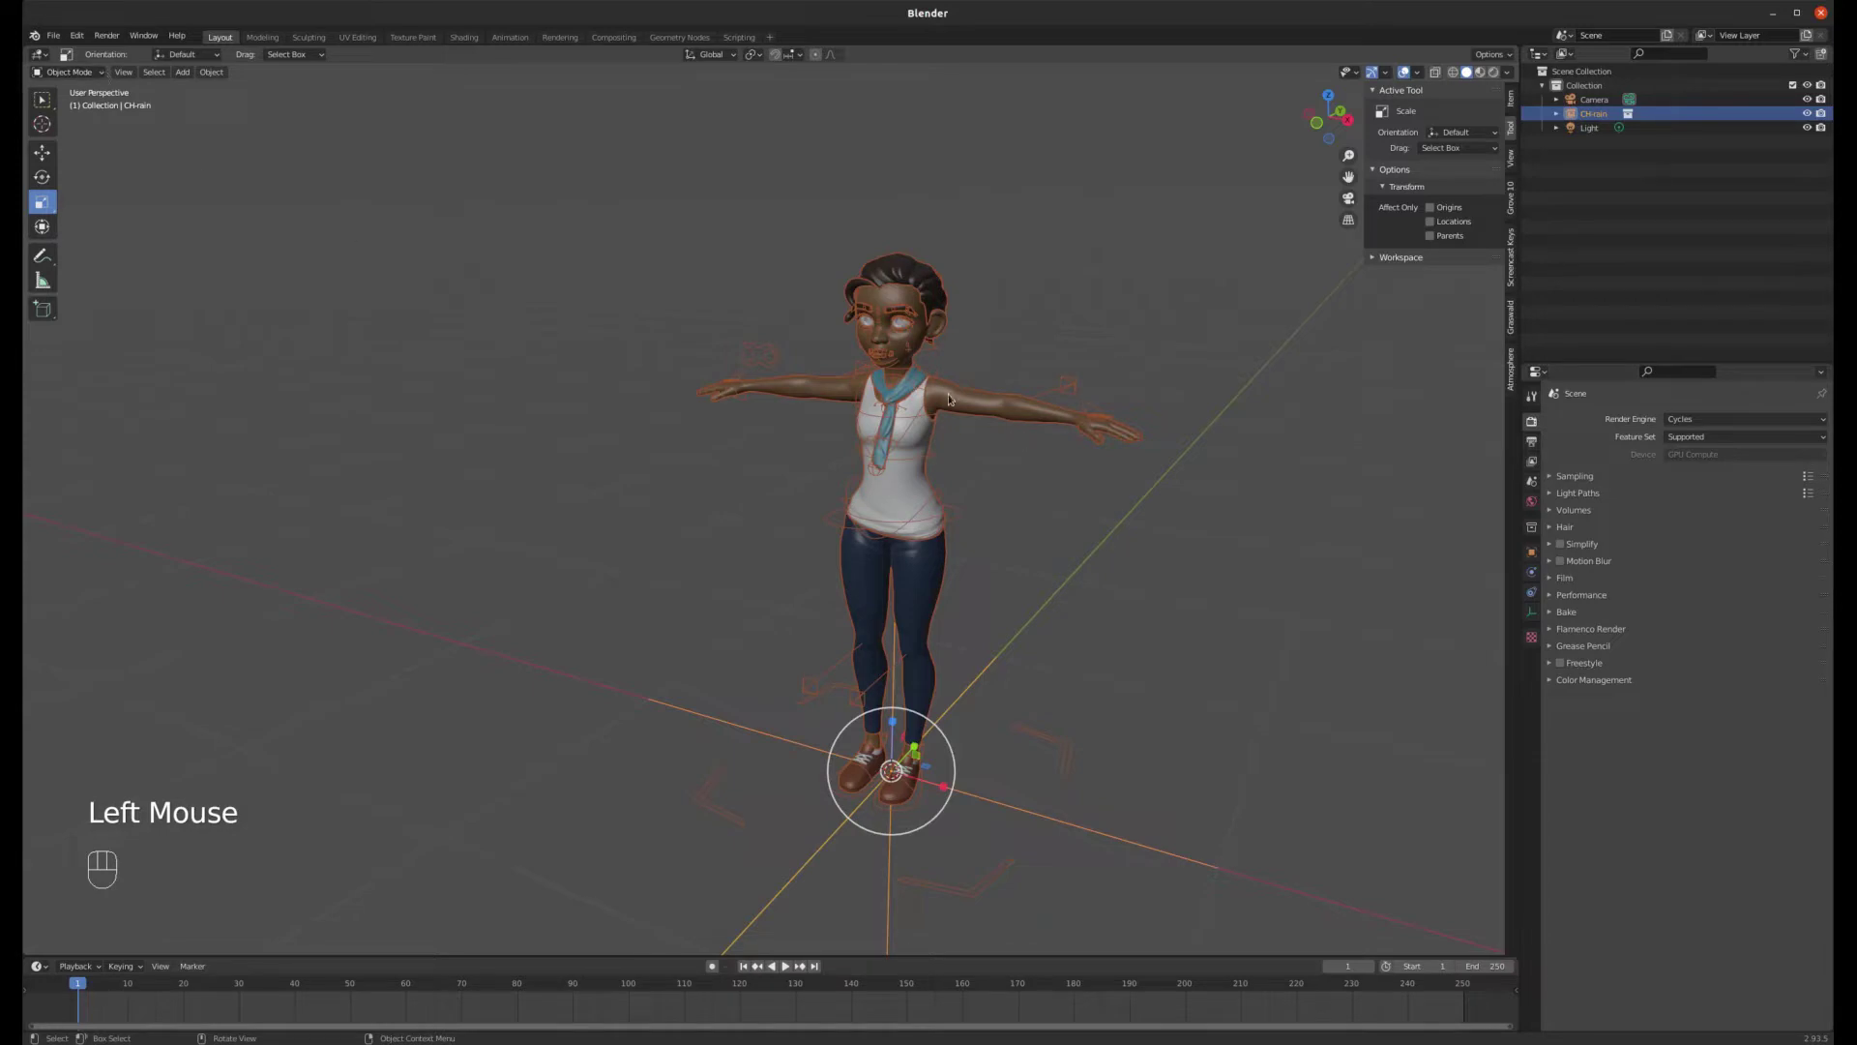
scroll(up, 3)
scroll(down, 3)
drag(705, 360, 716, 356)
scroll(down, 3)
middle_click(856, 489)
drag(861, 512, 846, 433)
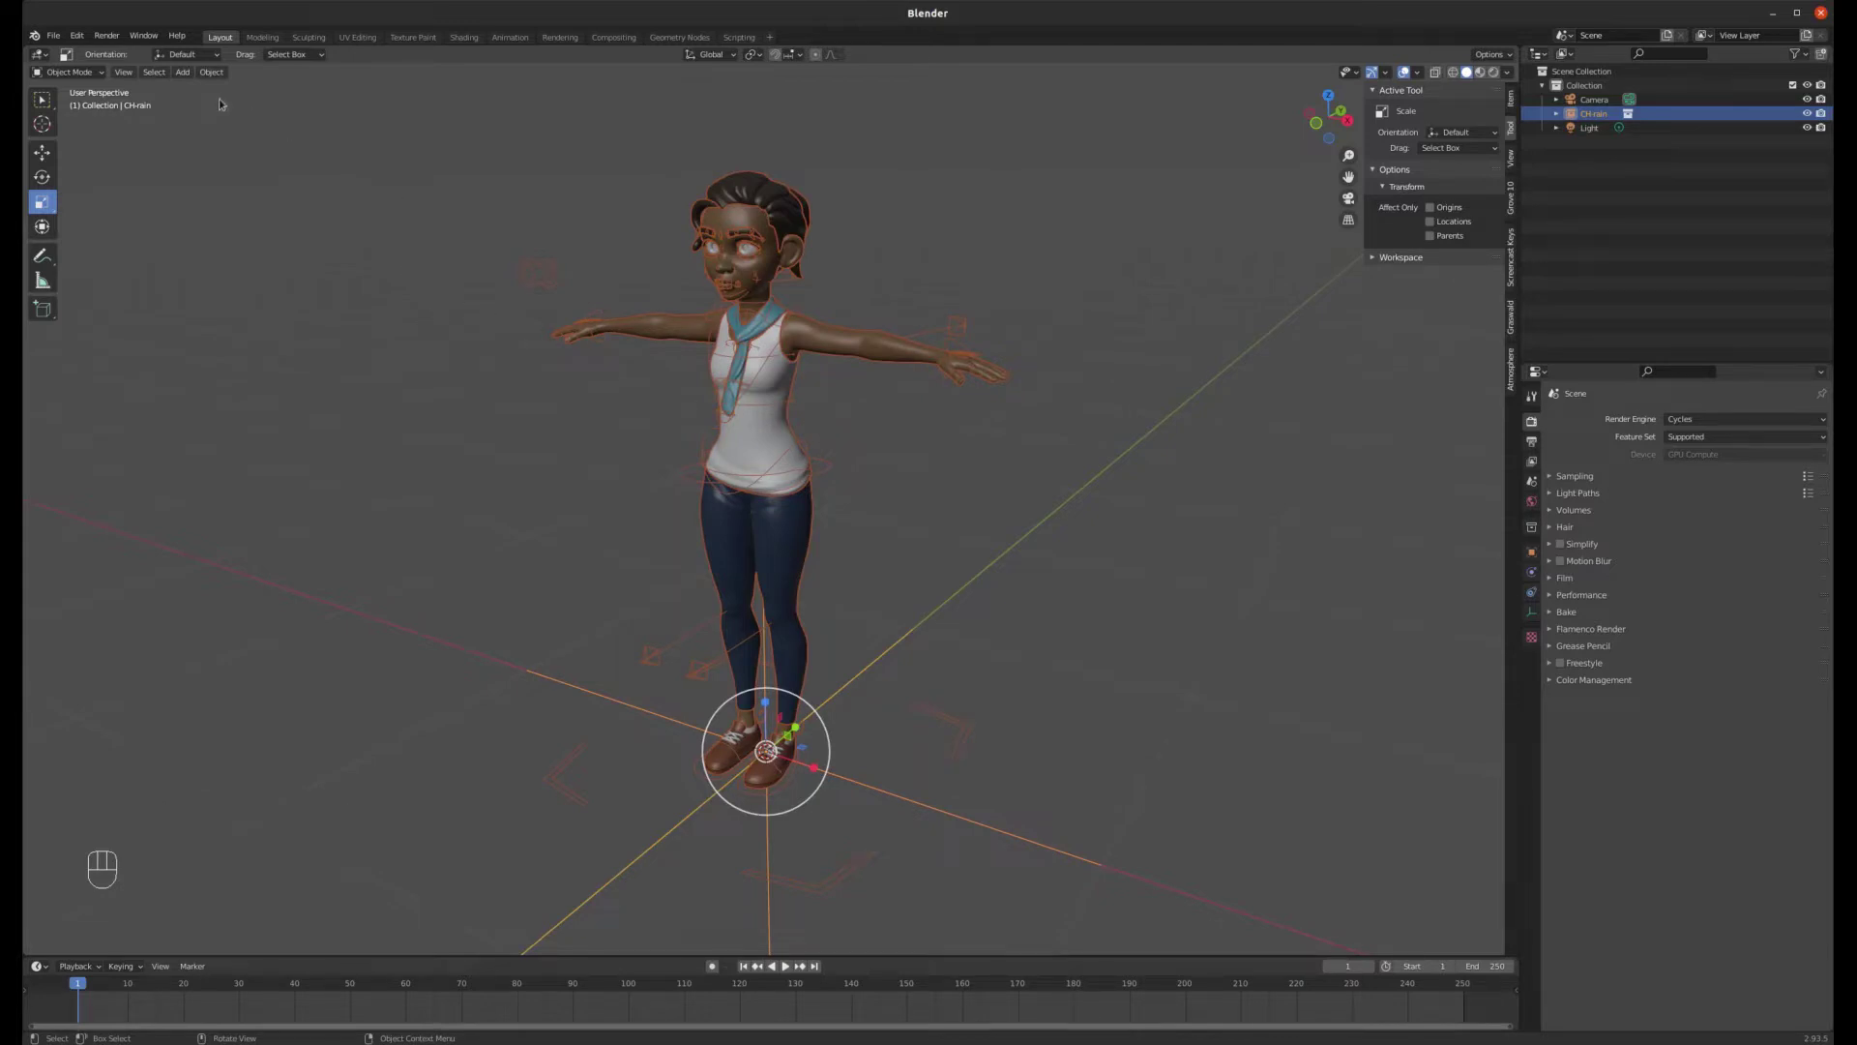
- Make a proxy of the Rain rig, creating CH-rain_proxy with its controls shown
drag(216, 73, 396, 371)
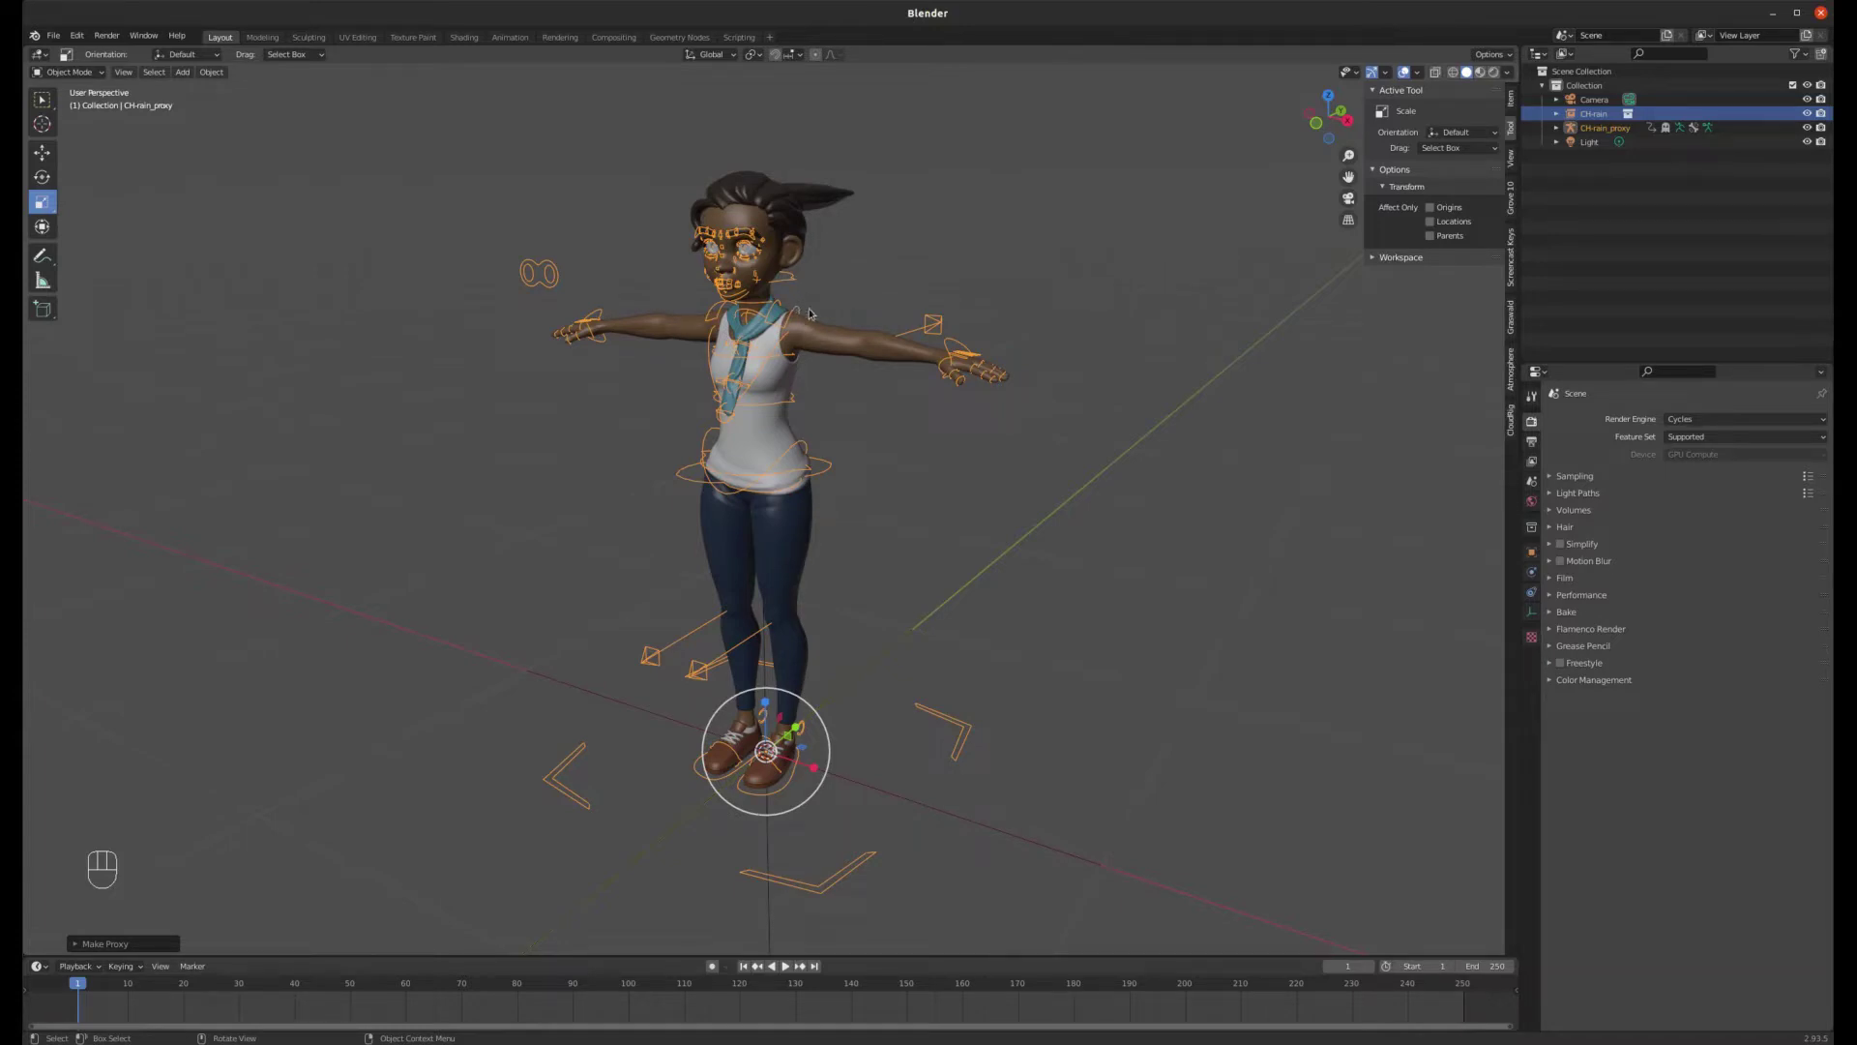
drag(90, 76, 299, 110)
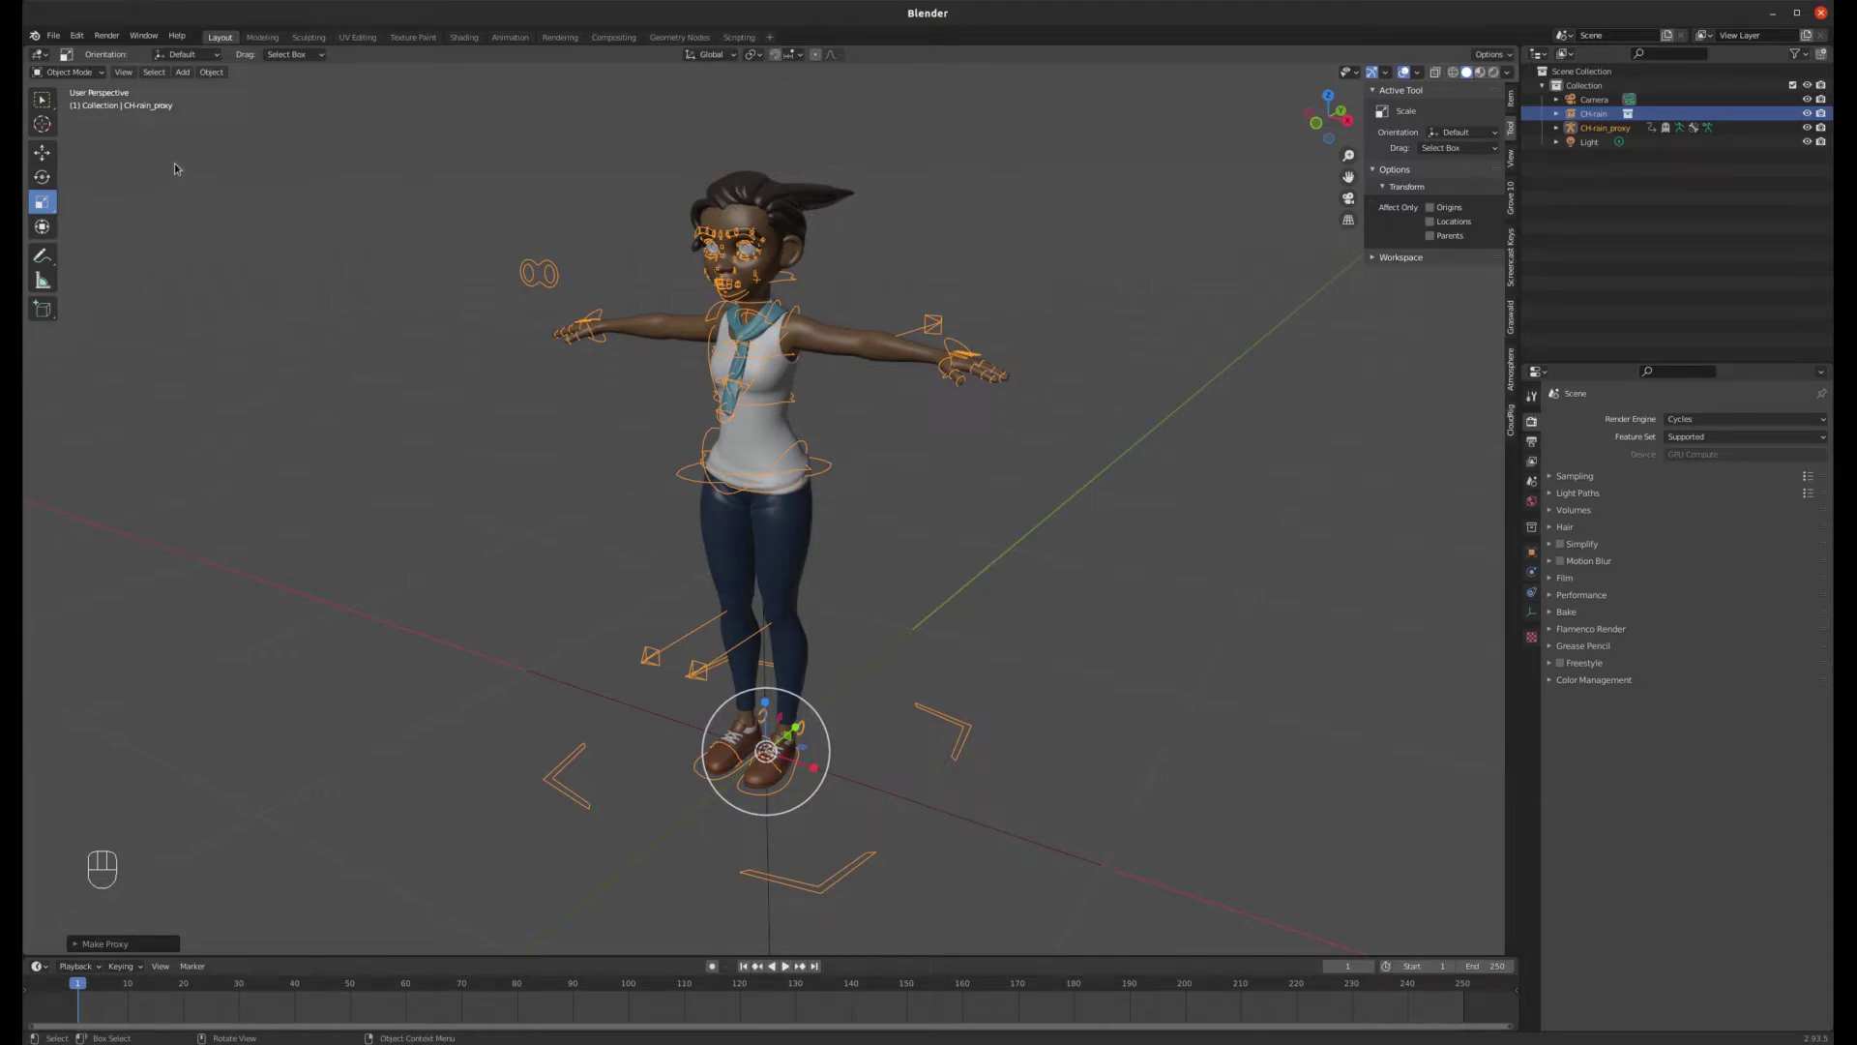
- Switch CH-rain_proxy into Pose Mode and grab the left hand control
drag(94, 72, 145, 125)
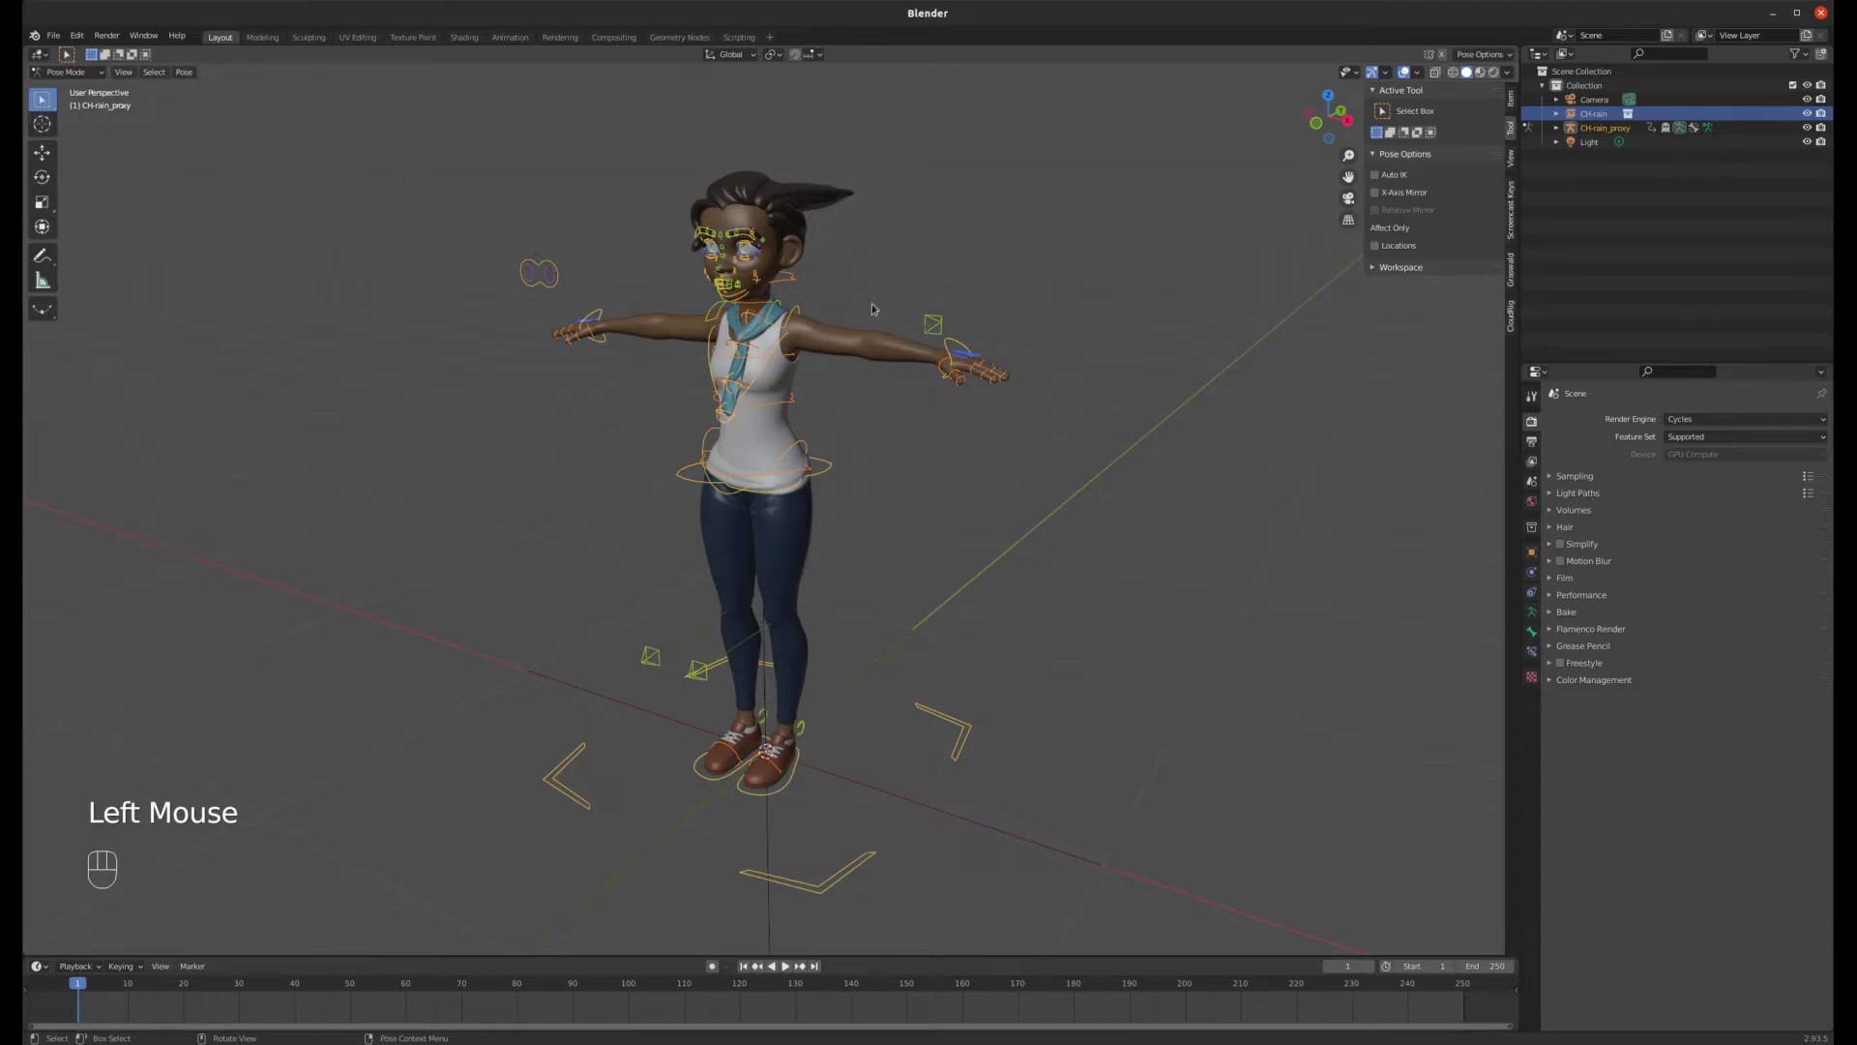
click(926, 315)
click(957, 345)
key(g)
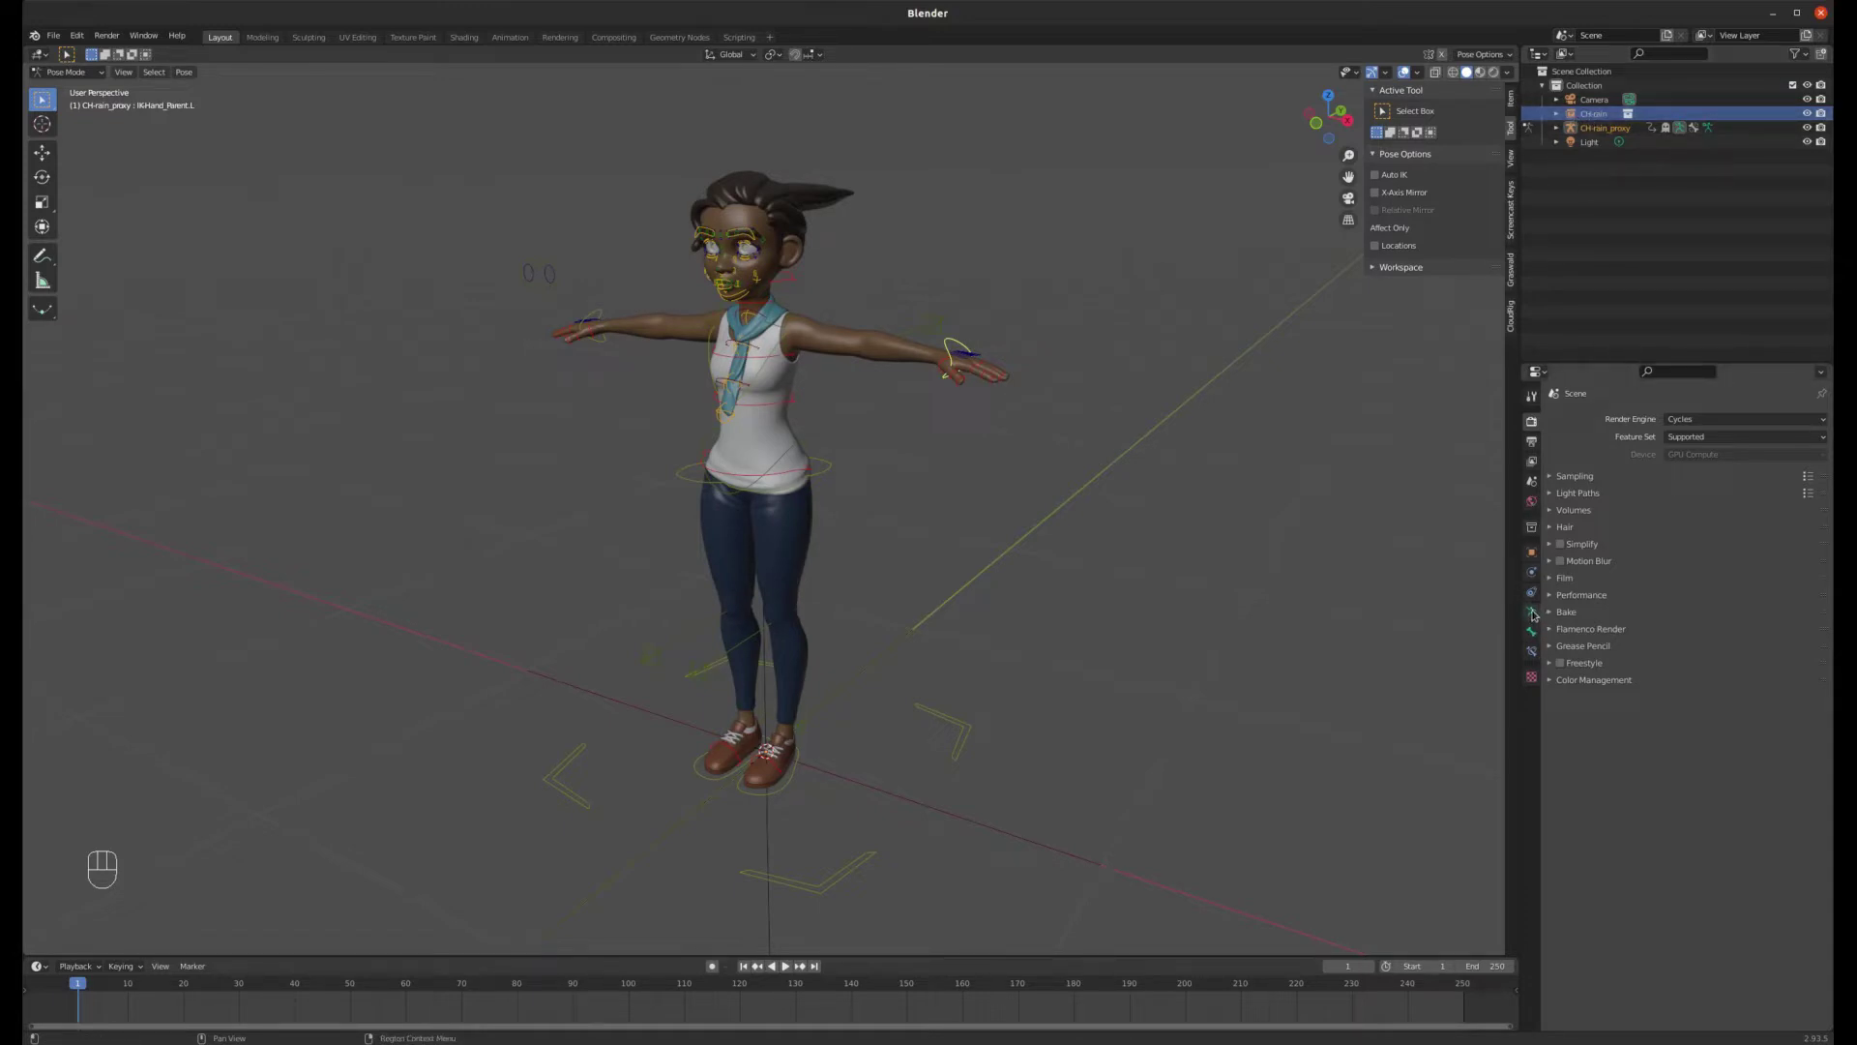
- Enable In Front under the armature's Viewport Display so bones draw over the body
click(1538, 612)
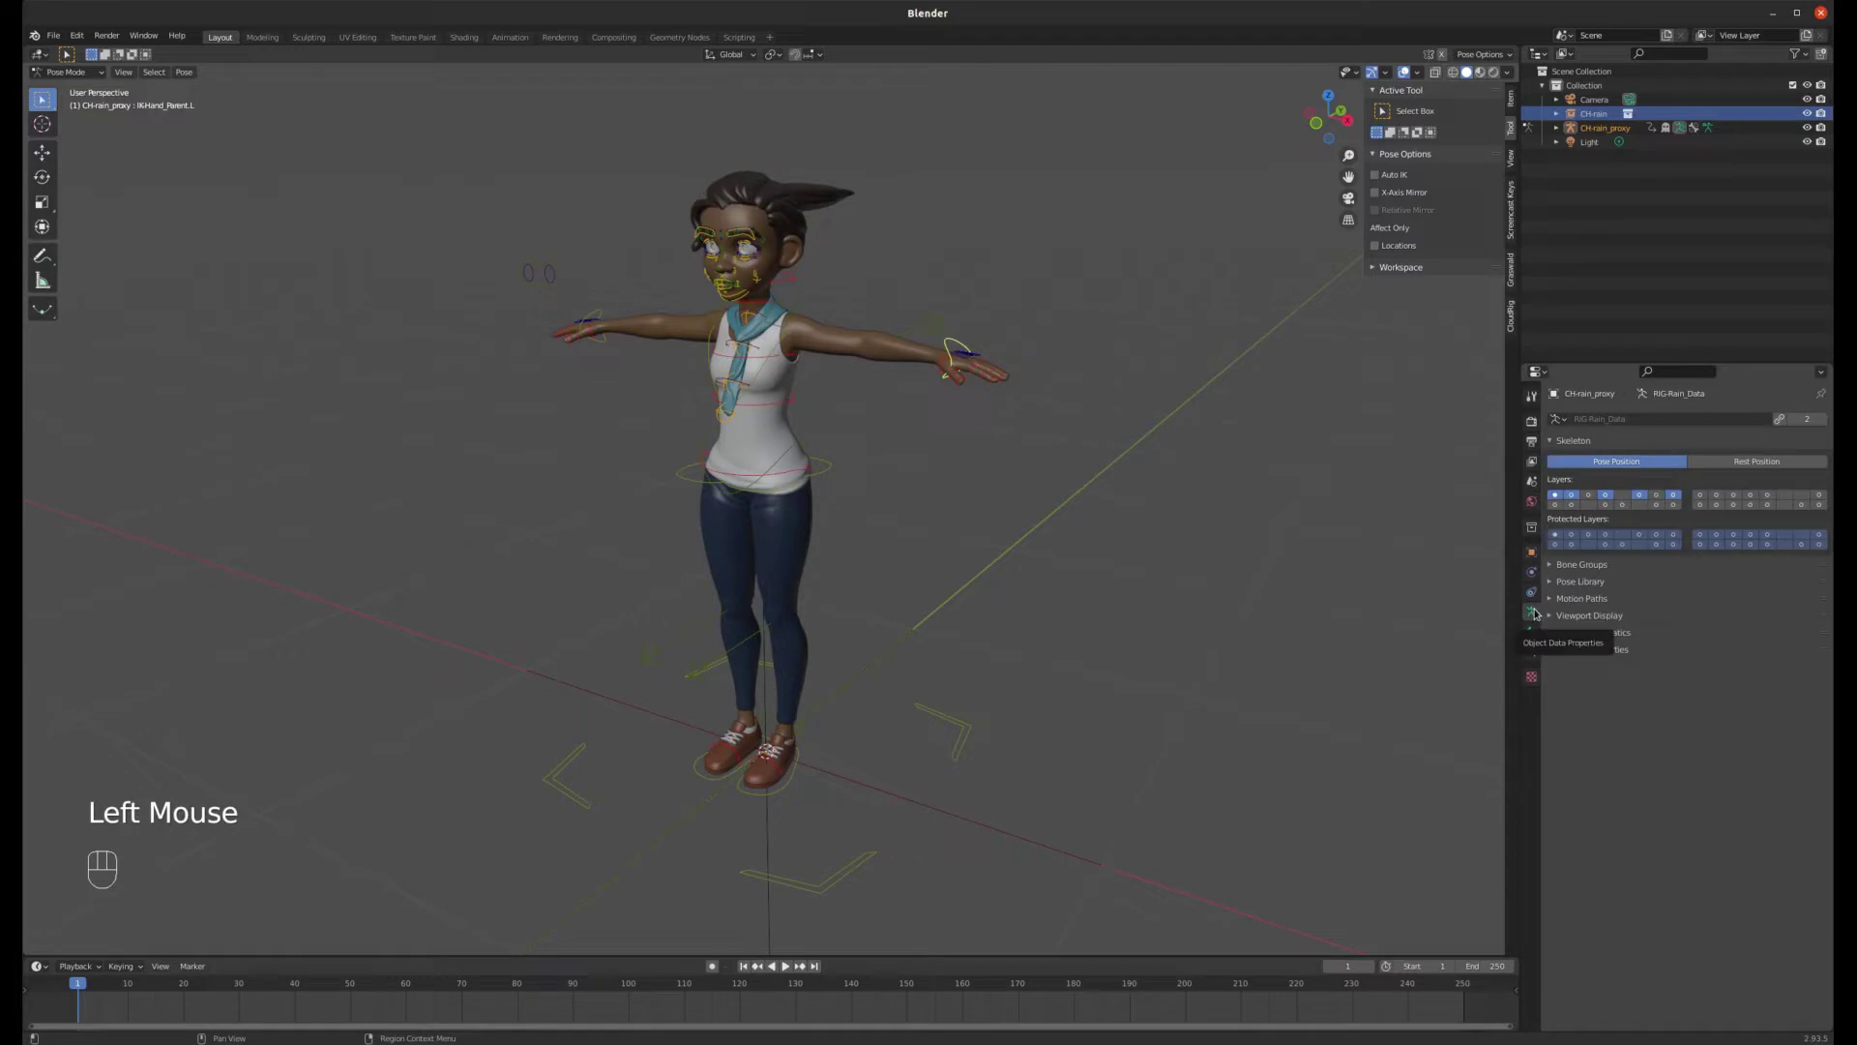
click(1553, 617)
click(1666, 702)
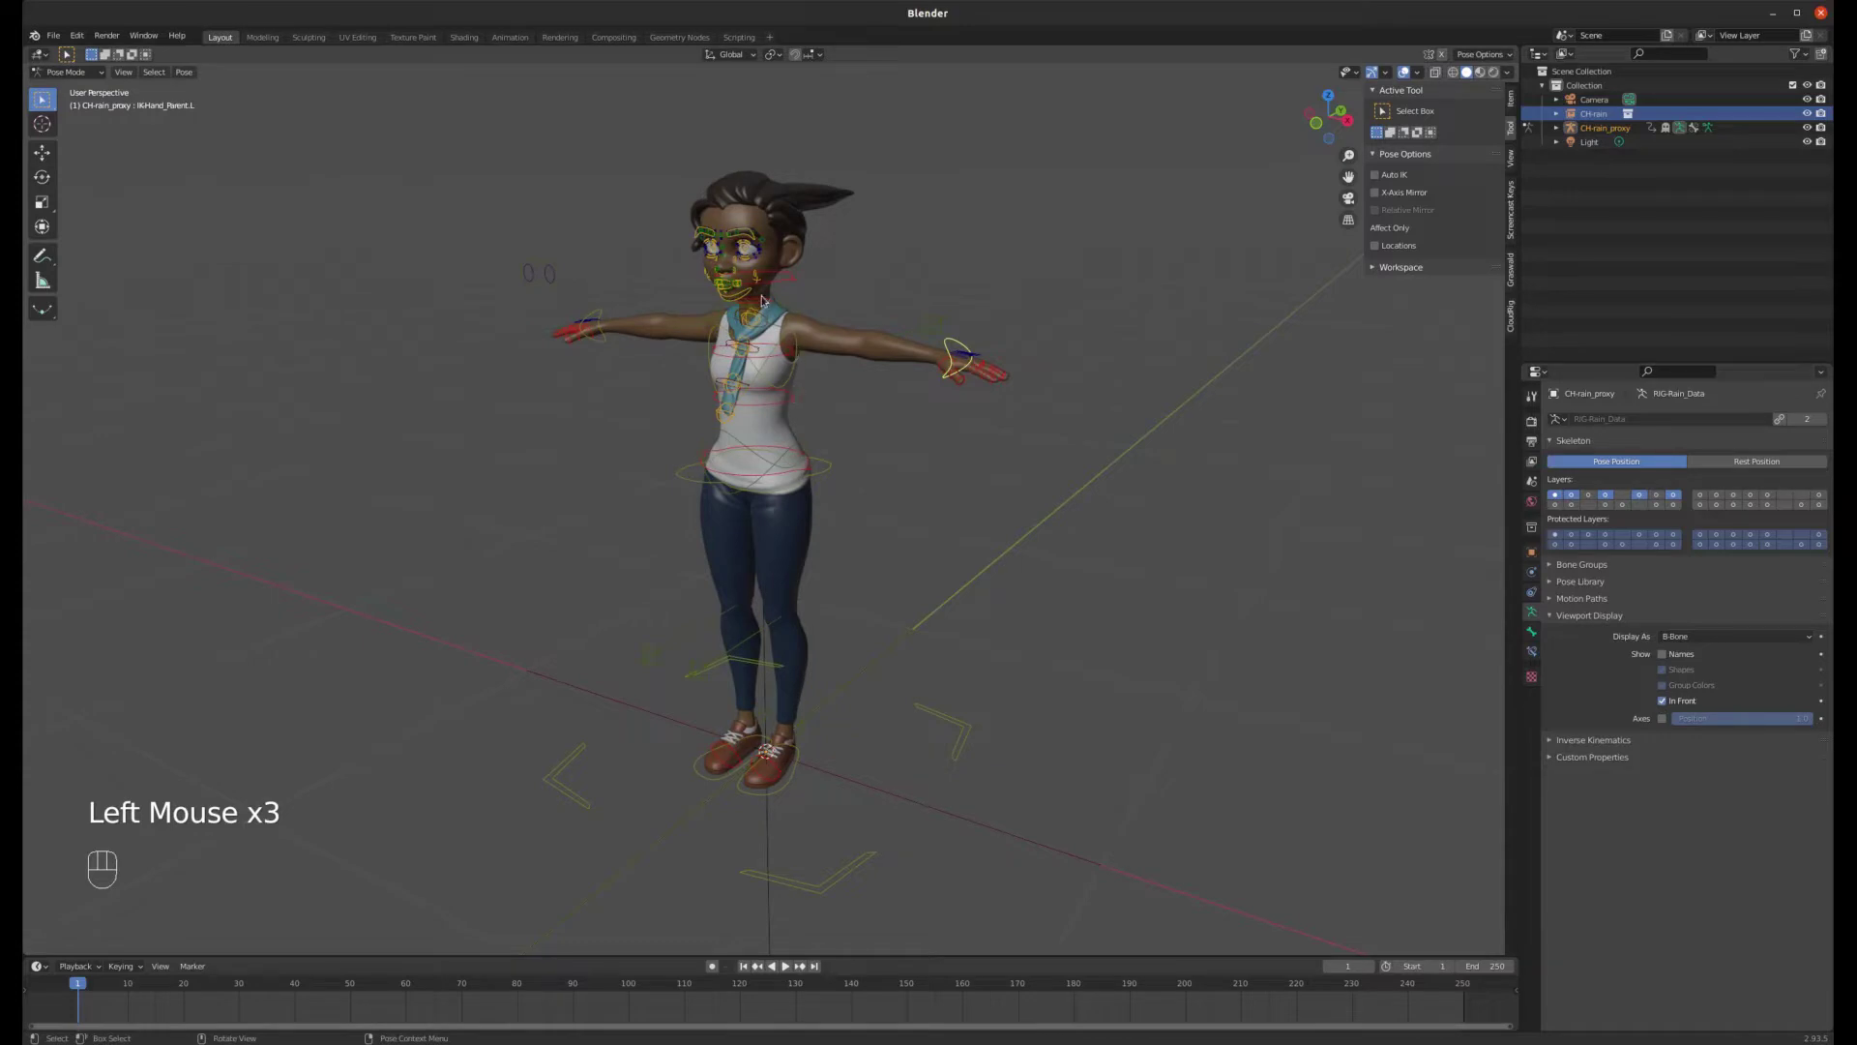
drag(767, 314, 805, 299)
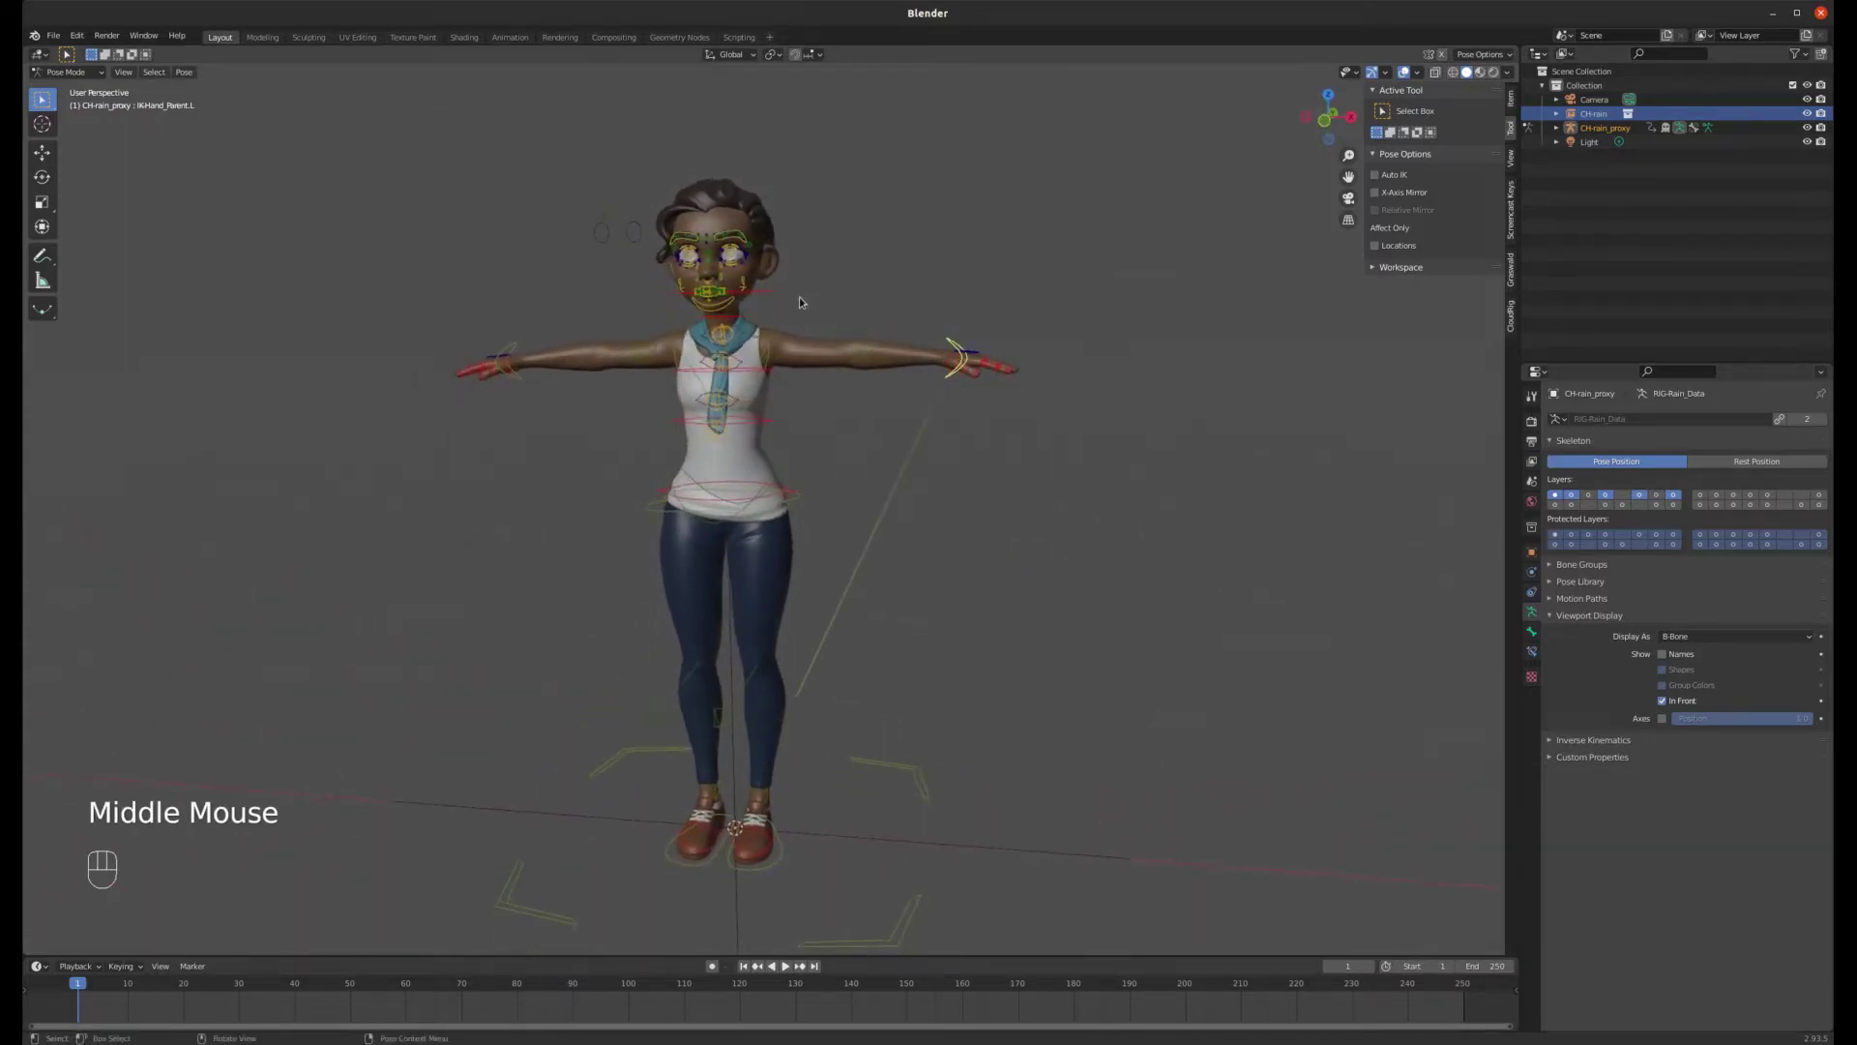
scroll(down, 3)
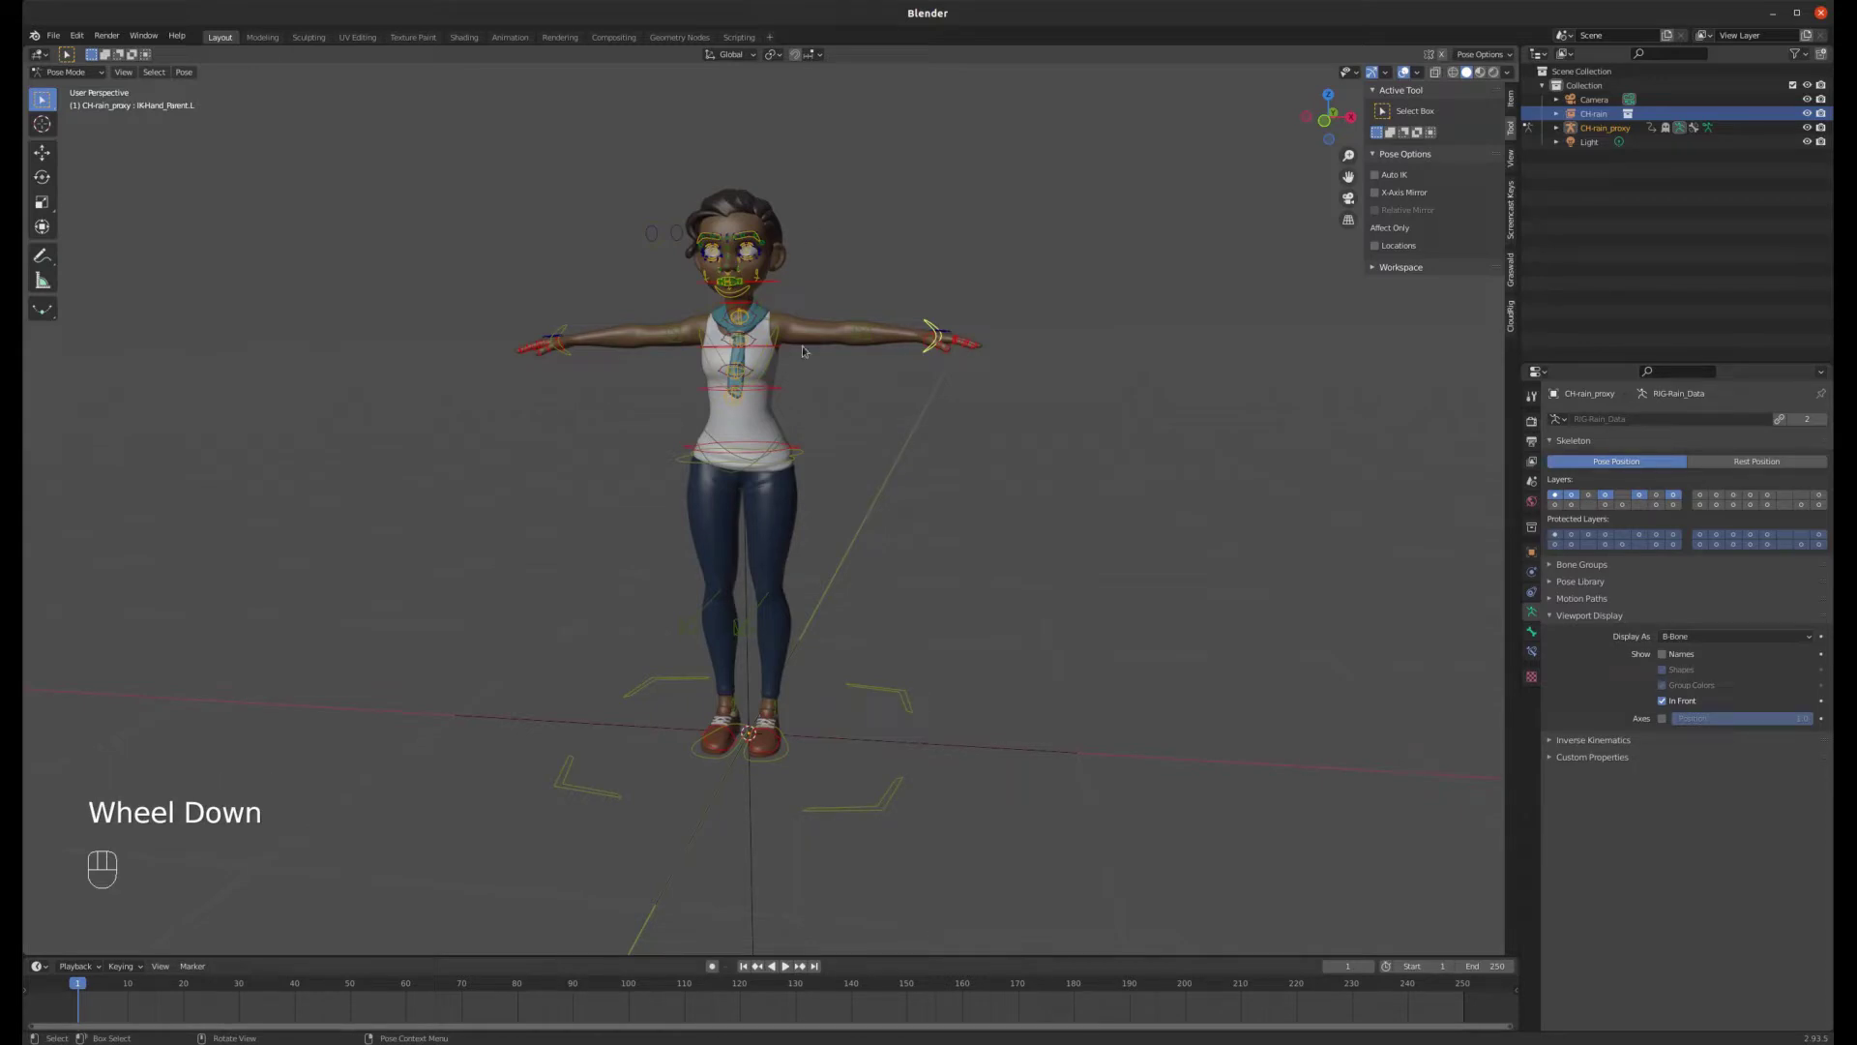
scroll(up, 3)
scroll(down, 3)
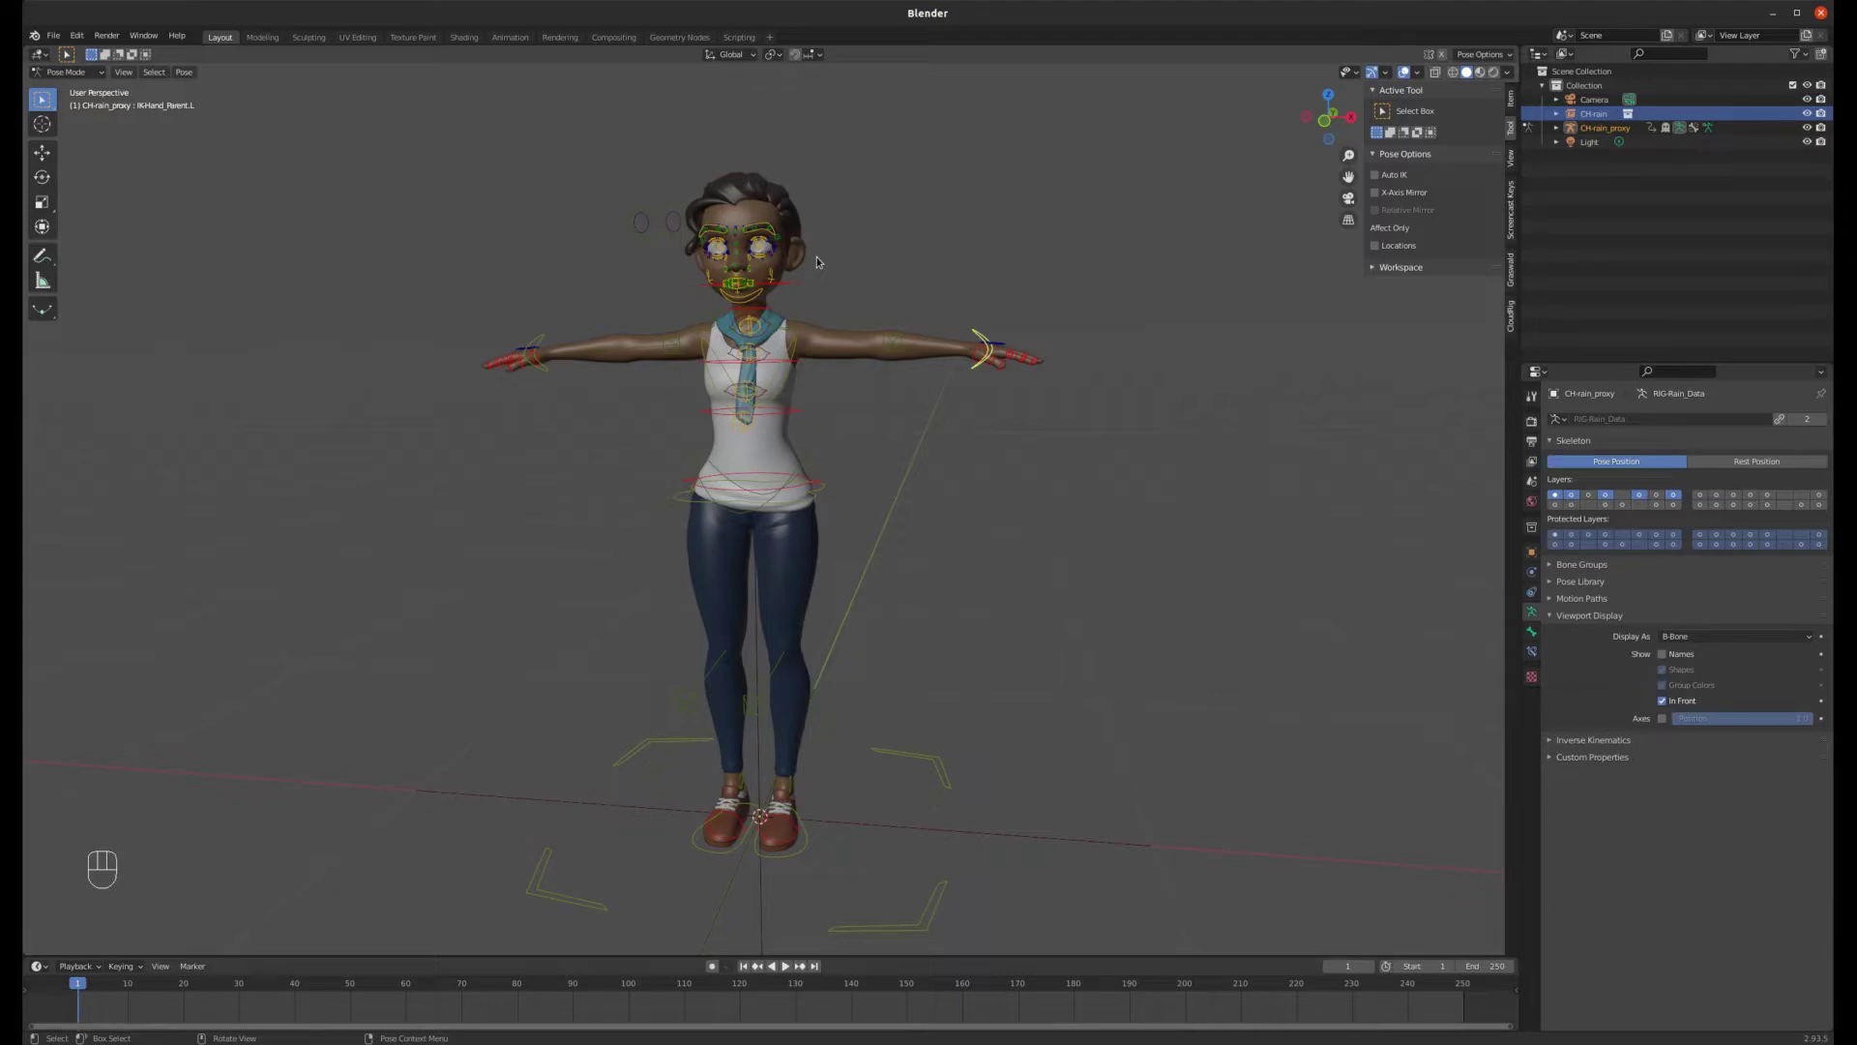
- Orbit and zoom to frame Rain's upper body and left arm
scroll(down, 3)
scroll(up, 3)
drag(918, 219, 878, 256)
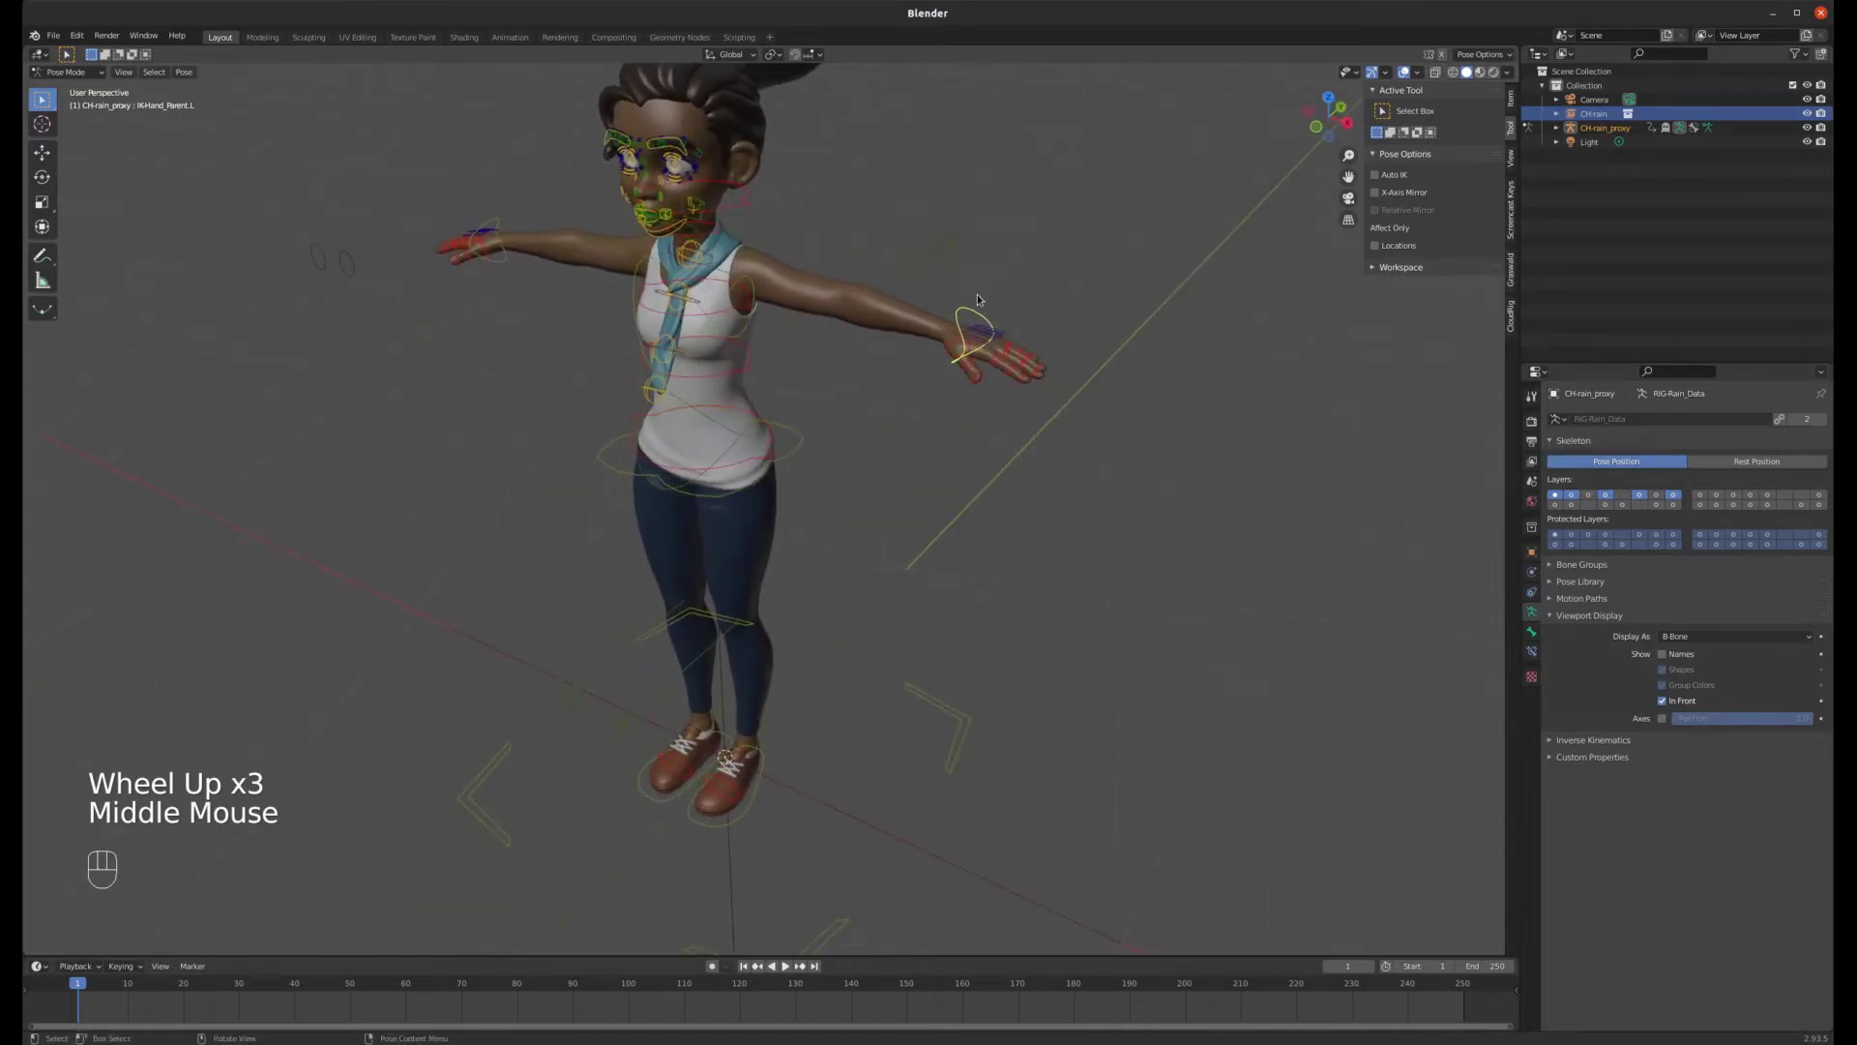
scroll(down, 3)
scroll(up, 3)
scroll(down, 3)
click(967, 448)
drag(971, 396, 1008, 364)
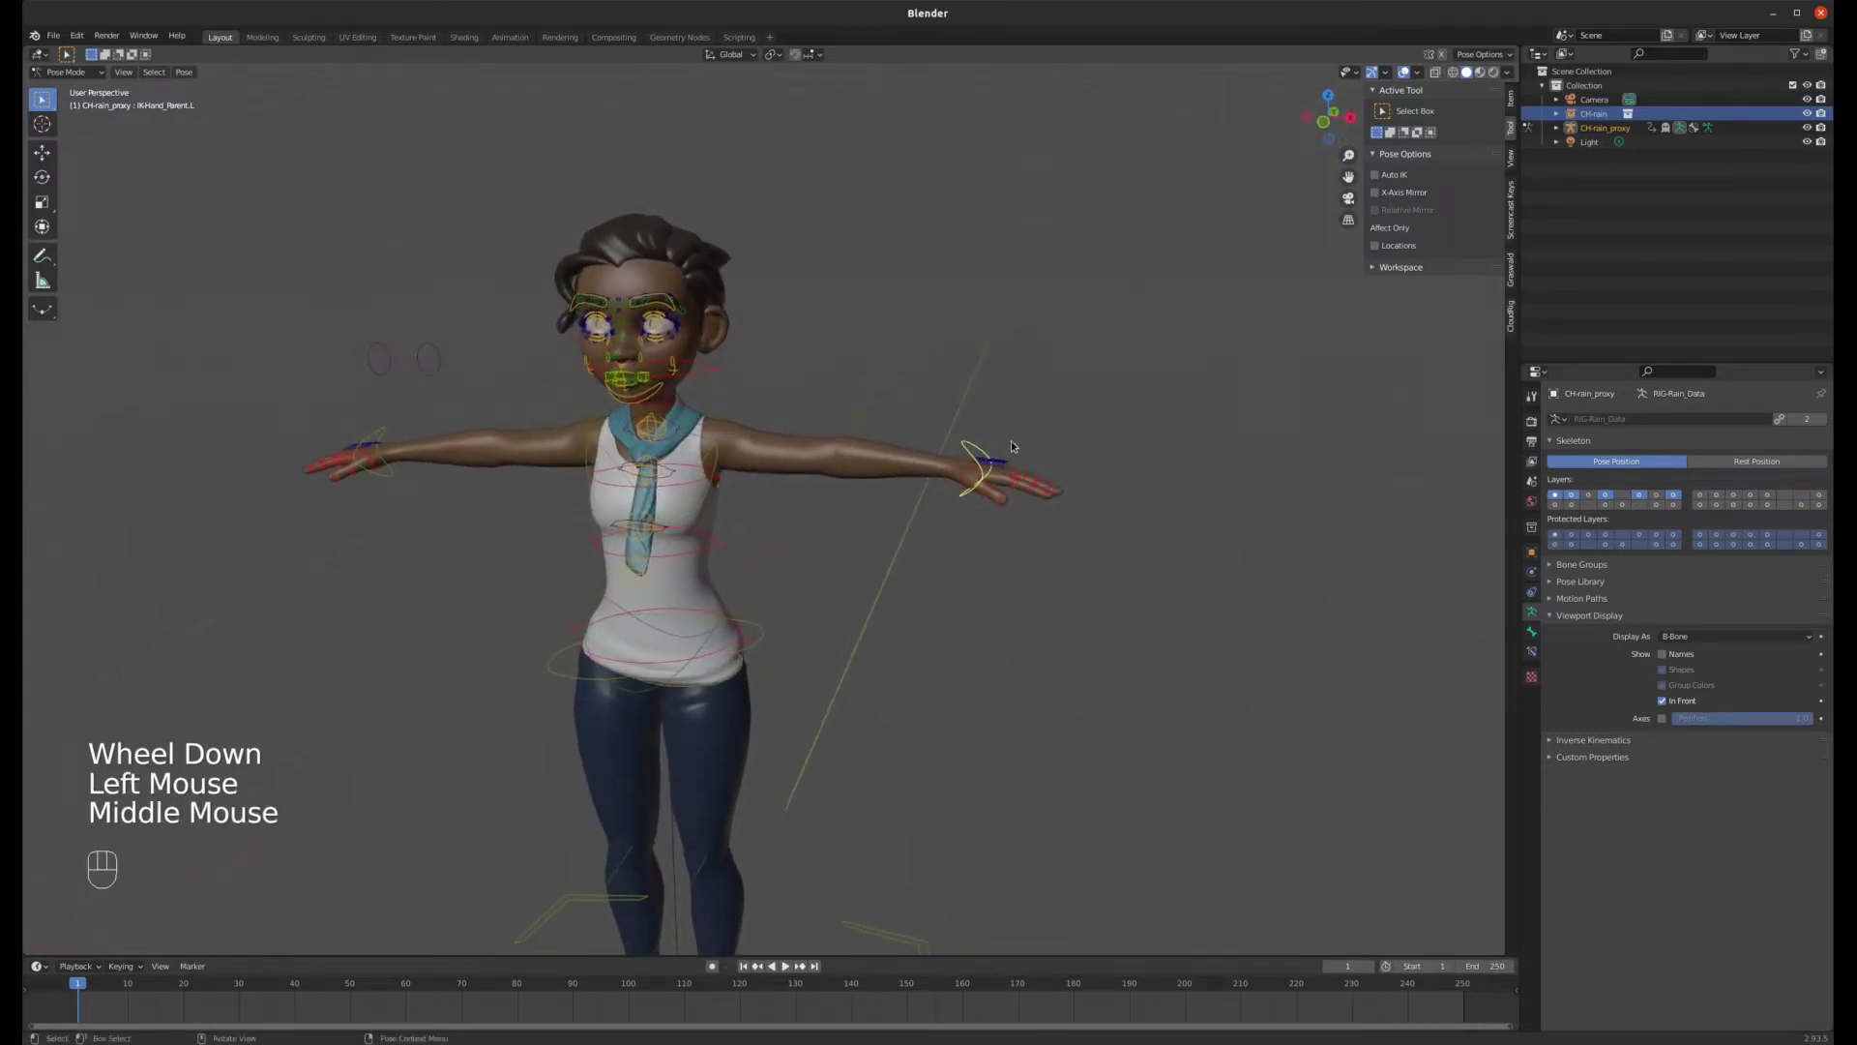
- Select the left IK hand control and start moving it downward with G
click(967, 441)
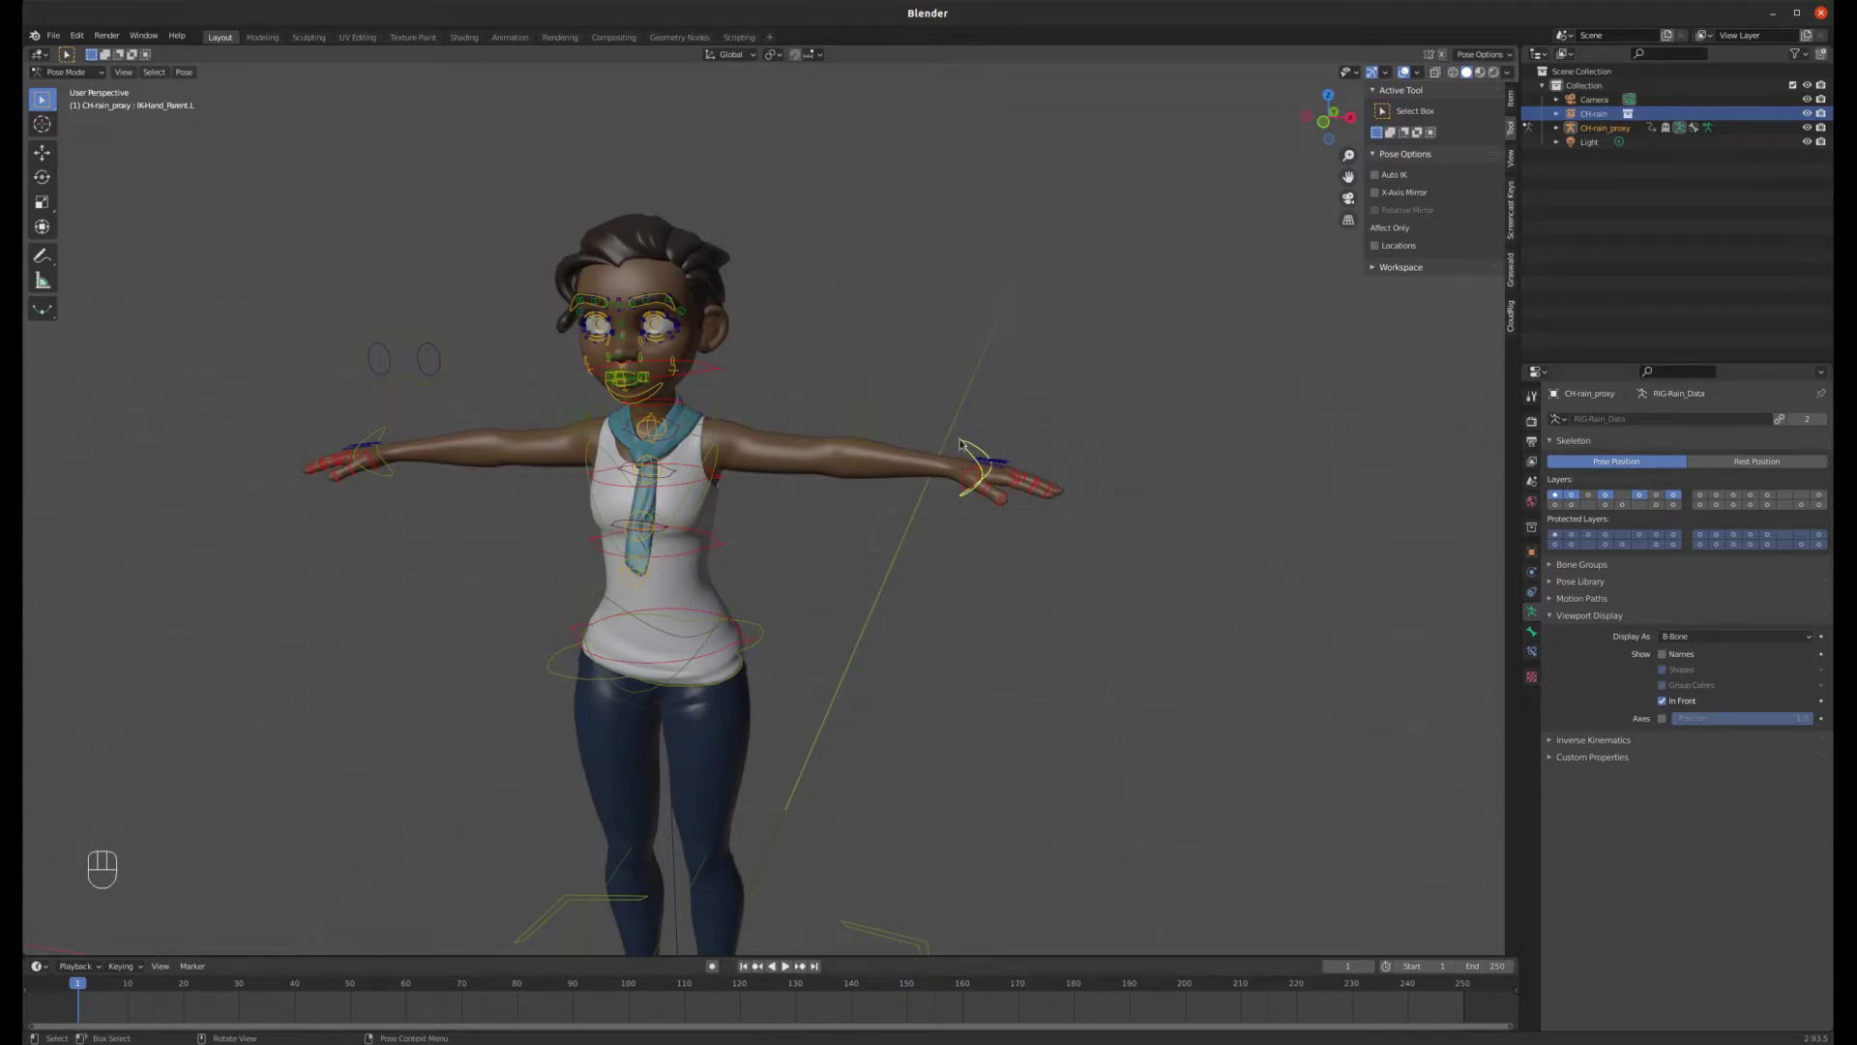
drag(994, 416, 947, 477)
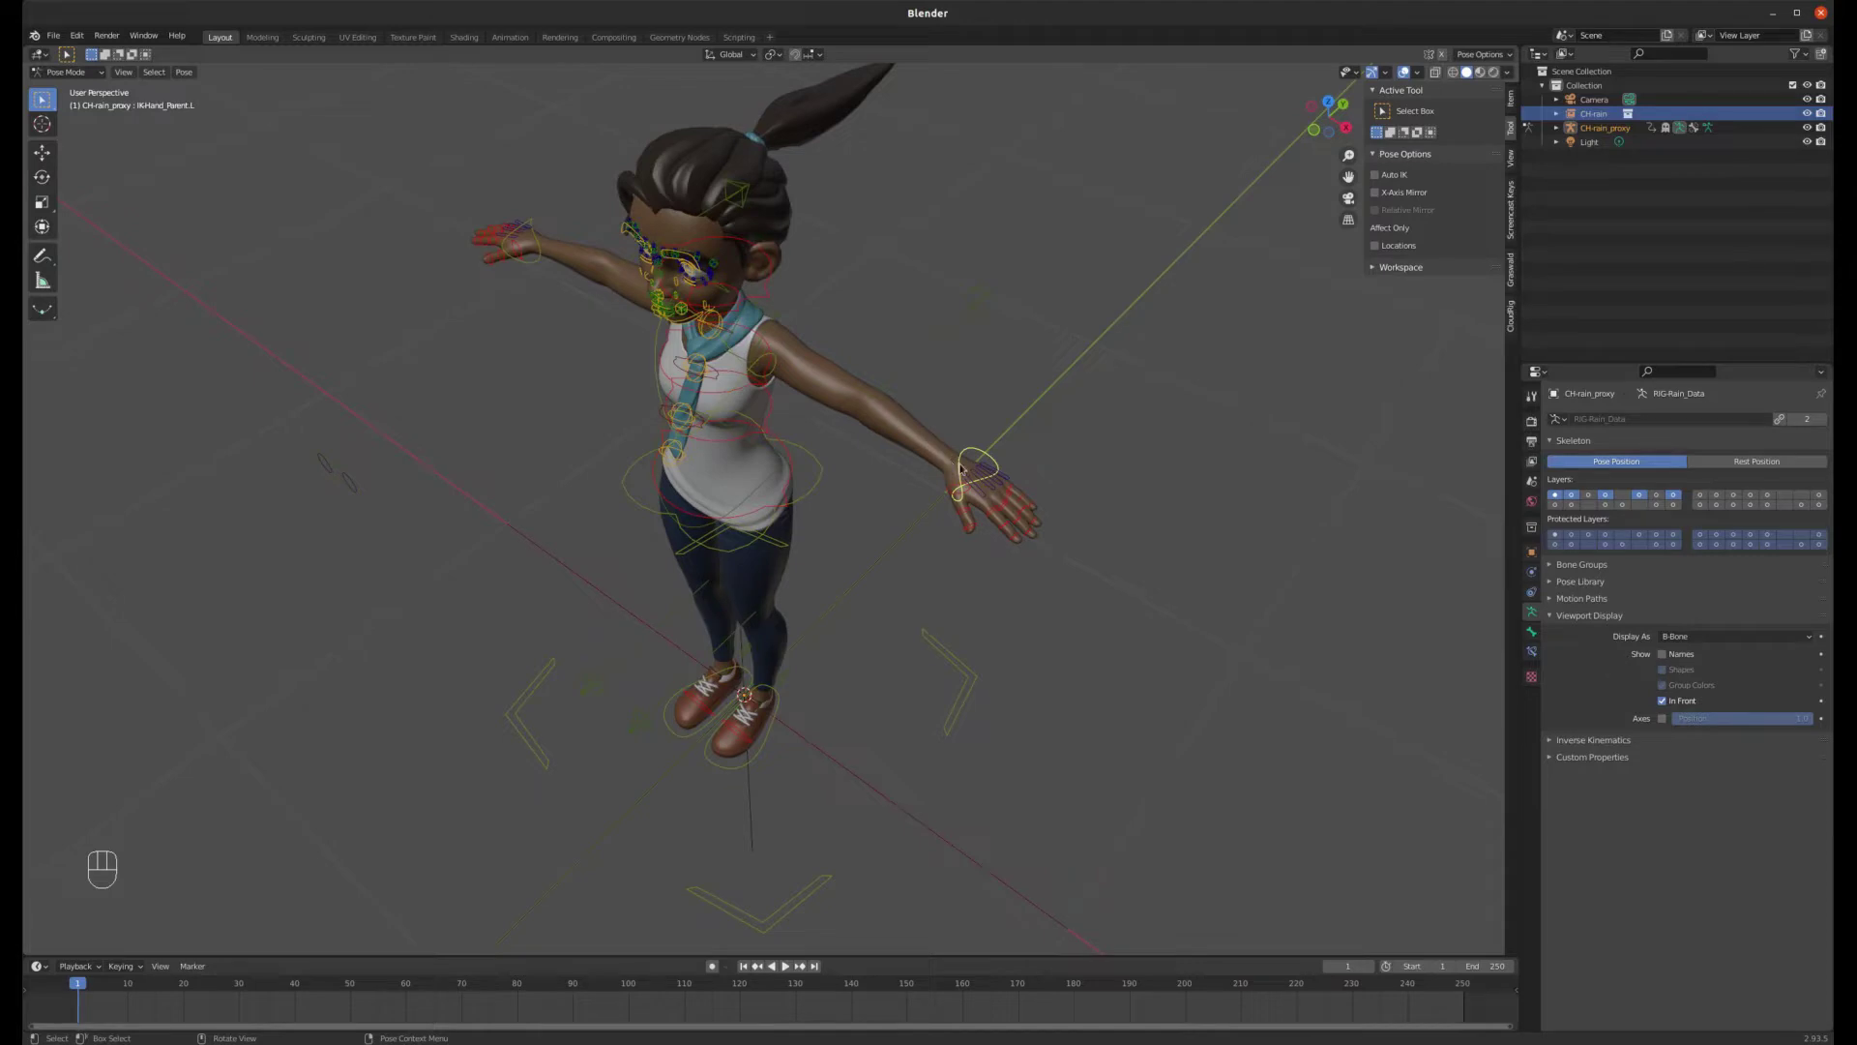
key(g)
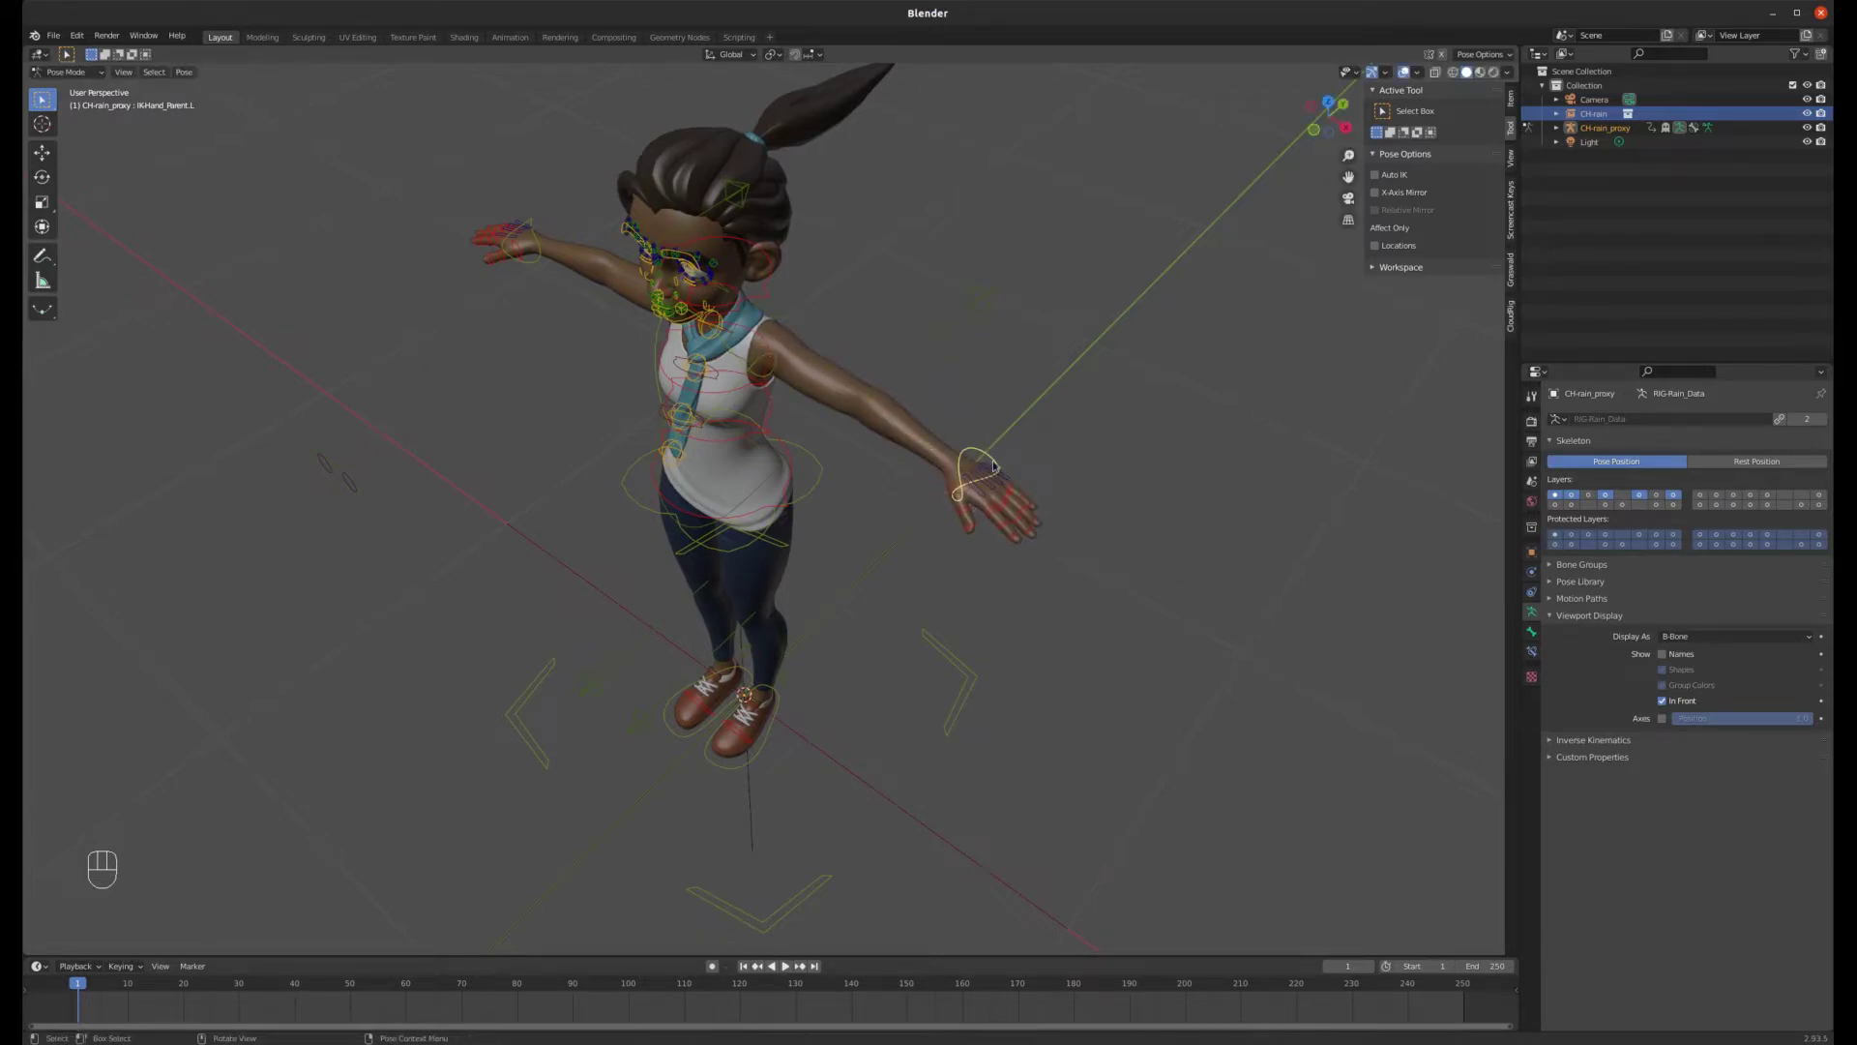
key(g)
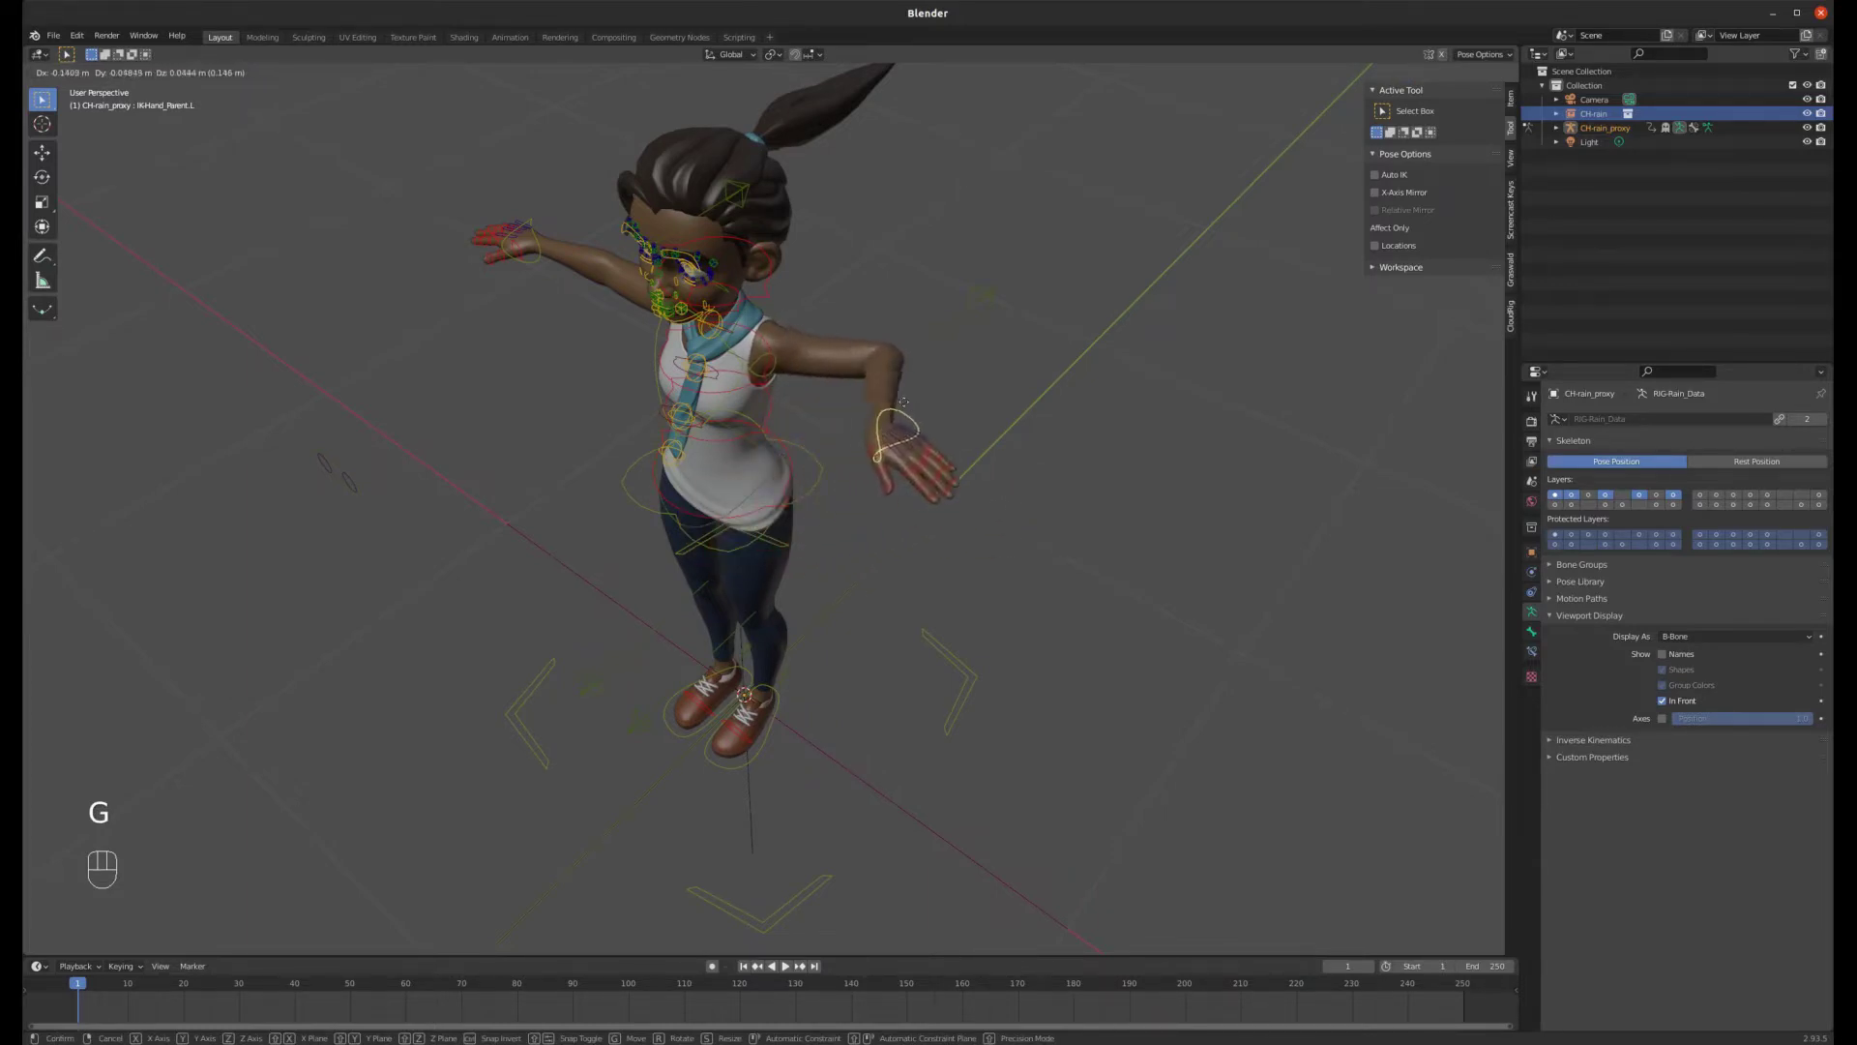
- Lower the left hand beside the thigh, checking from front and right side views
drag(845, 402, 906, 345)
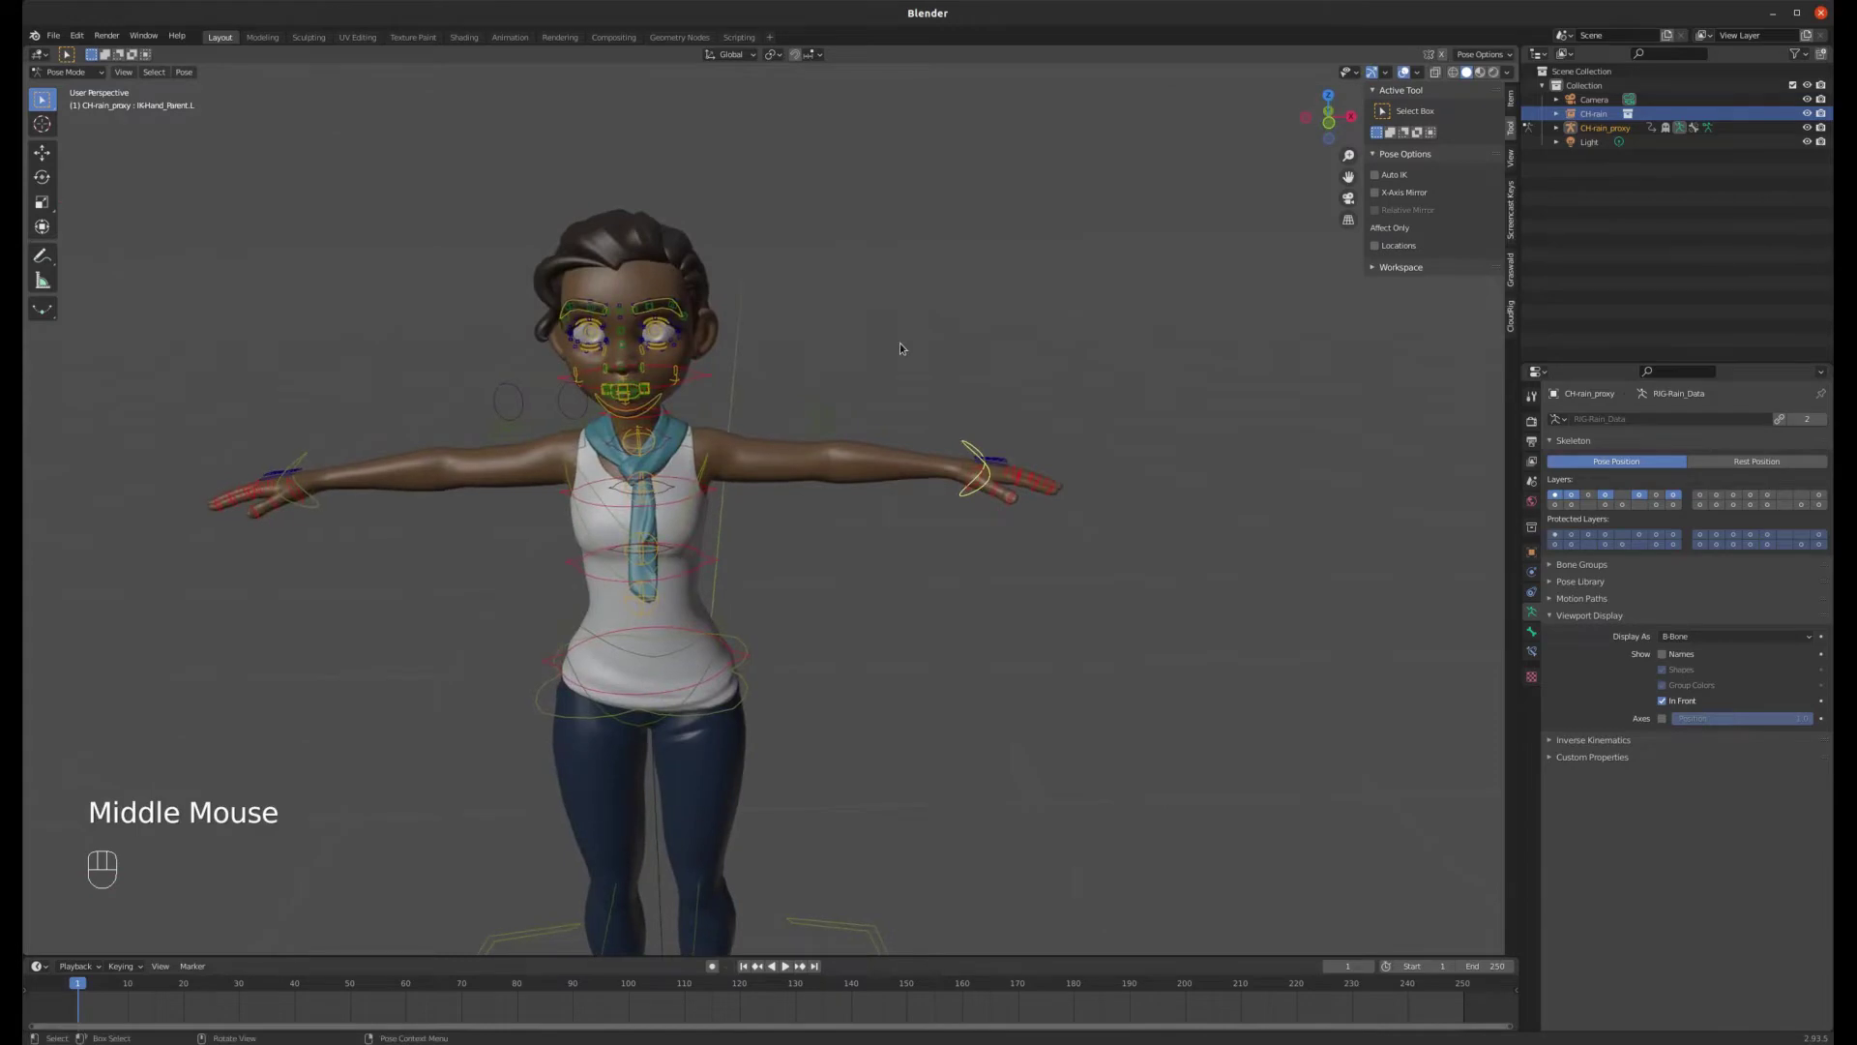
key(KP_1)
scroll(down, 3)
key(KP_5)
key(g)
key(r)
drag(997, 532, 833, 533)
key(KP_3)
key(g)
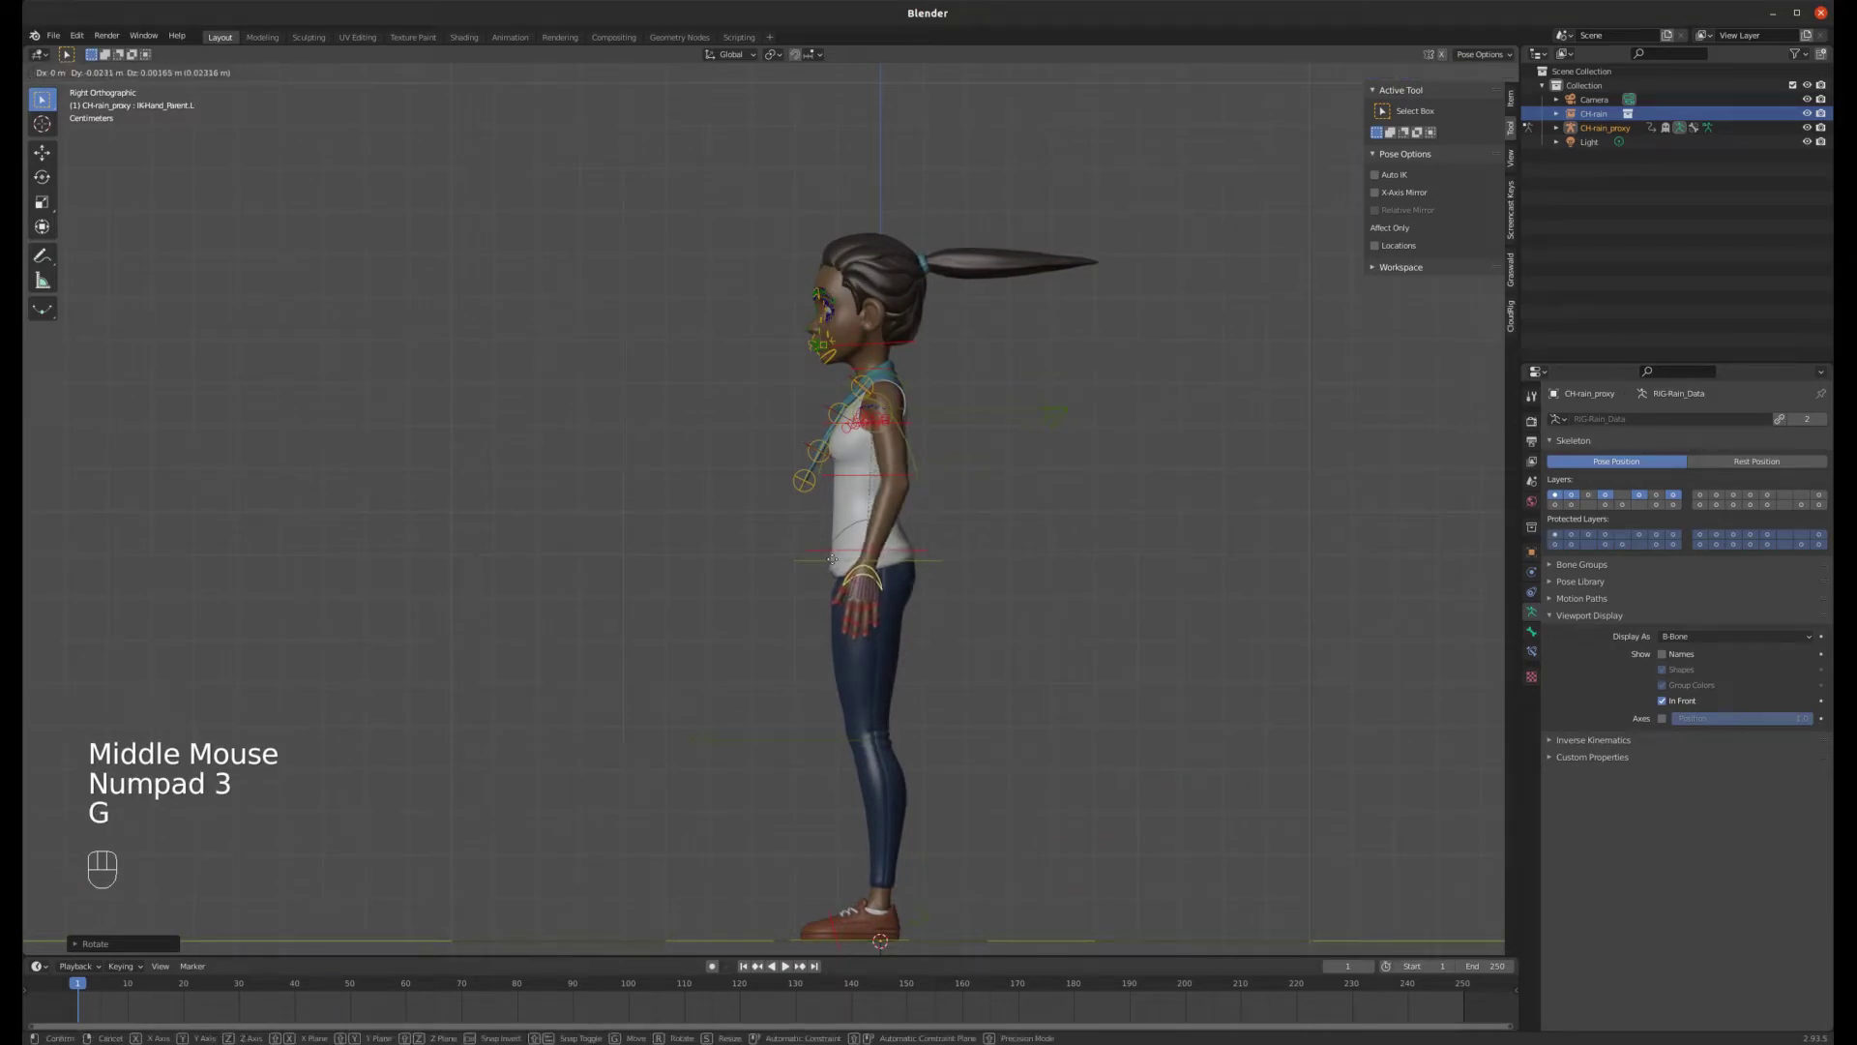
drag(825, 532, 1003, 539)
click(1003, 539)
- Move and rotate the right hand control downward, then reselect the left hand control
click(546, 440)
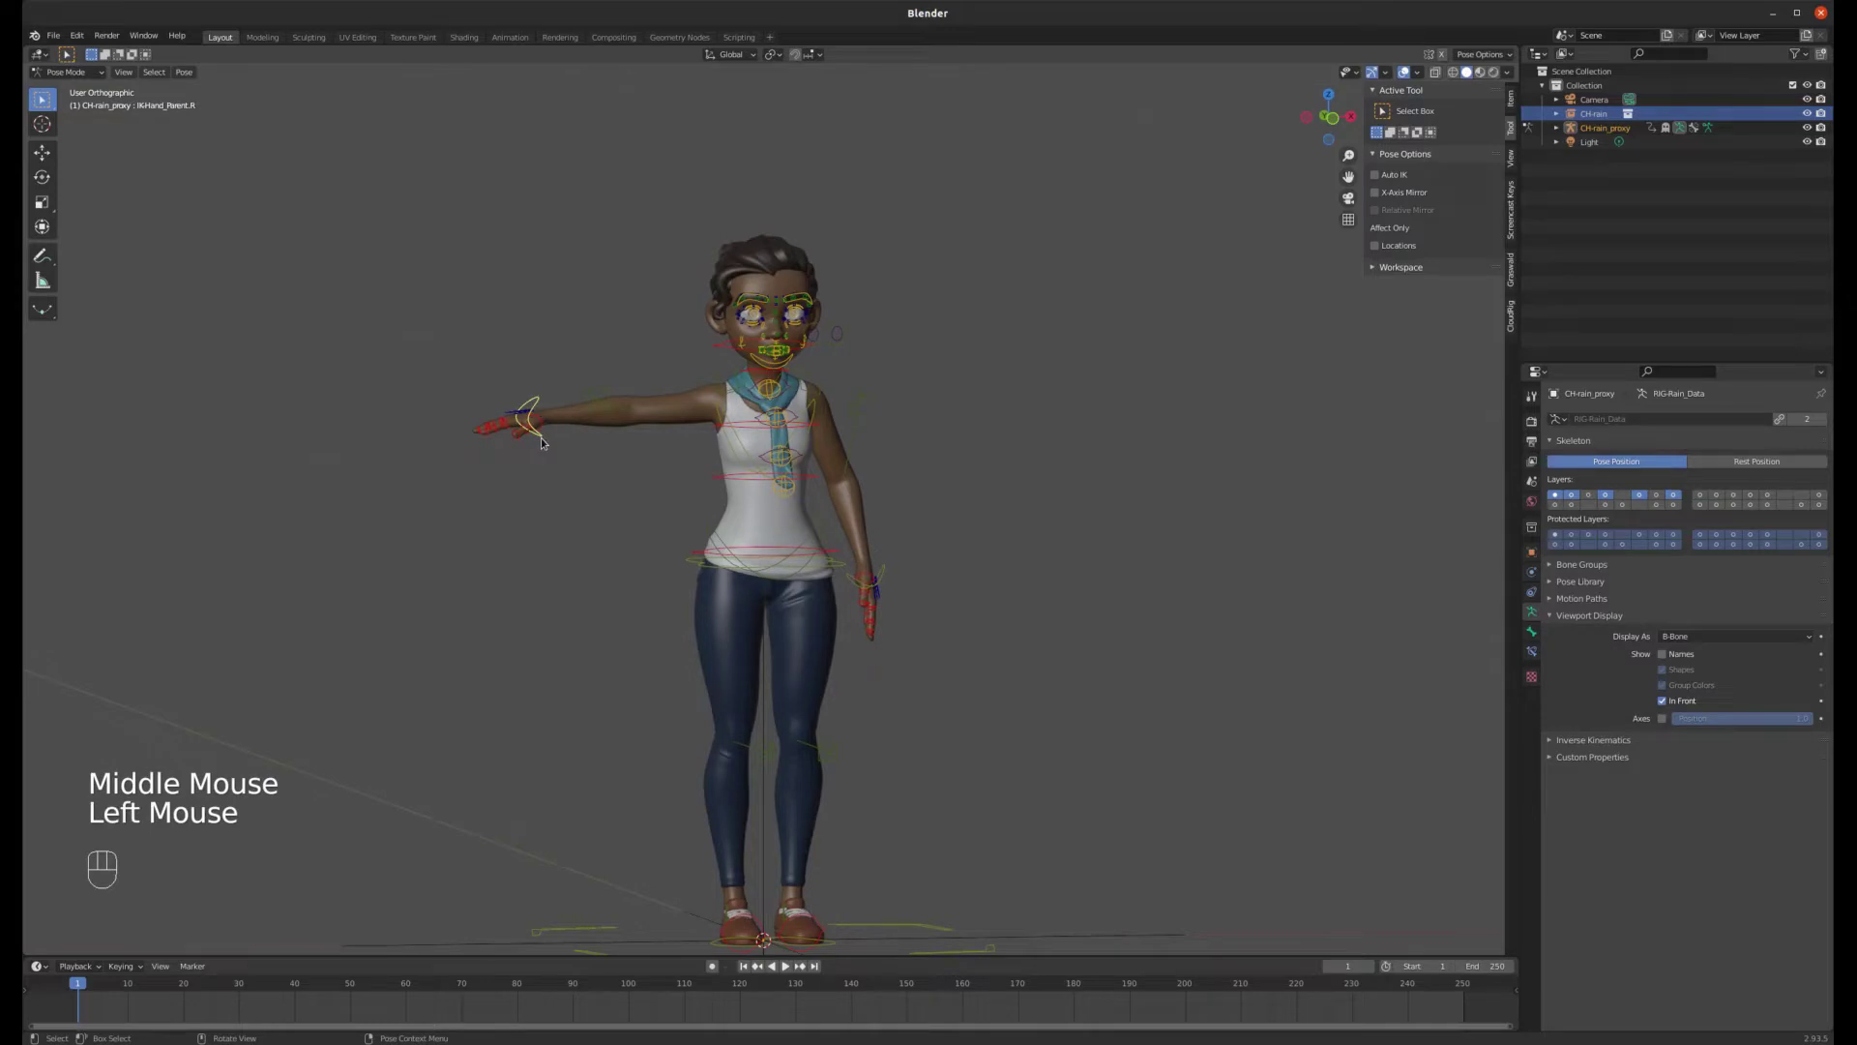
key(KP_1)
key(g)
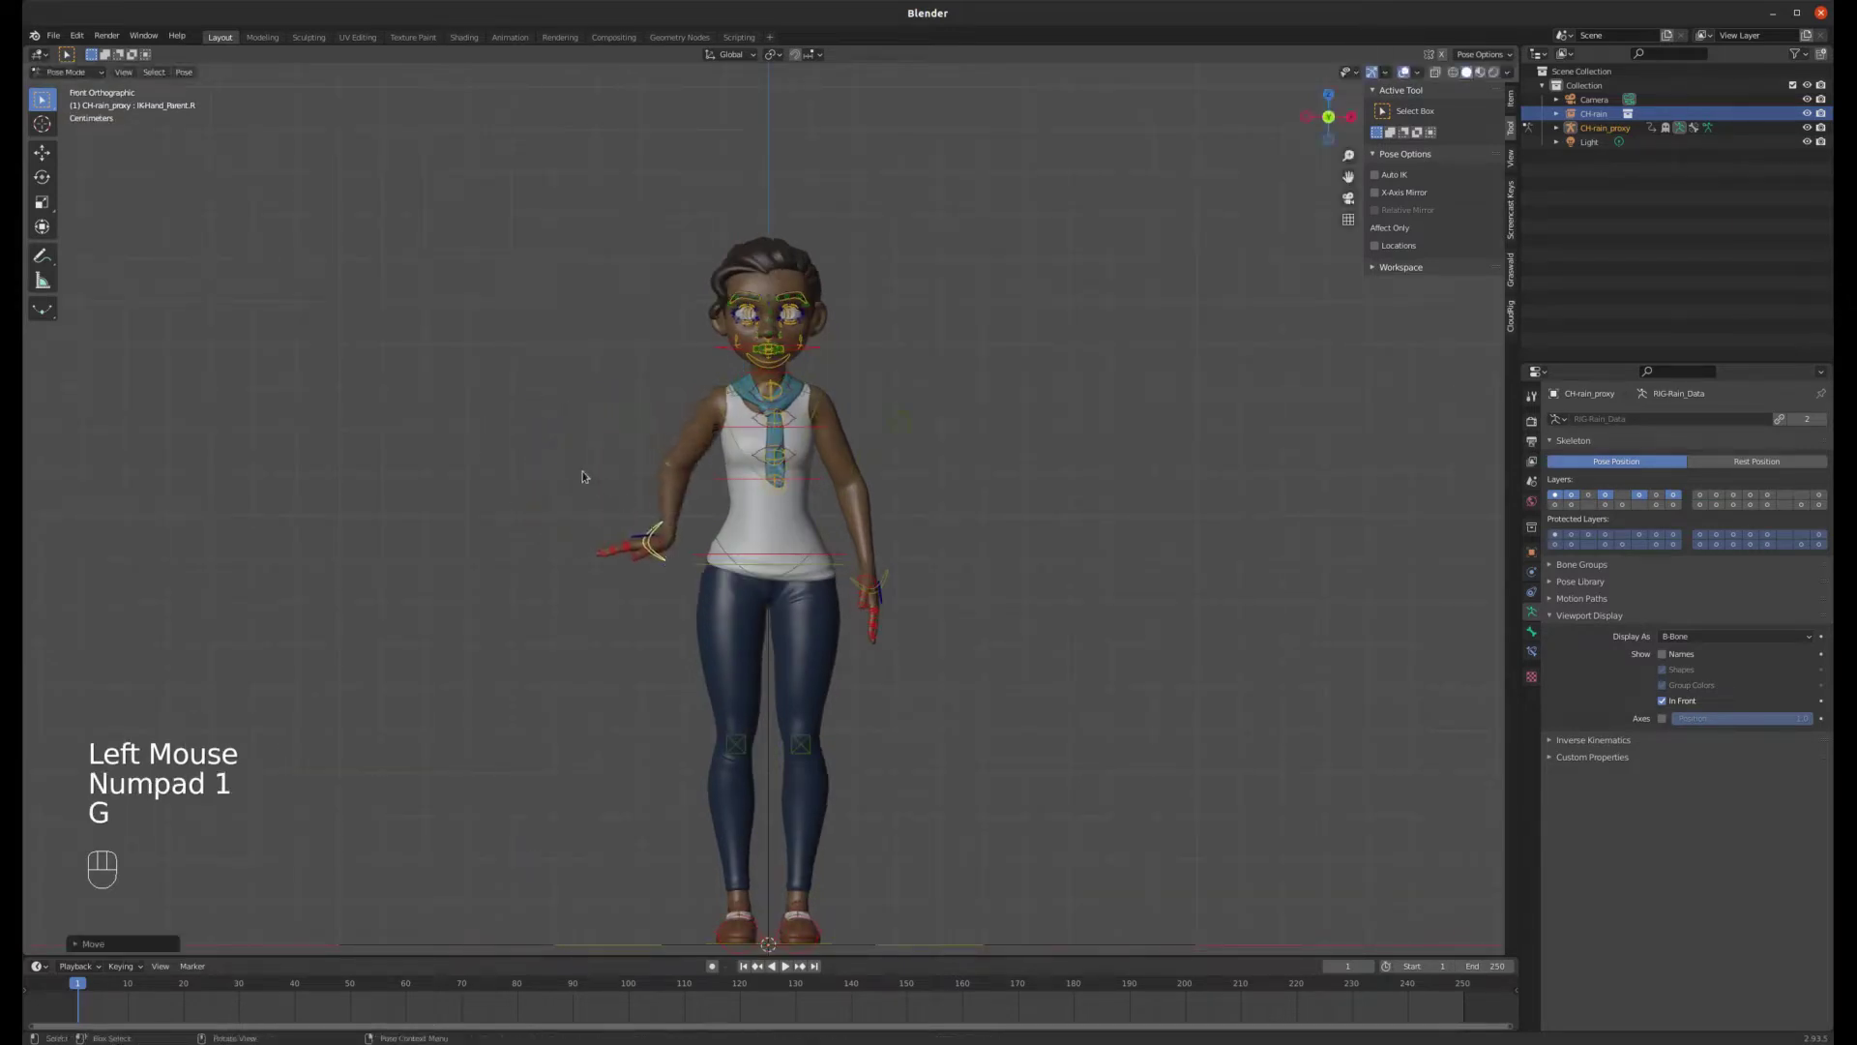
key(r)
key(g)
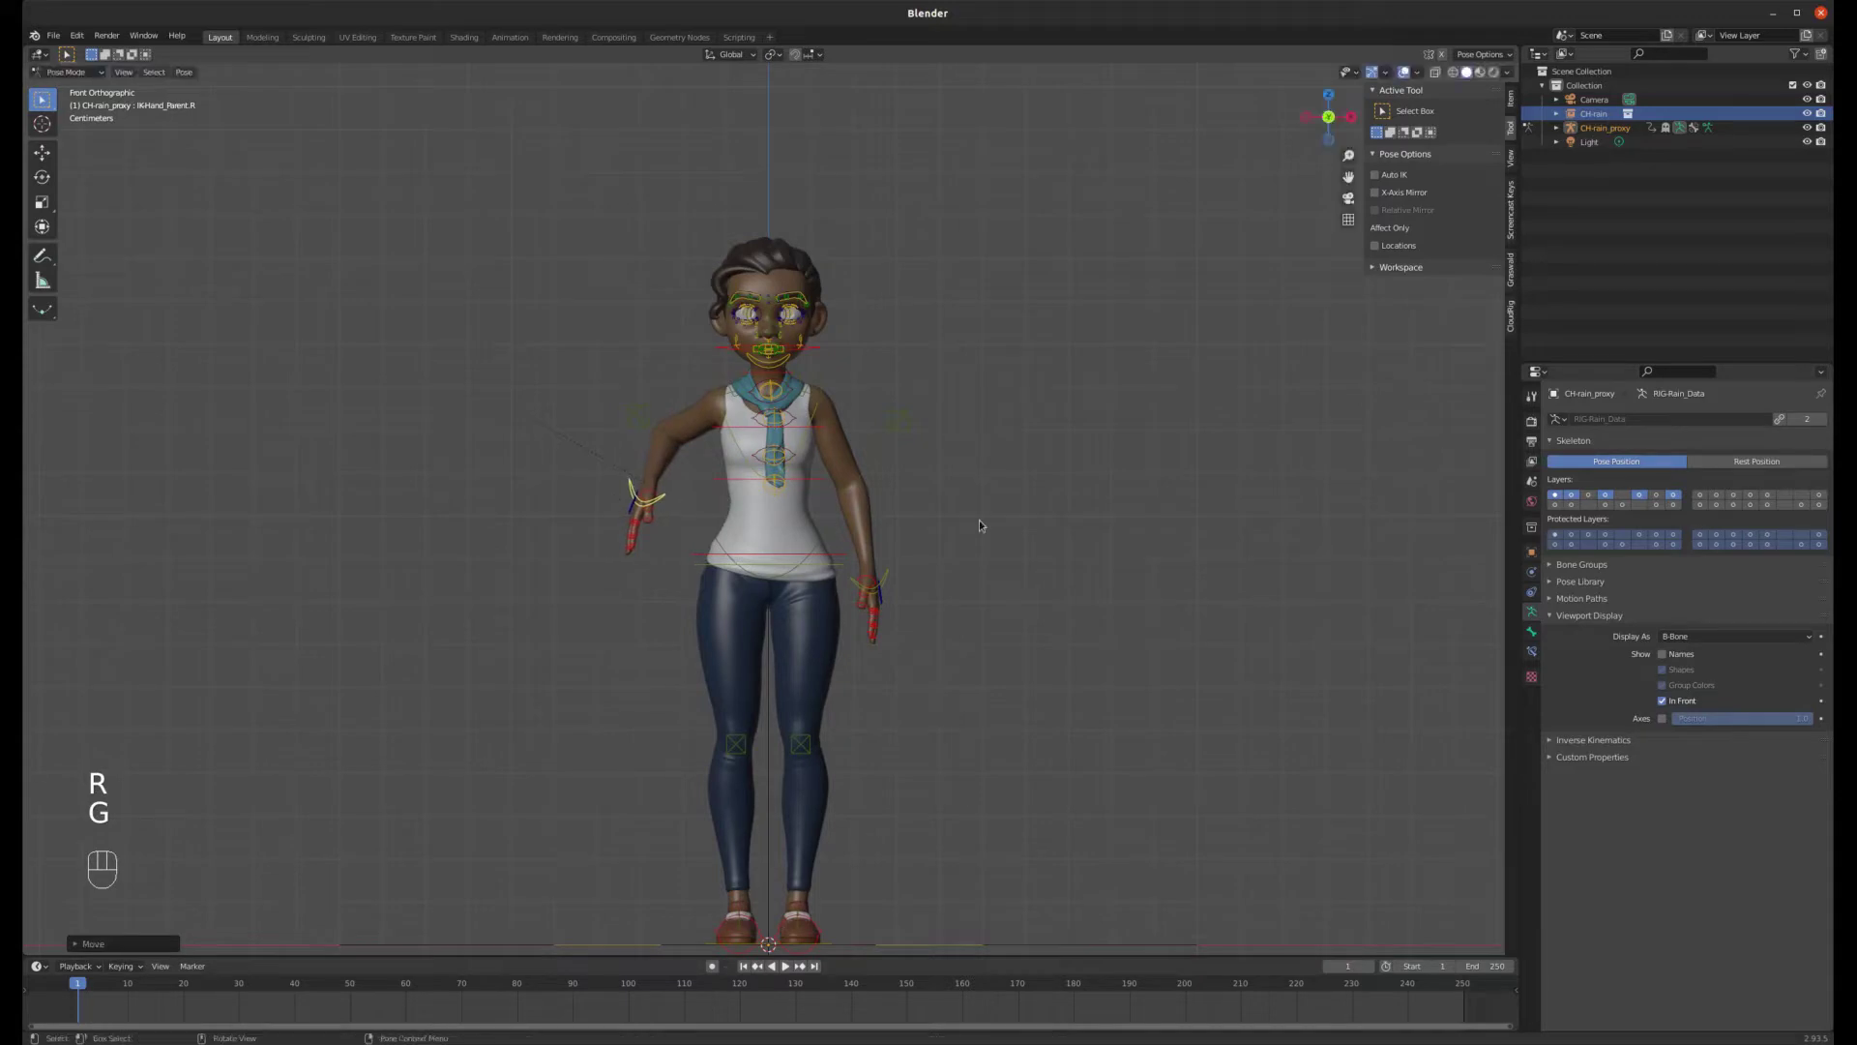
click(894, 575)
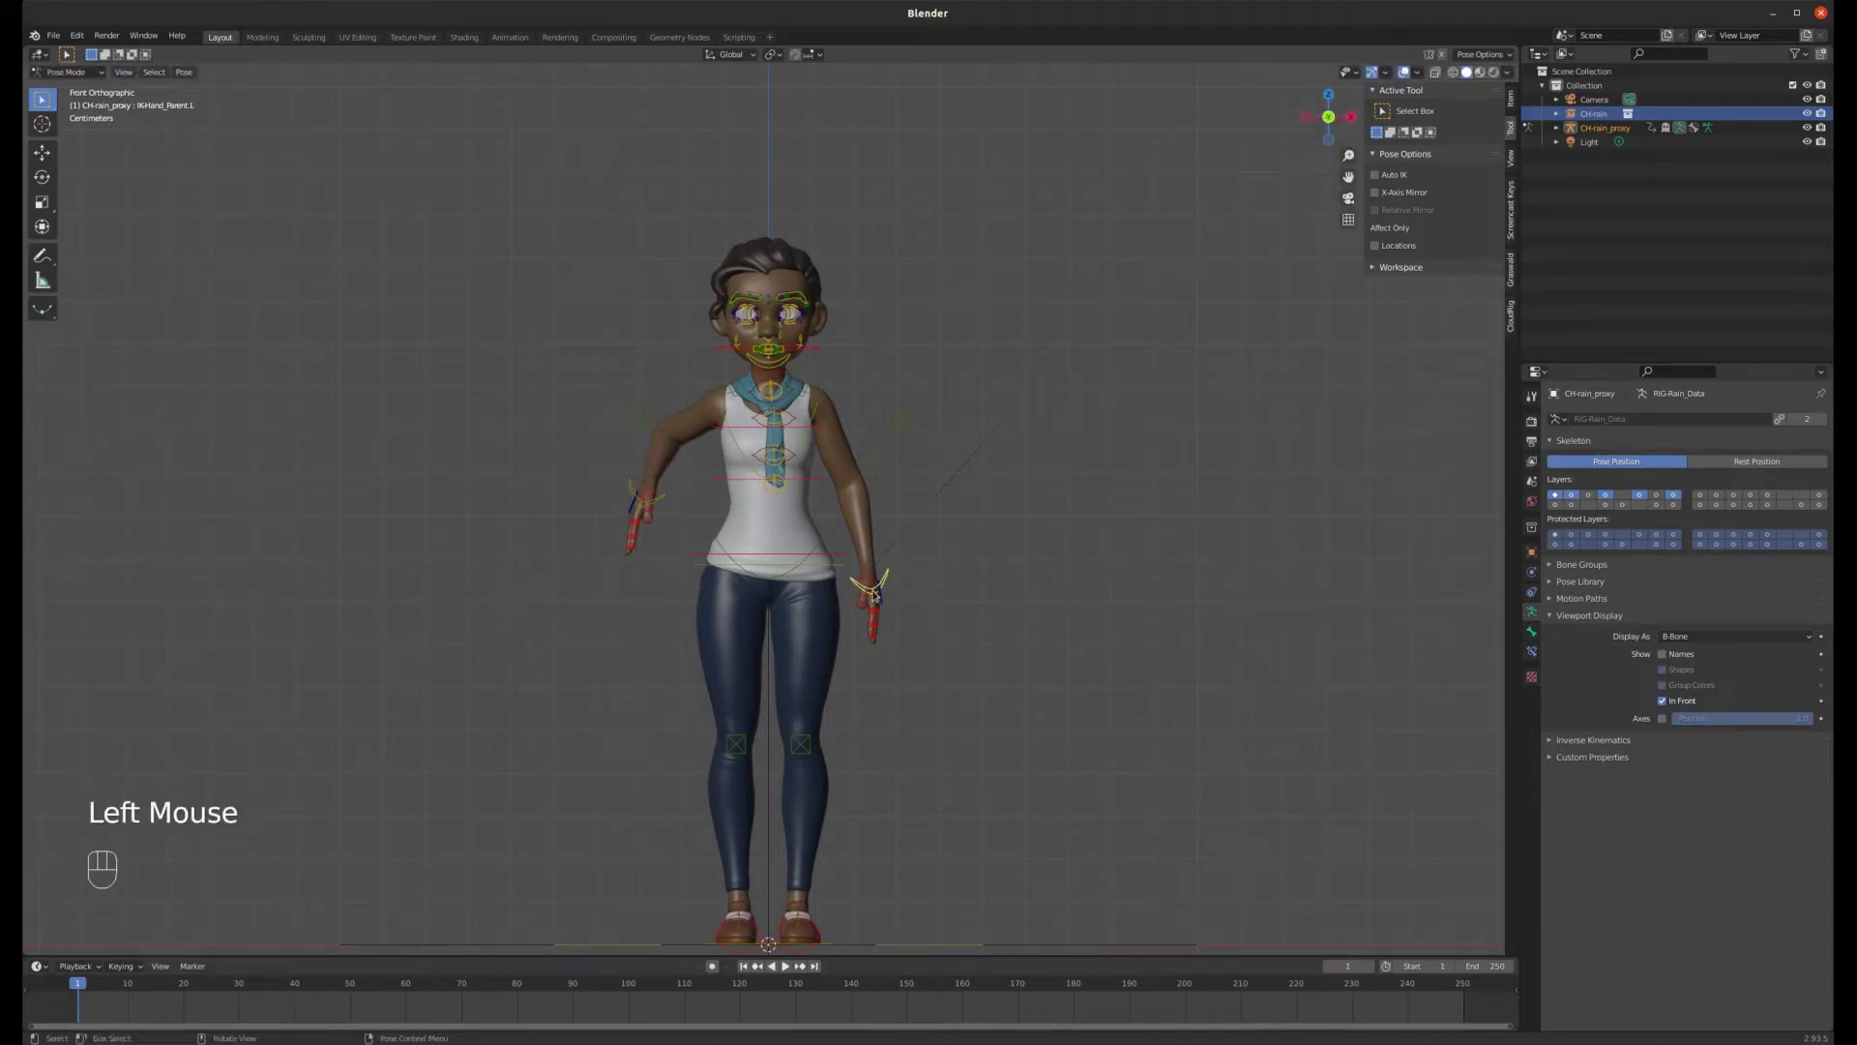
scroll(up, 3)
scroll(down, 3)
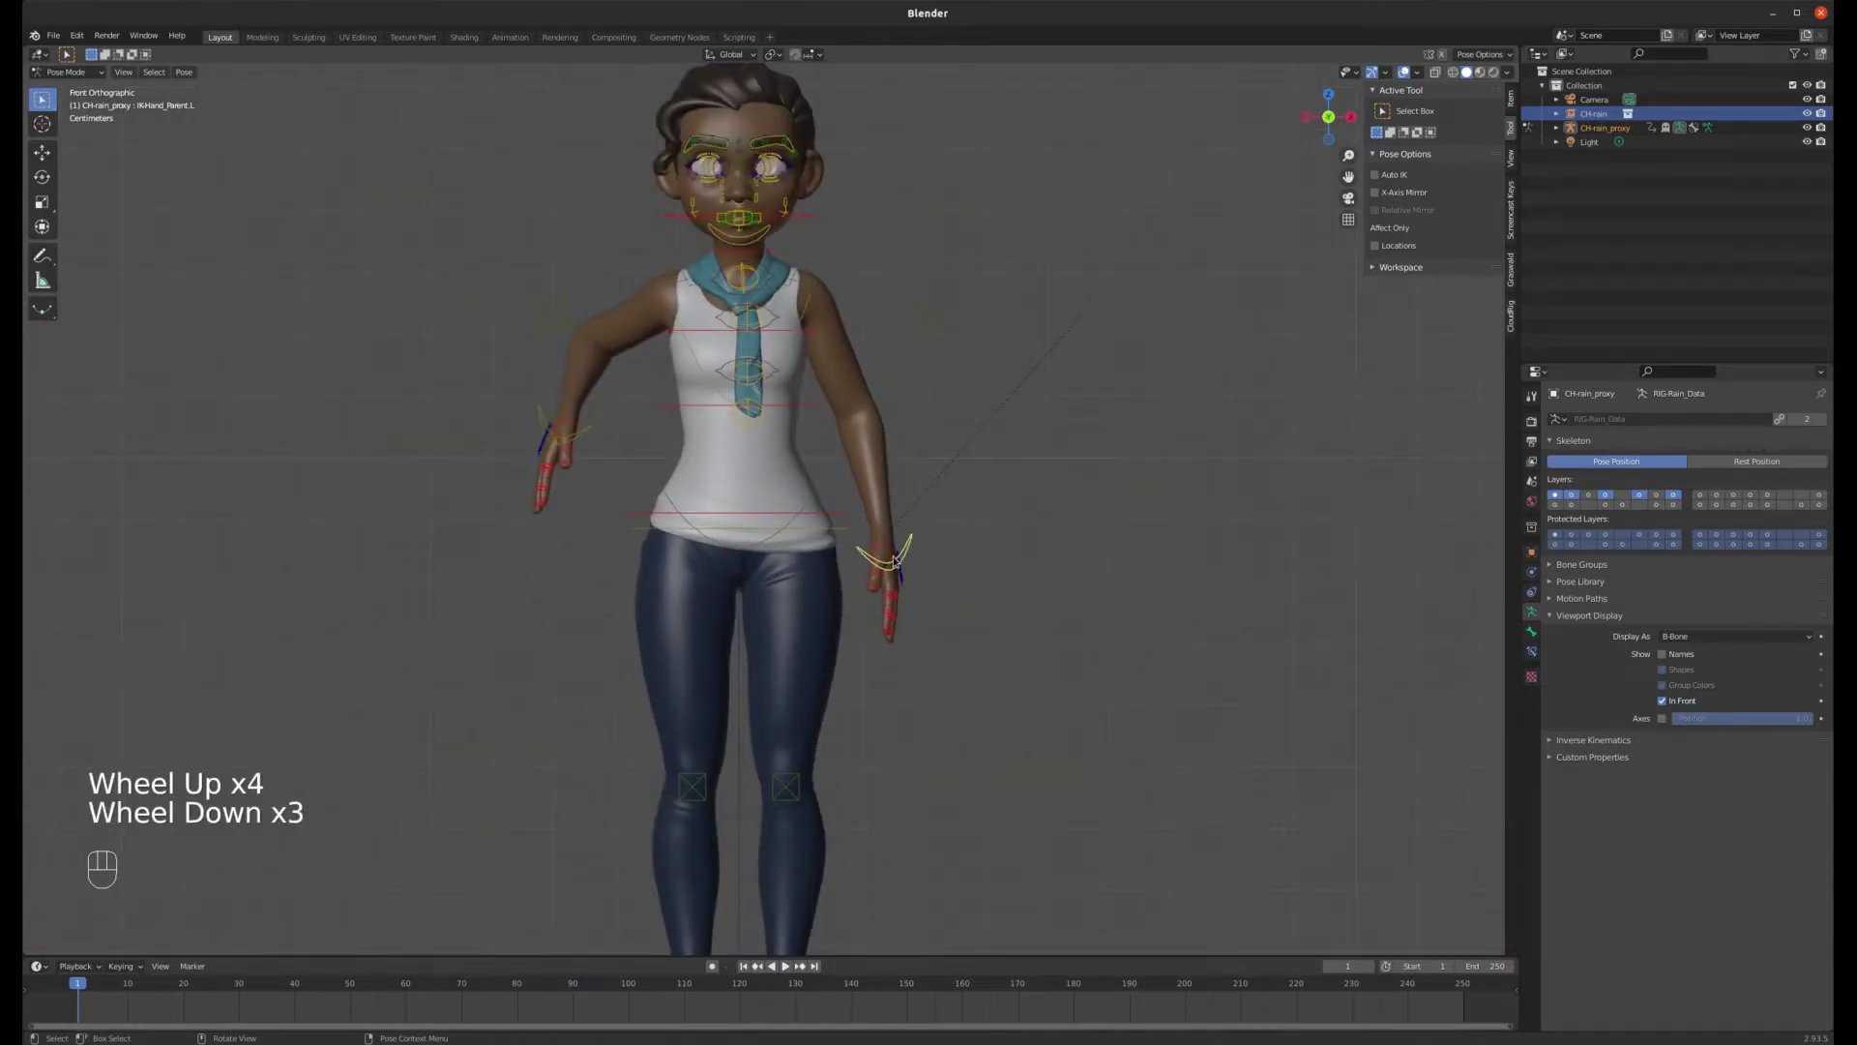
- Copy the left hand pose and paste it flipped onto IKHand_Parent_R
key(ctrl+c)
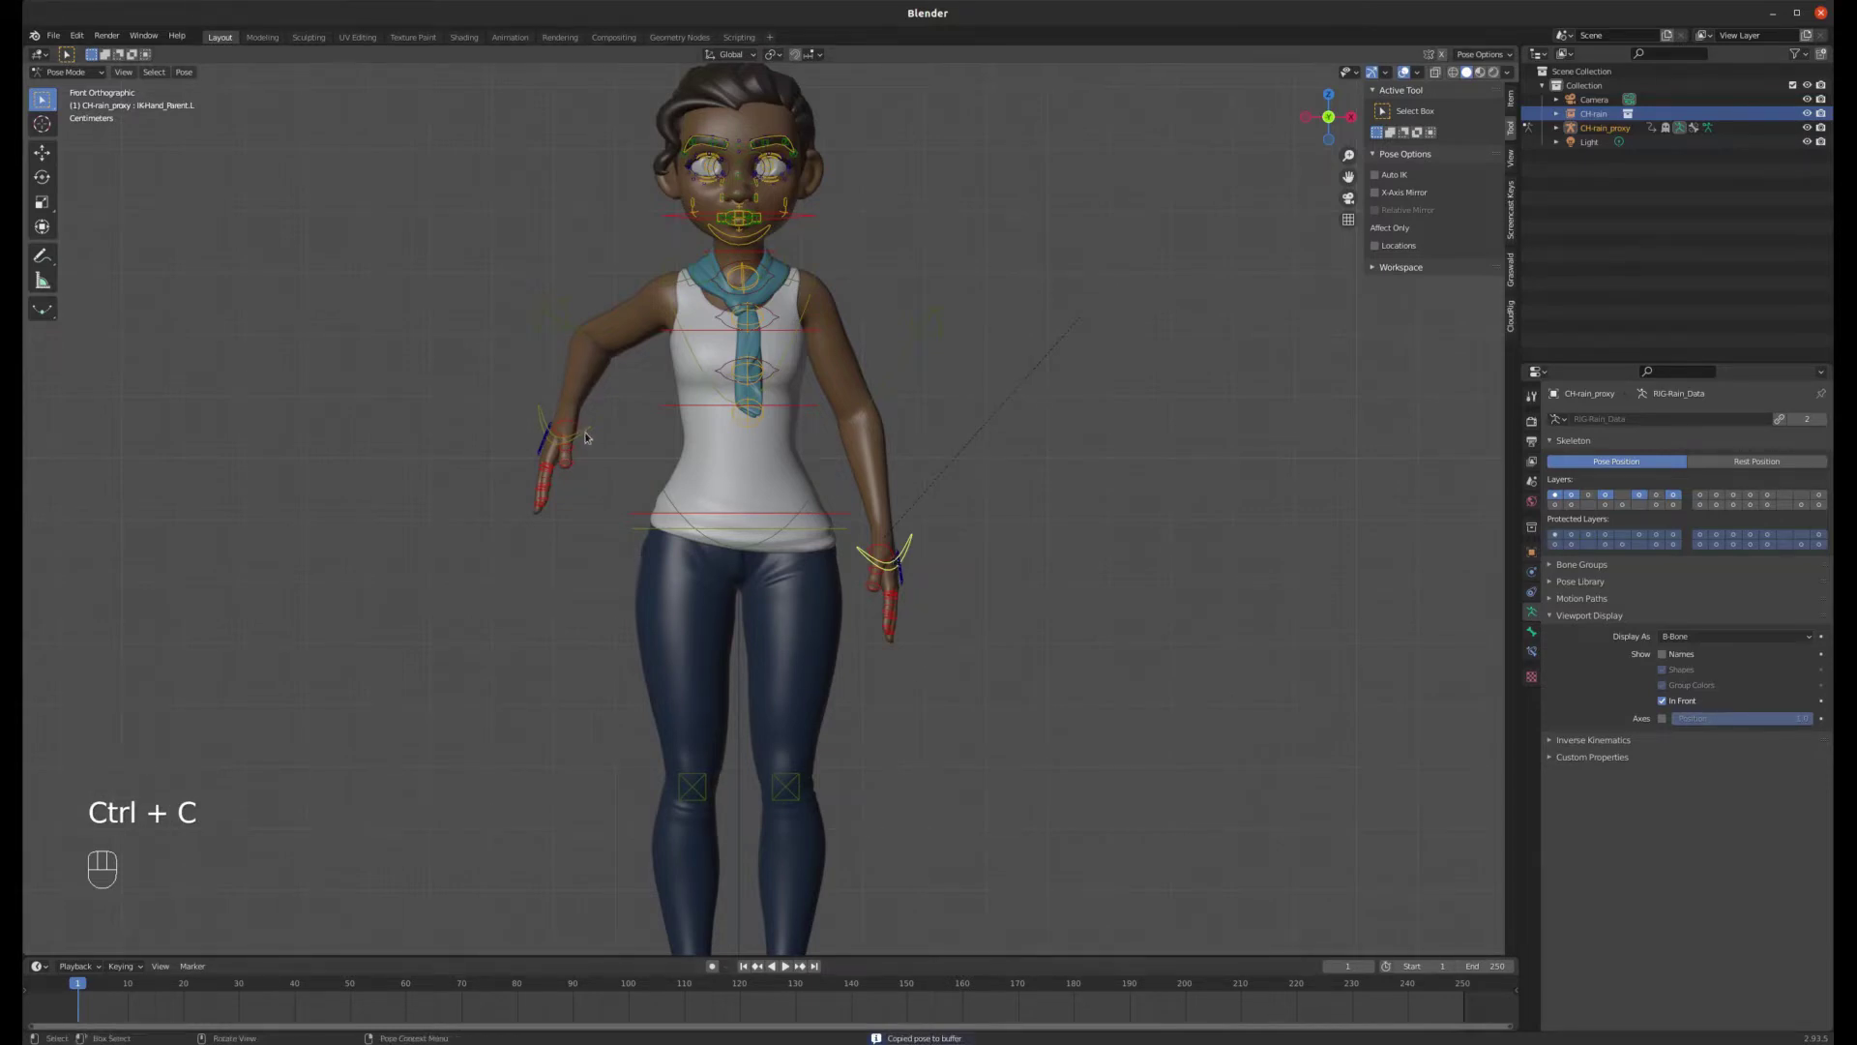
click(594, 428)
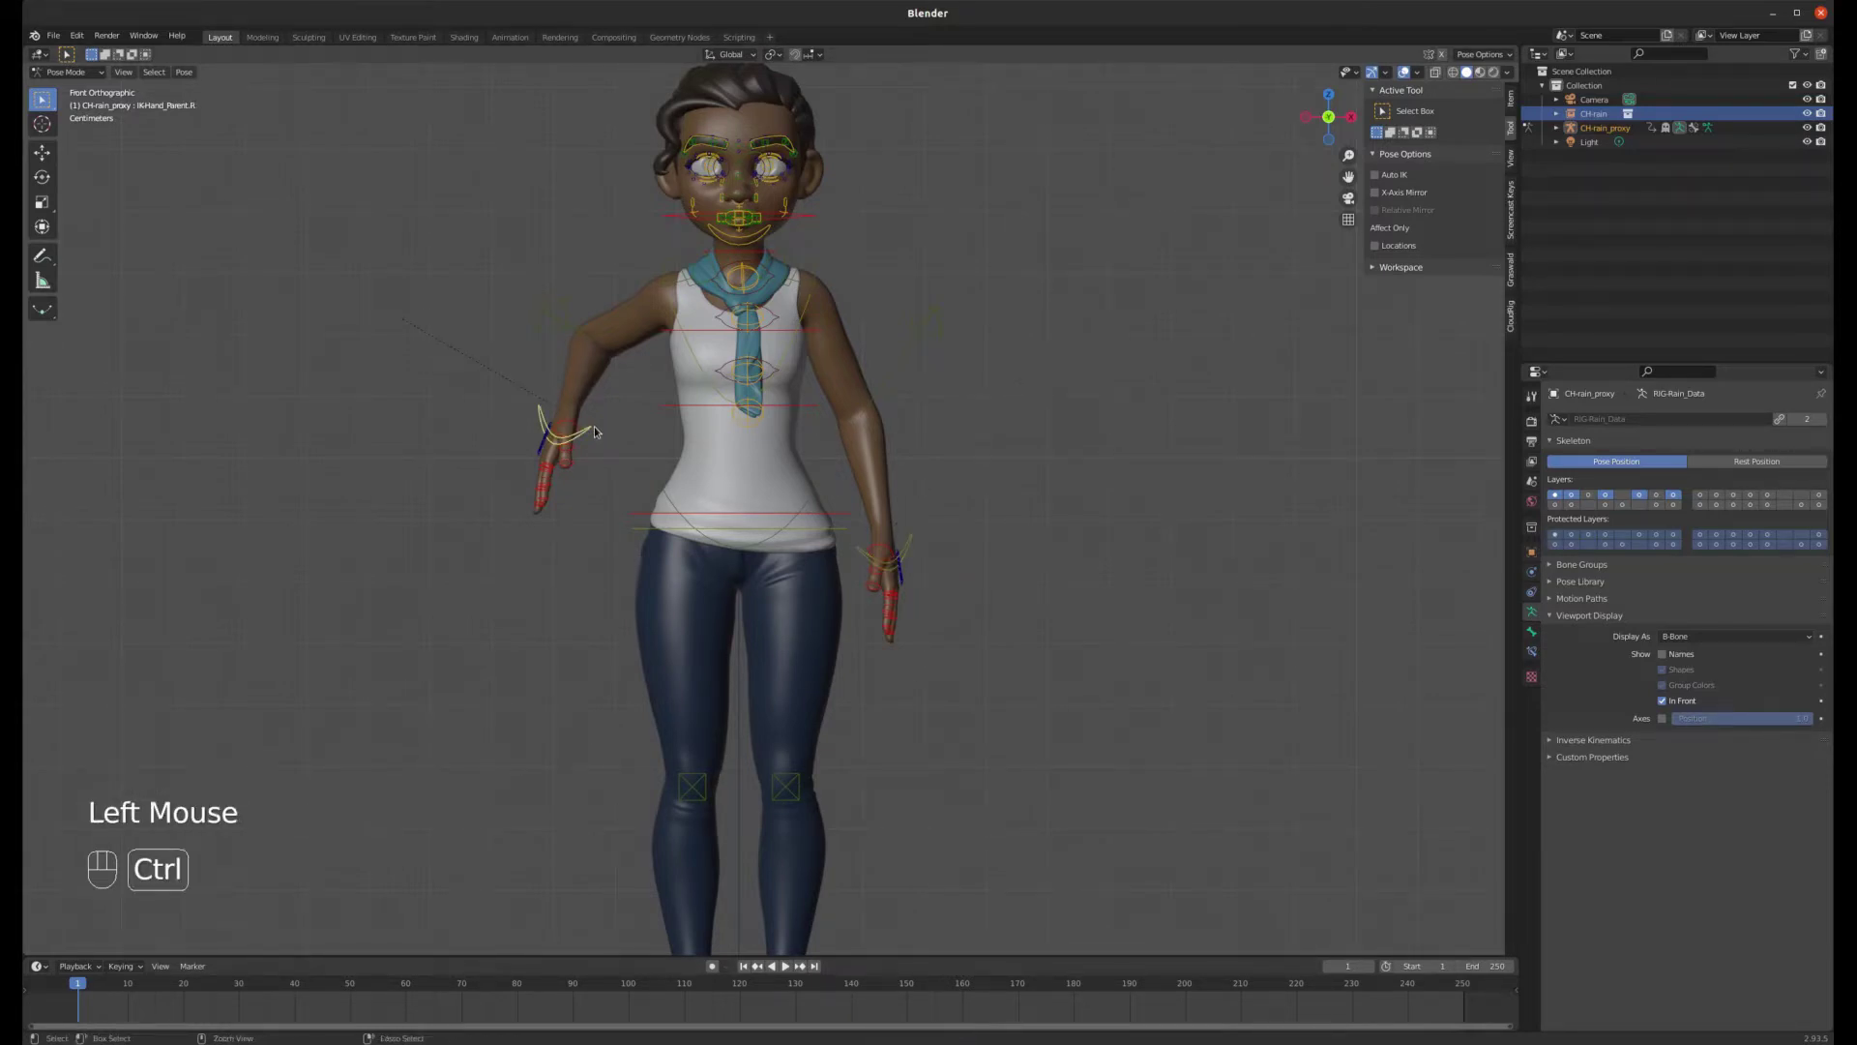
key(ctrl+v)
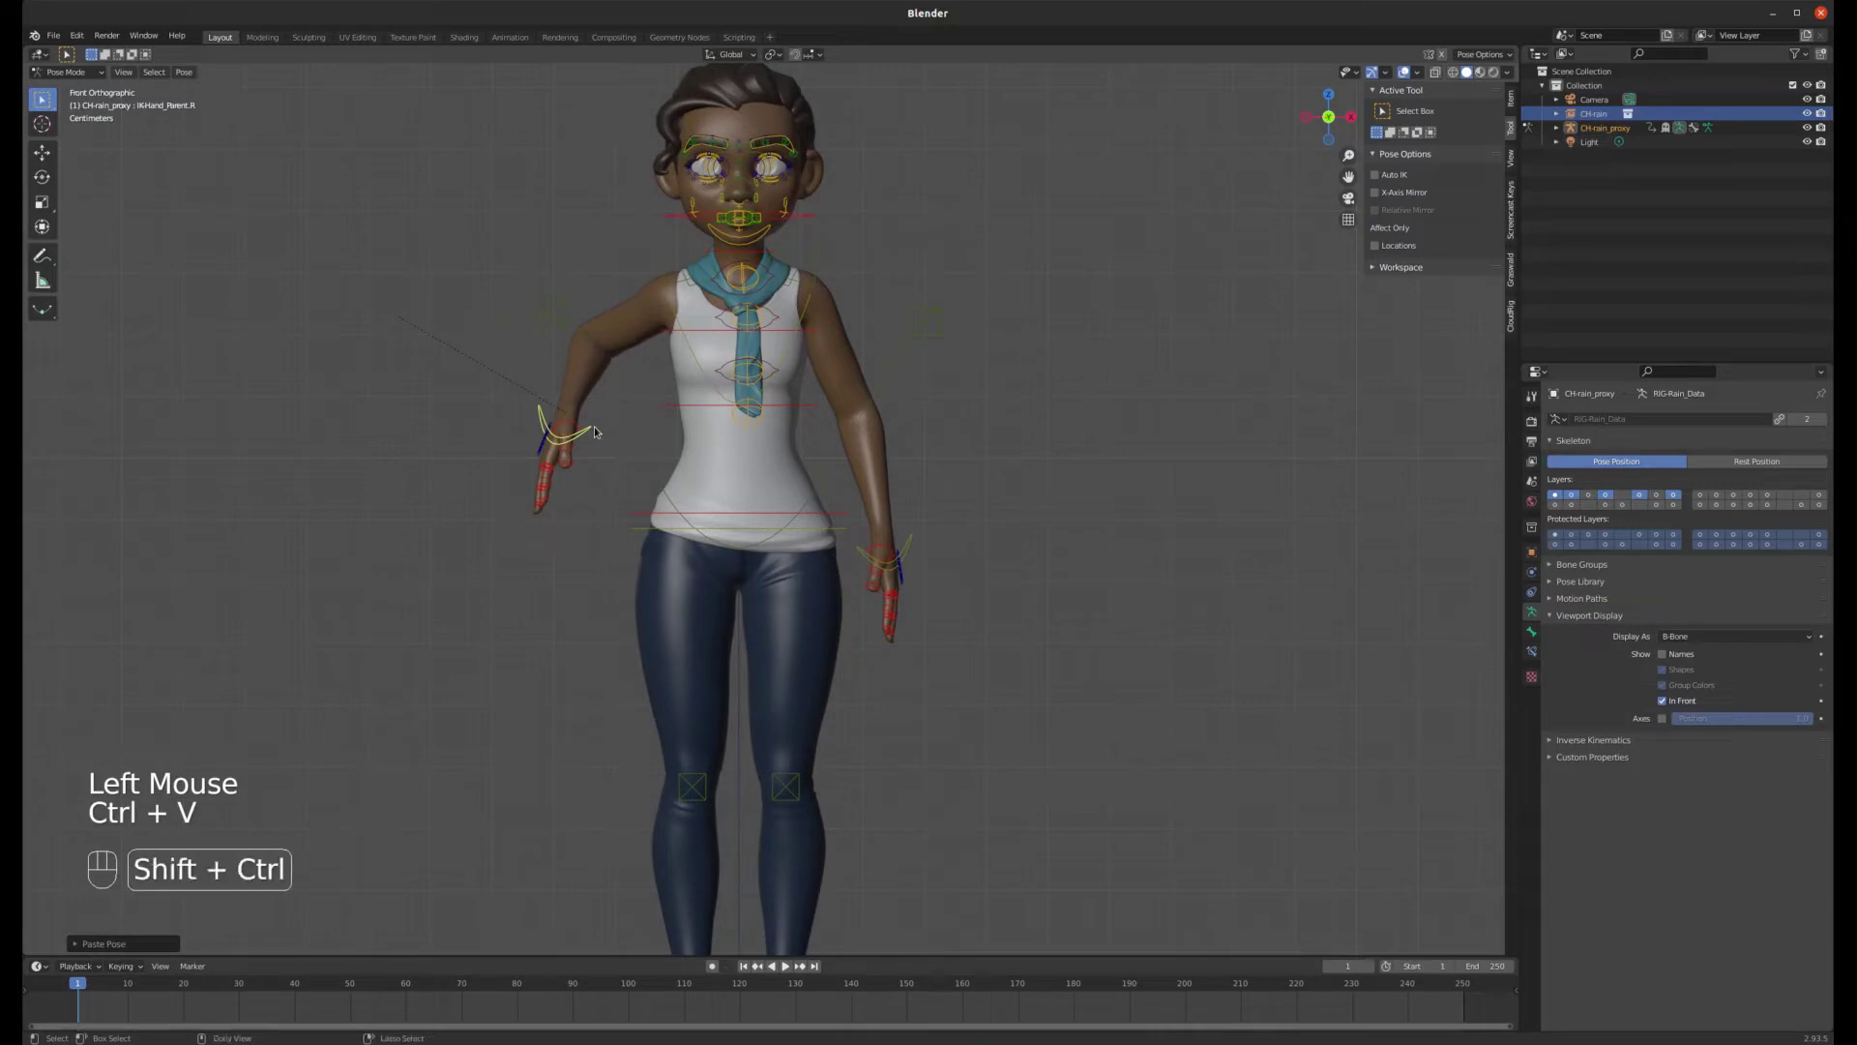
key(ctrl+shift+v)
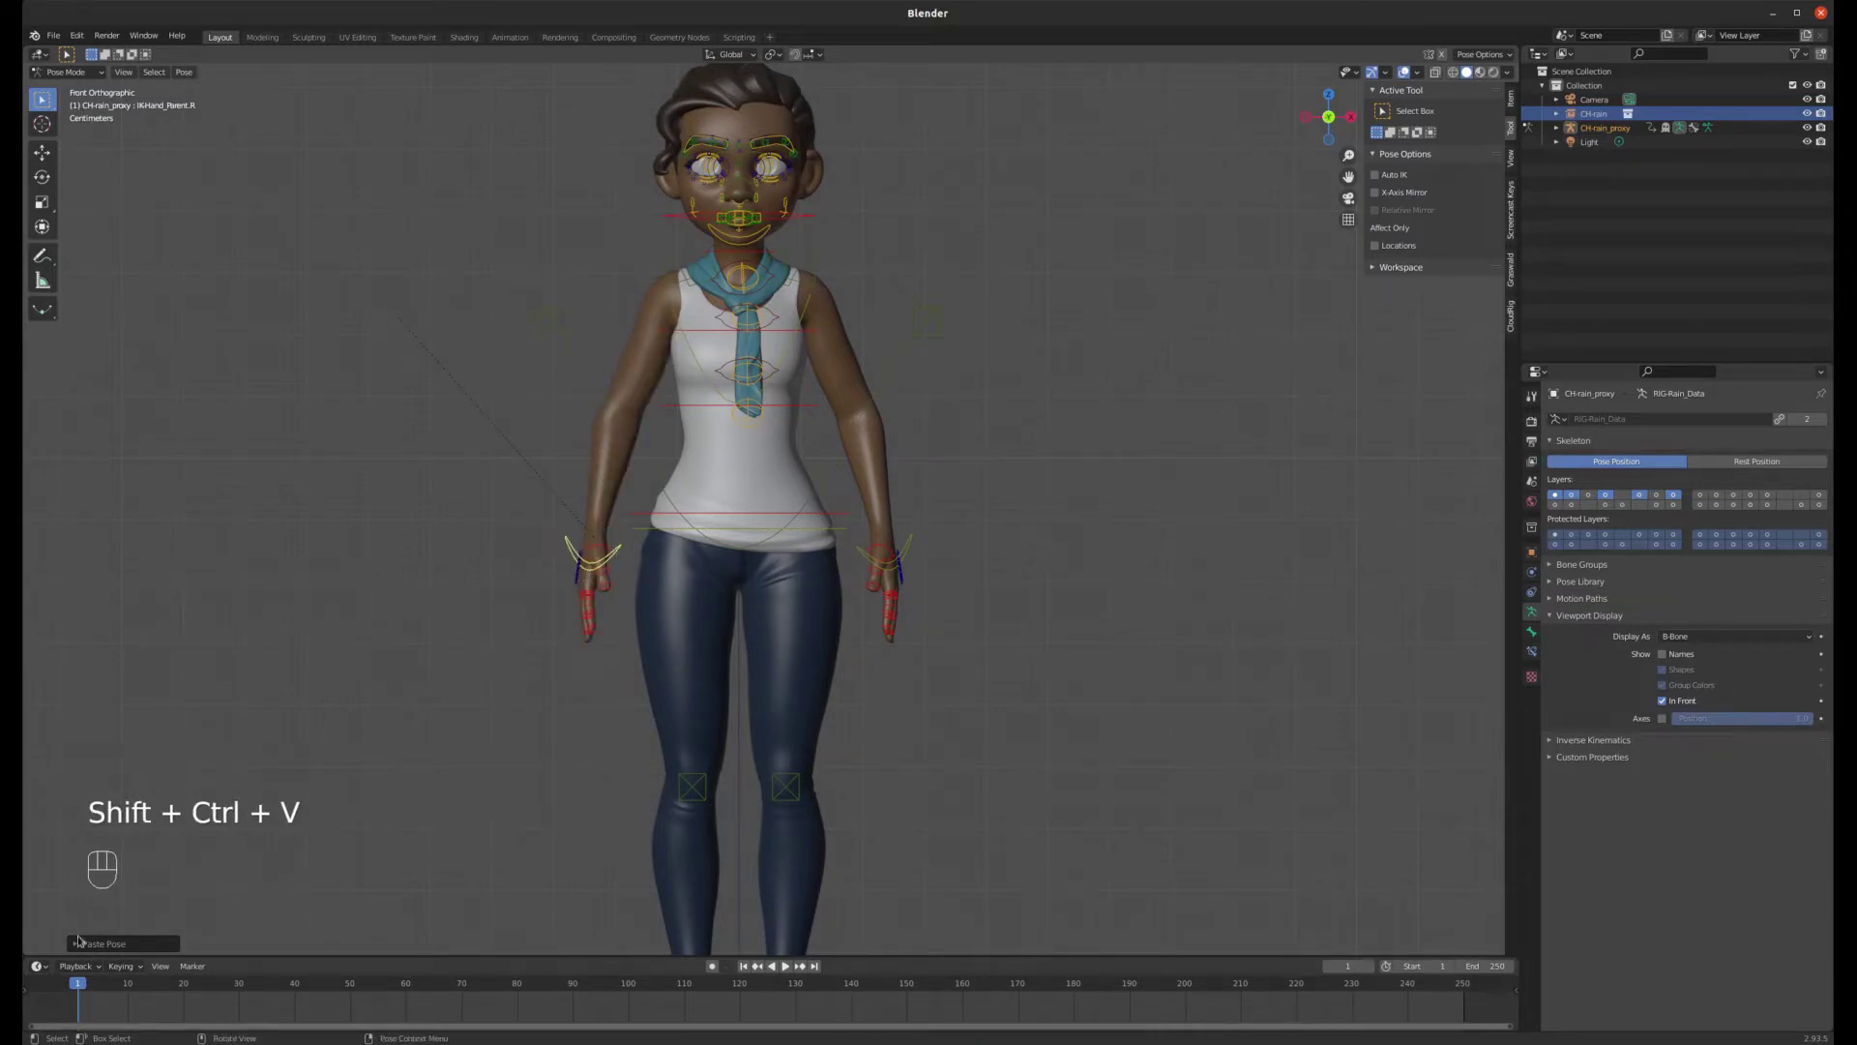
click(79, 946)
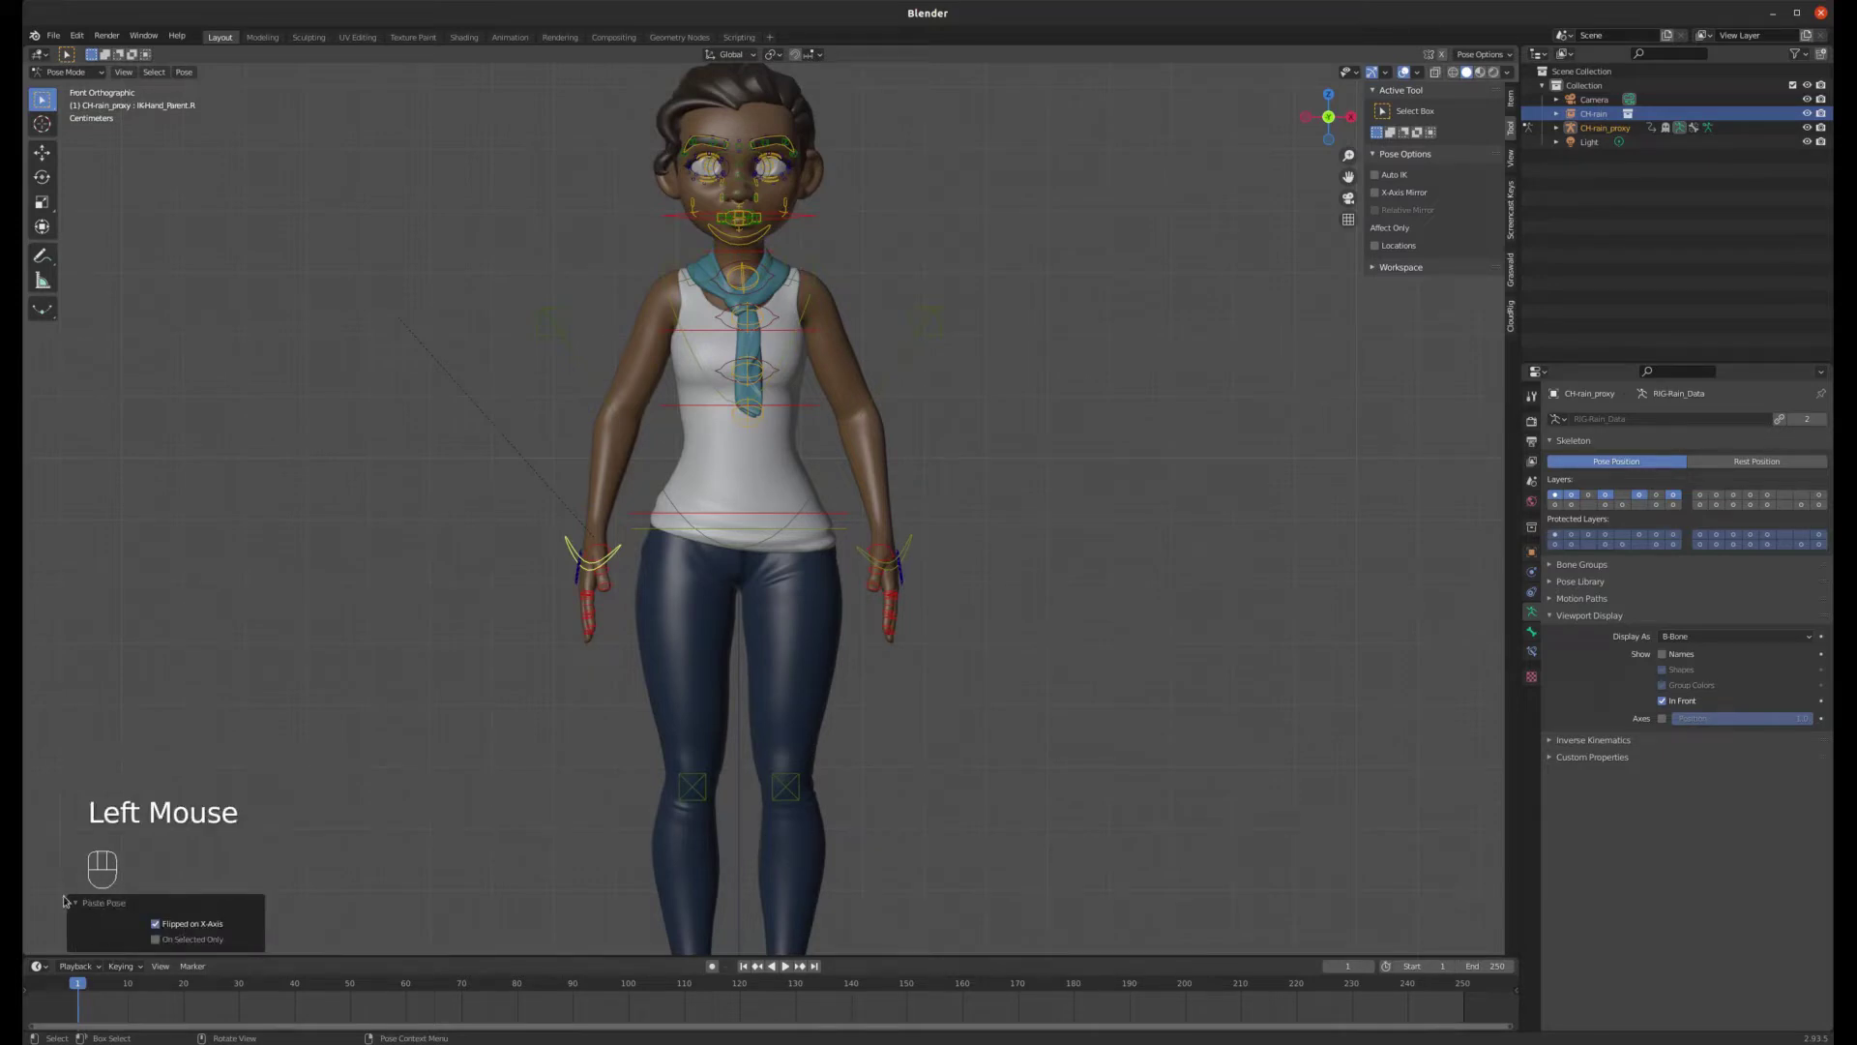
click(78, 899)
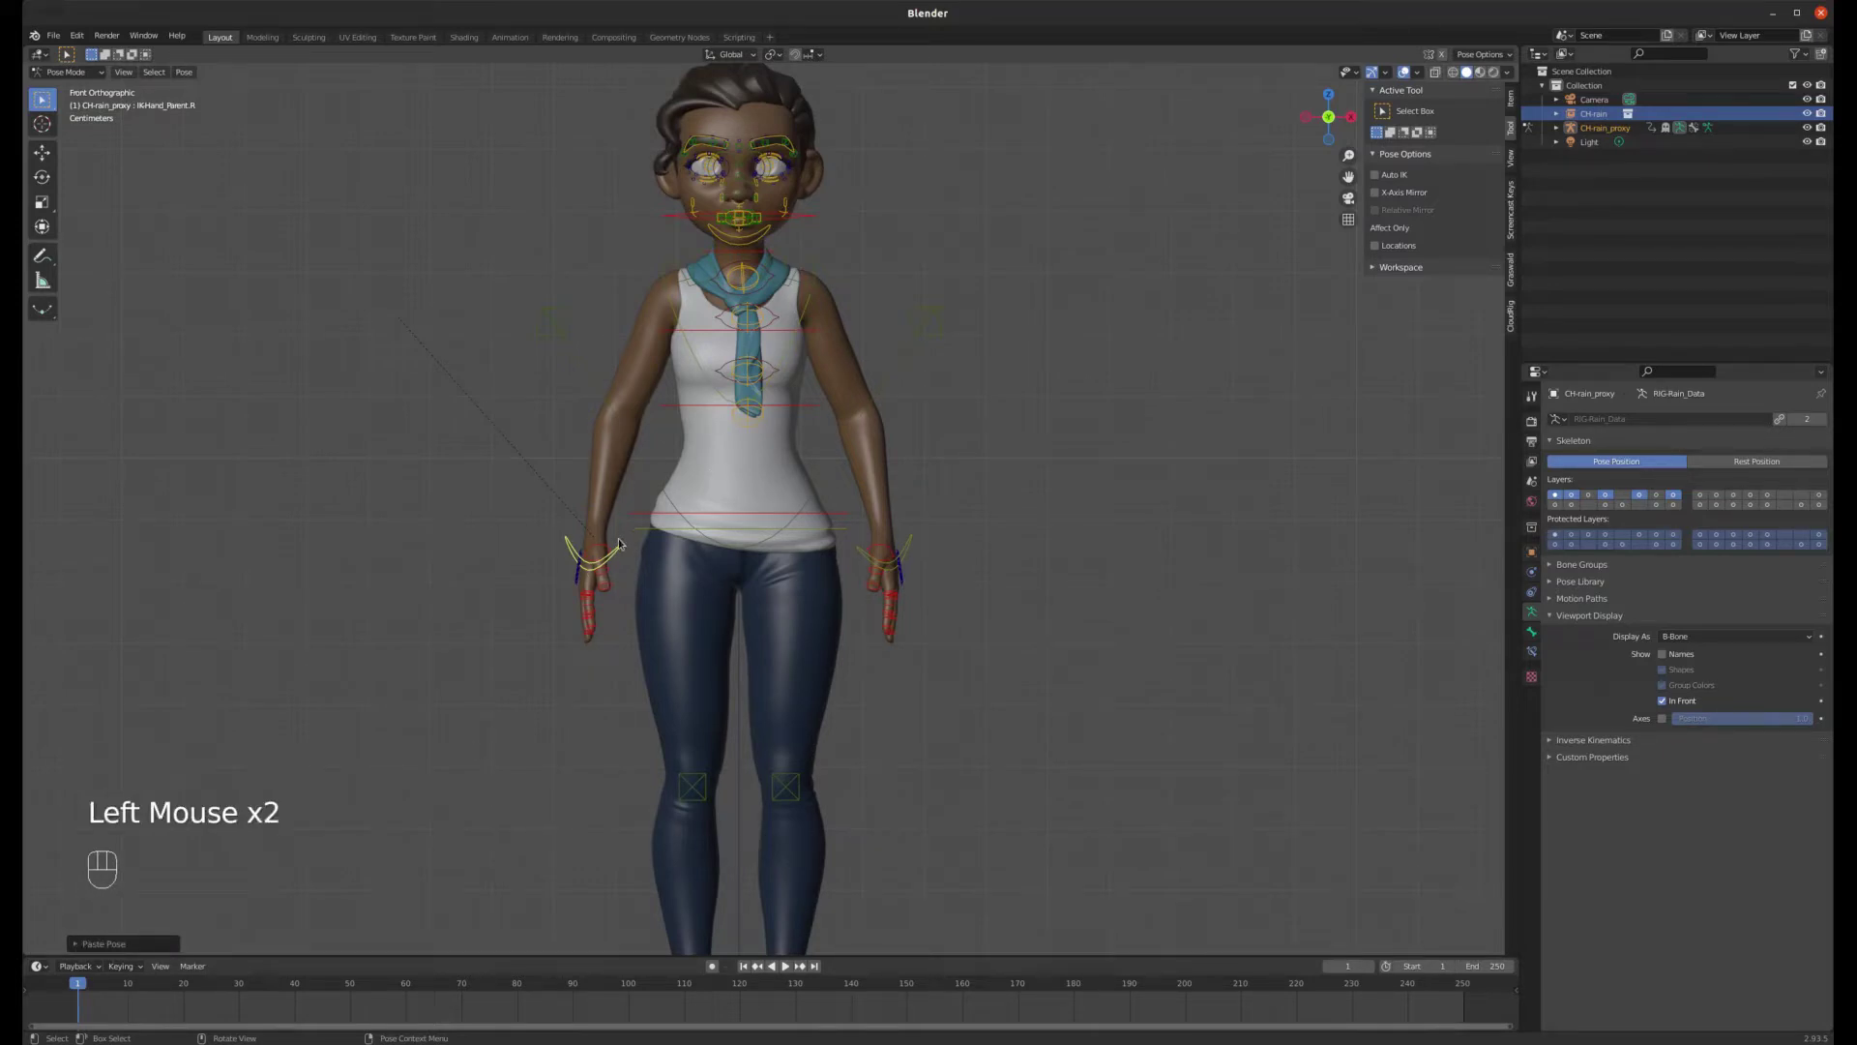
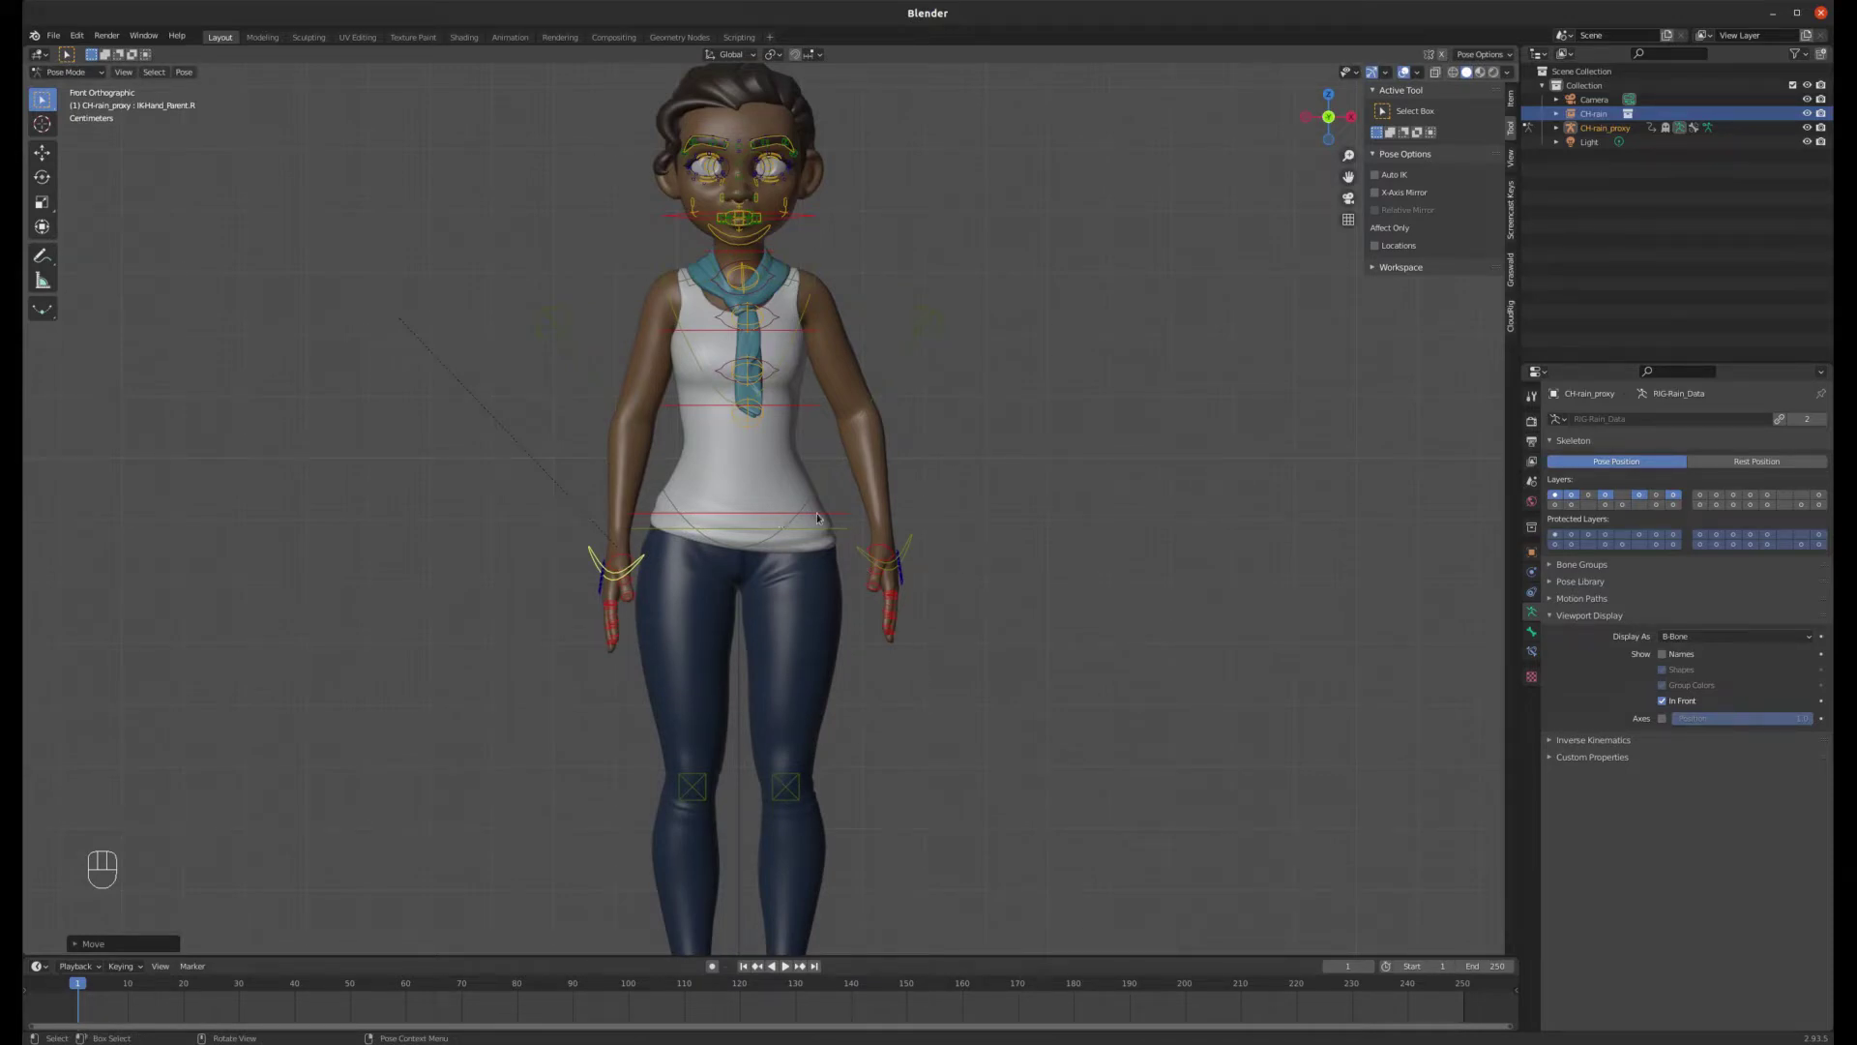
- Rotate and shift the left hand outward from the hip, then pick the left foot master control
click(916, 546)
key(r)
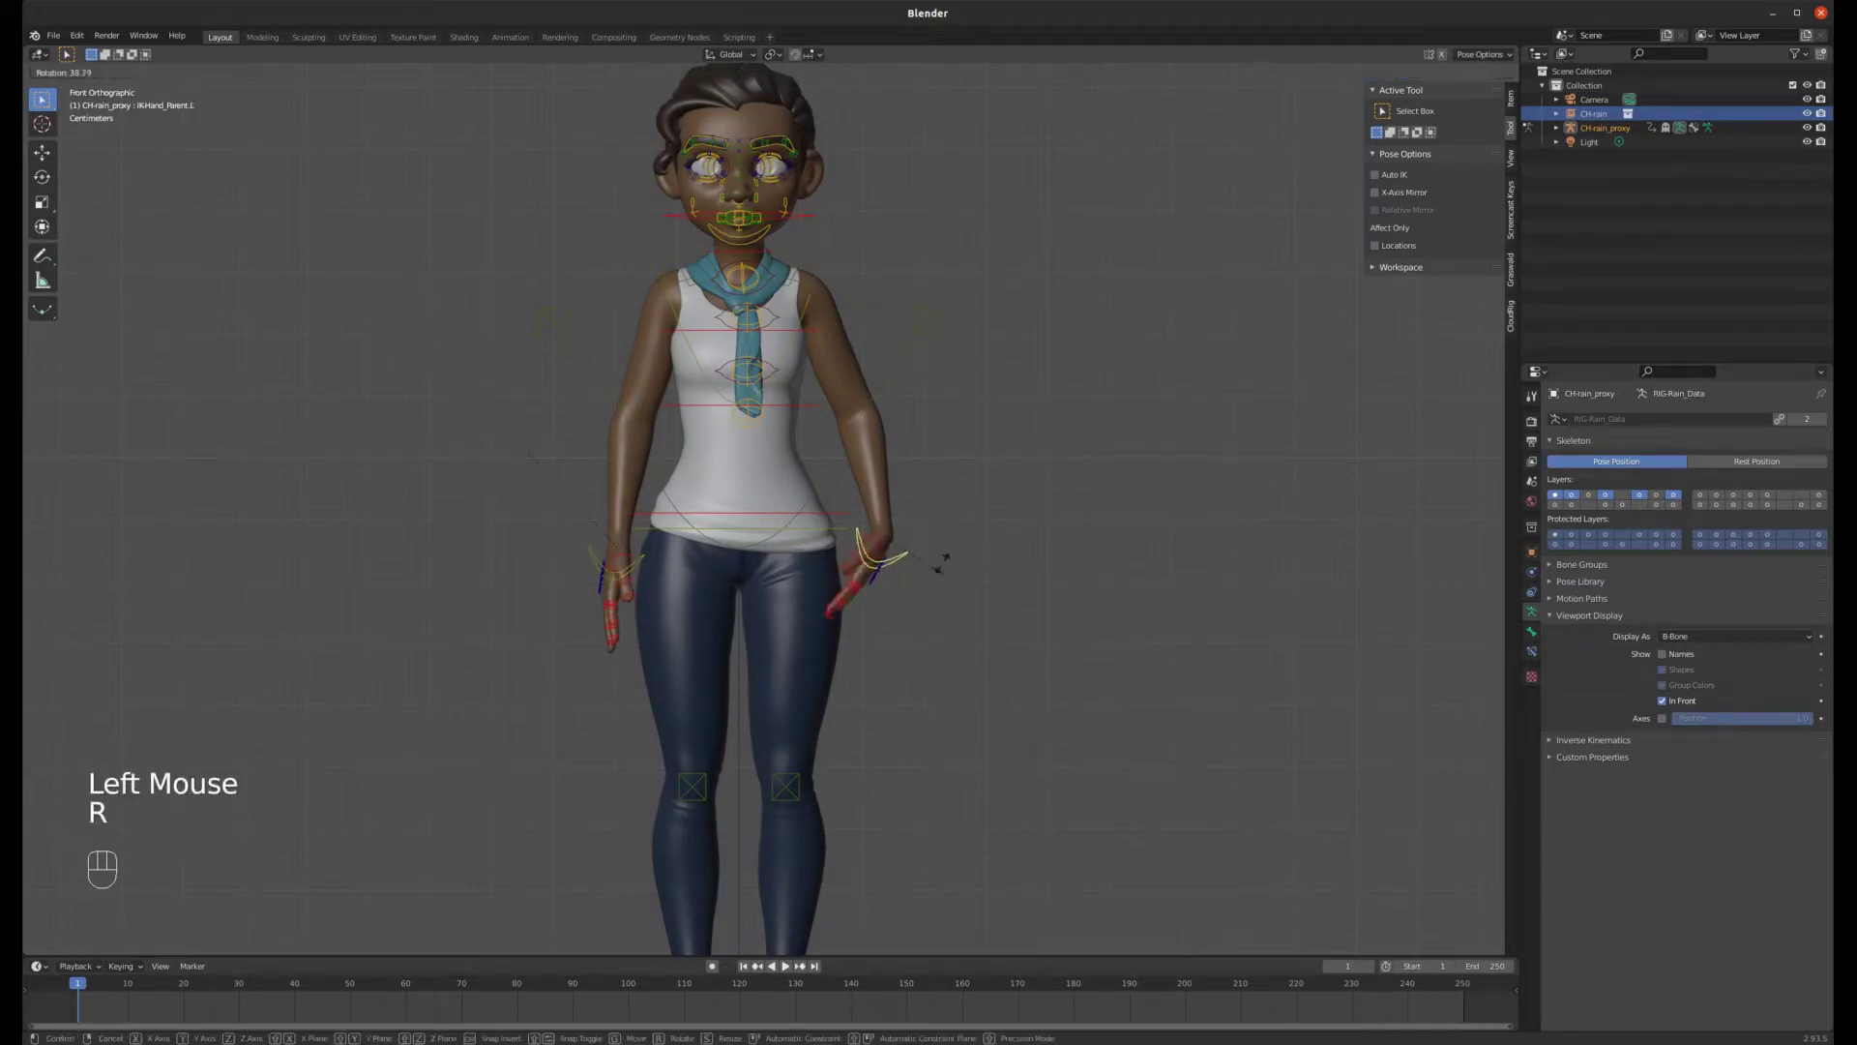
key(g)
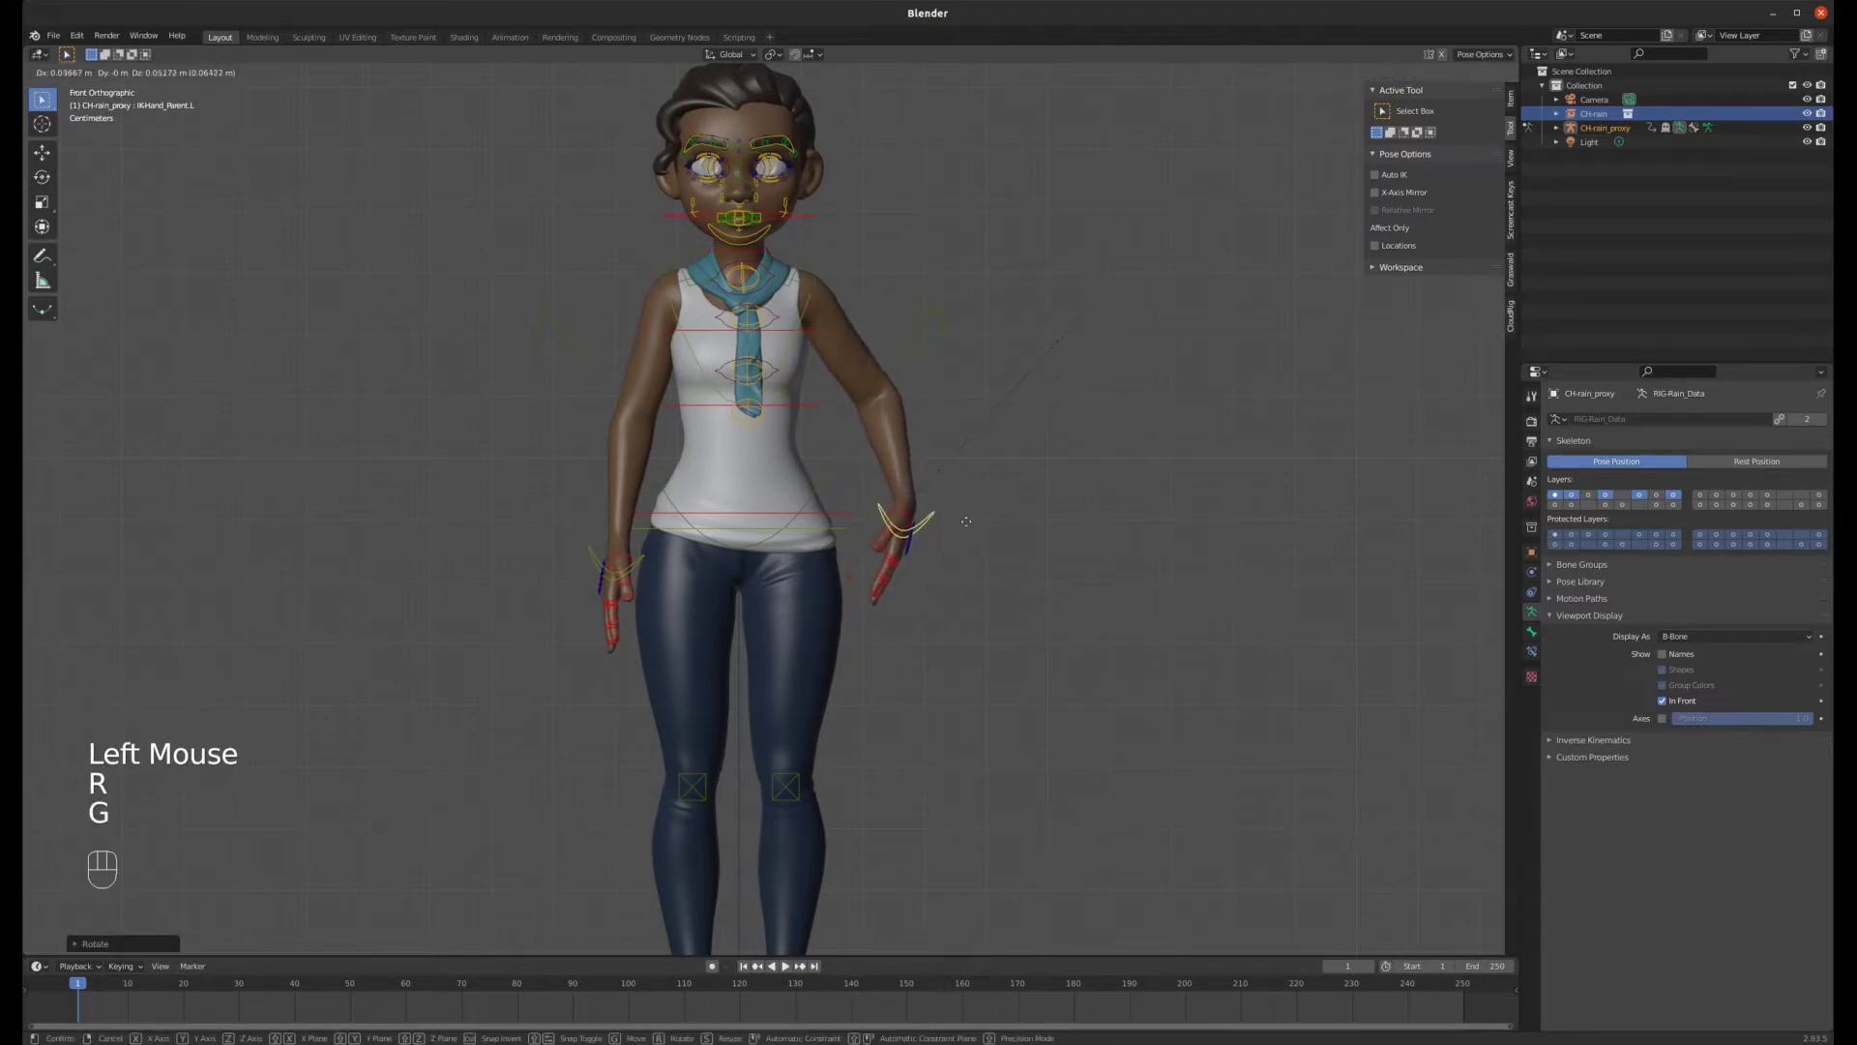
scroll(up, 3)
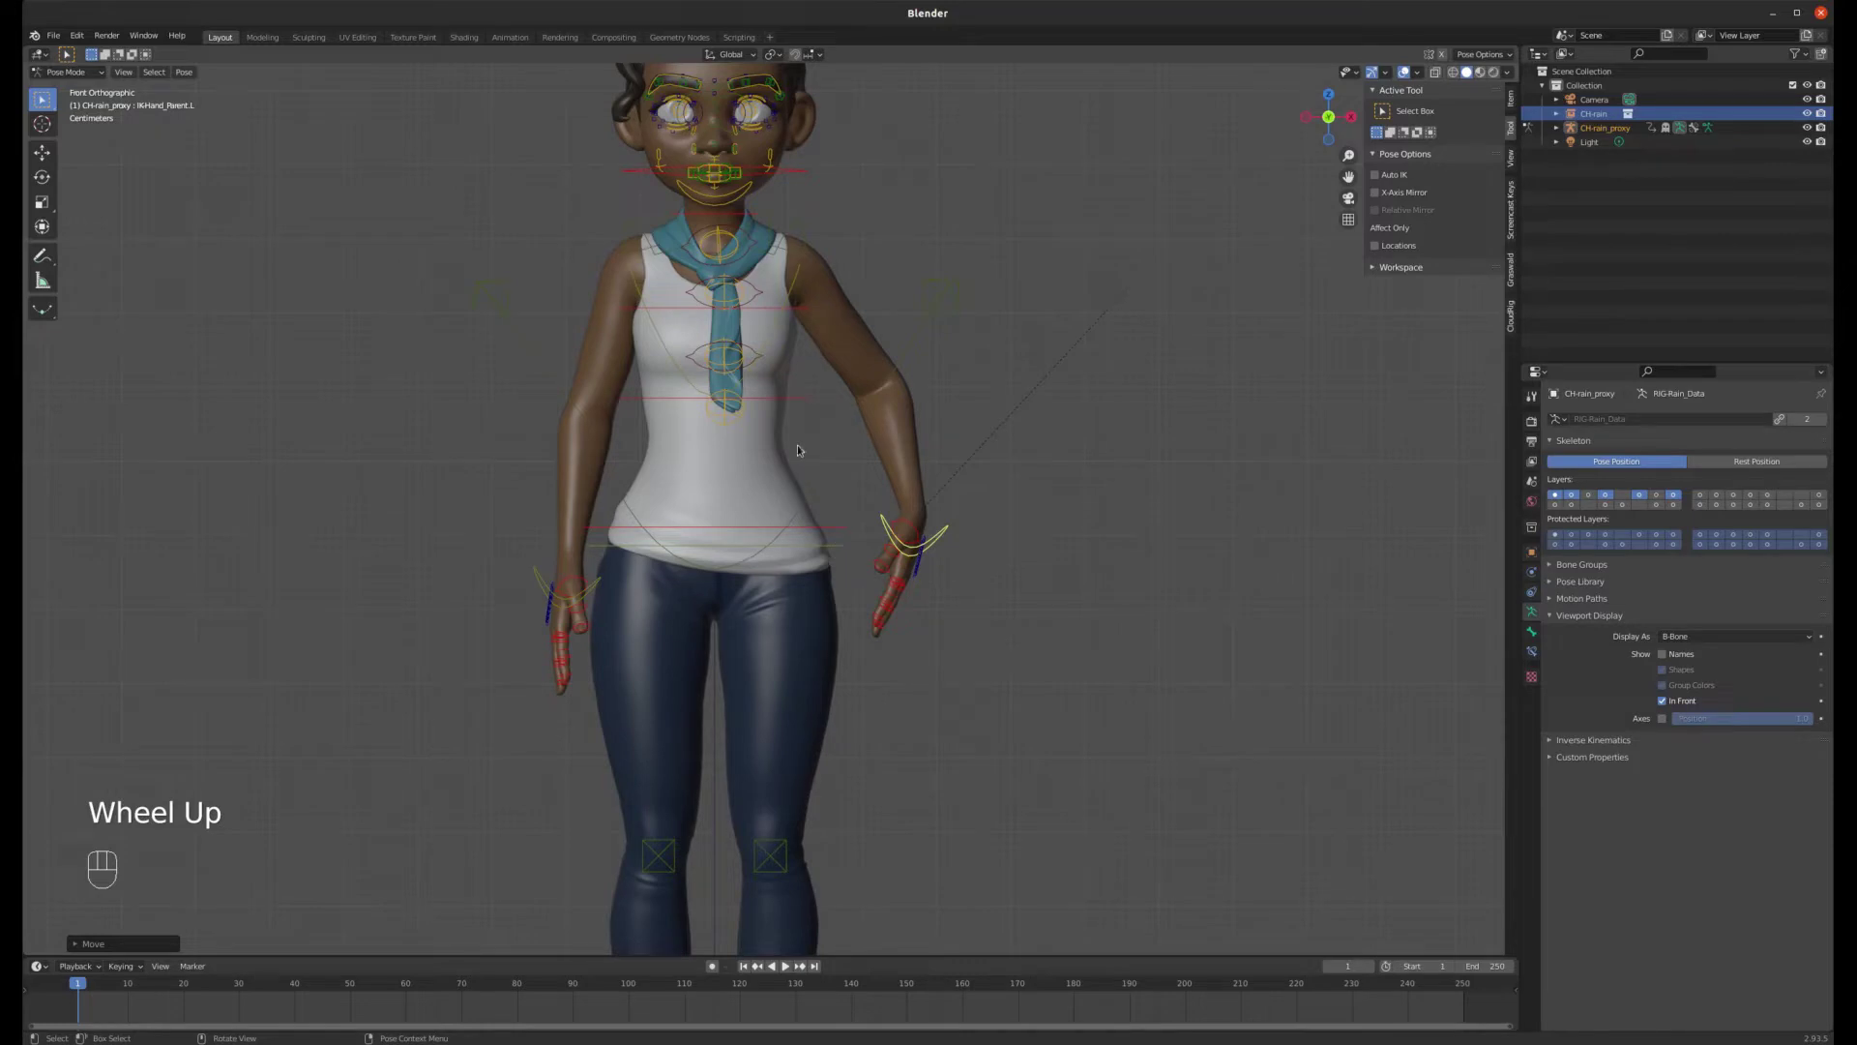
scroll(down, 3)
drag(855, 641, 803, 680)
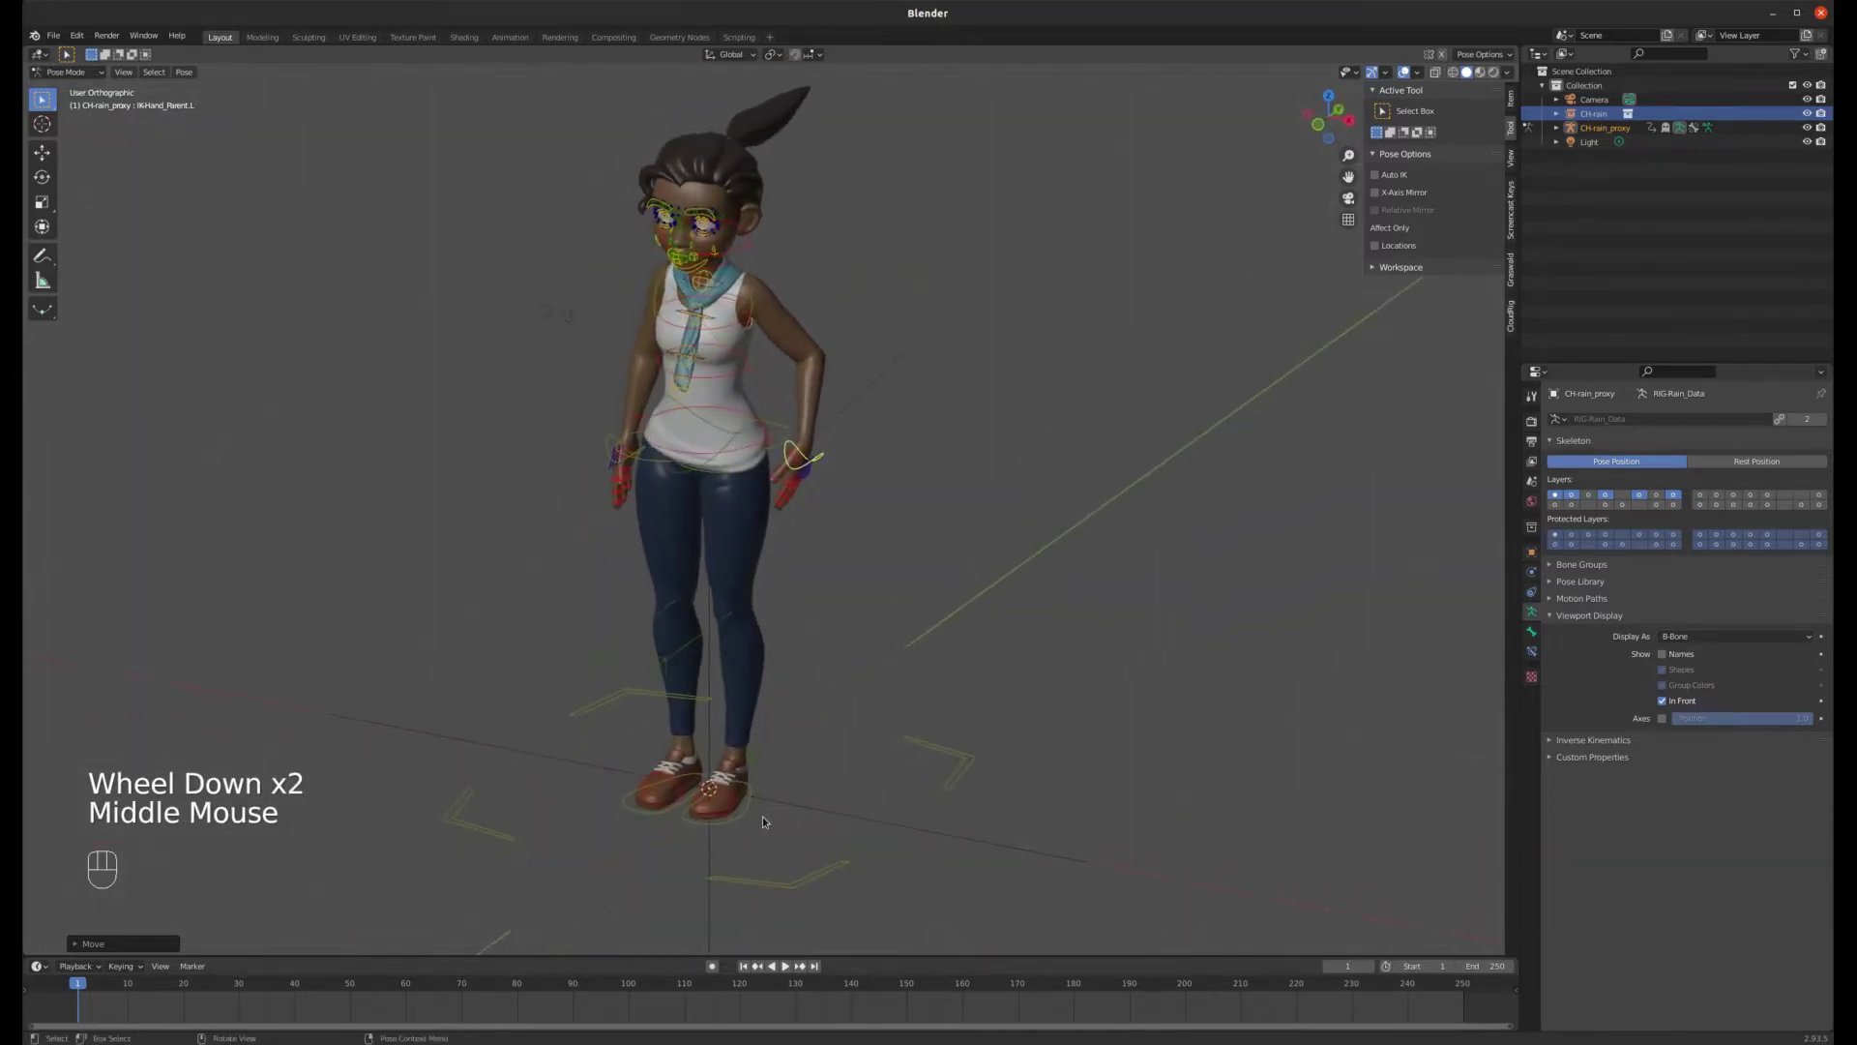
click(749, 817)
drag(760, 803, 738, 792)
key(KP_3)
- Rotate the left foot roll and ball-of-foot controls to test them
key(g)
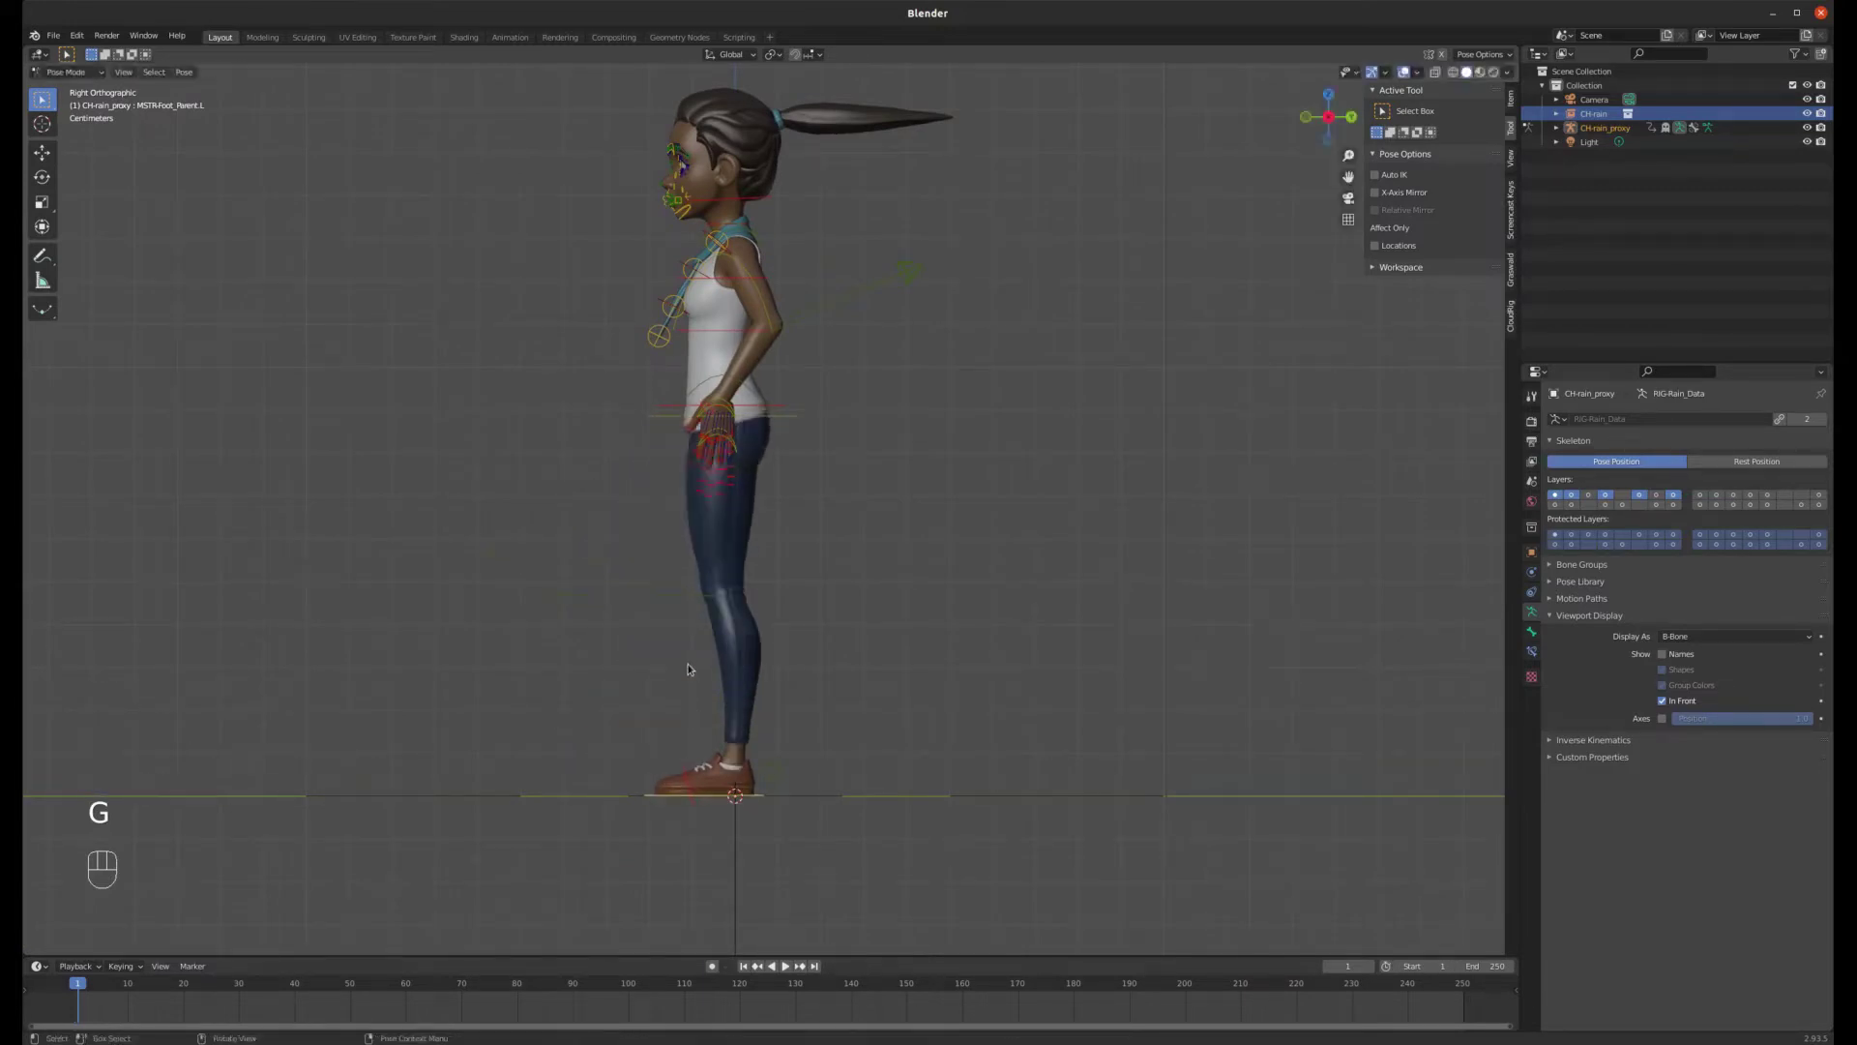
scroll(up, 3)
drag(700, 731, 730, 774)
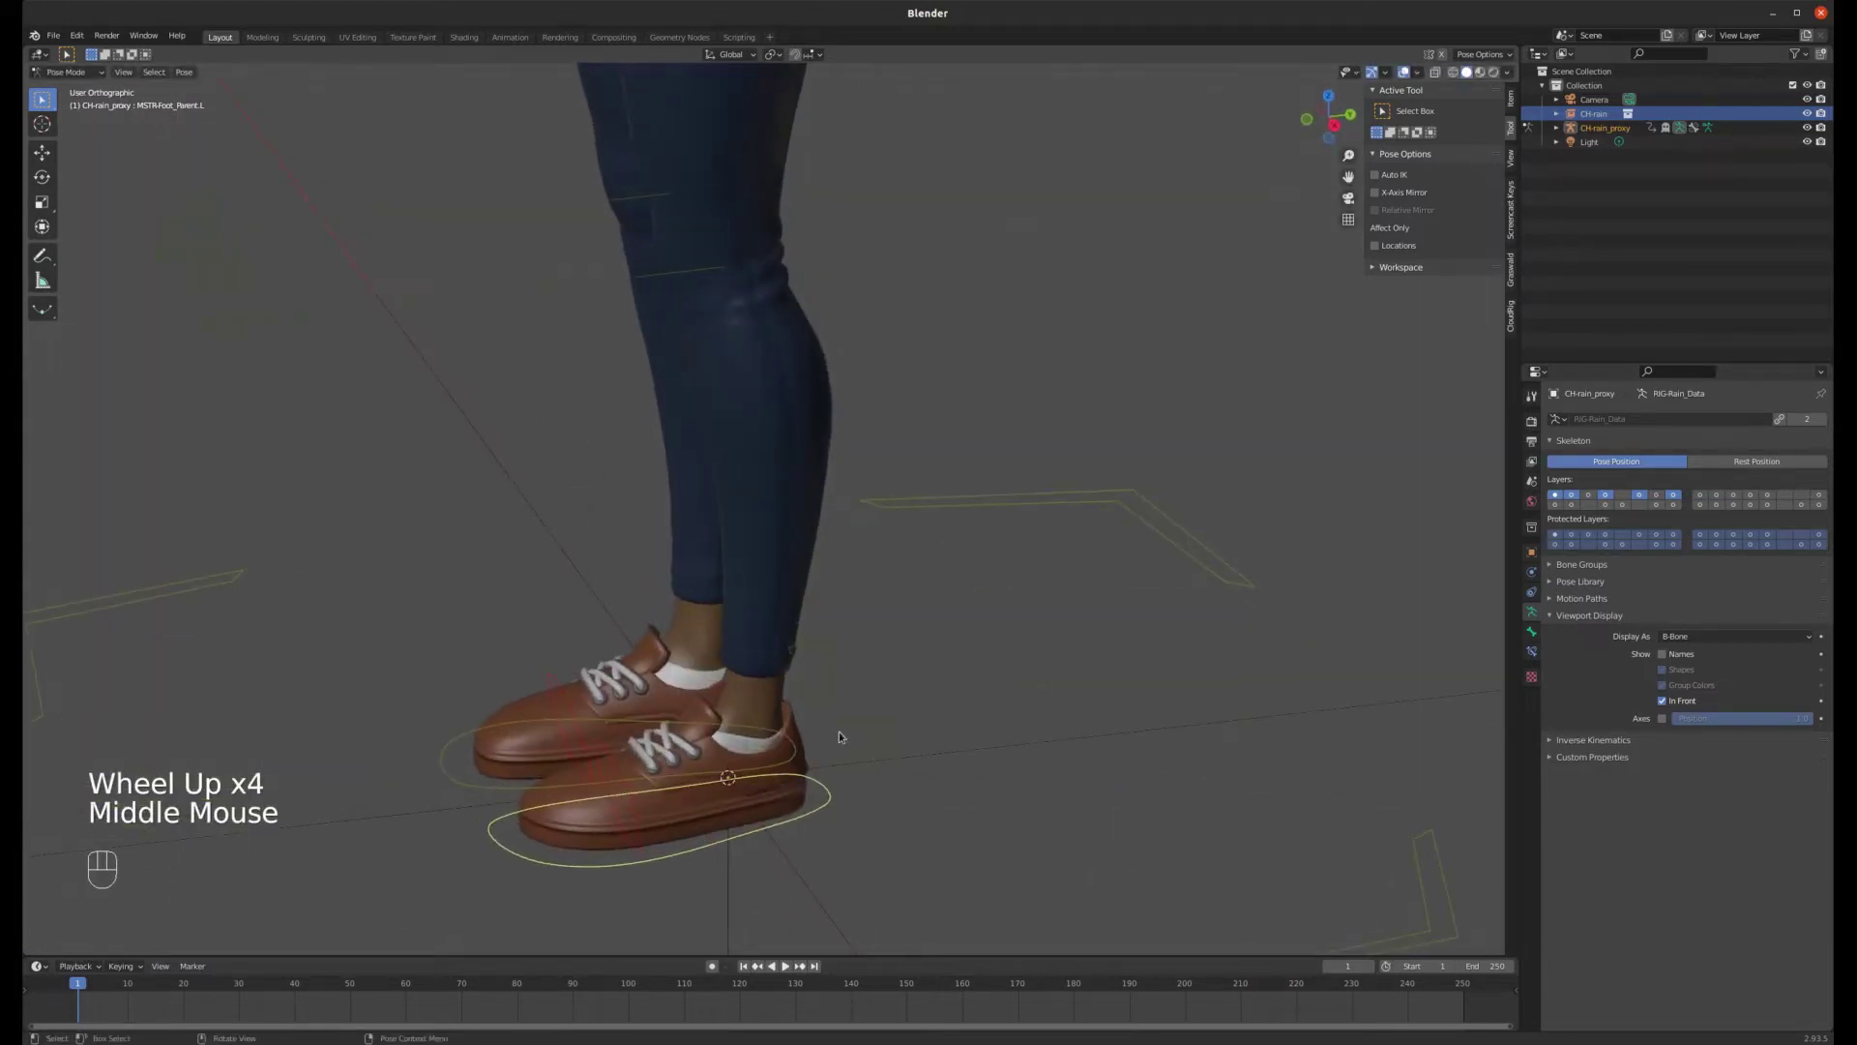
click(886, 736)
key(r)
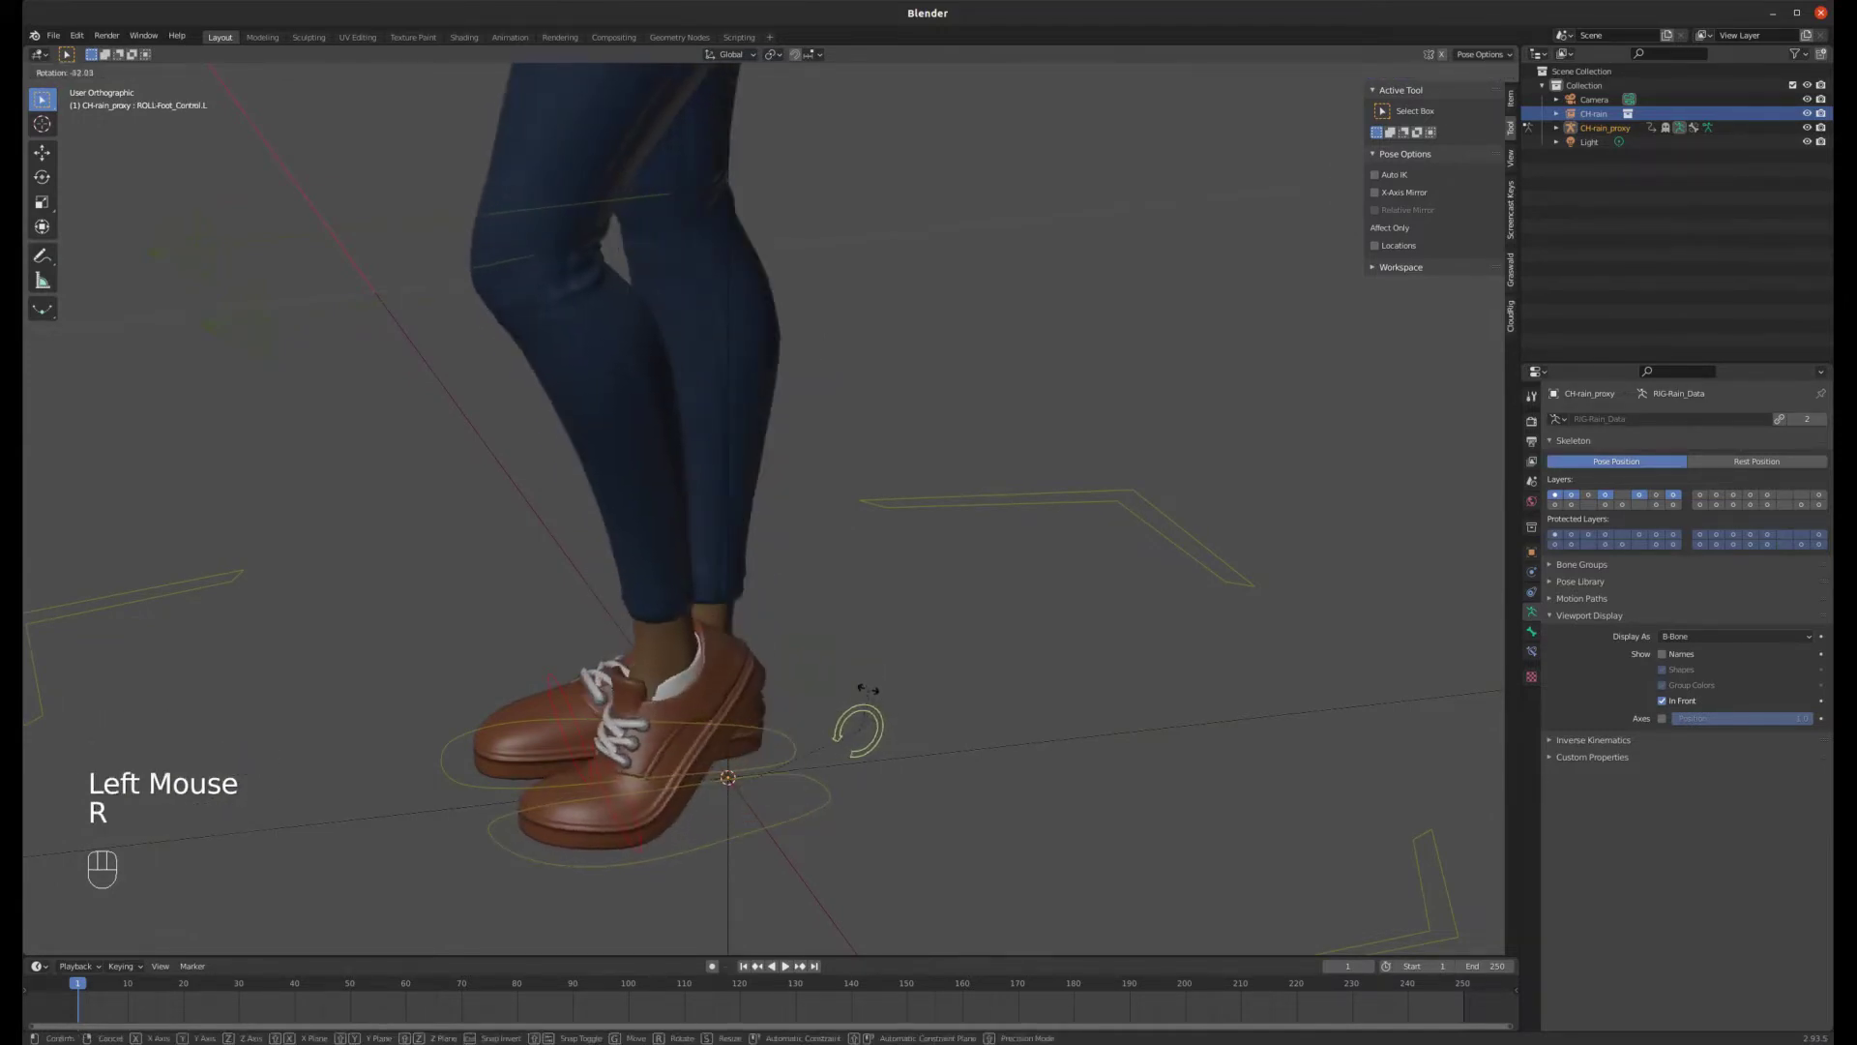
click(636, 801)
key(r)
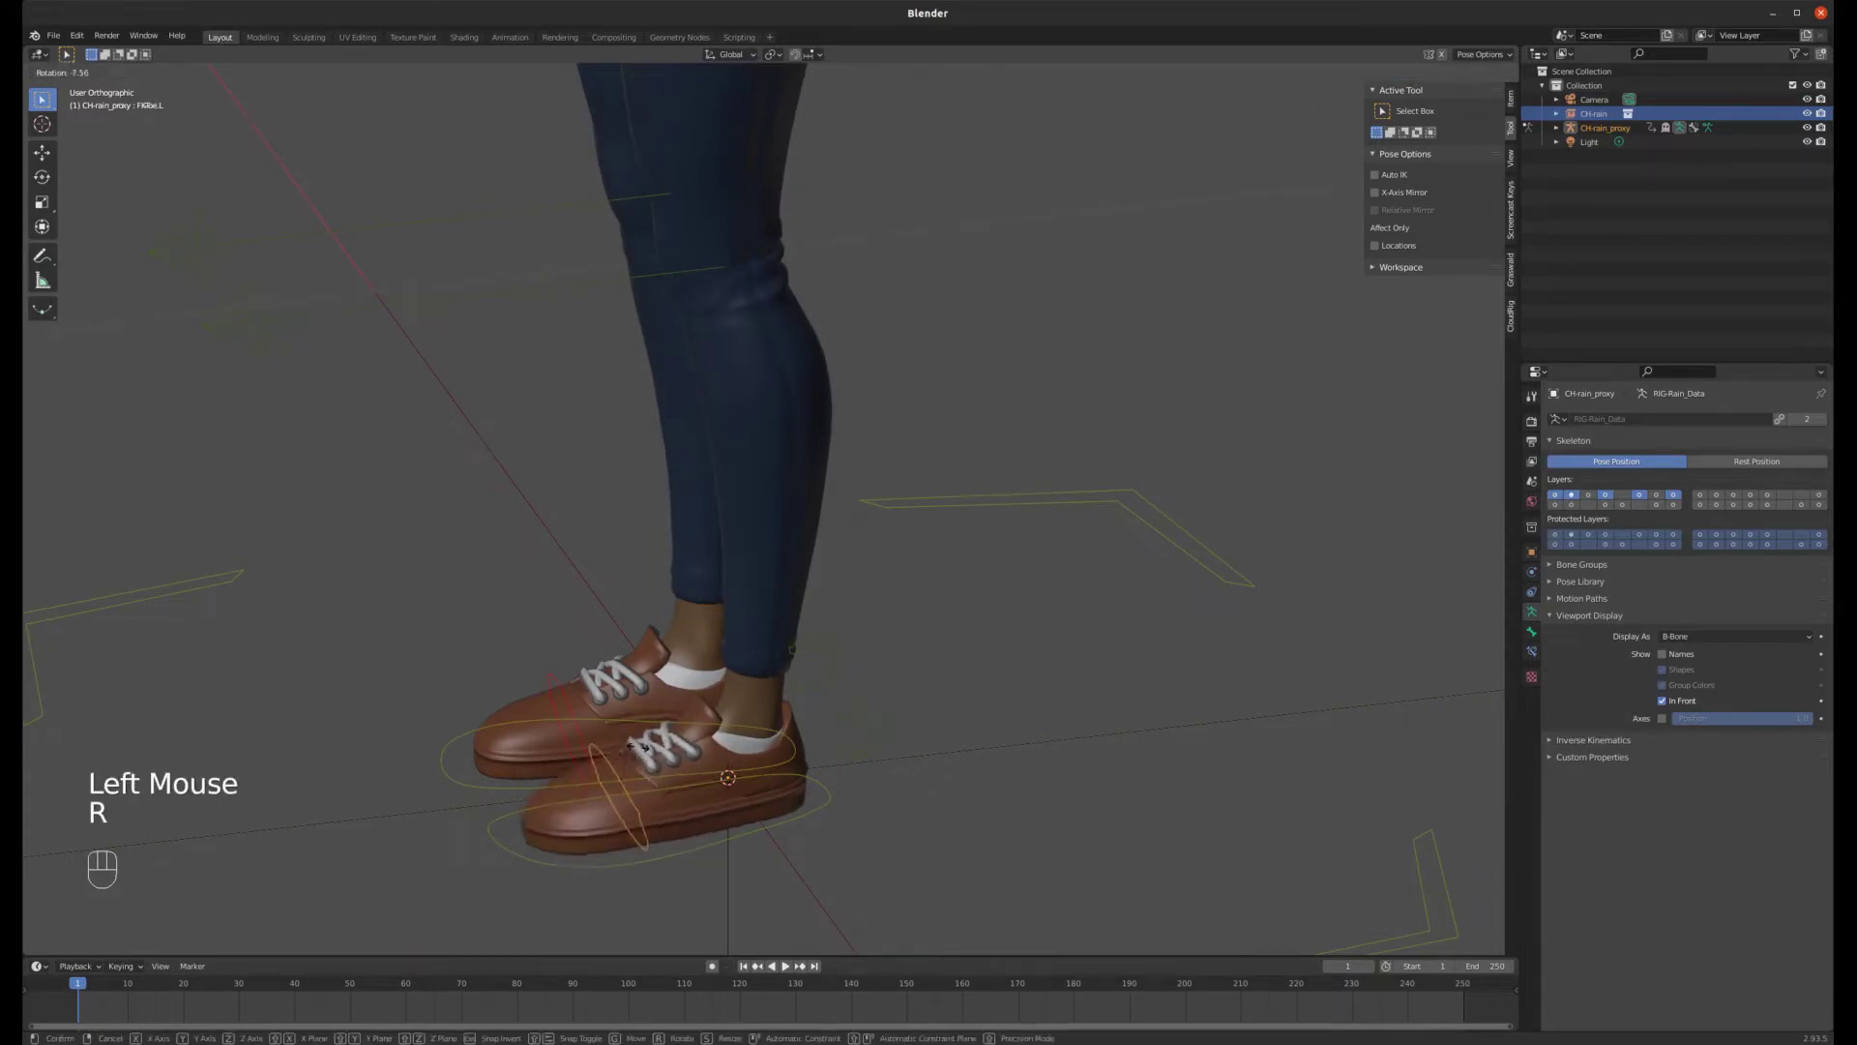
drag(774, 716, 807, 721)
scroll(down, 3)
scroll(down, 3)
- Move the right hand inward, bend the chest master and twist the rib cage
drag(656, 712, 759, 580)
drag(792, 234, 744, 468)
scroll(down, 3)
click(784, 363)
key(g)
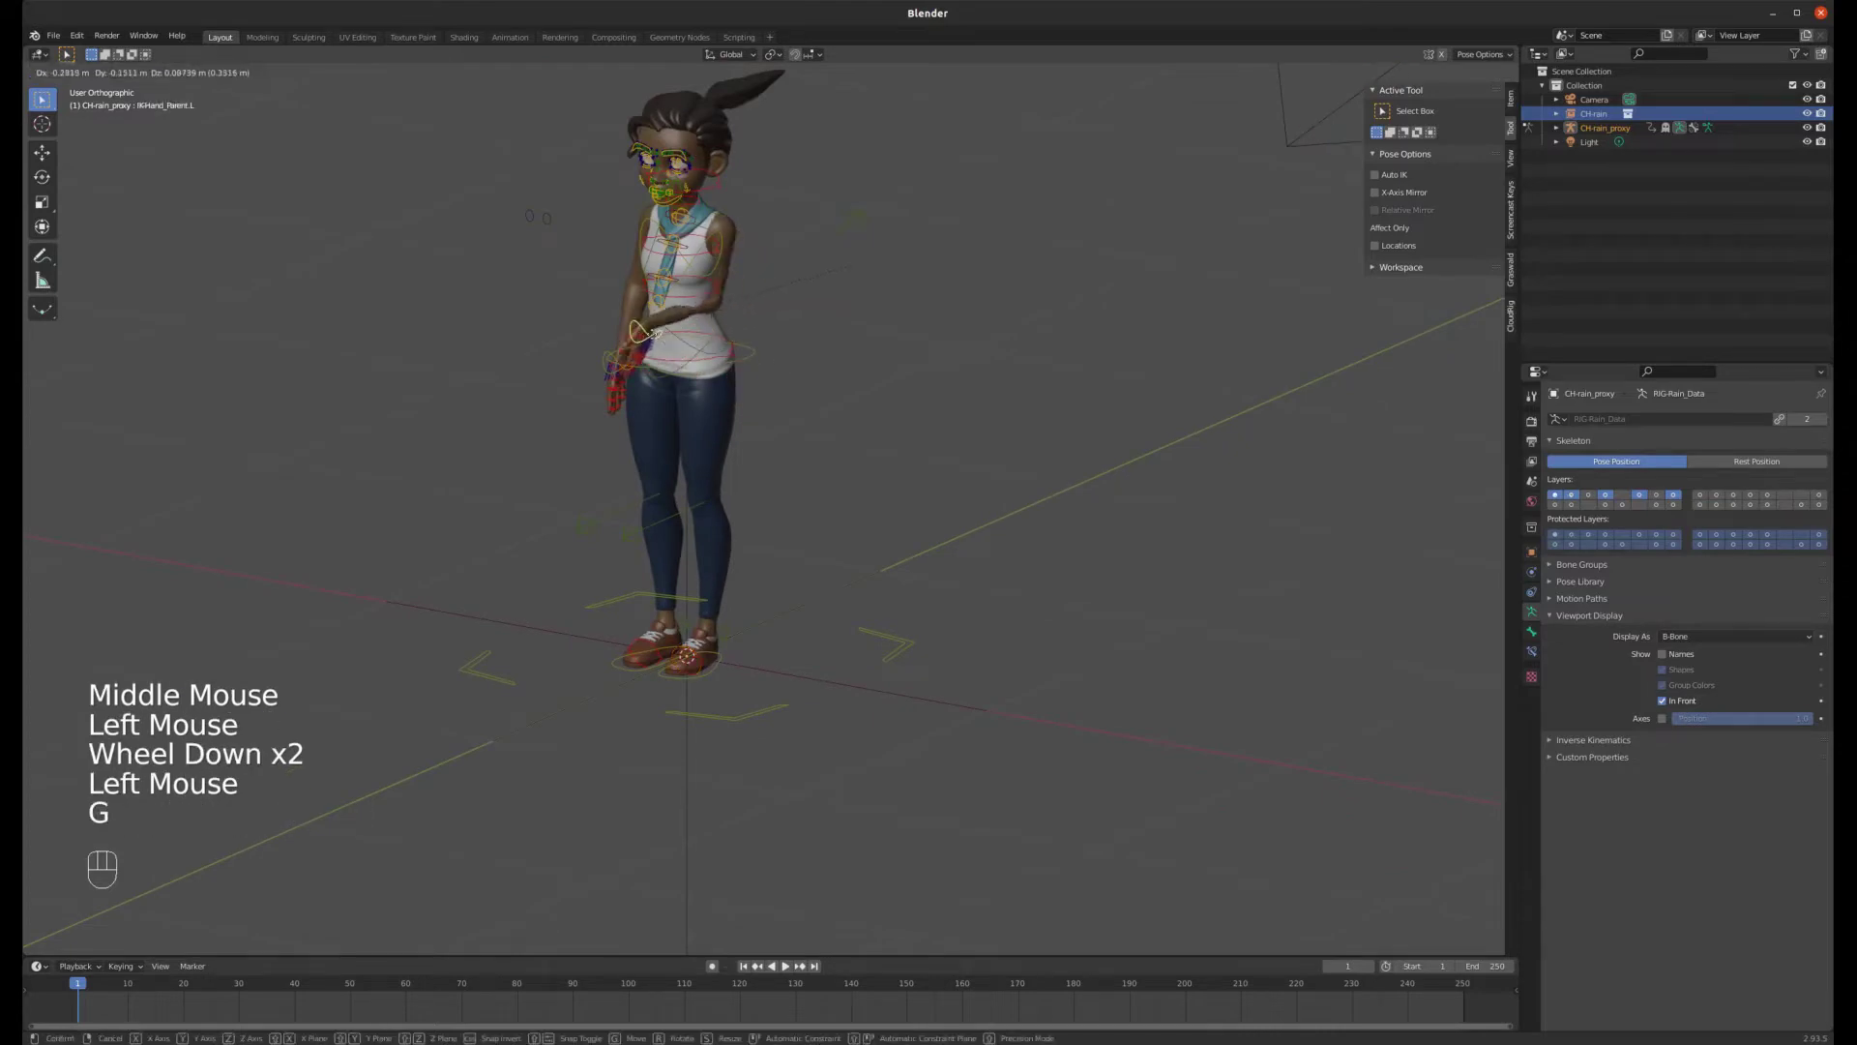
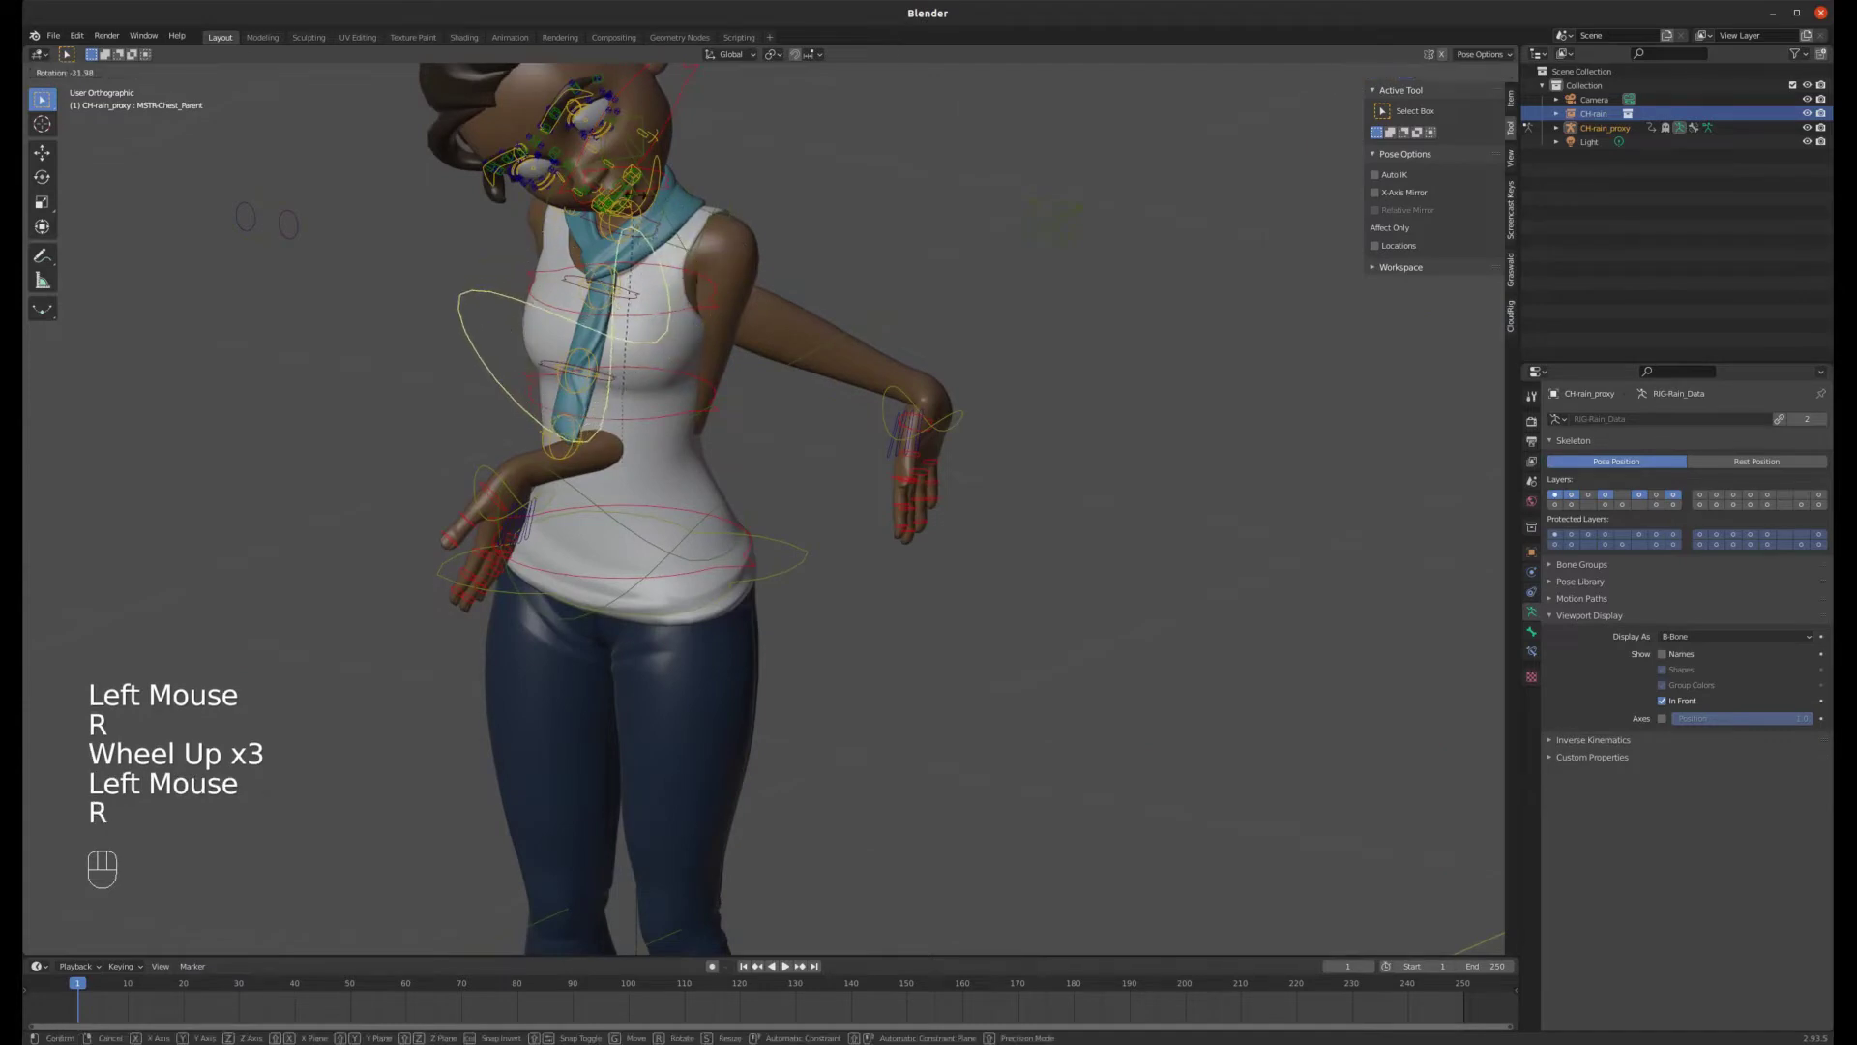
click(718, 396)
key(r)
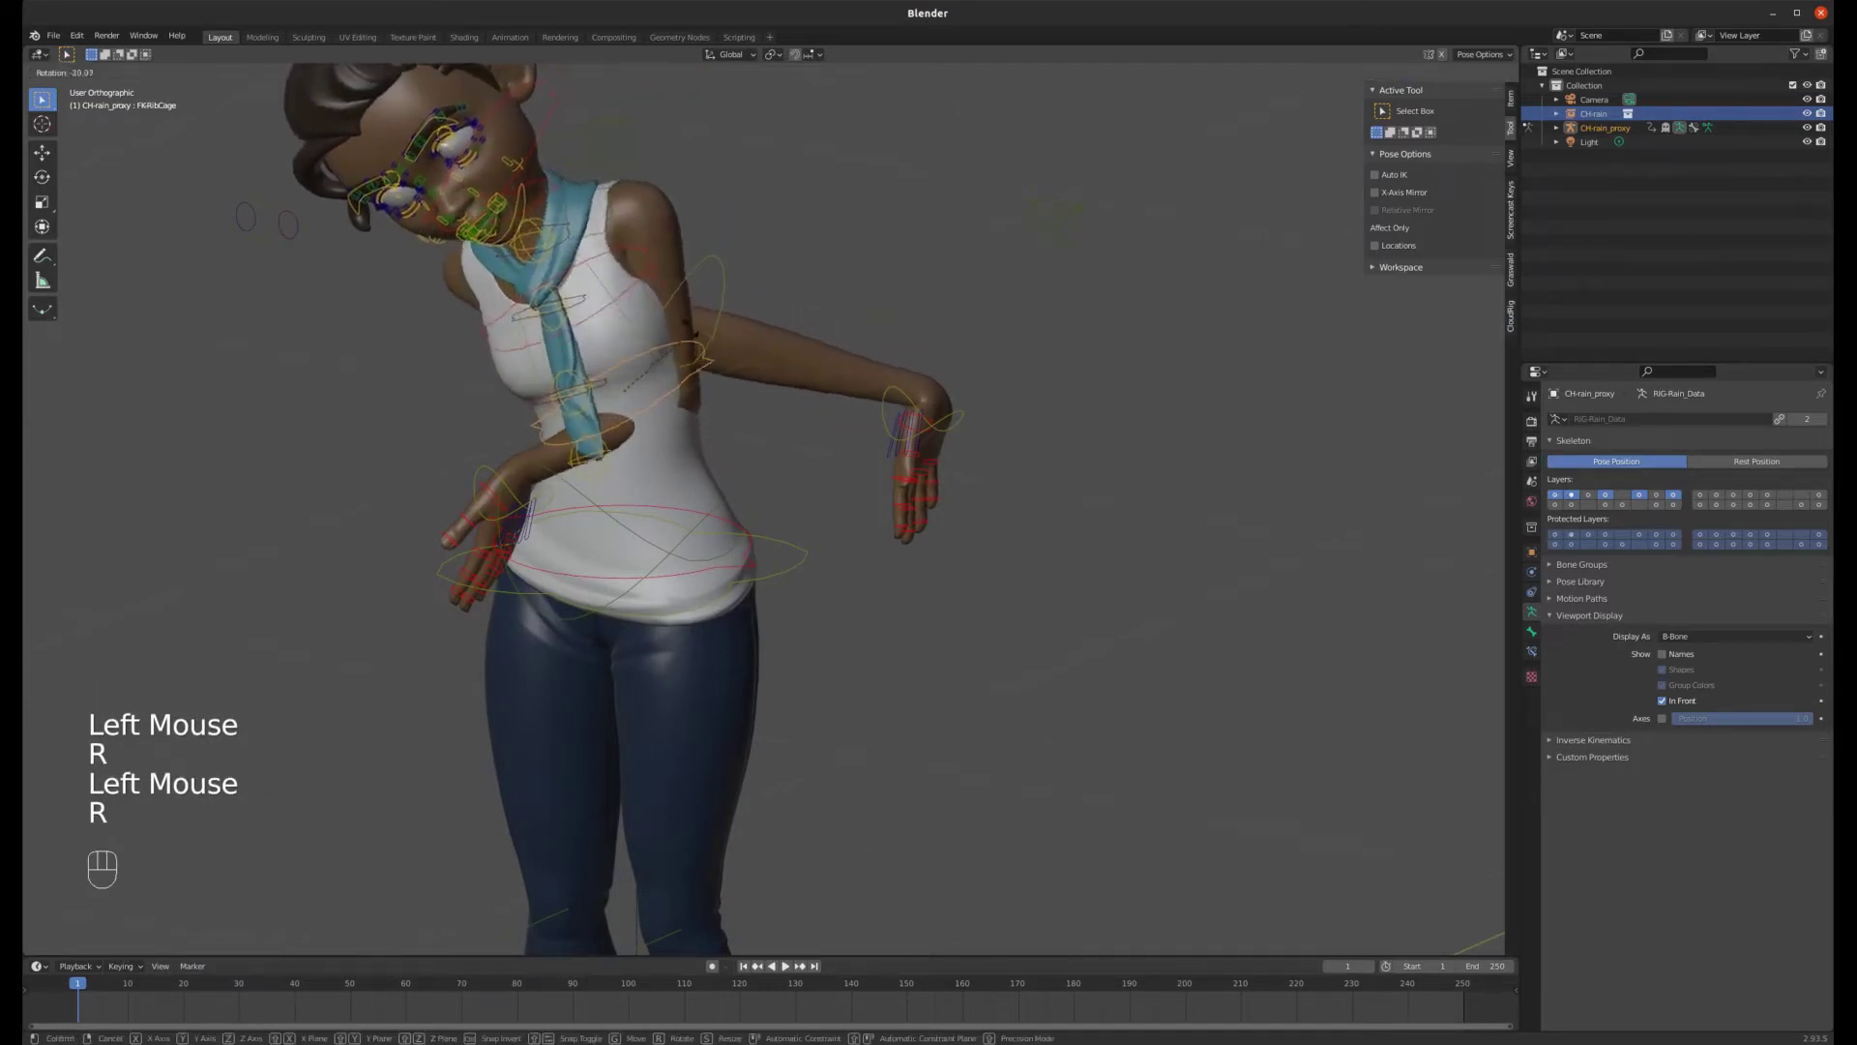
click(781, 565)
key(g)
scroll(down, 3)
middle_click(727, 404)
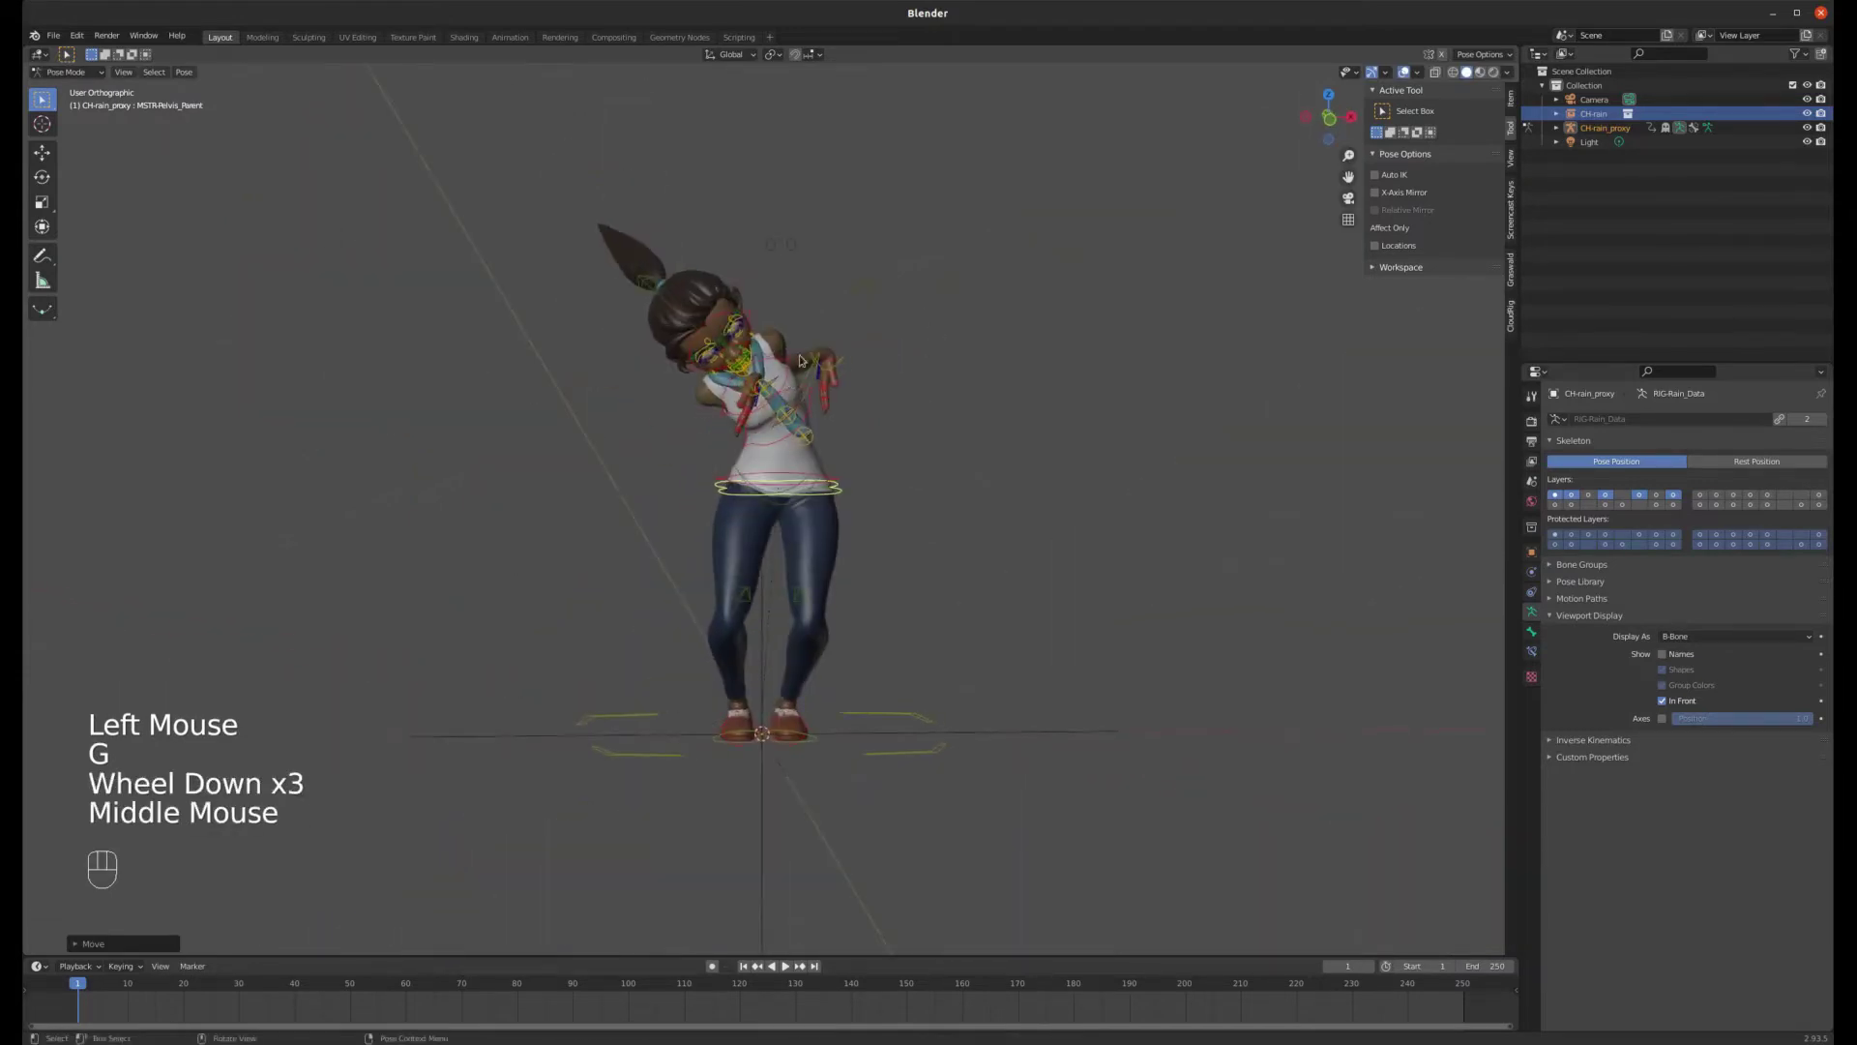
scroll(up, 3)
scroll(down, 3)
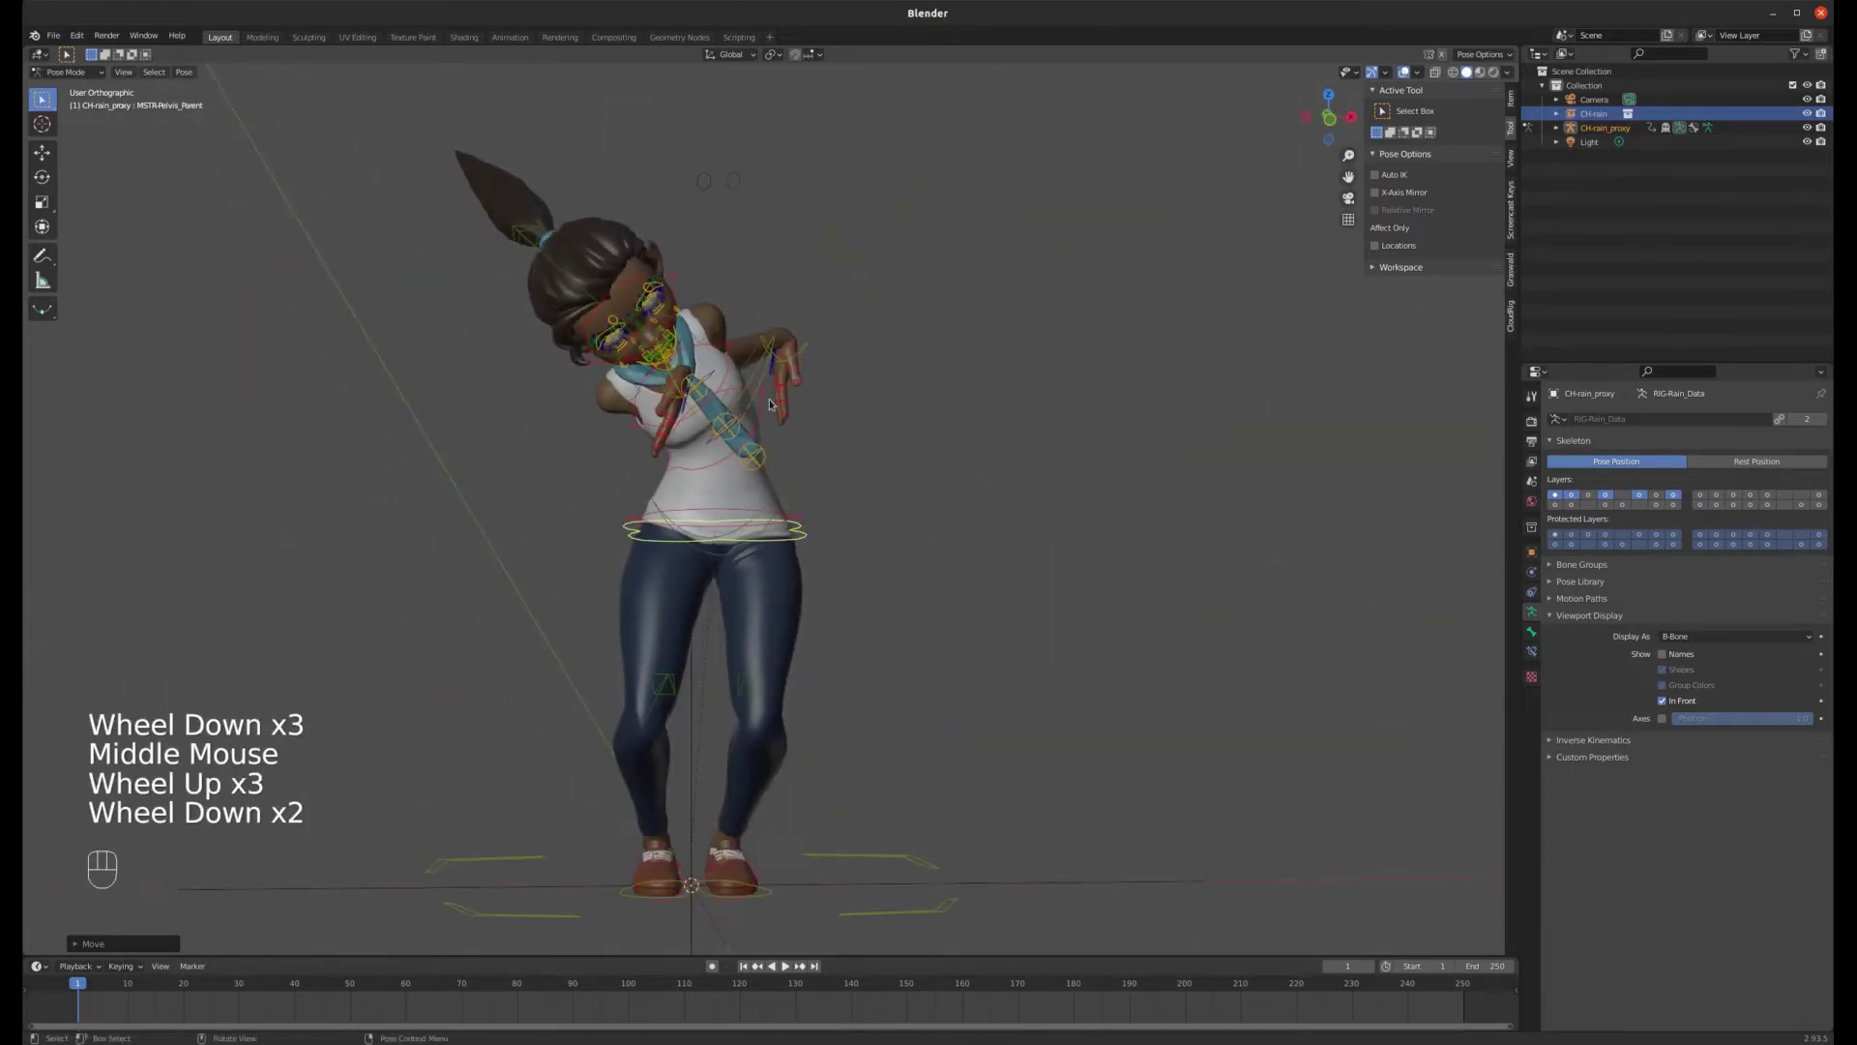
- Select all bones and clear rotation, location and scale back to the T-pose
key(a)
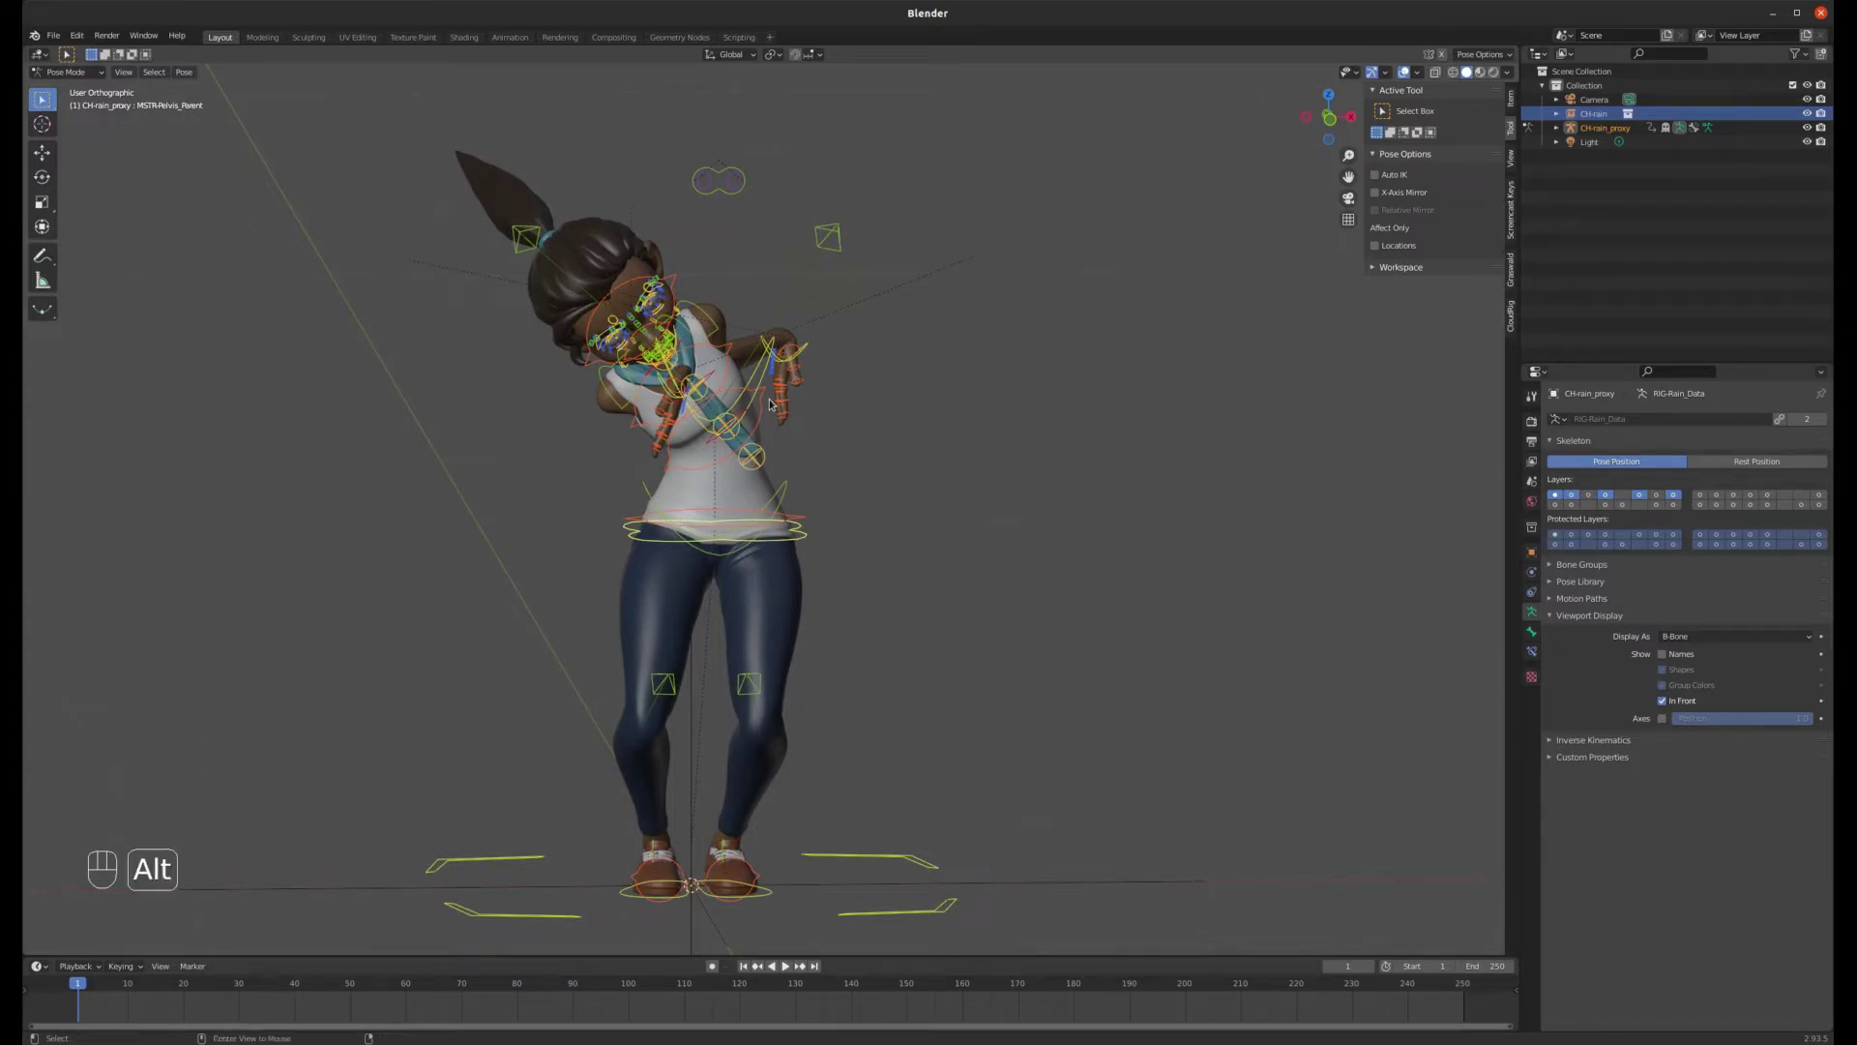
key(alt+r)
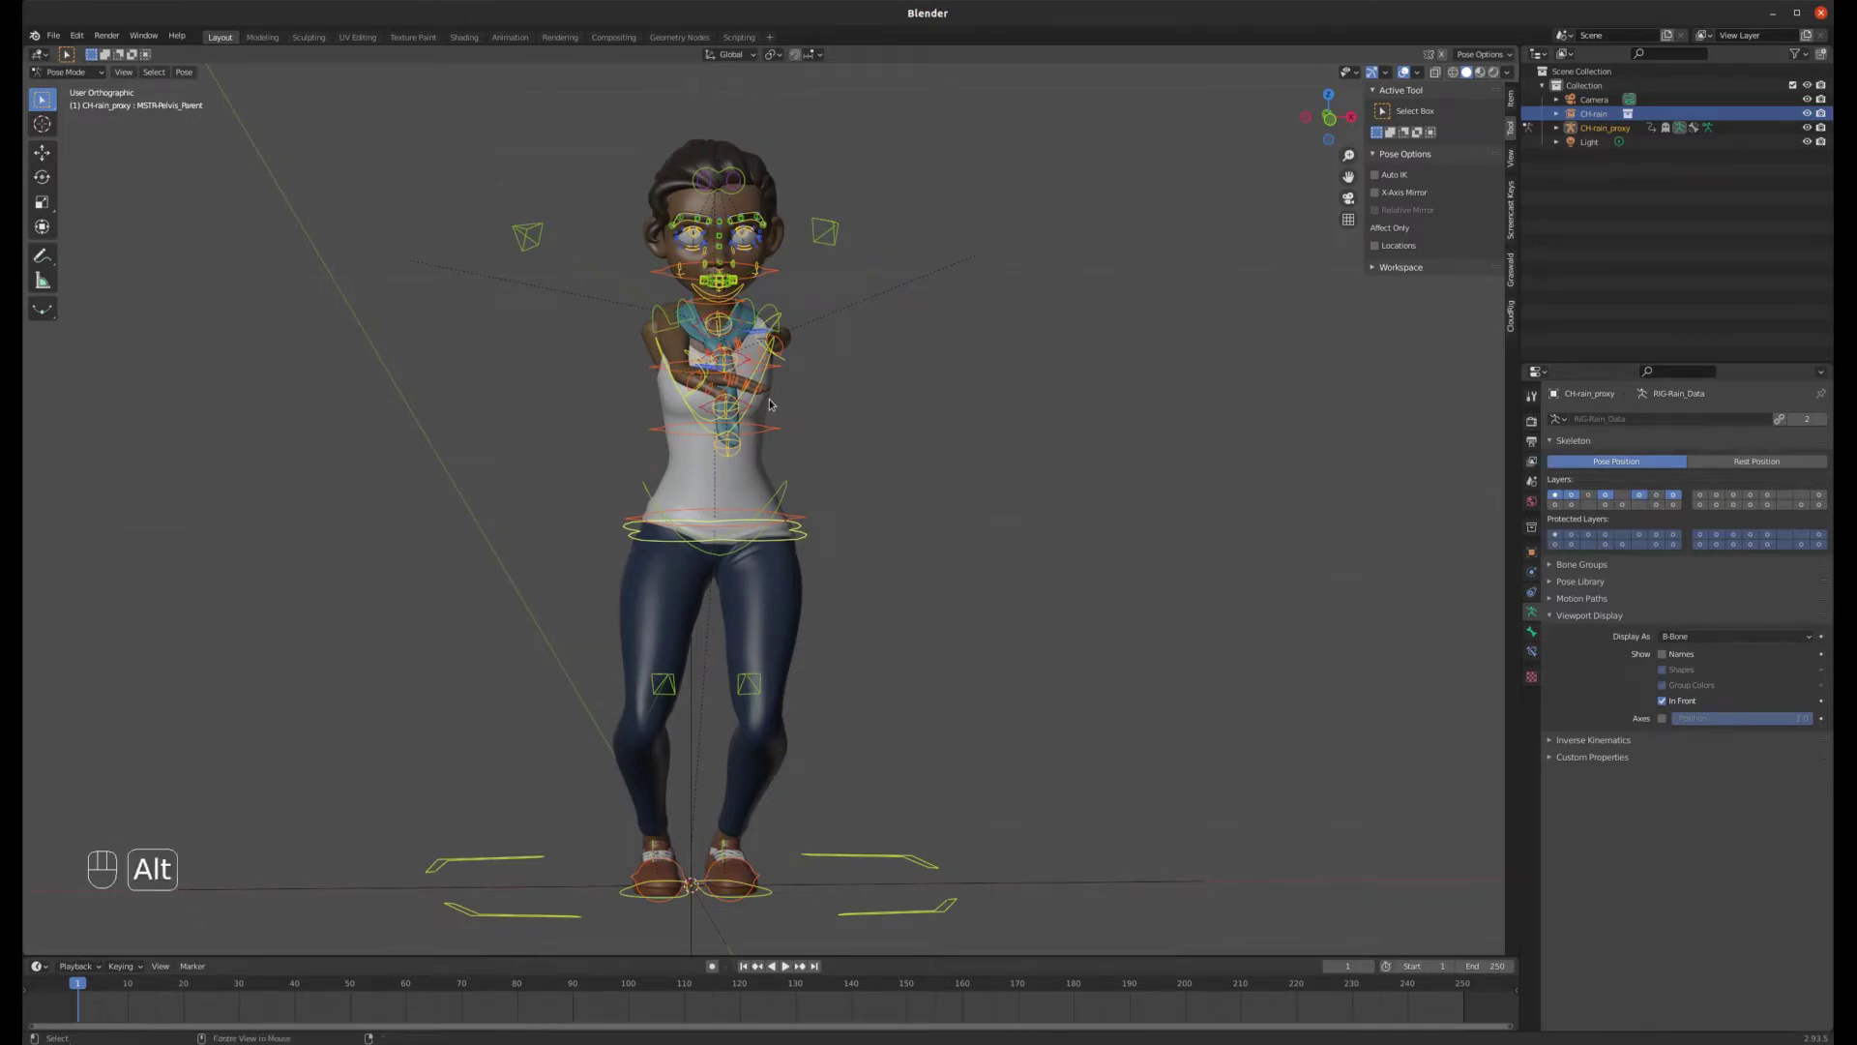
key(alt+g)
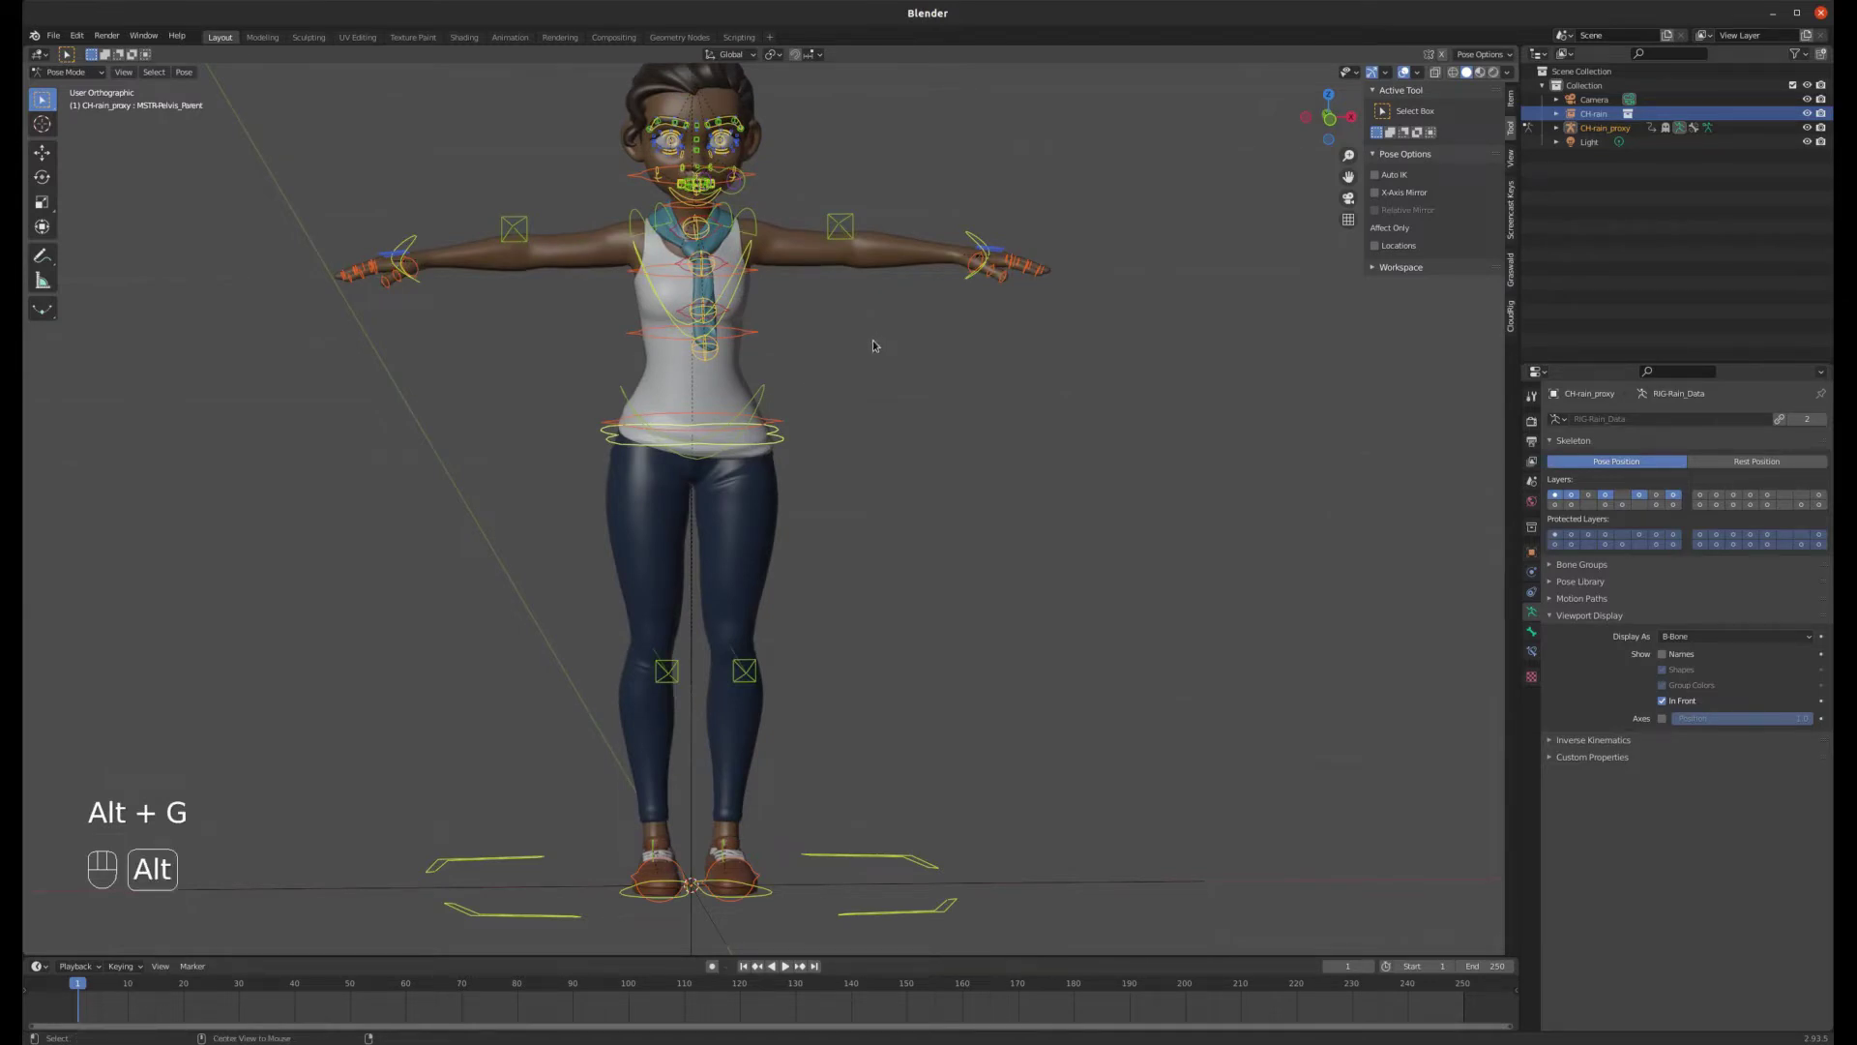
key(alt+s)
drag(924, 450, 860, 452)
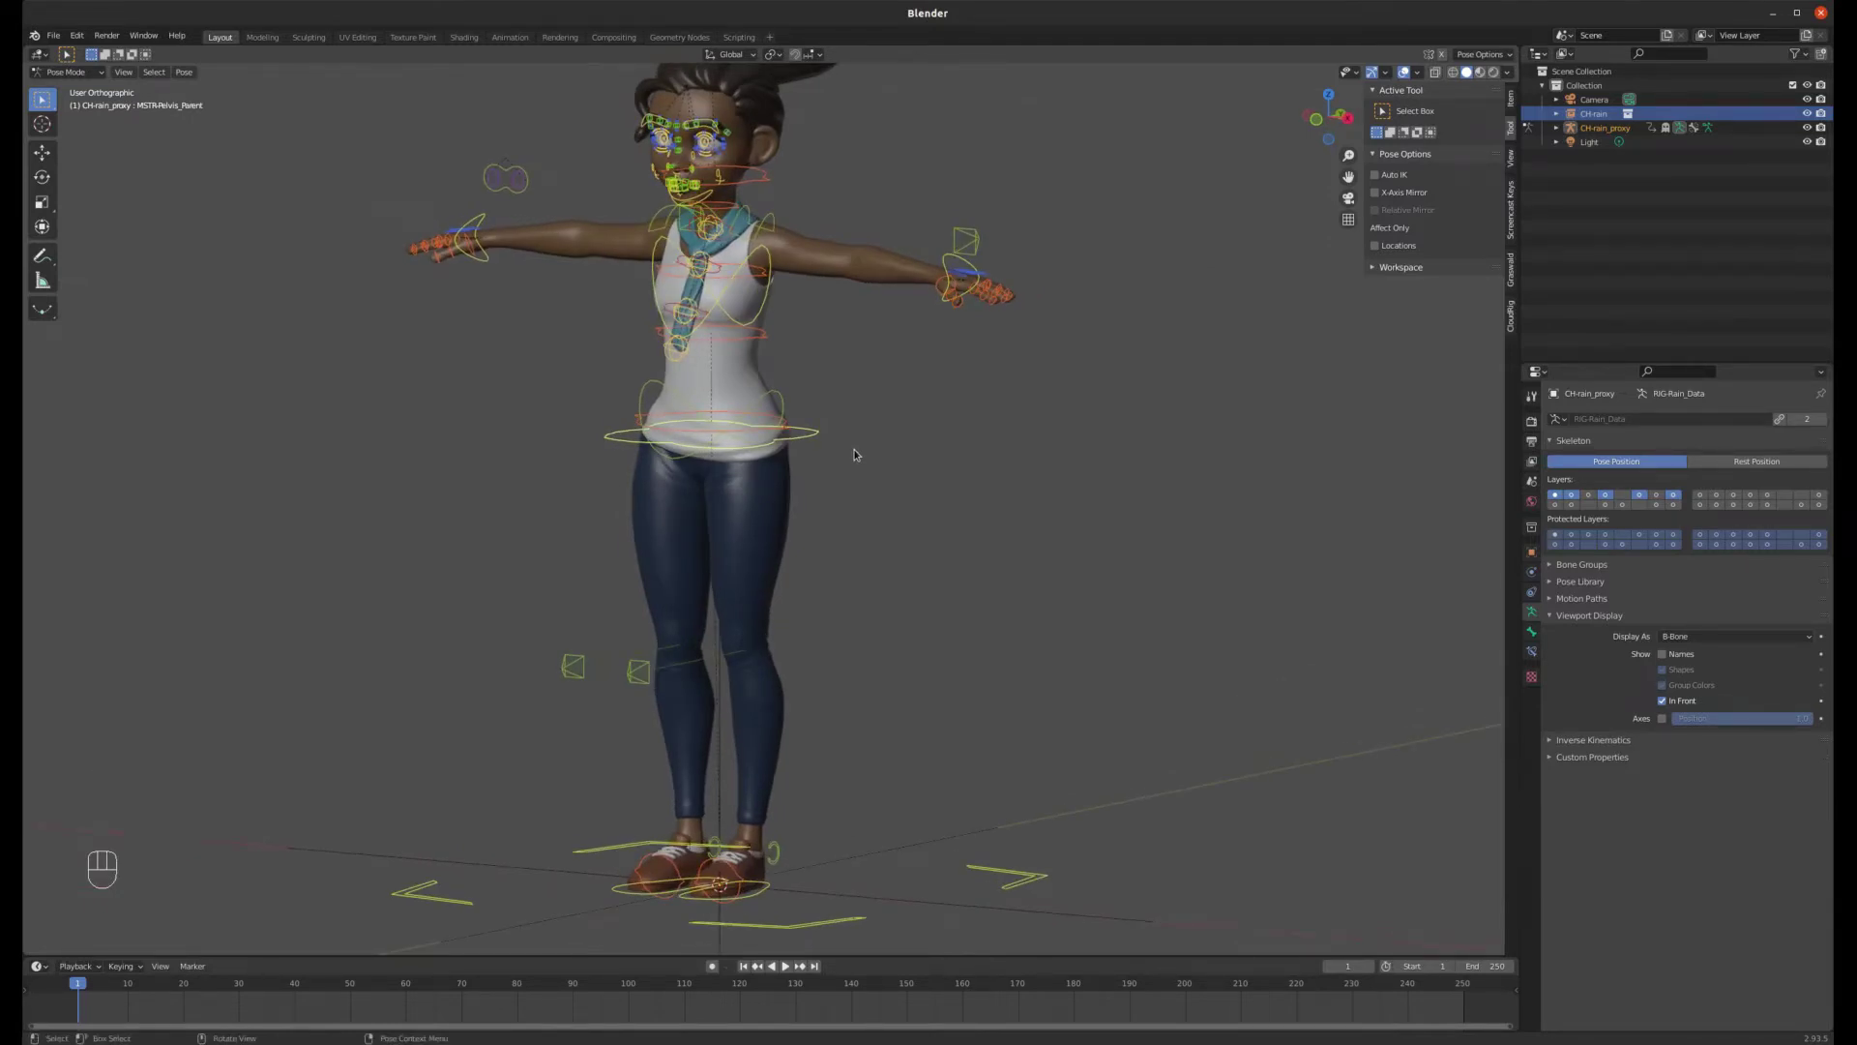
drag(906, 272, 962, 266)
drag(982, 253, 971, 212)
scroll(up, 3)
key(g)
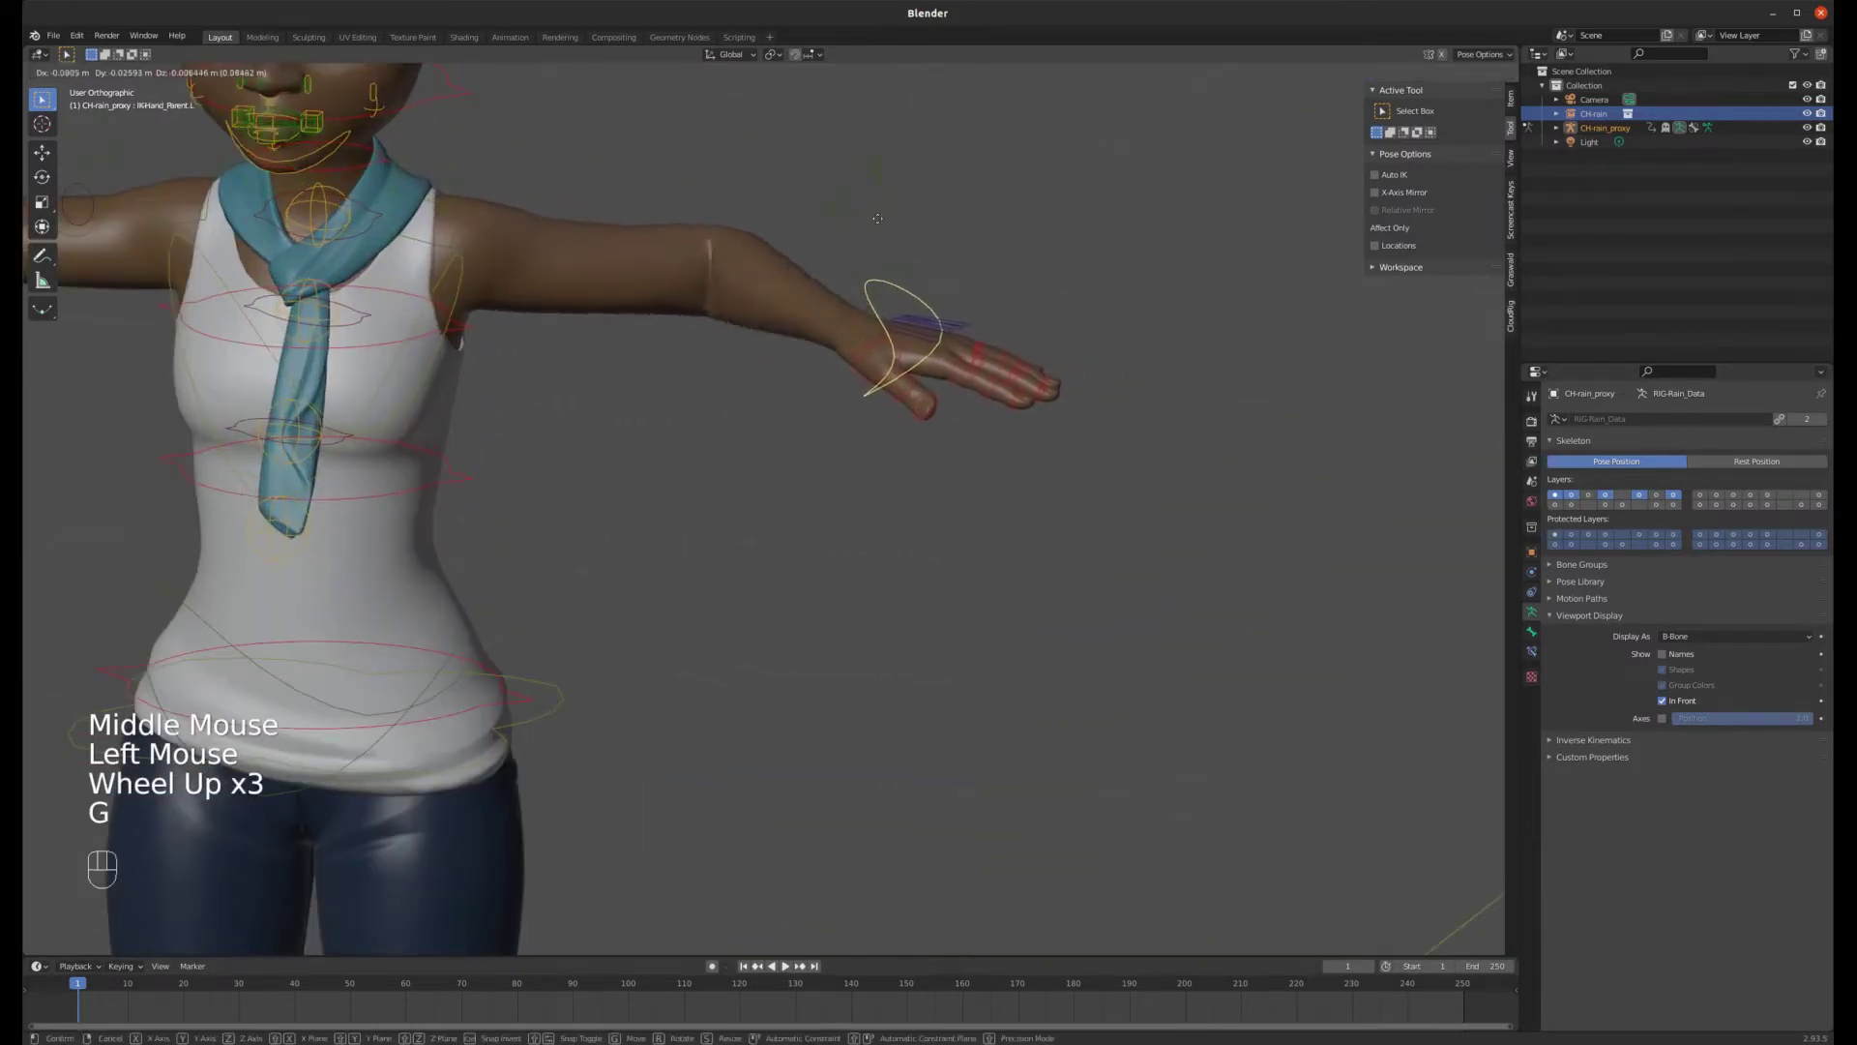
scroll(down, 3)
scroll(up, 3)
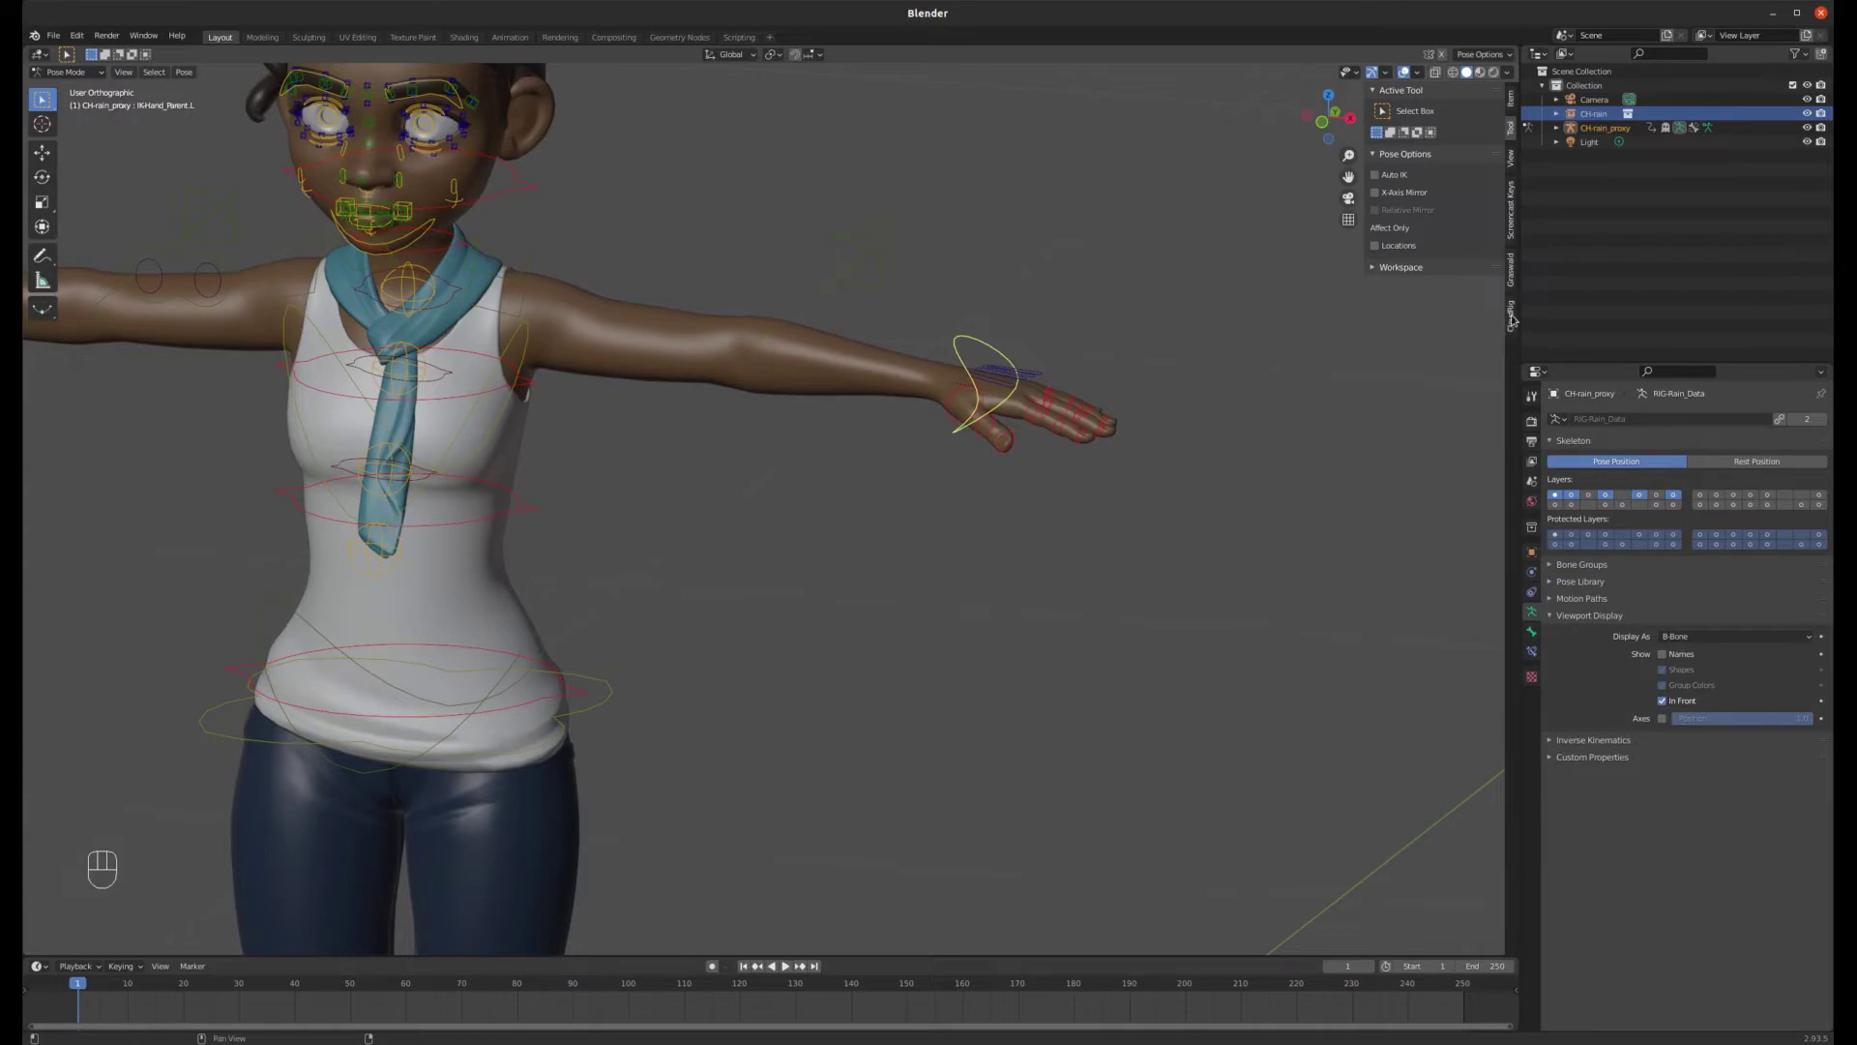
- Show the rig UI sidebar, collapse Layers and expand Settings
click(1517, 316)
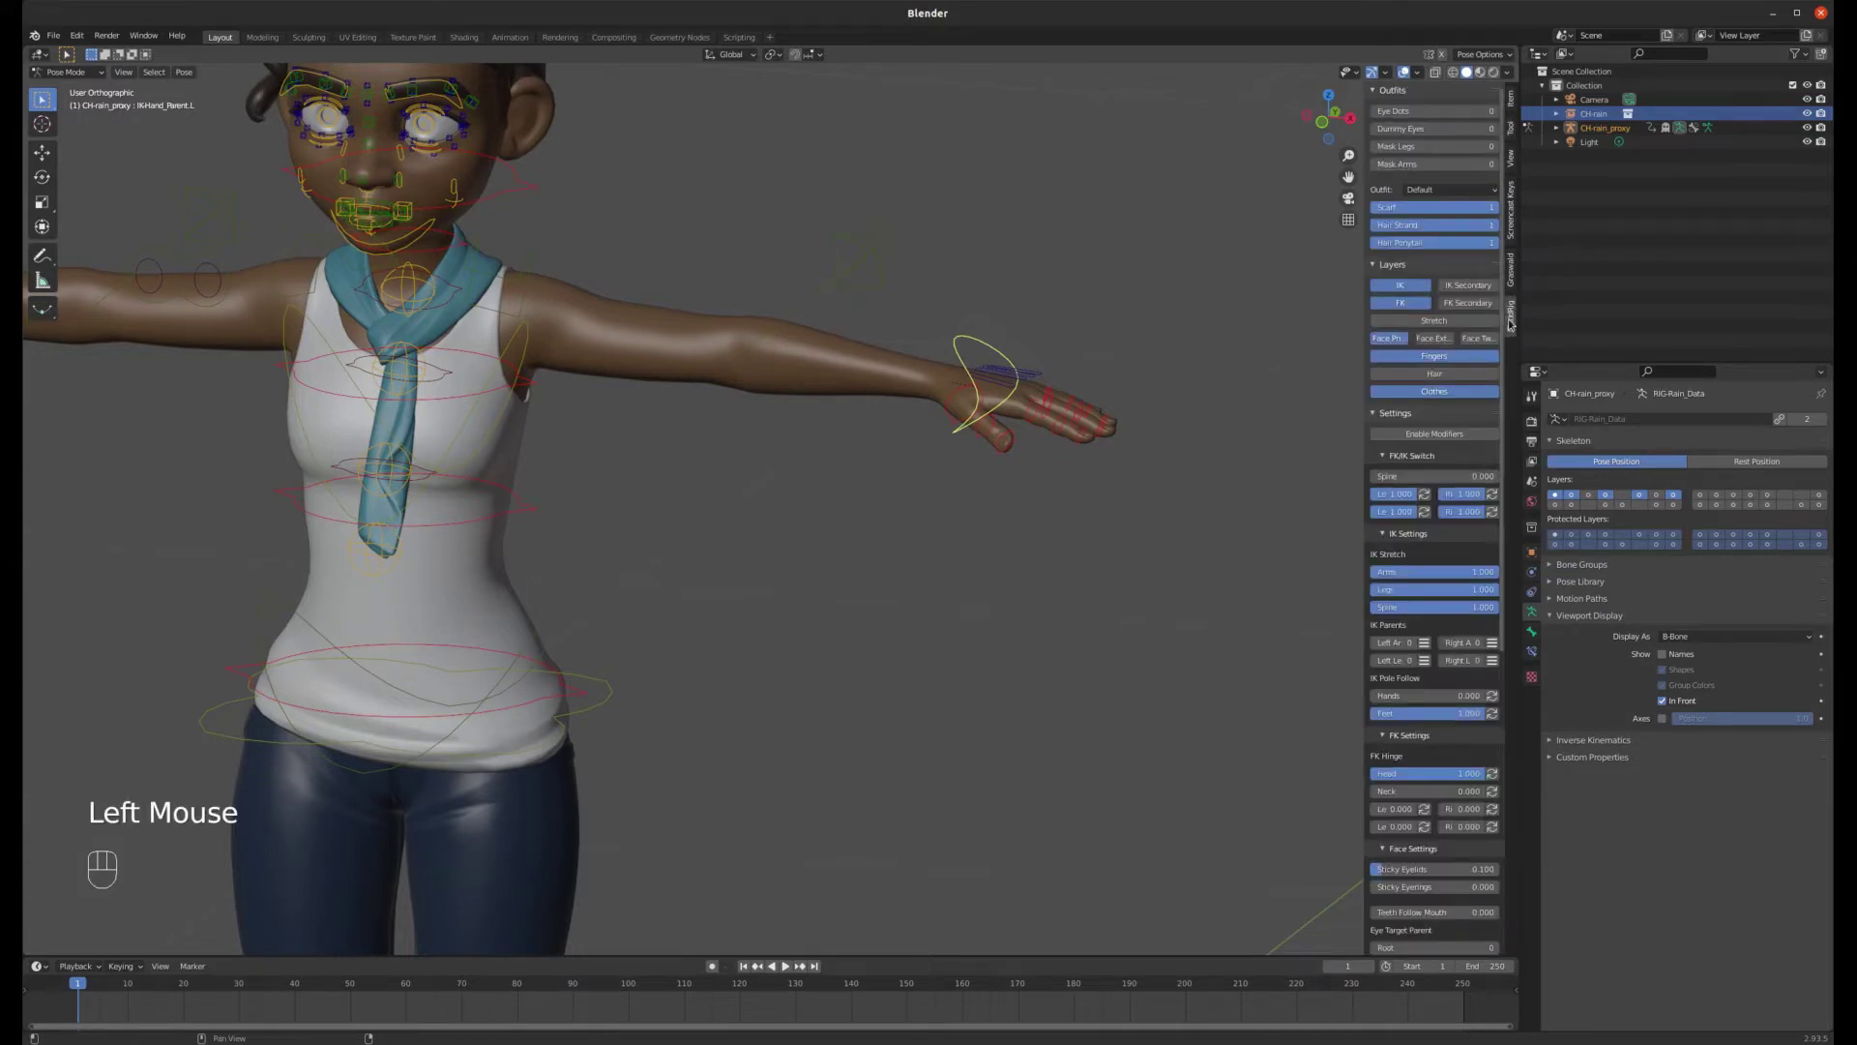
drag(1377, 415, 1382, 273)
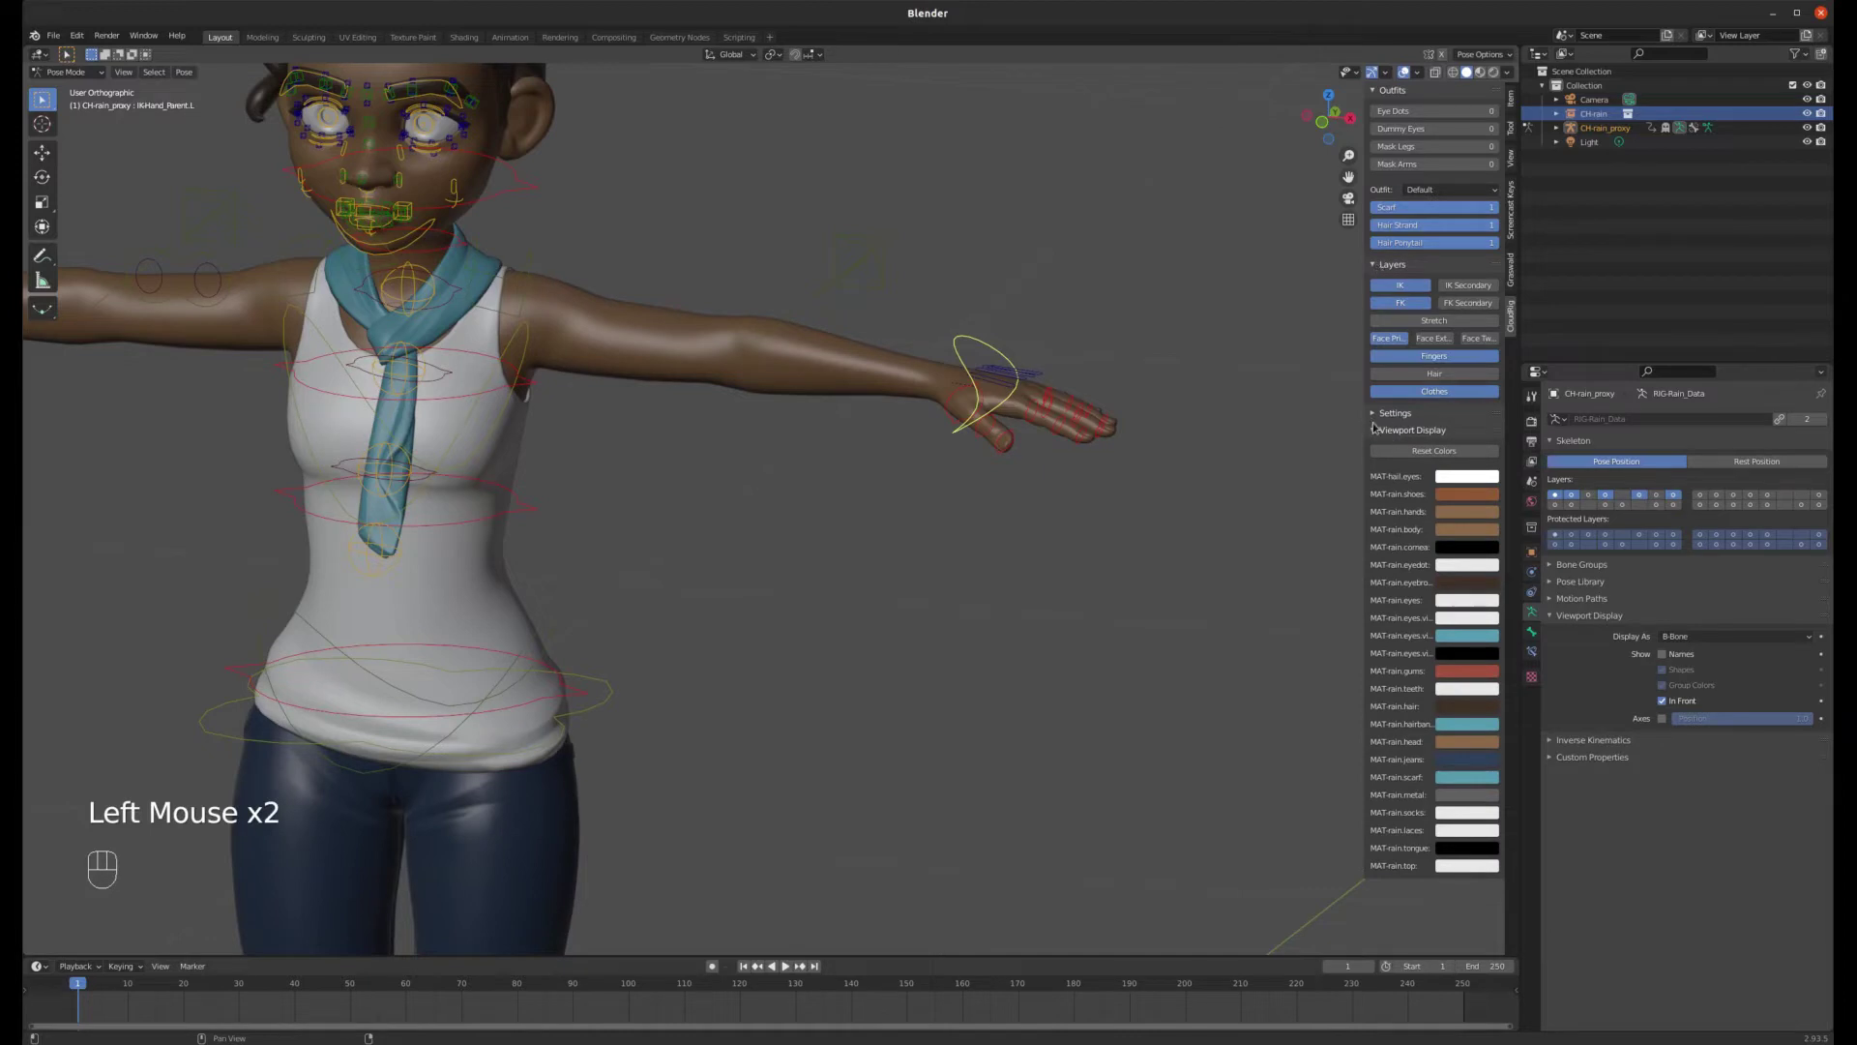
click(1379, 414)
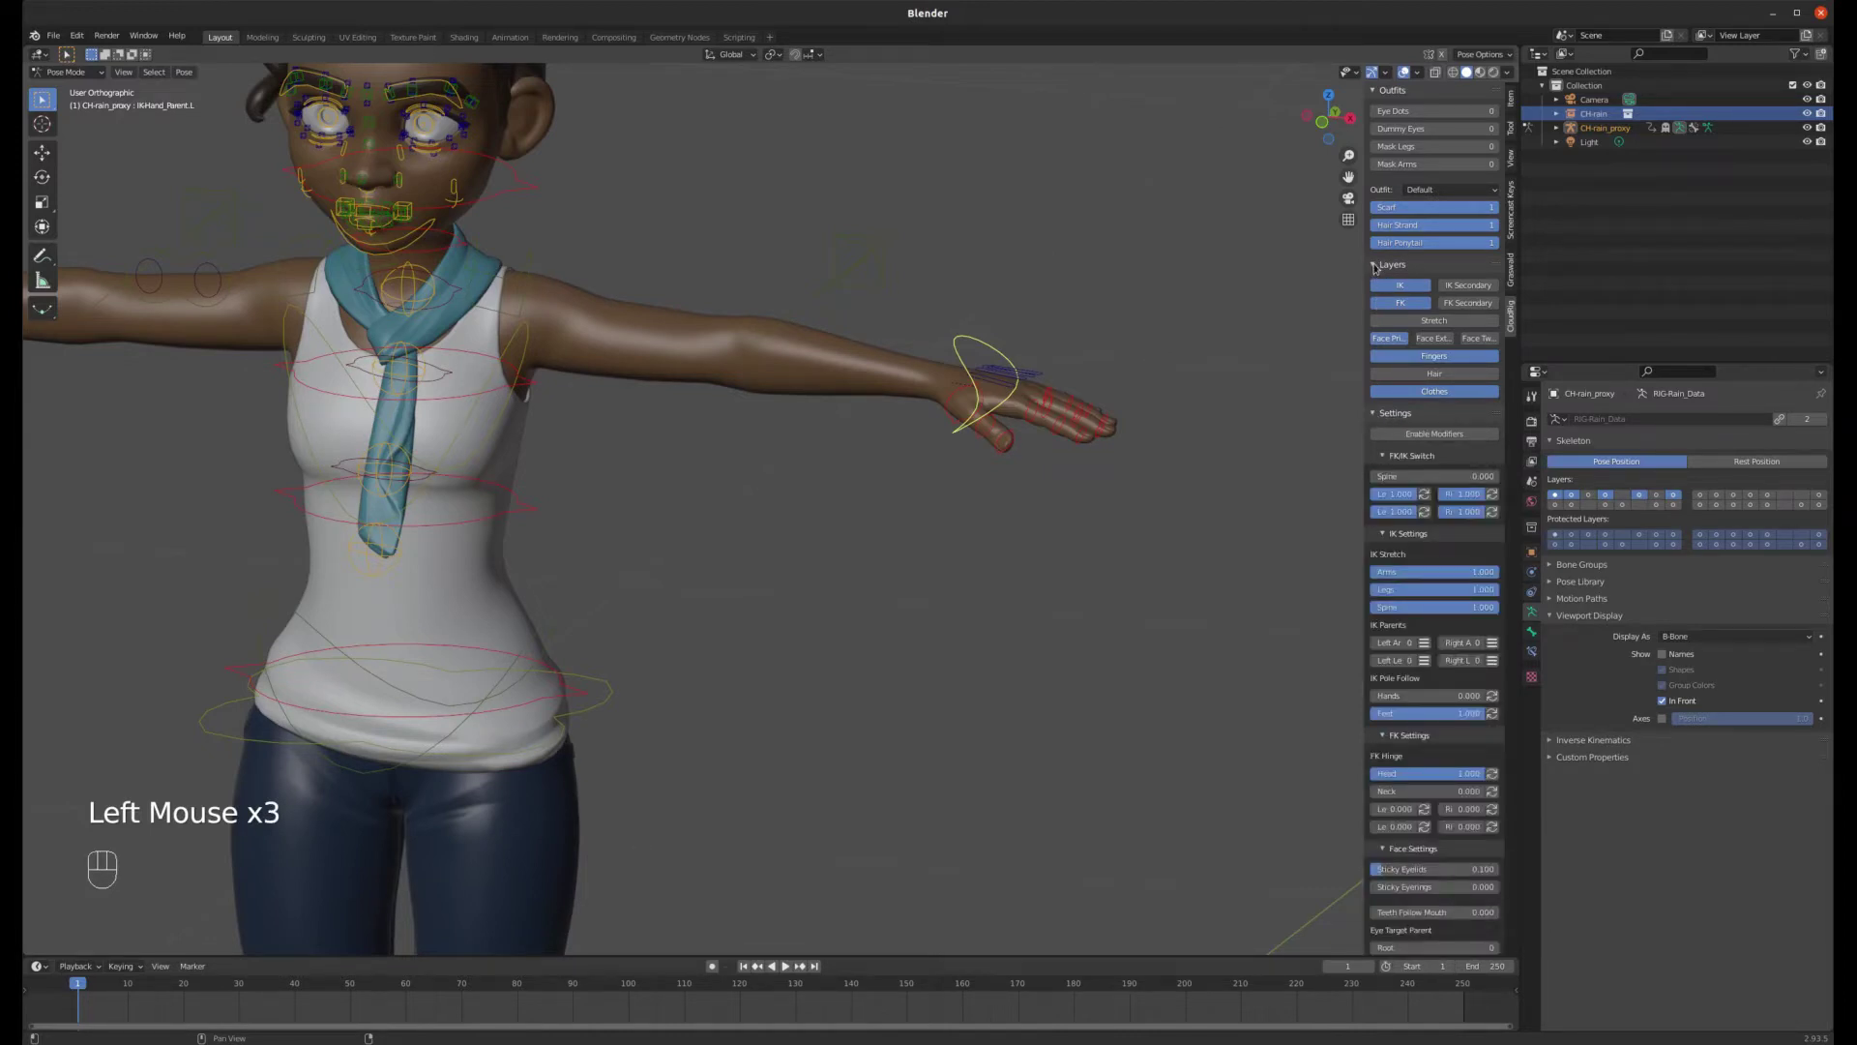
click(1379, 265)
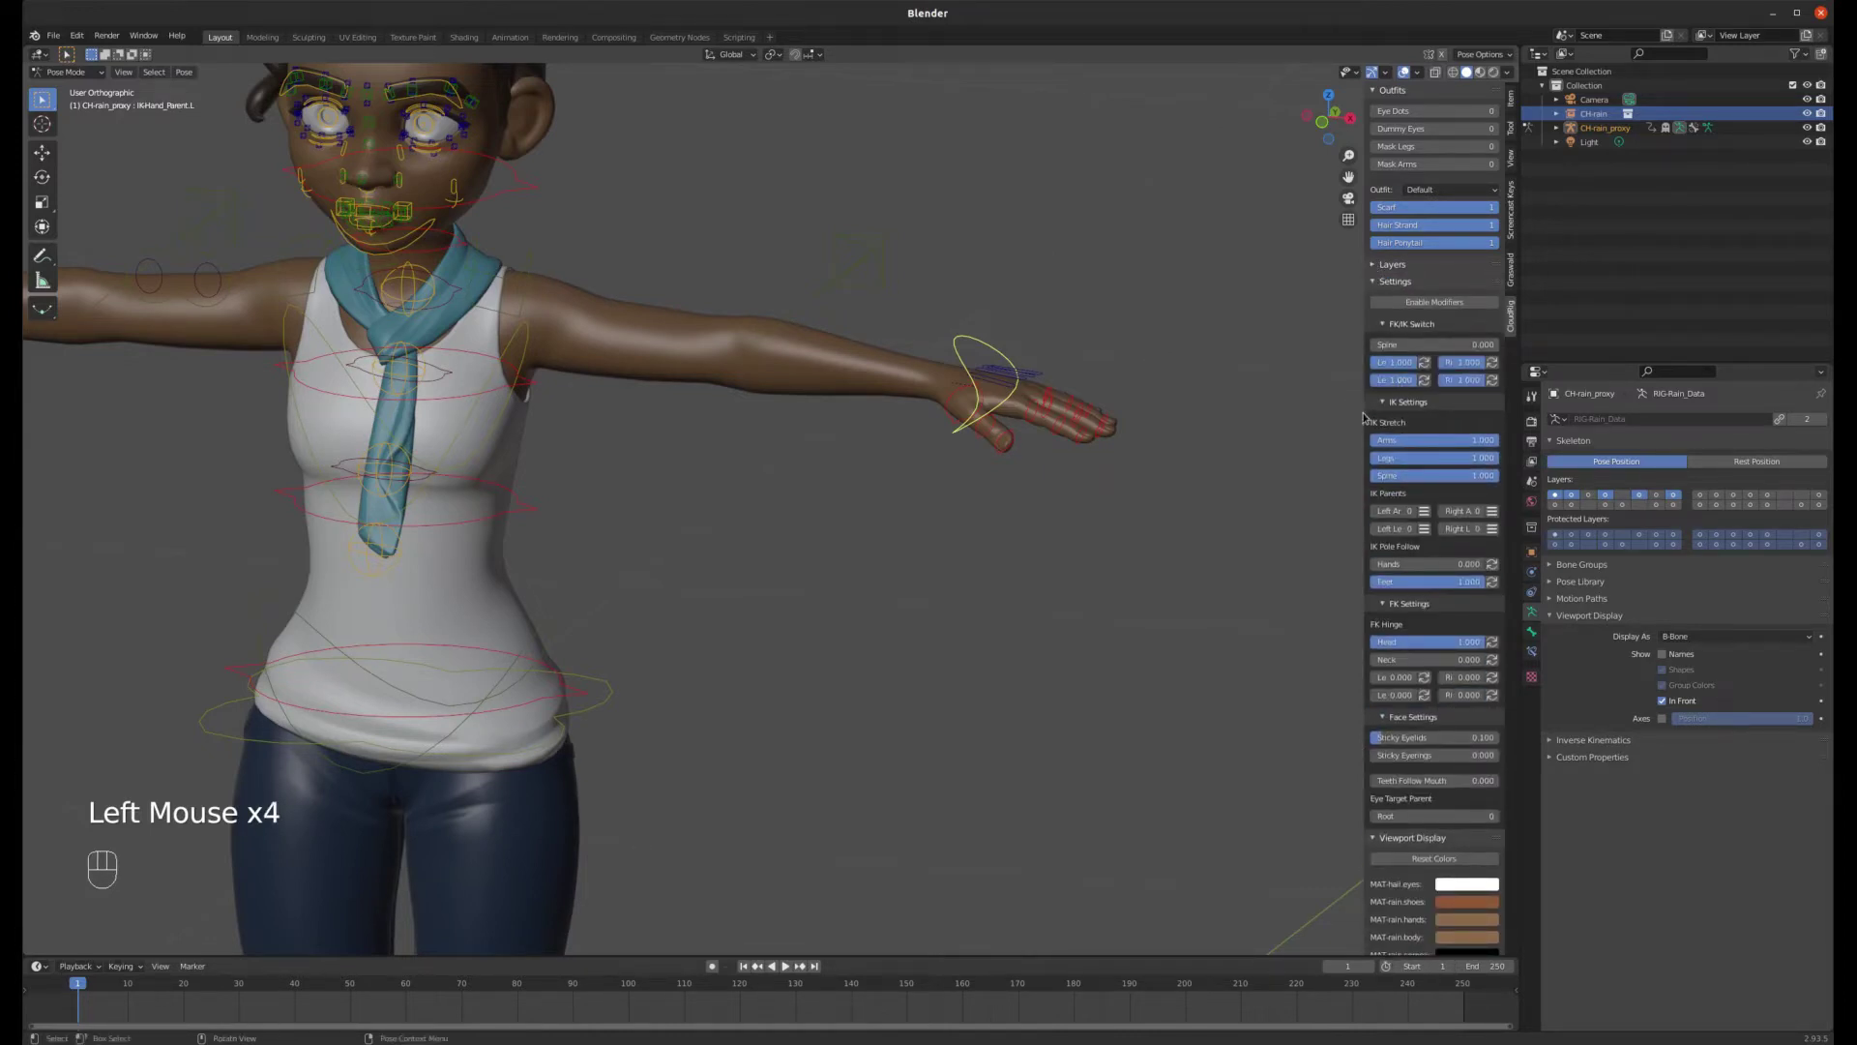
- Set the FK/IK Switch for the Left Arm to 0.000 so the FK arm controls appear
scroll(down, 3)
scroll(down, 3)
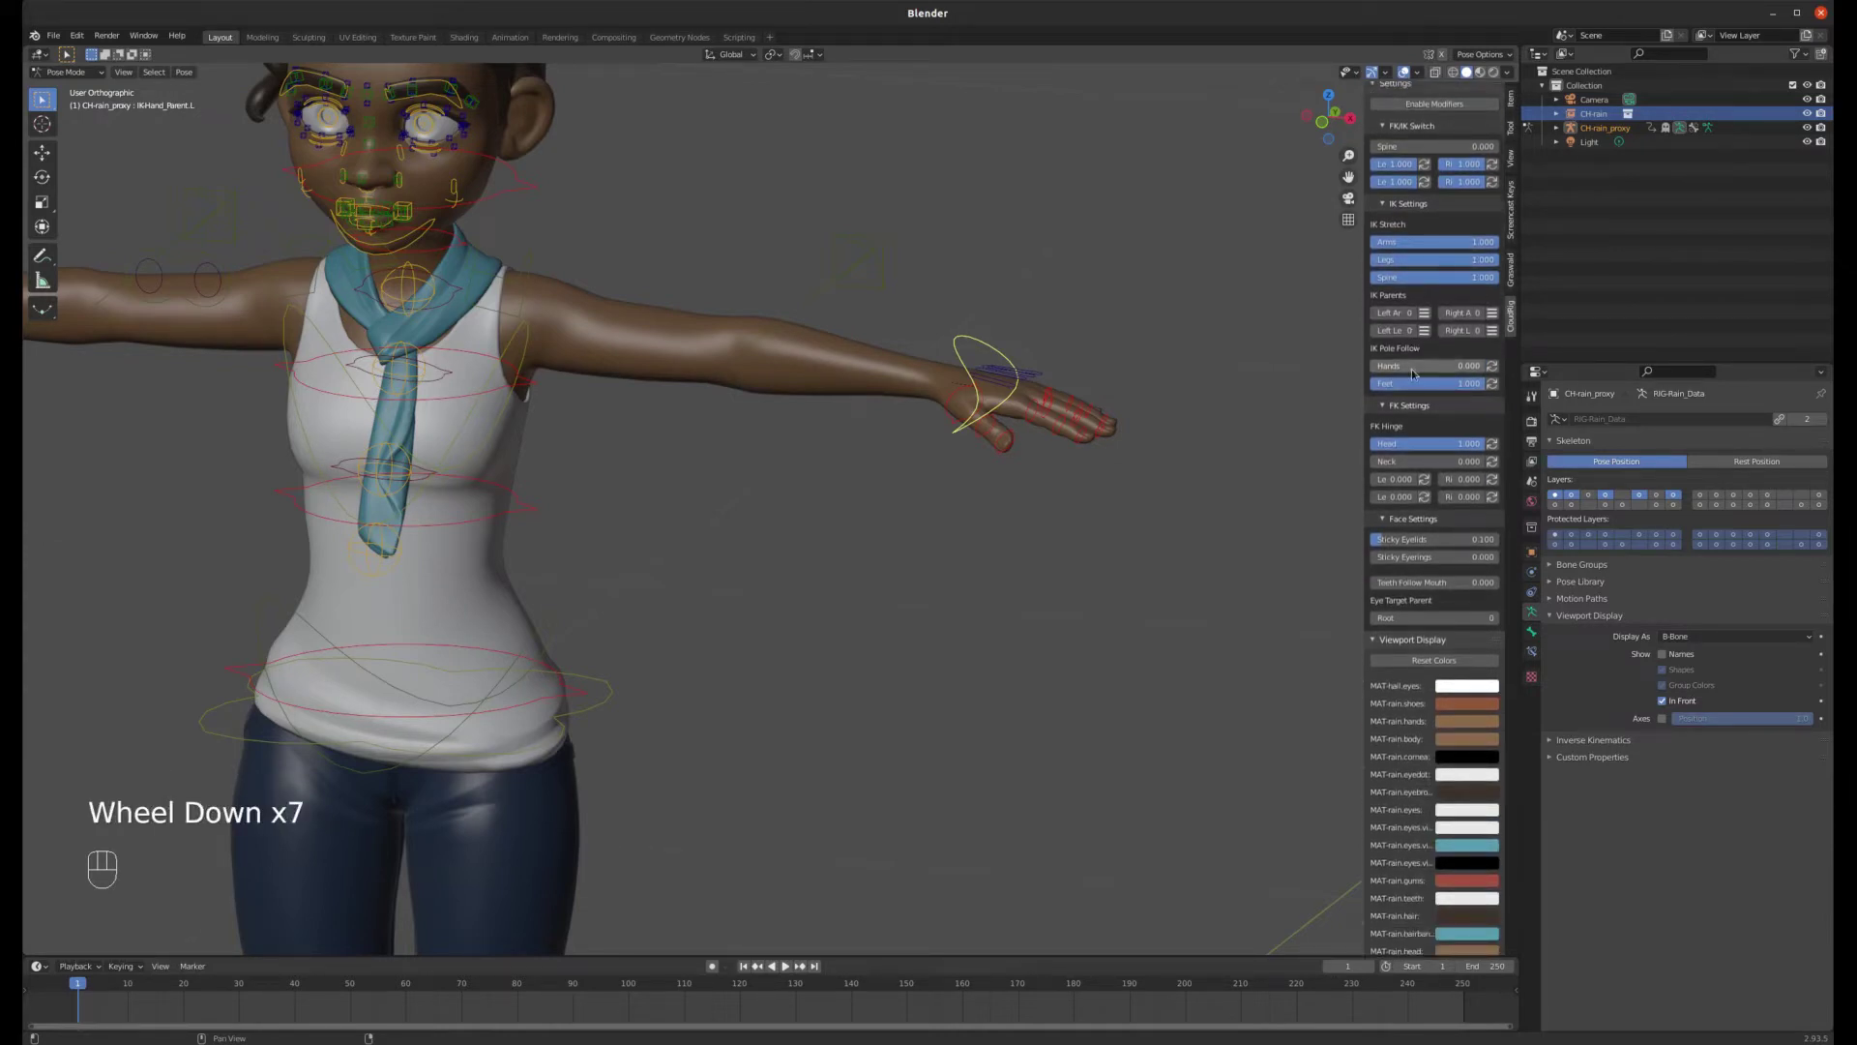
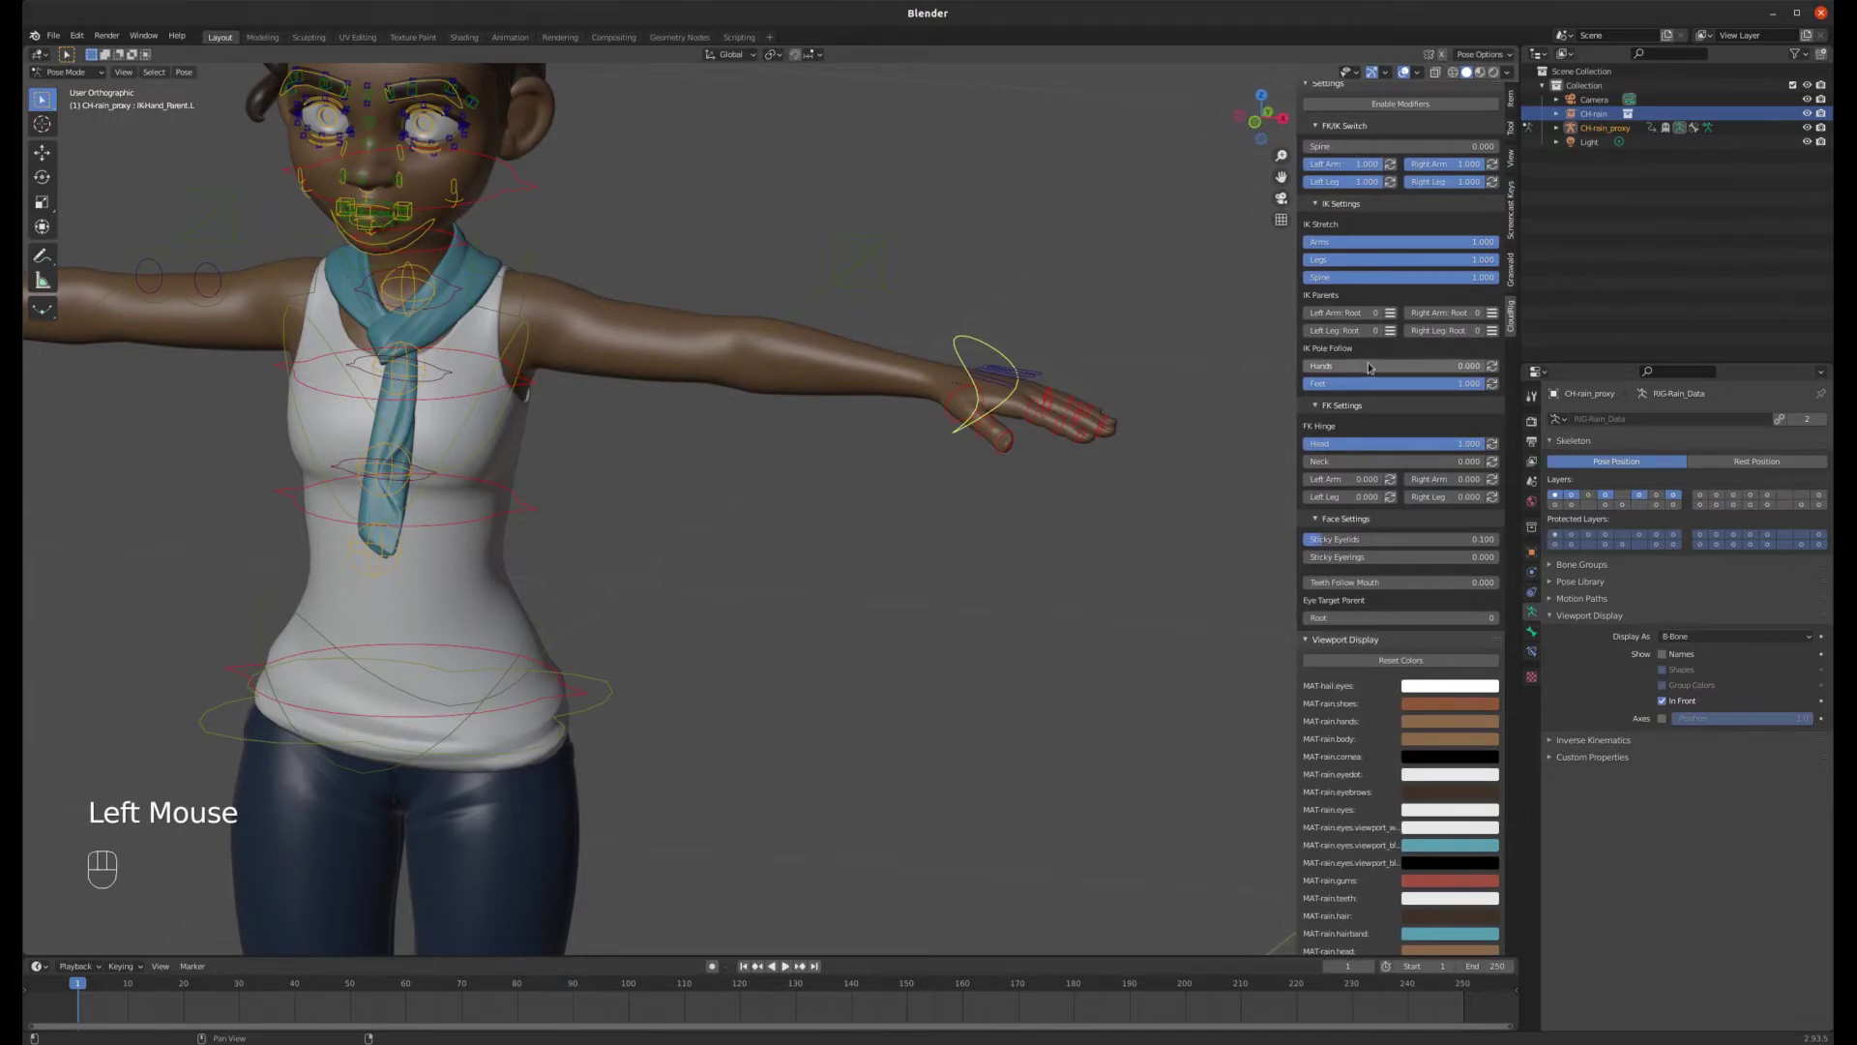
scroll(up, 3)
scroll(up, 3)
scroll(down, 3)
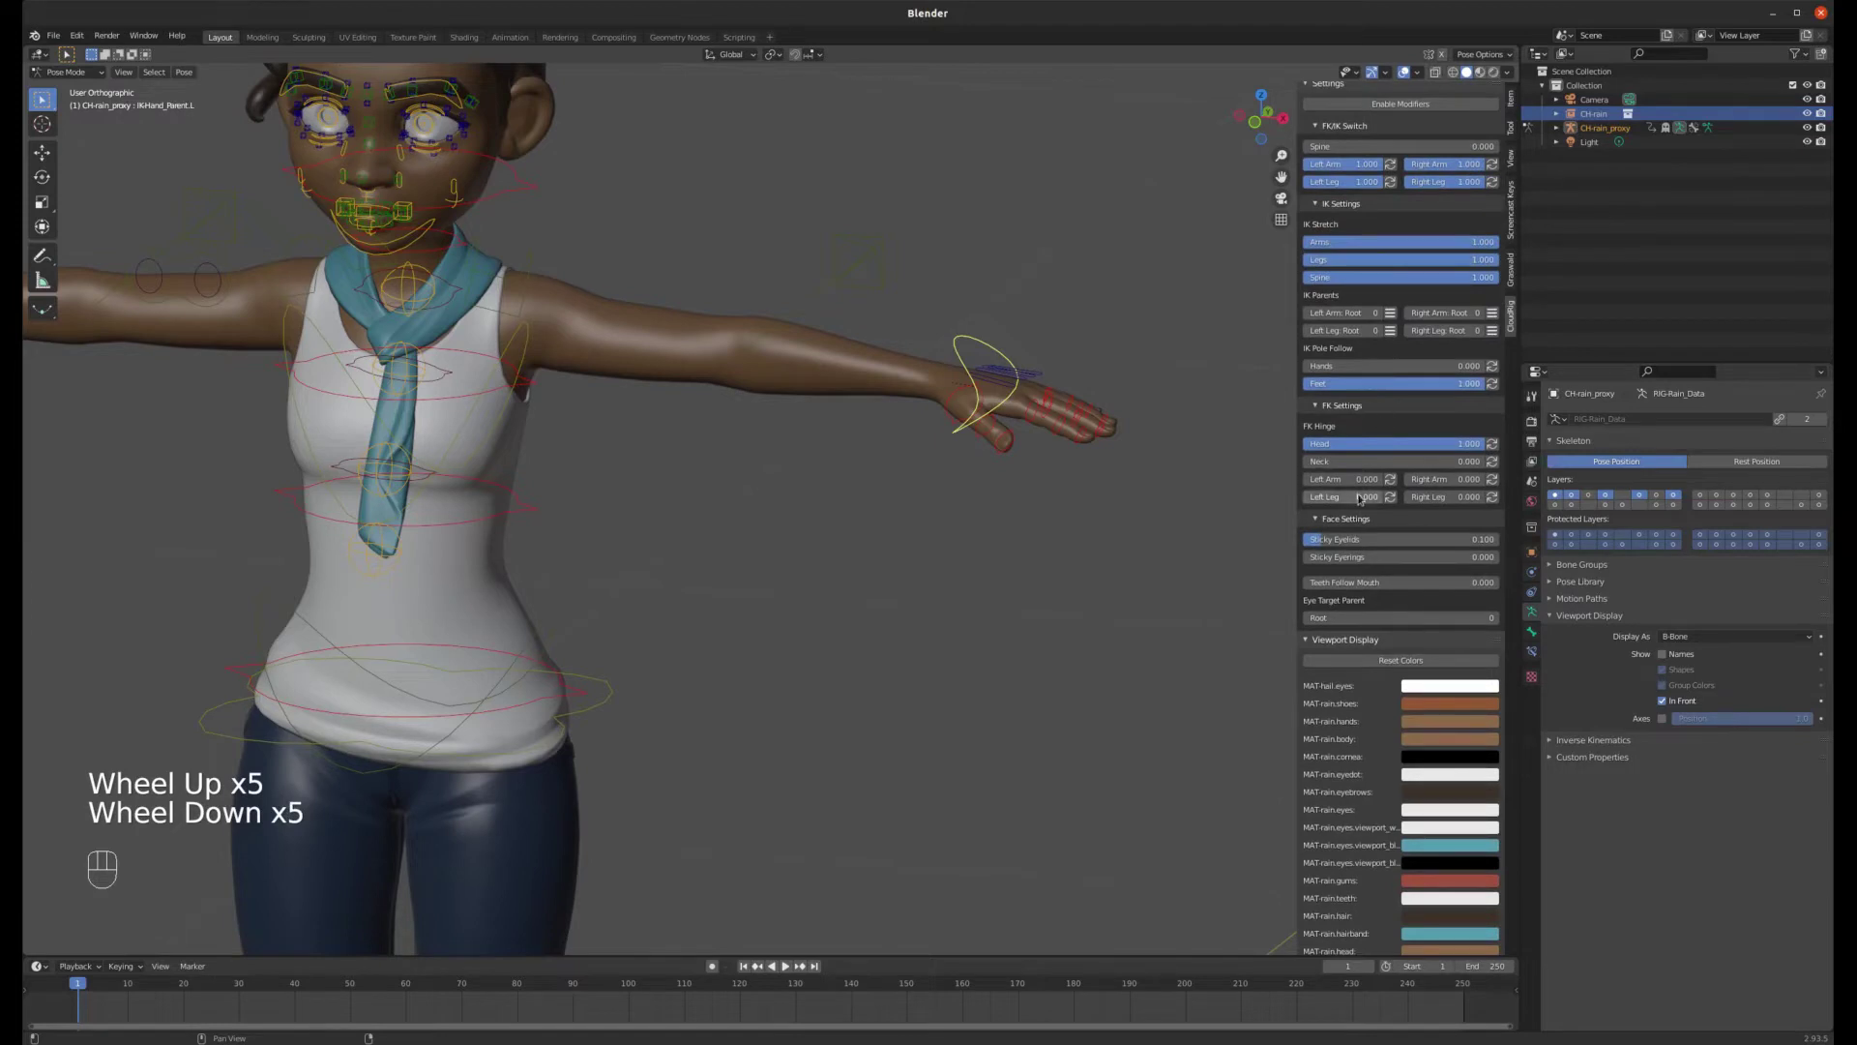
scroll(up, 3)
click(1314, 547)
scroll(up, 3)
scroll(up, 3)
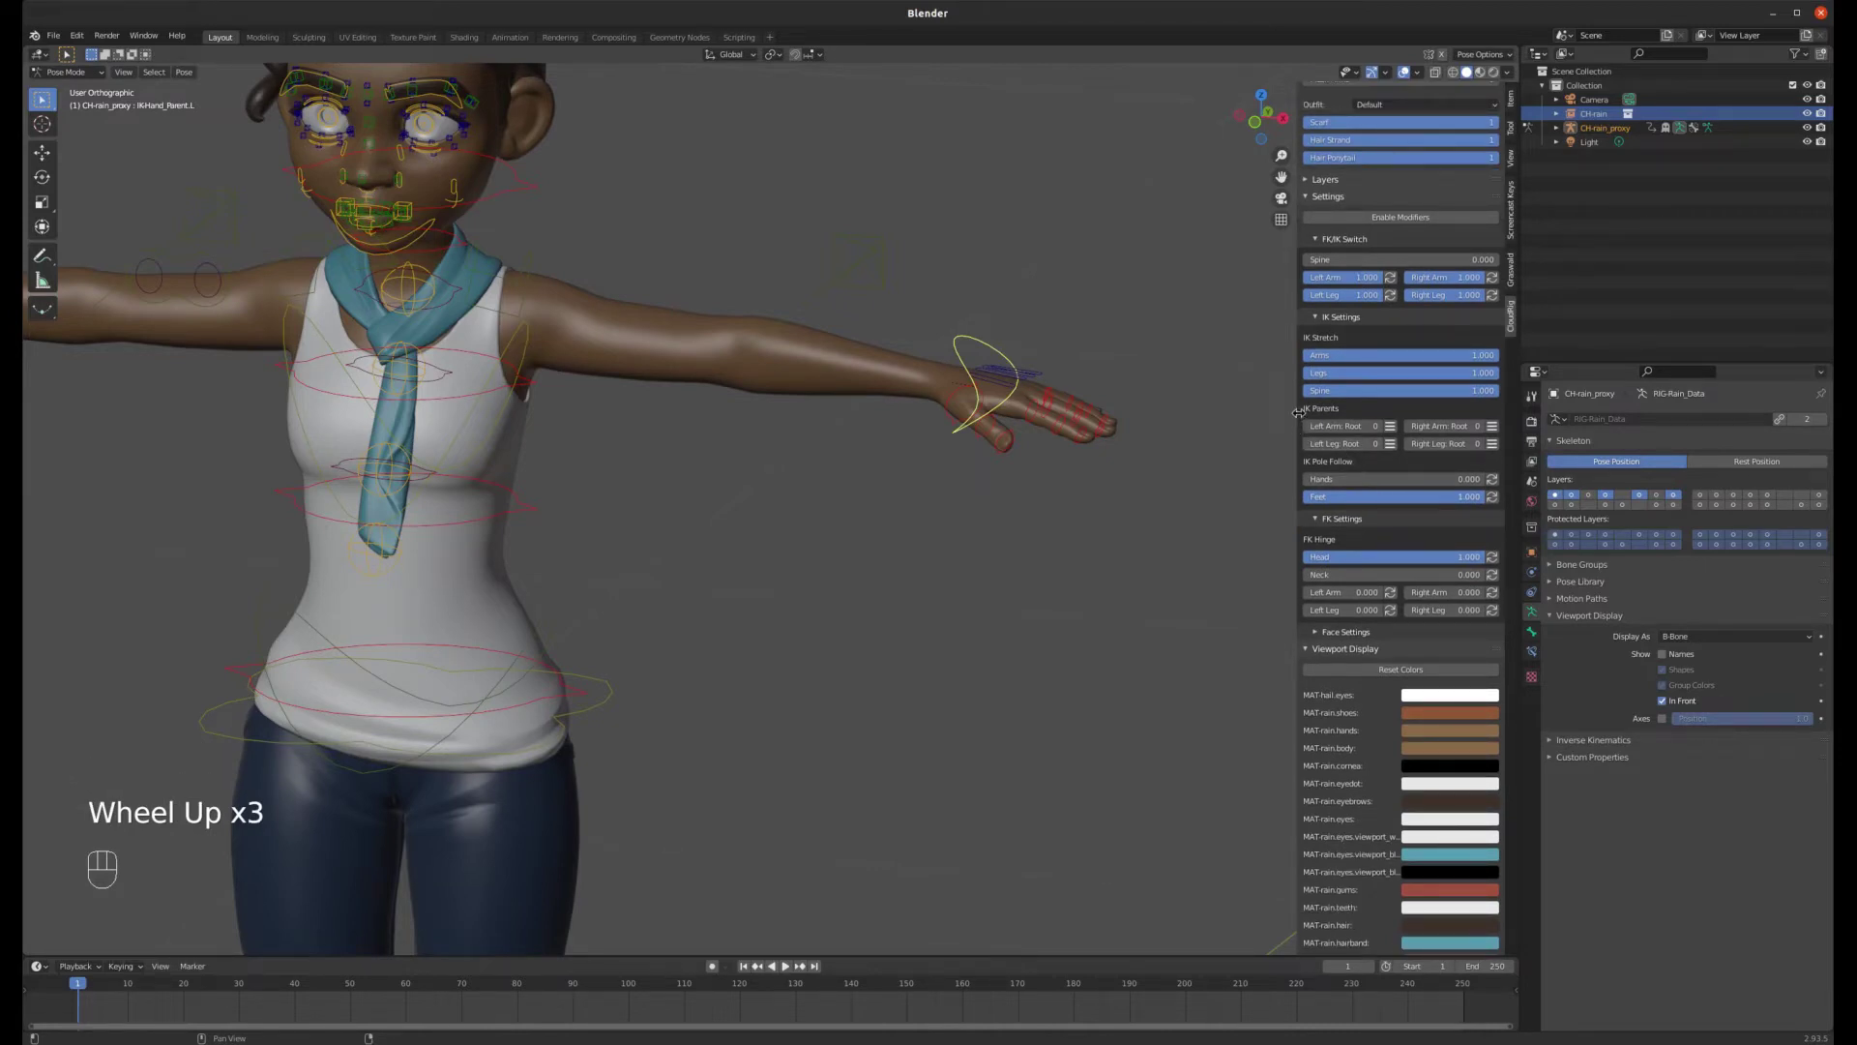
scroll(up, 3)
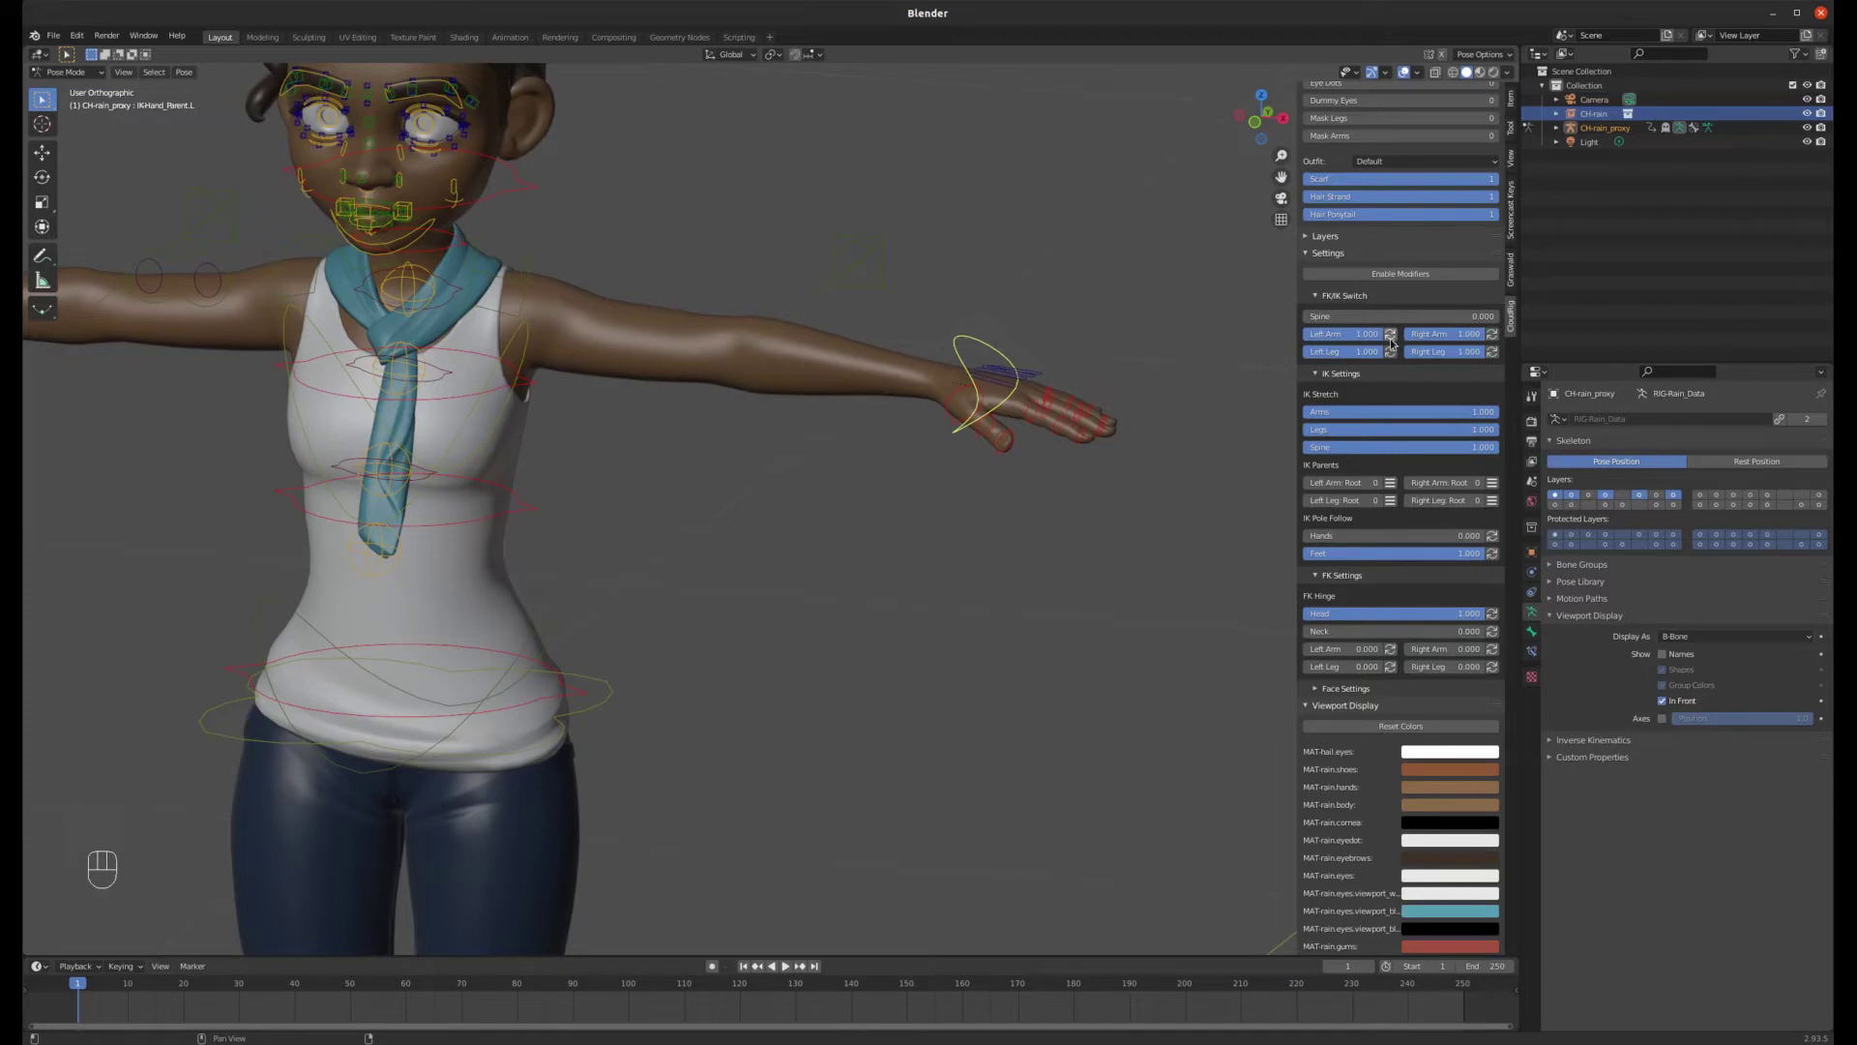
- Rotate the FK left upper arm upward into a raised position
click(1396, 337)
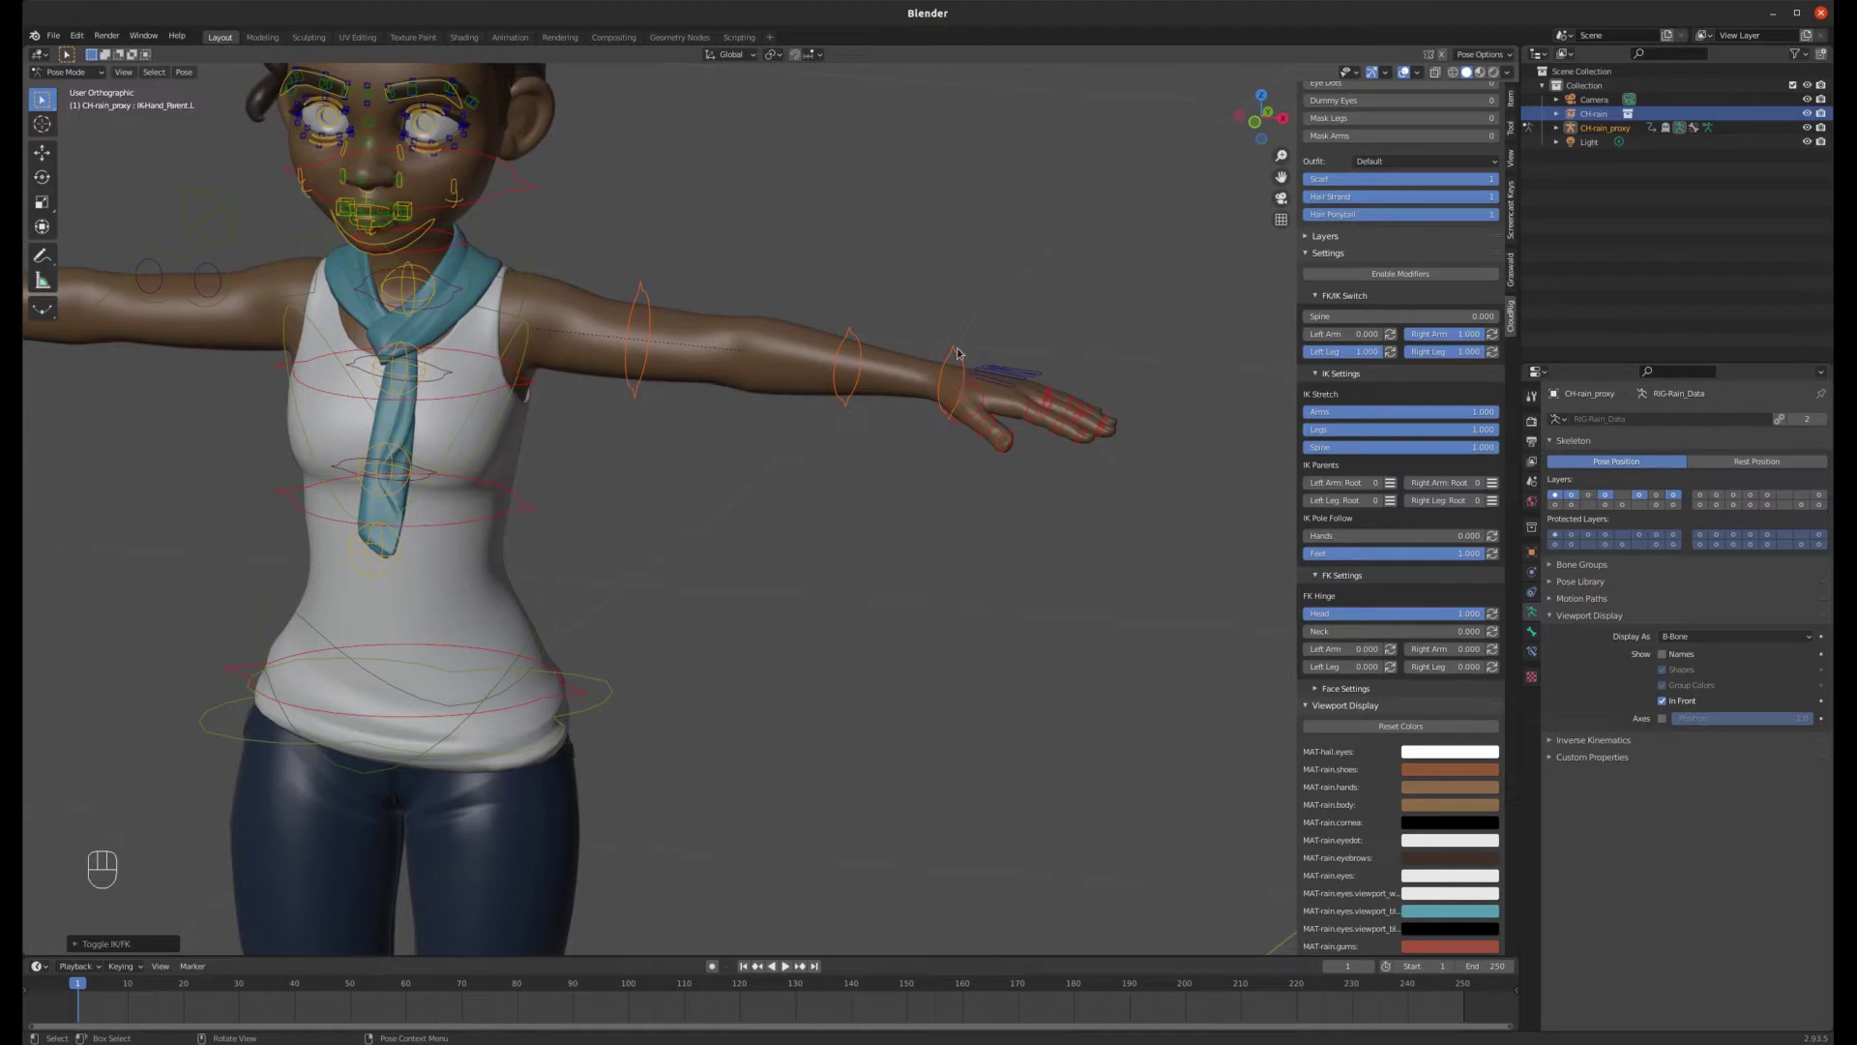
drag(962, 353, 924, 412)
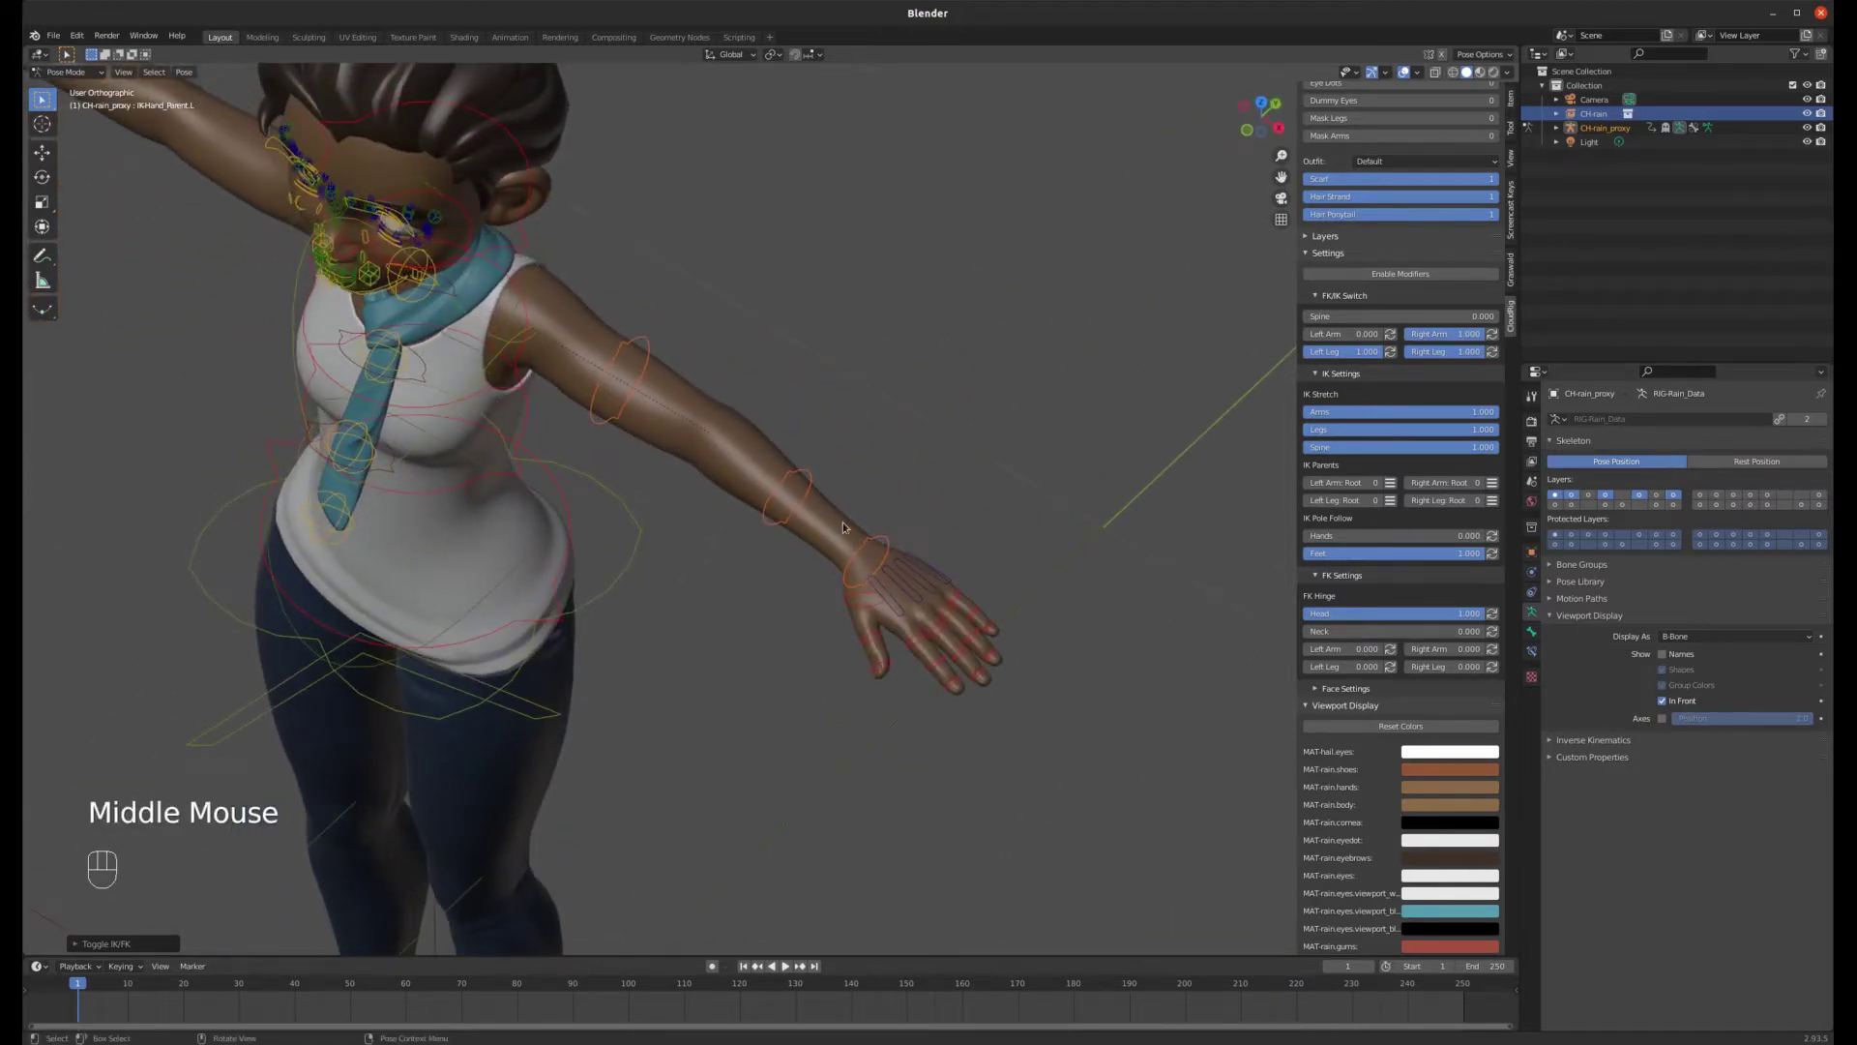
click(641, 340)
key(r)
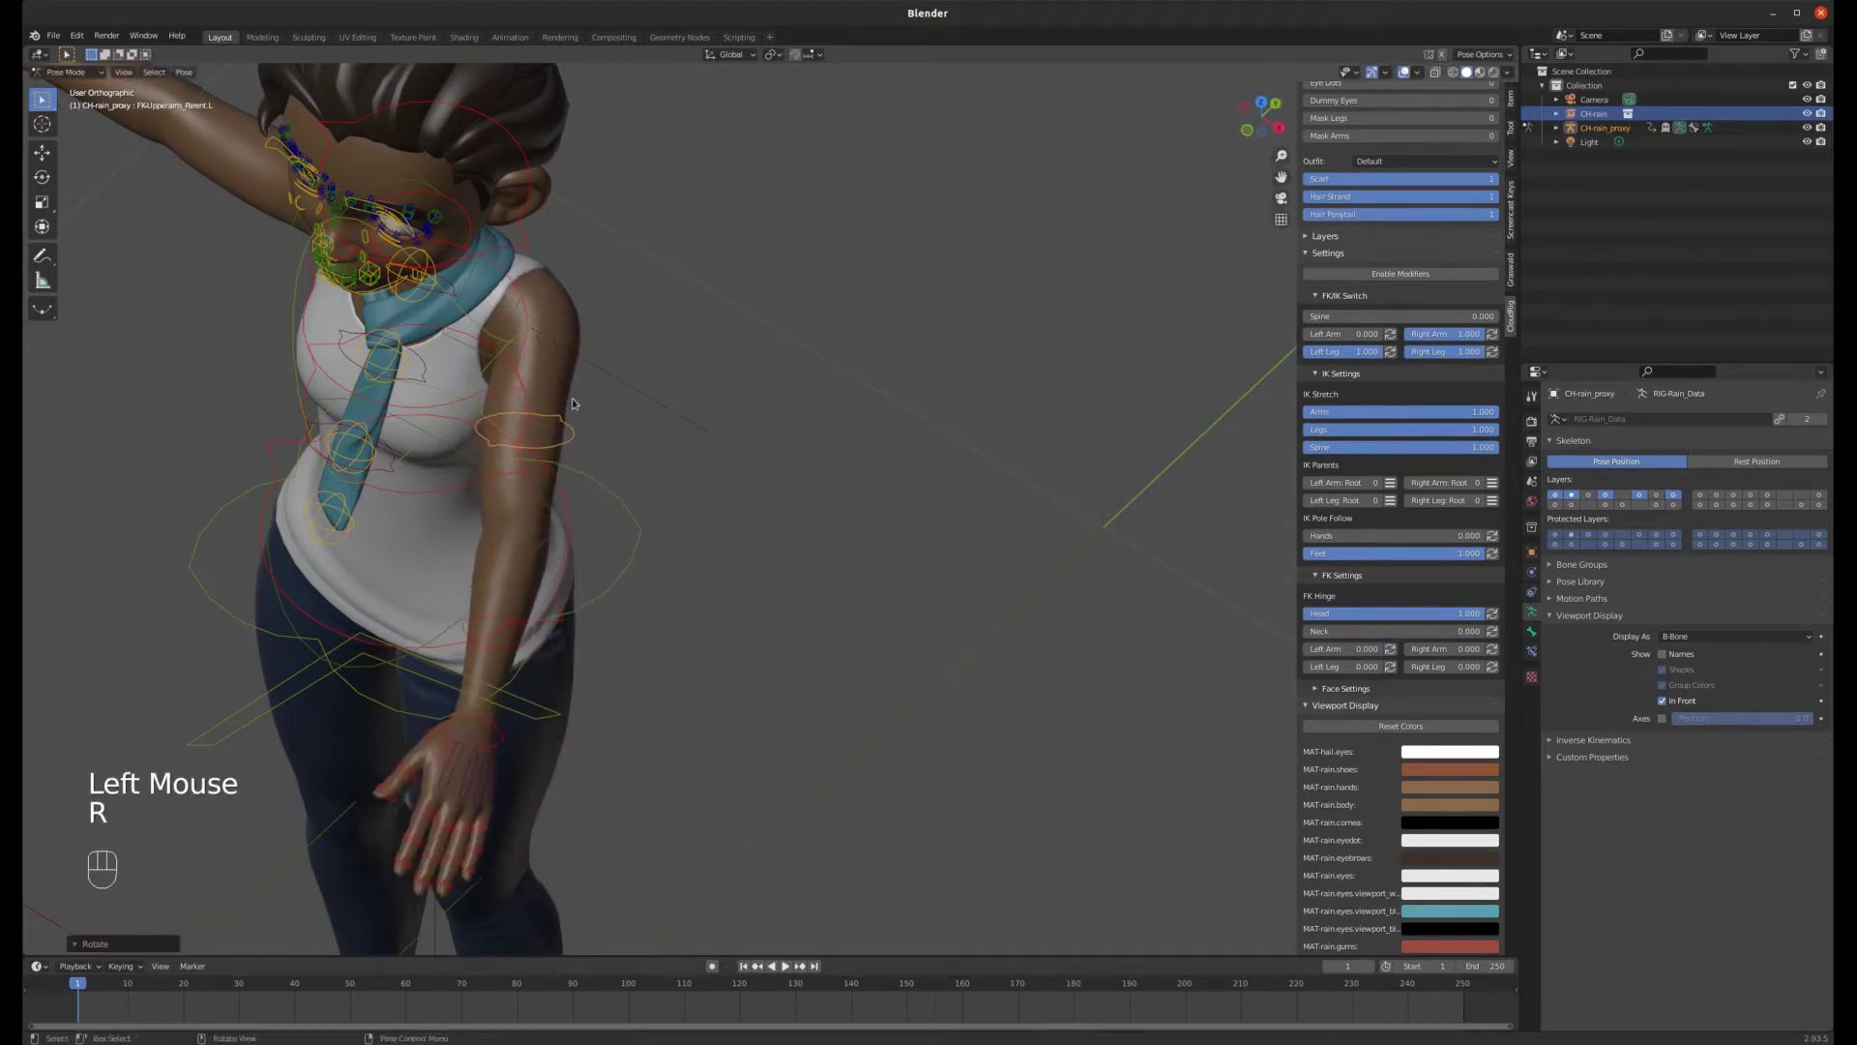
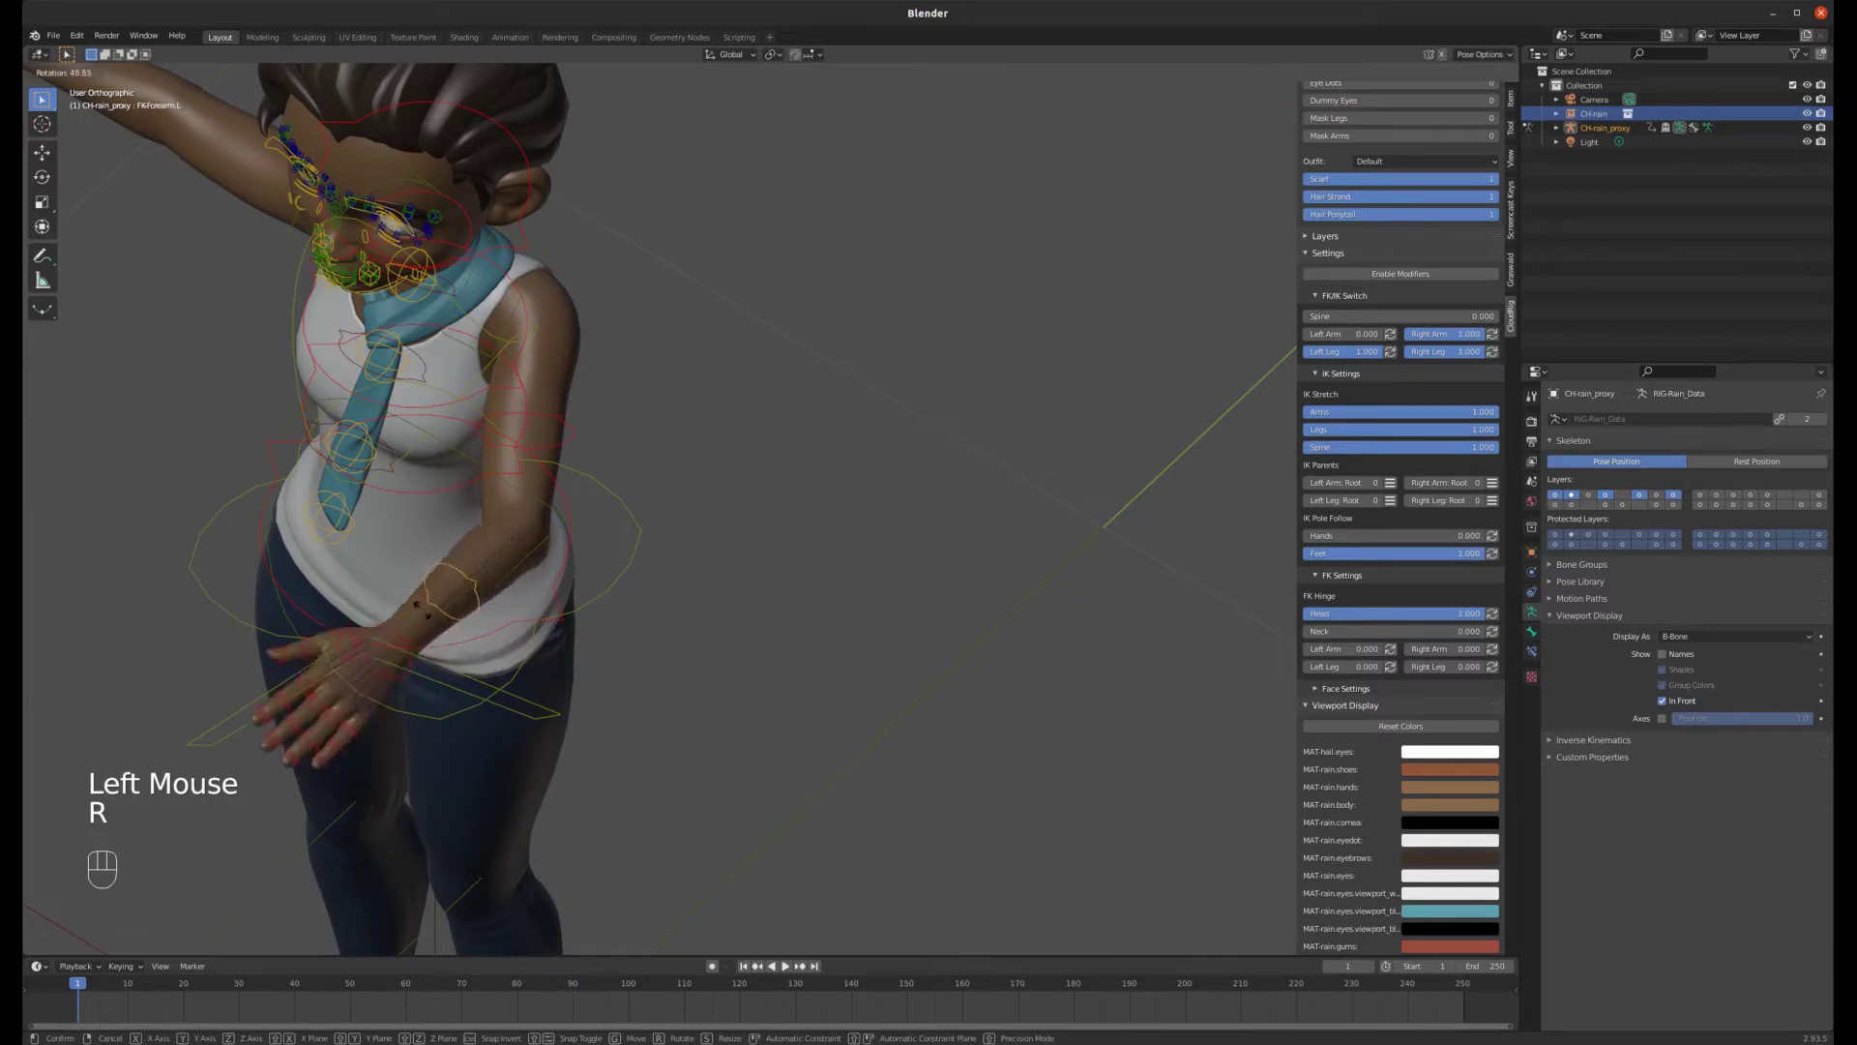
middle_click(314, 541)
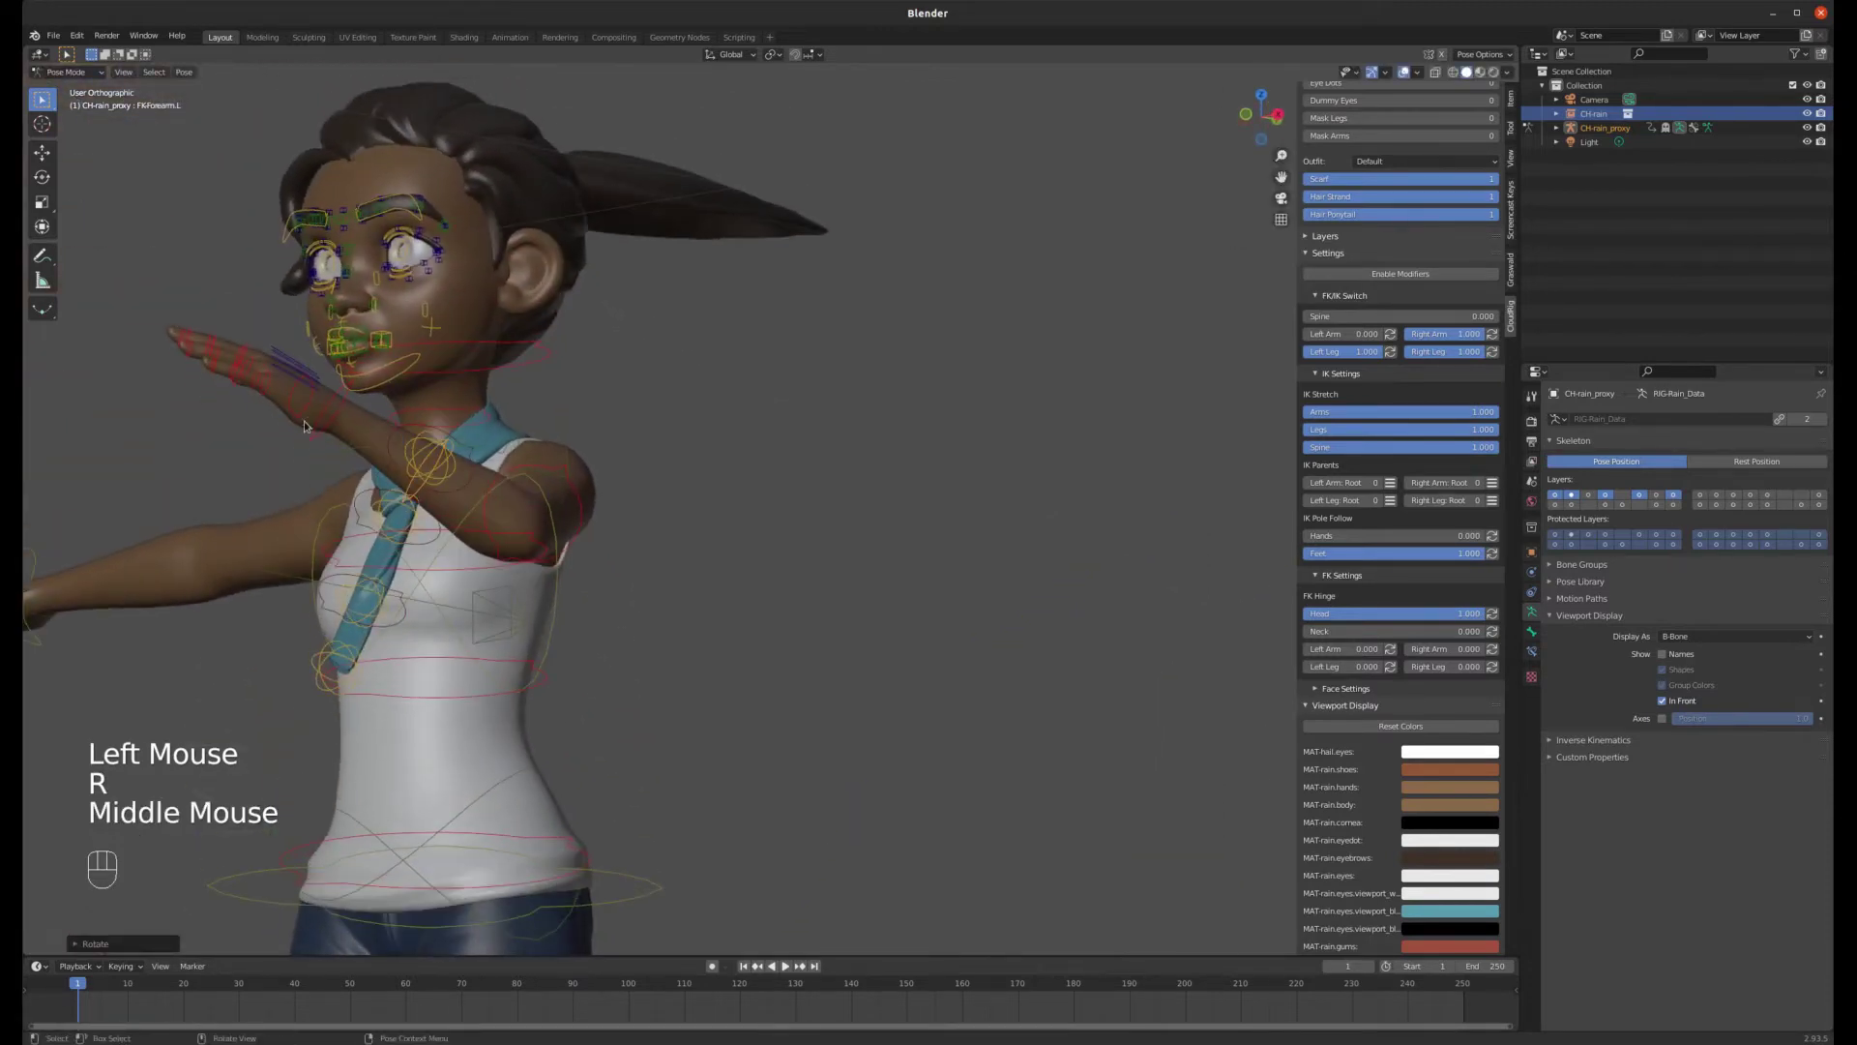
- Rotate the left hand up into a salute angle and check the raised arm
click(348, 408)
key(r)
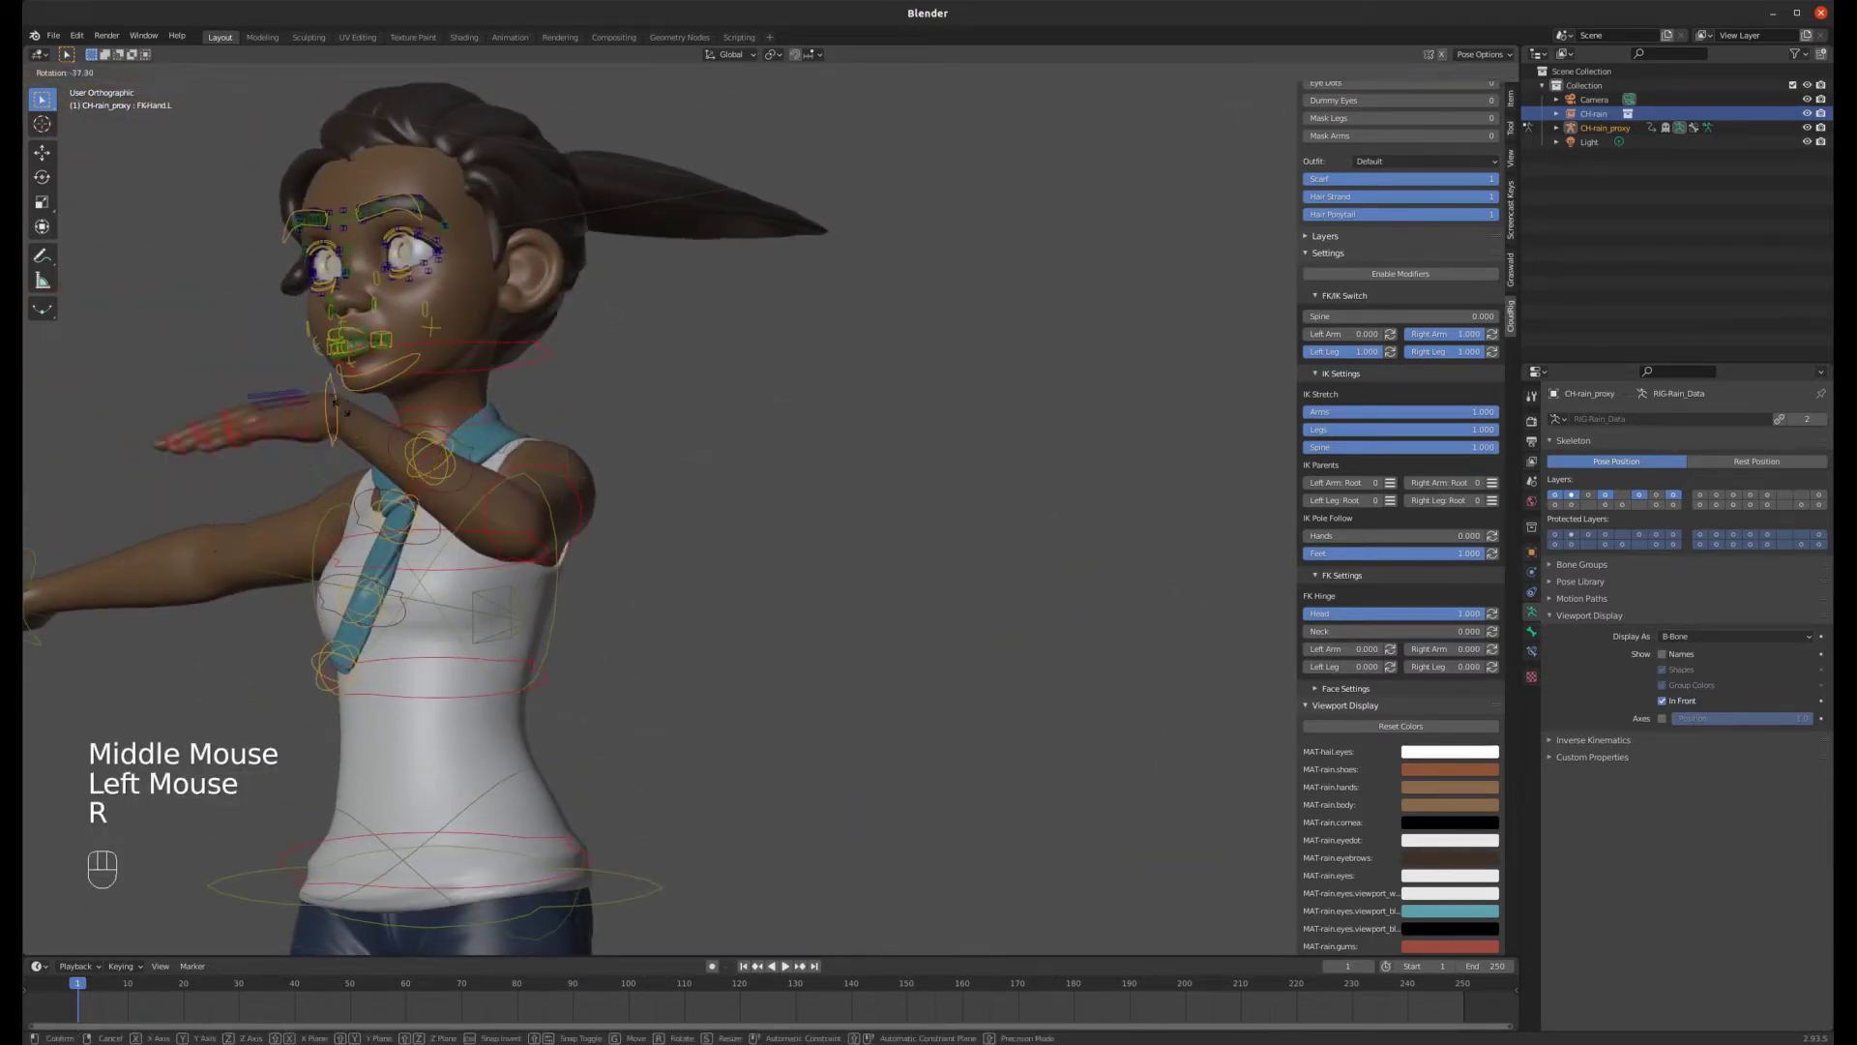
drag(321, 403, 588, 472)
click(575, 472)
drag(520, 476, 428, 477)
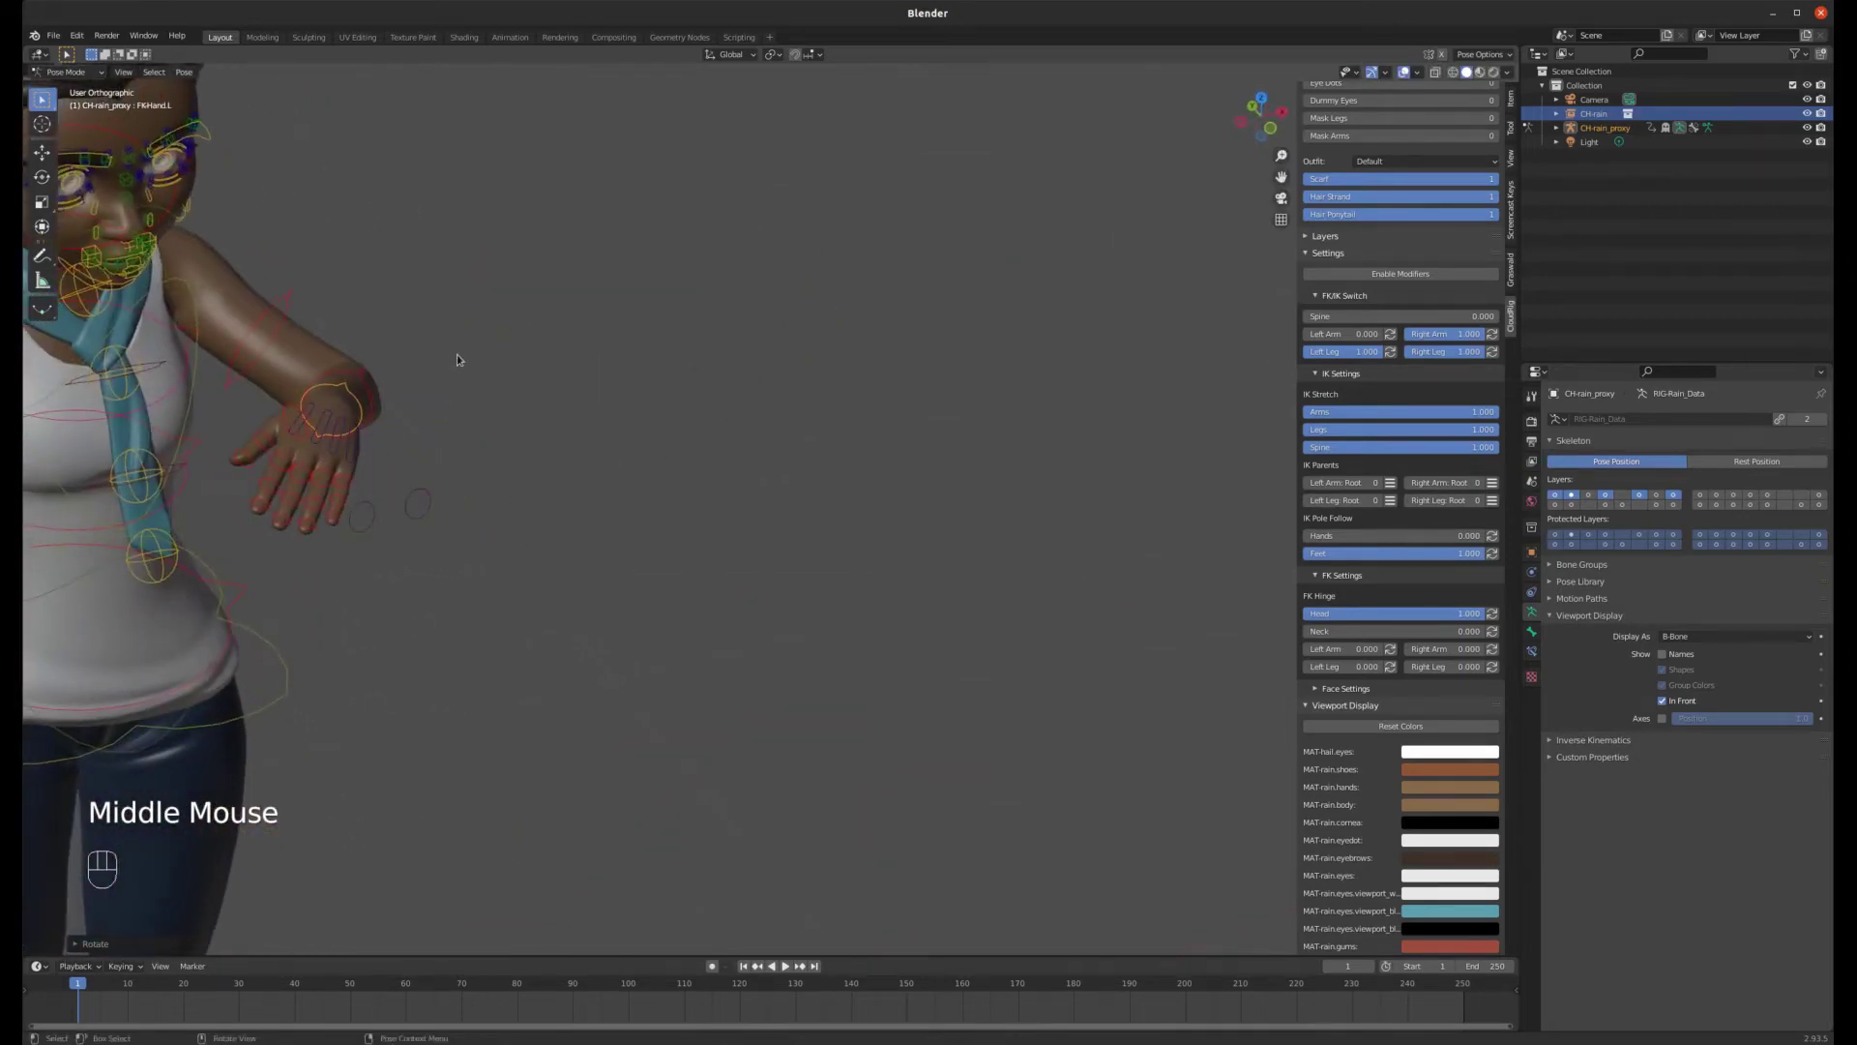
scroll(down, 3)
scroll(up, 3)
drag(650, 480, 548, 501)
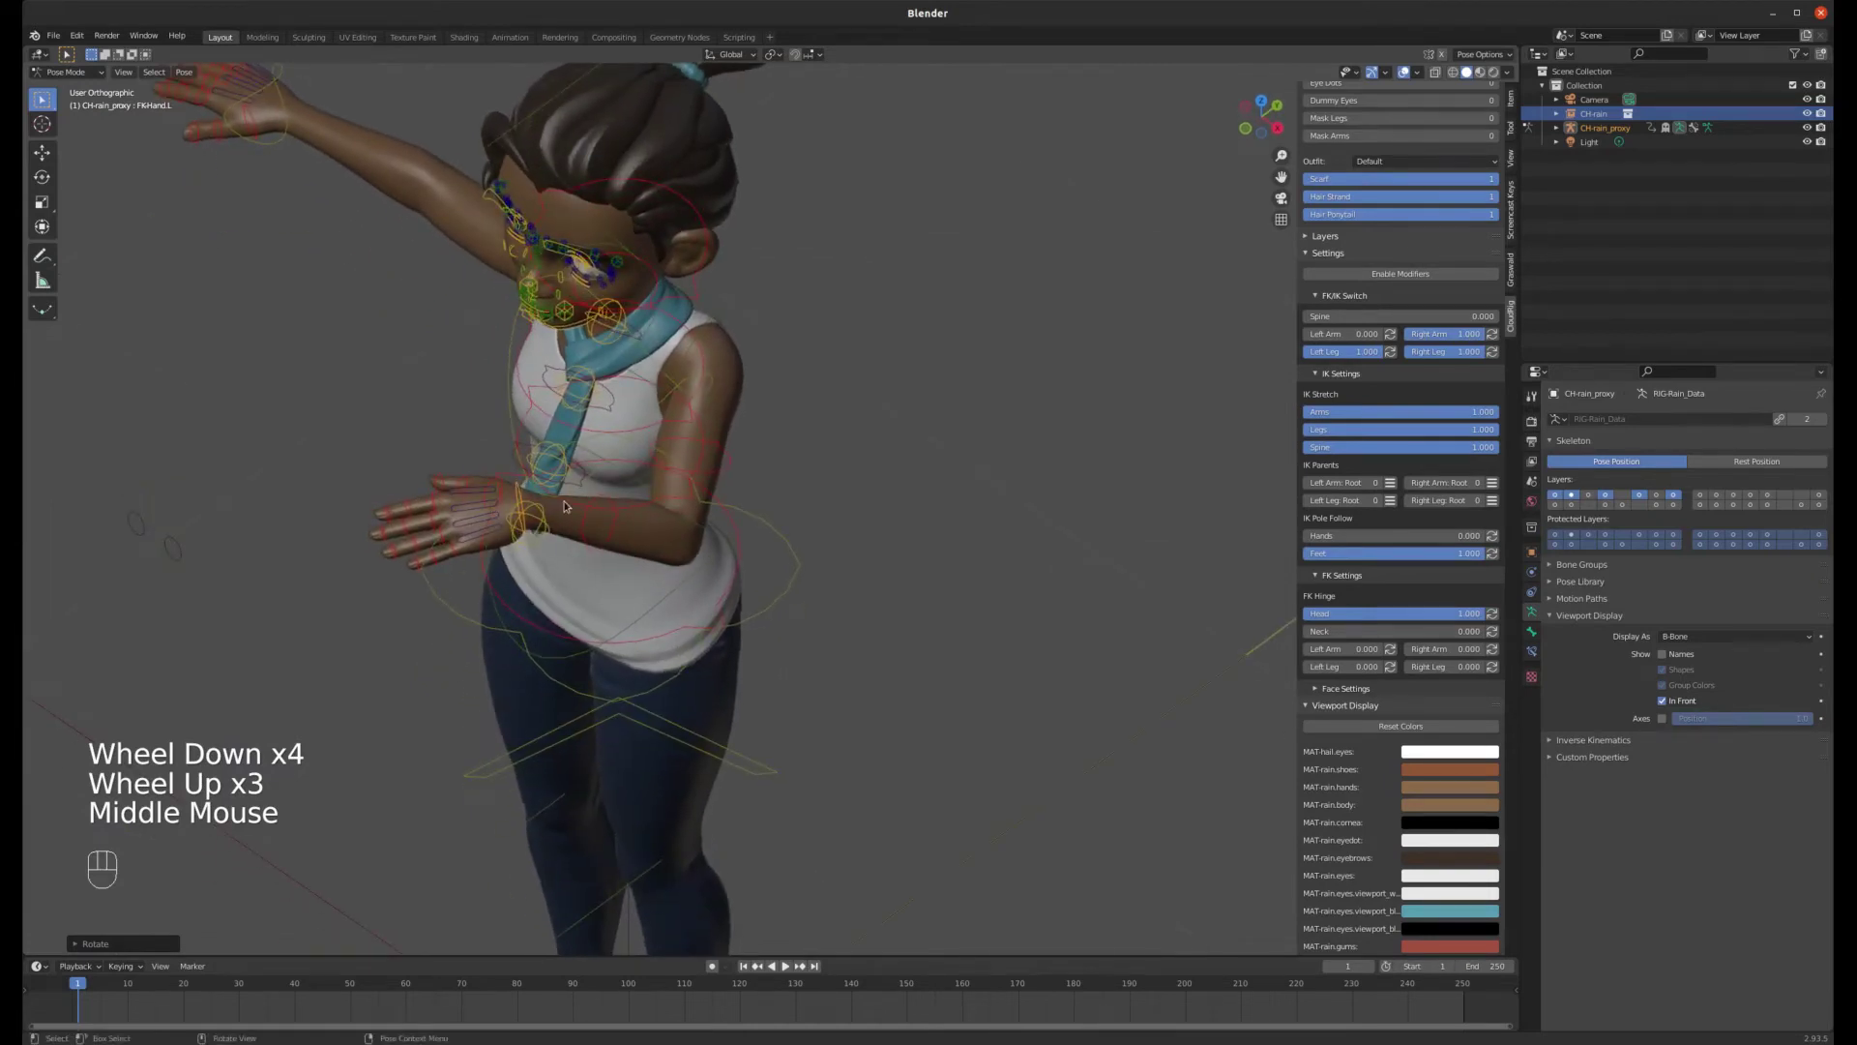
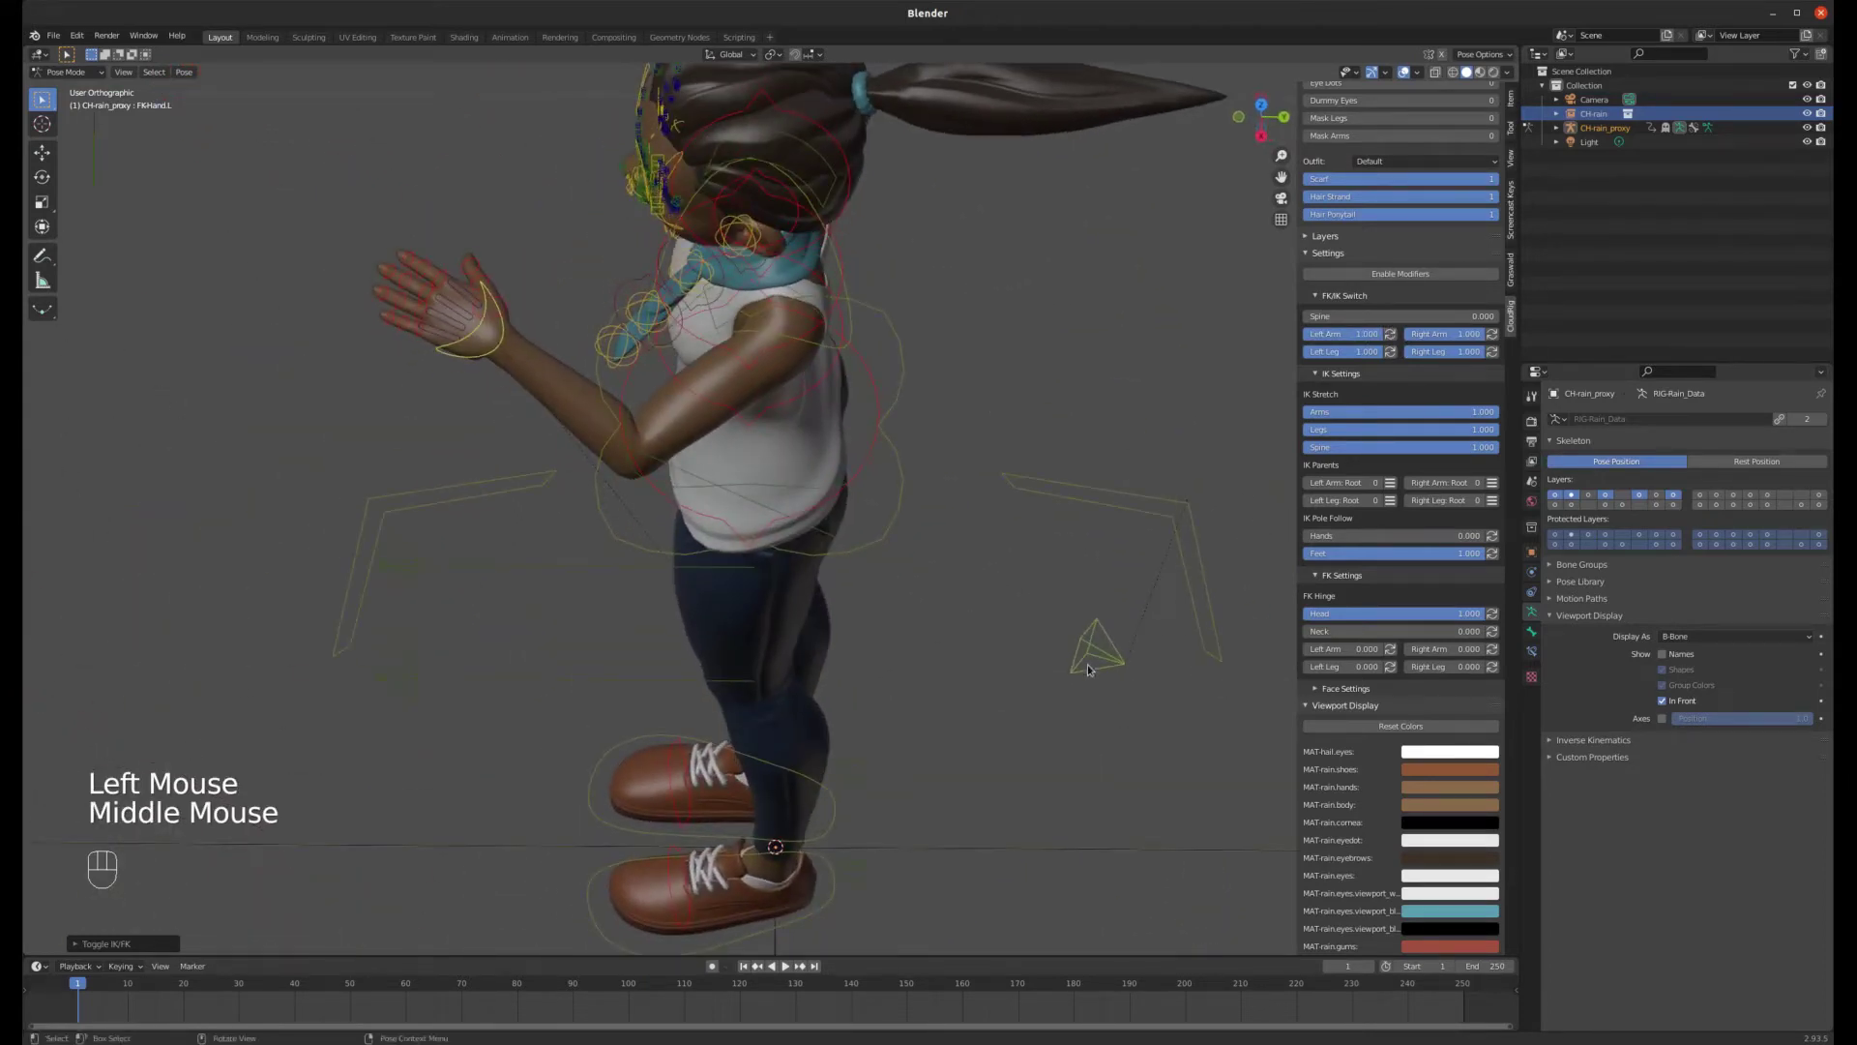
- Move the IKPole-Forearm.L pole target to a new position facing the character
click(1093, 658)
scroll(down, 3)
drag(975, 519, 1099, 475)
key(g)
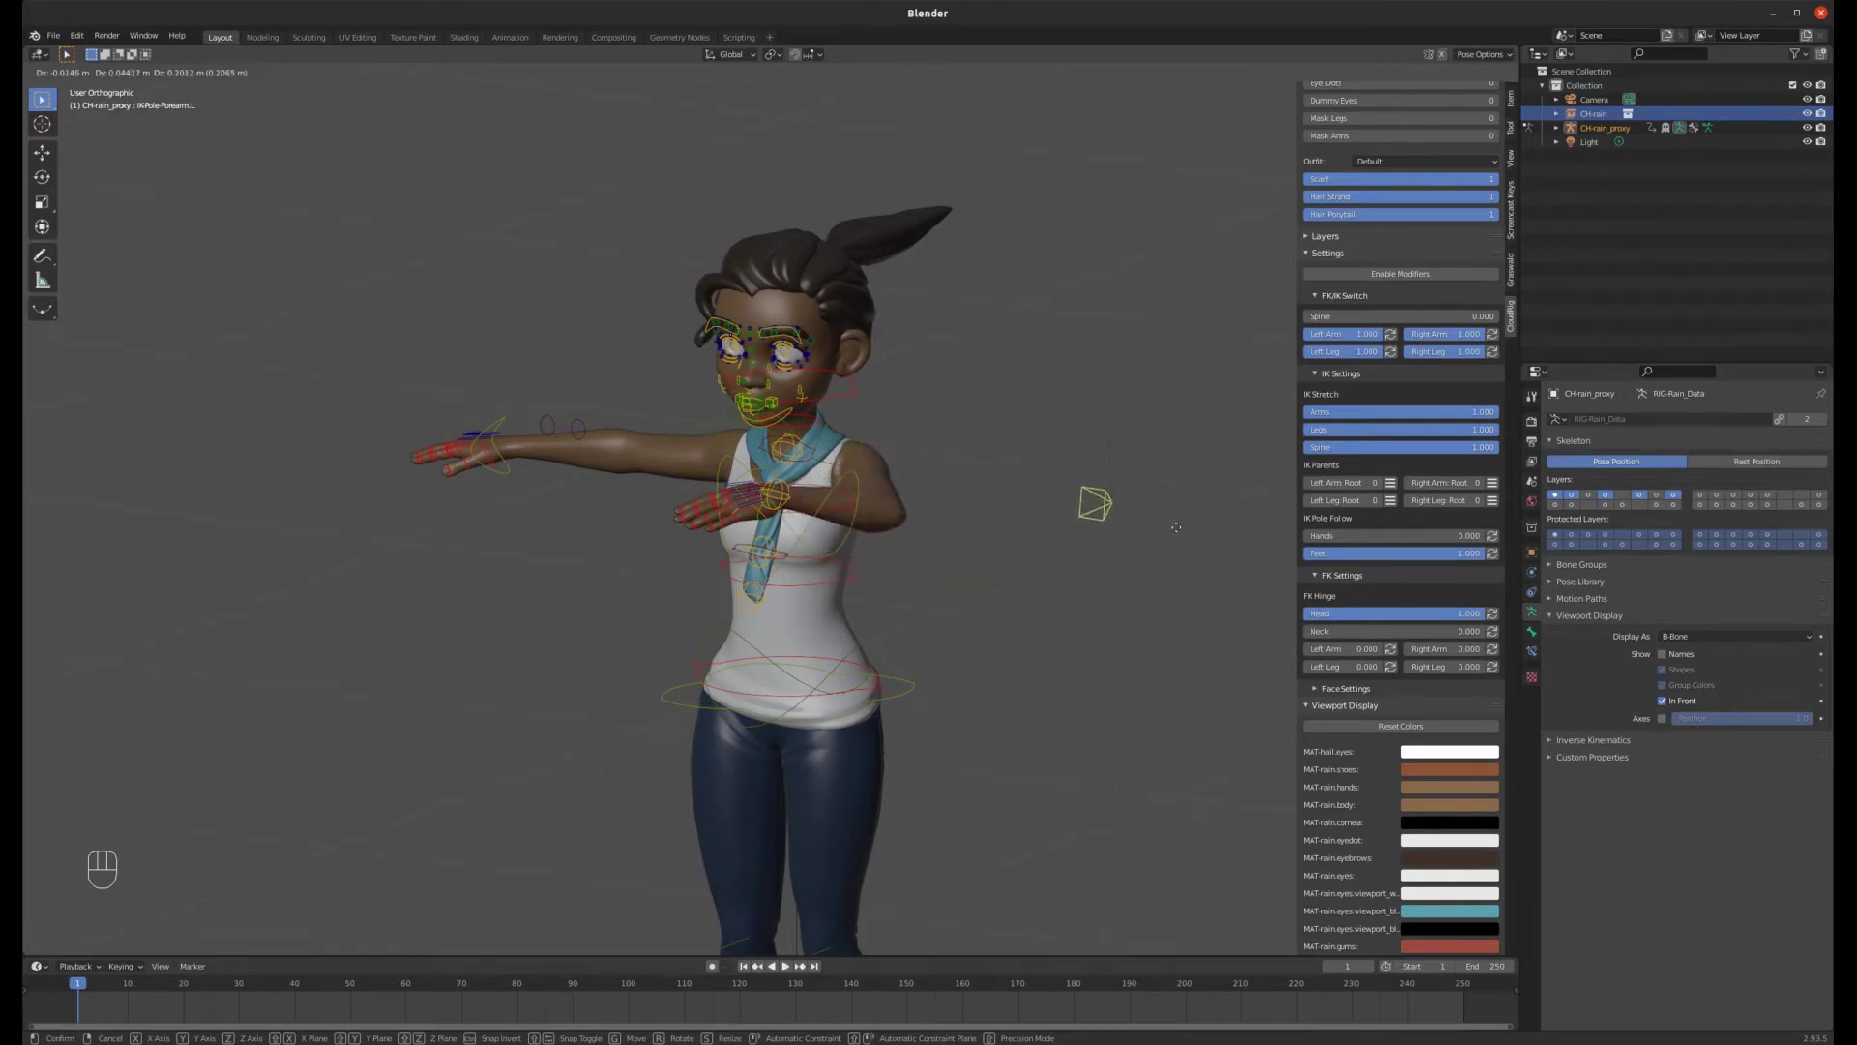
scroll(down, 3)
drag(1109, 521, 1012, 557)
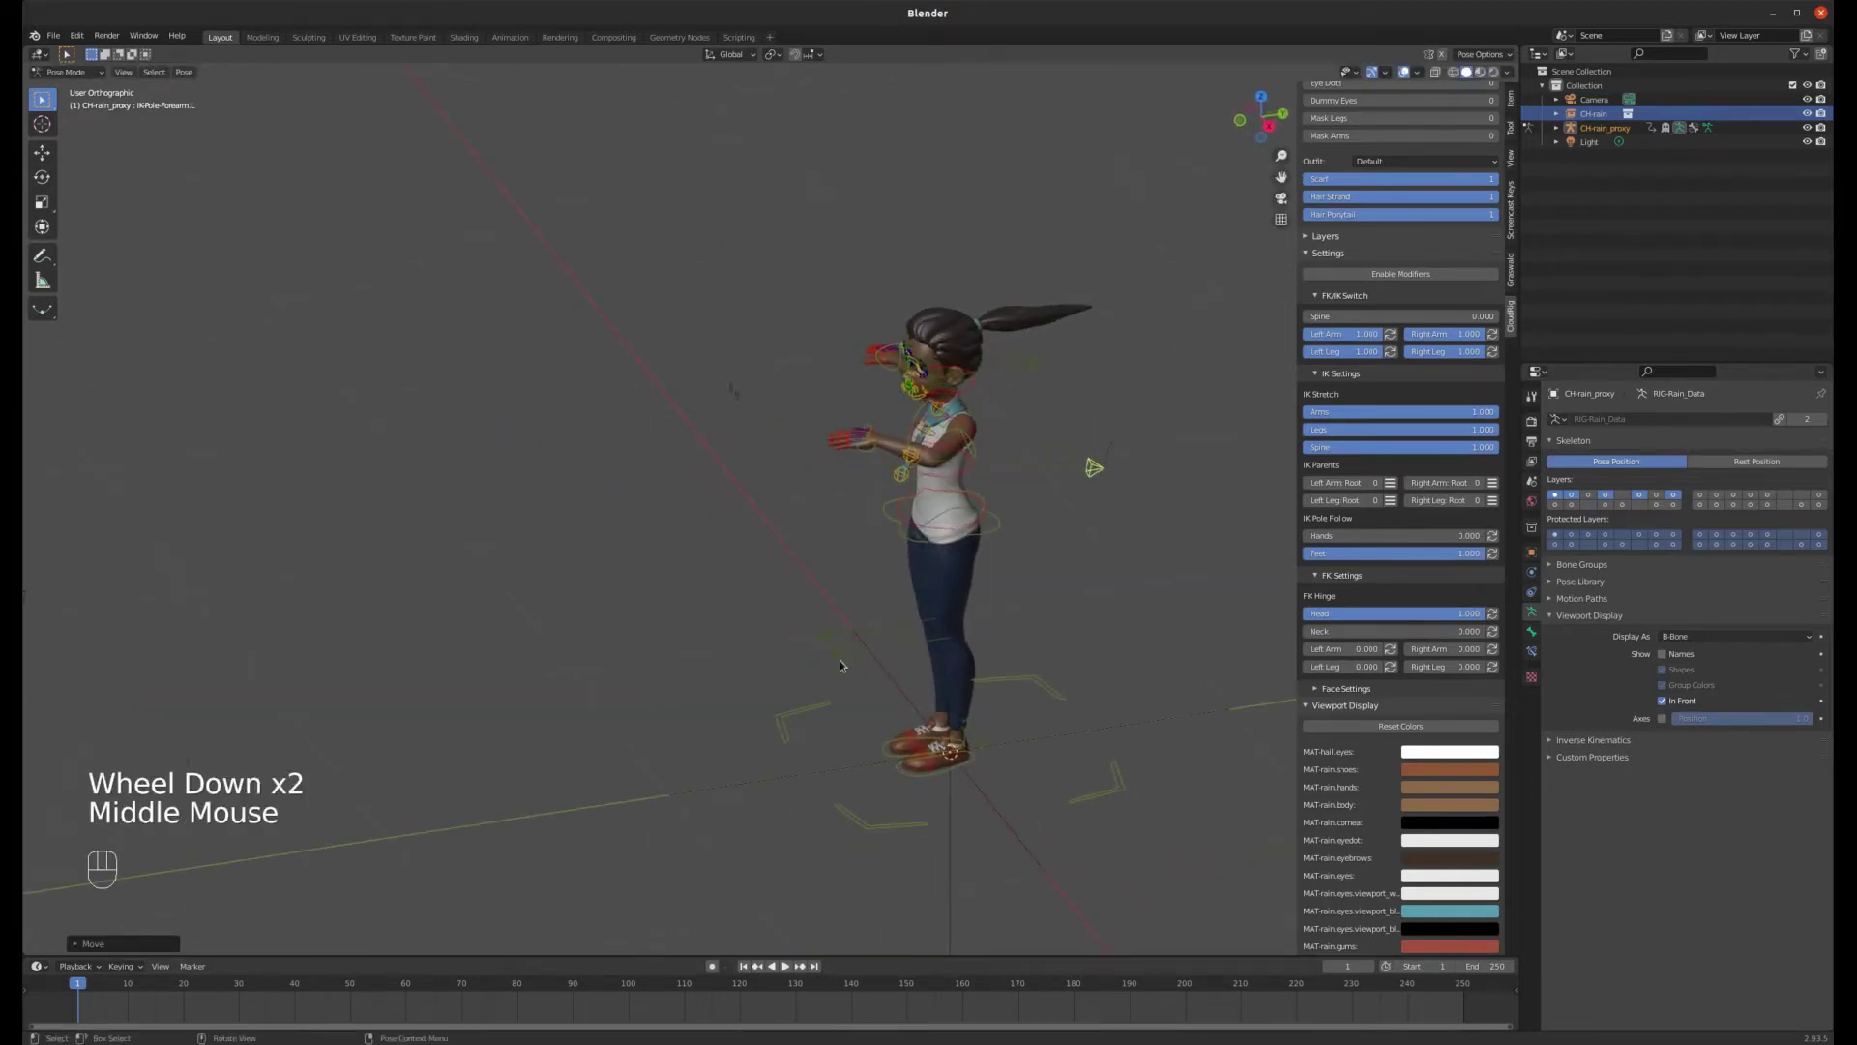
- Move the IKPole-Shin.L pole target down near the feet
click(844, 662)
key(g)
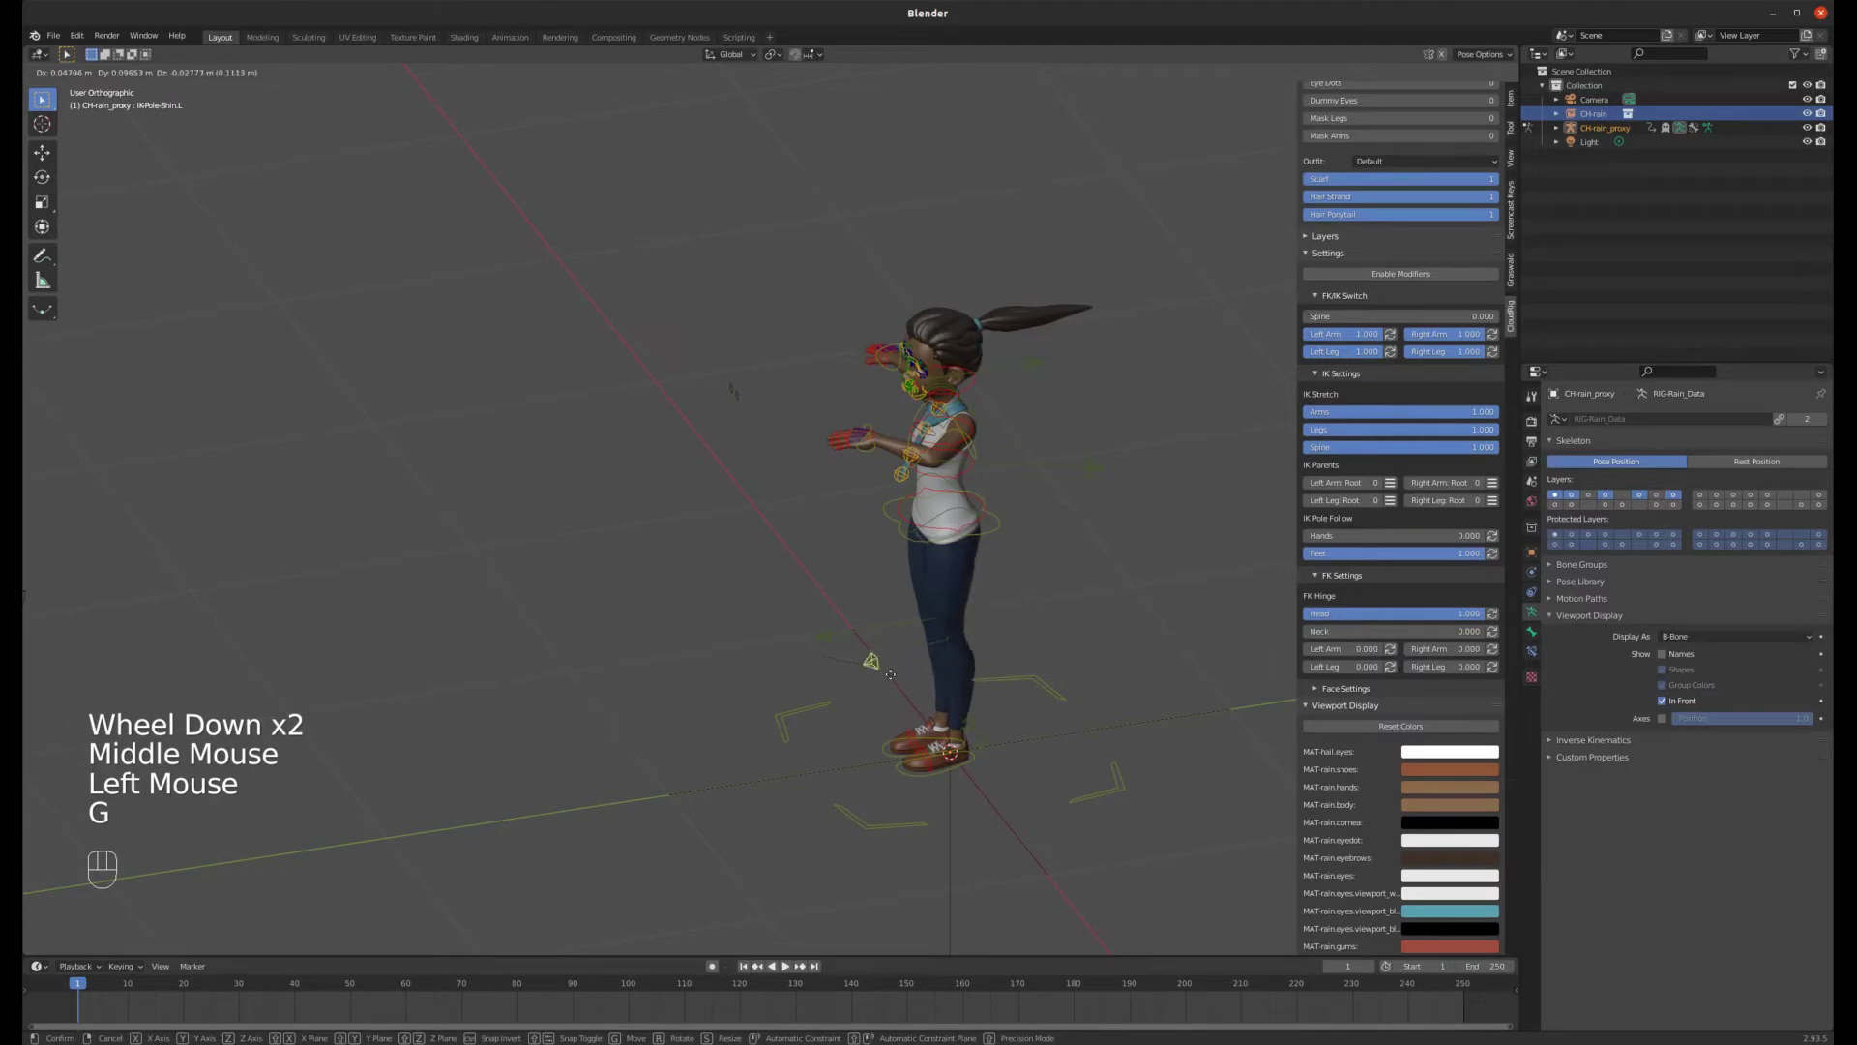
drag(918, 638, 924, 658)
scroll(up, 3)
- Orbit around the character to review the pose from the front and sides
drag(904, 636, 903, 620)
scroll(down, 3)
scroll(down, 3)
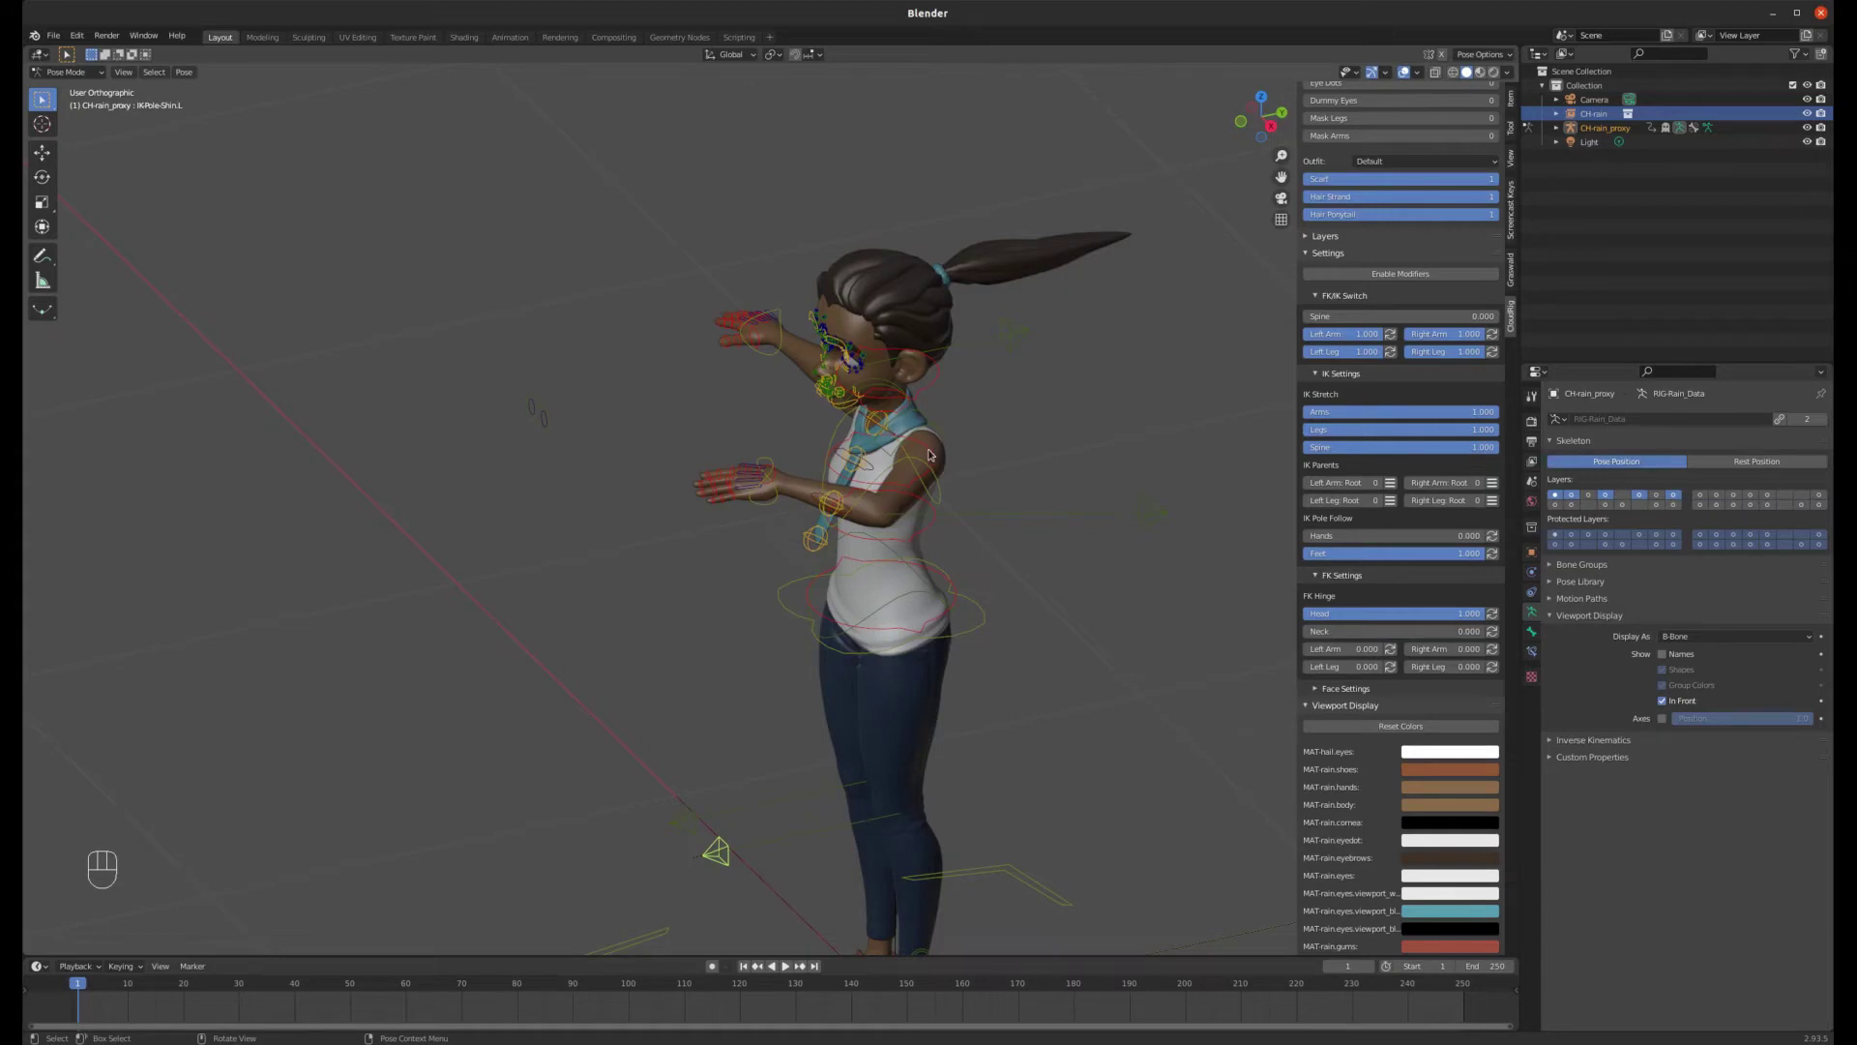
drag(748, 456, 879, 439)
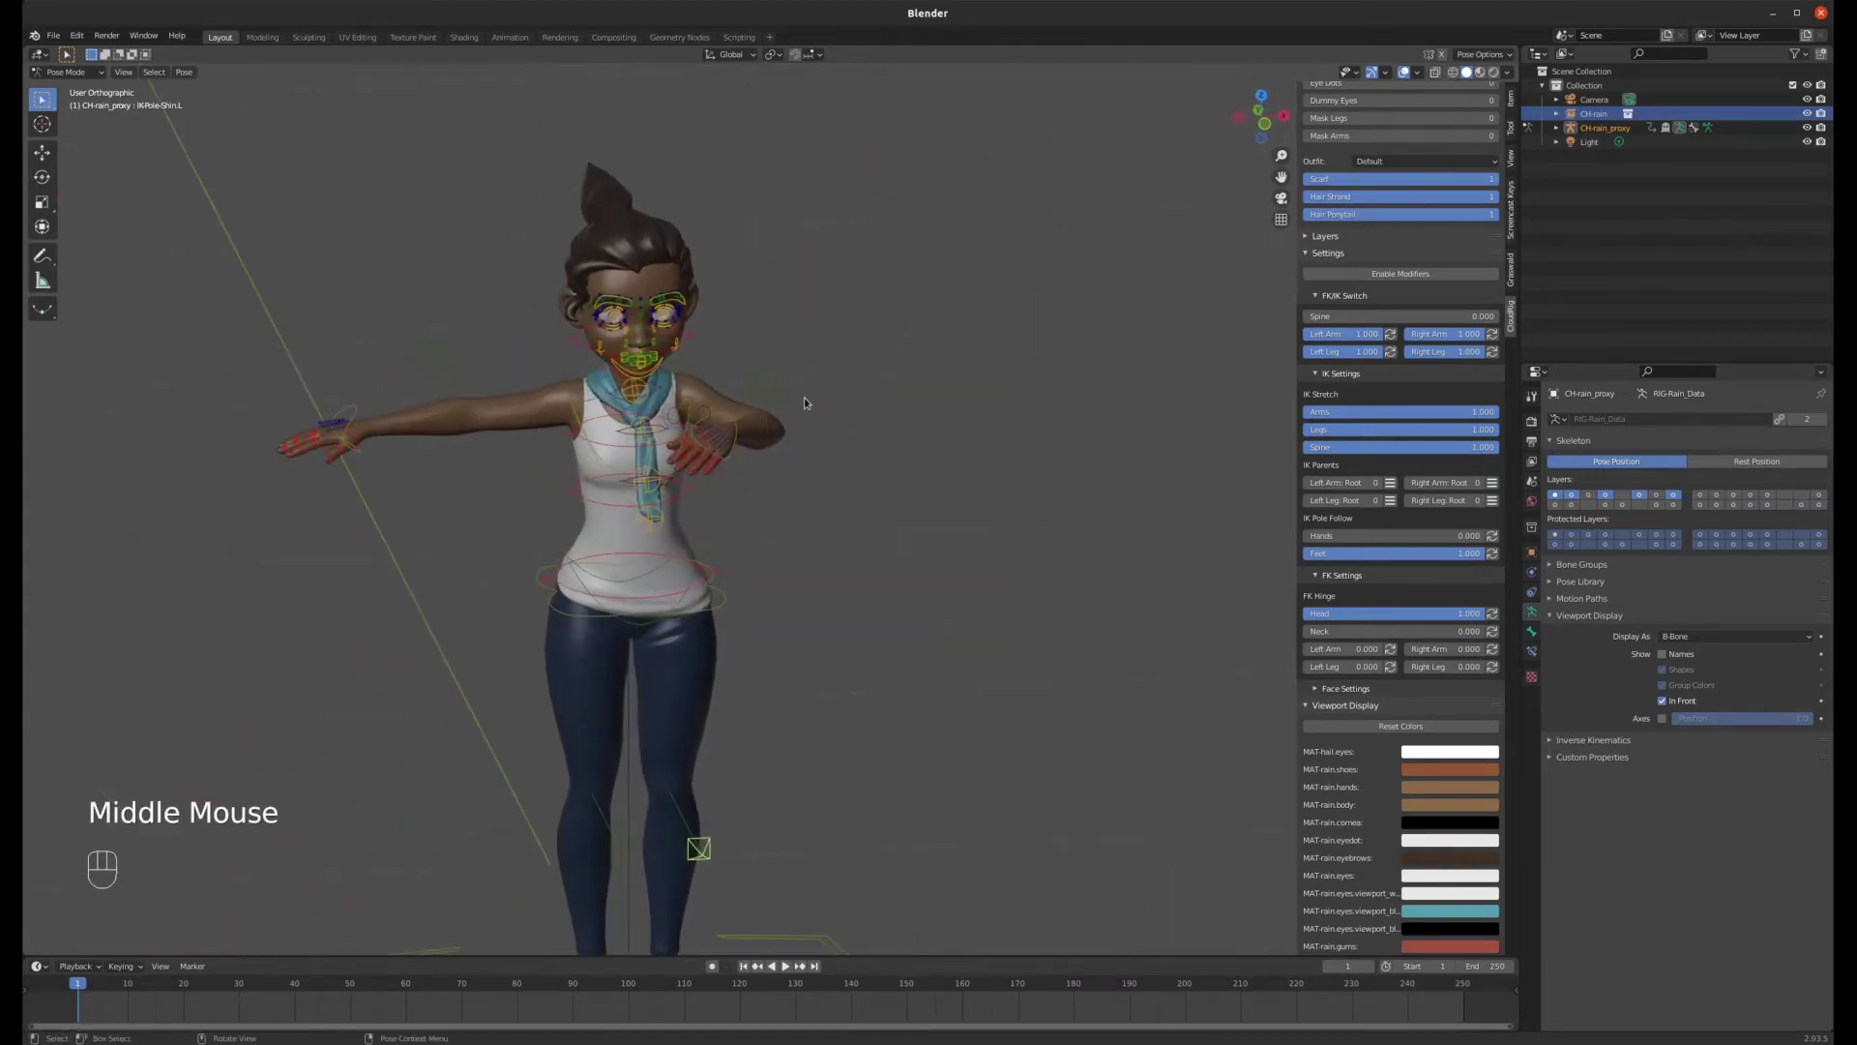
scroll(up, 3)
scroll(down, 3)
drag(783, 361, 750, 351)
- Nudge two body controls of the rig with grab moves and check from around the character
scroll(up, 3)
click(843, 750)
key(g)
click(868, 744)
key(g)
scroll(down, 3)
scroll(up, 3)
drag(865, 420, 831, 467)
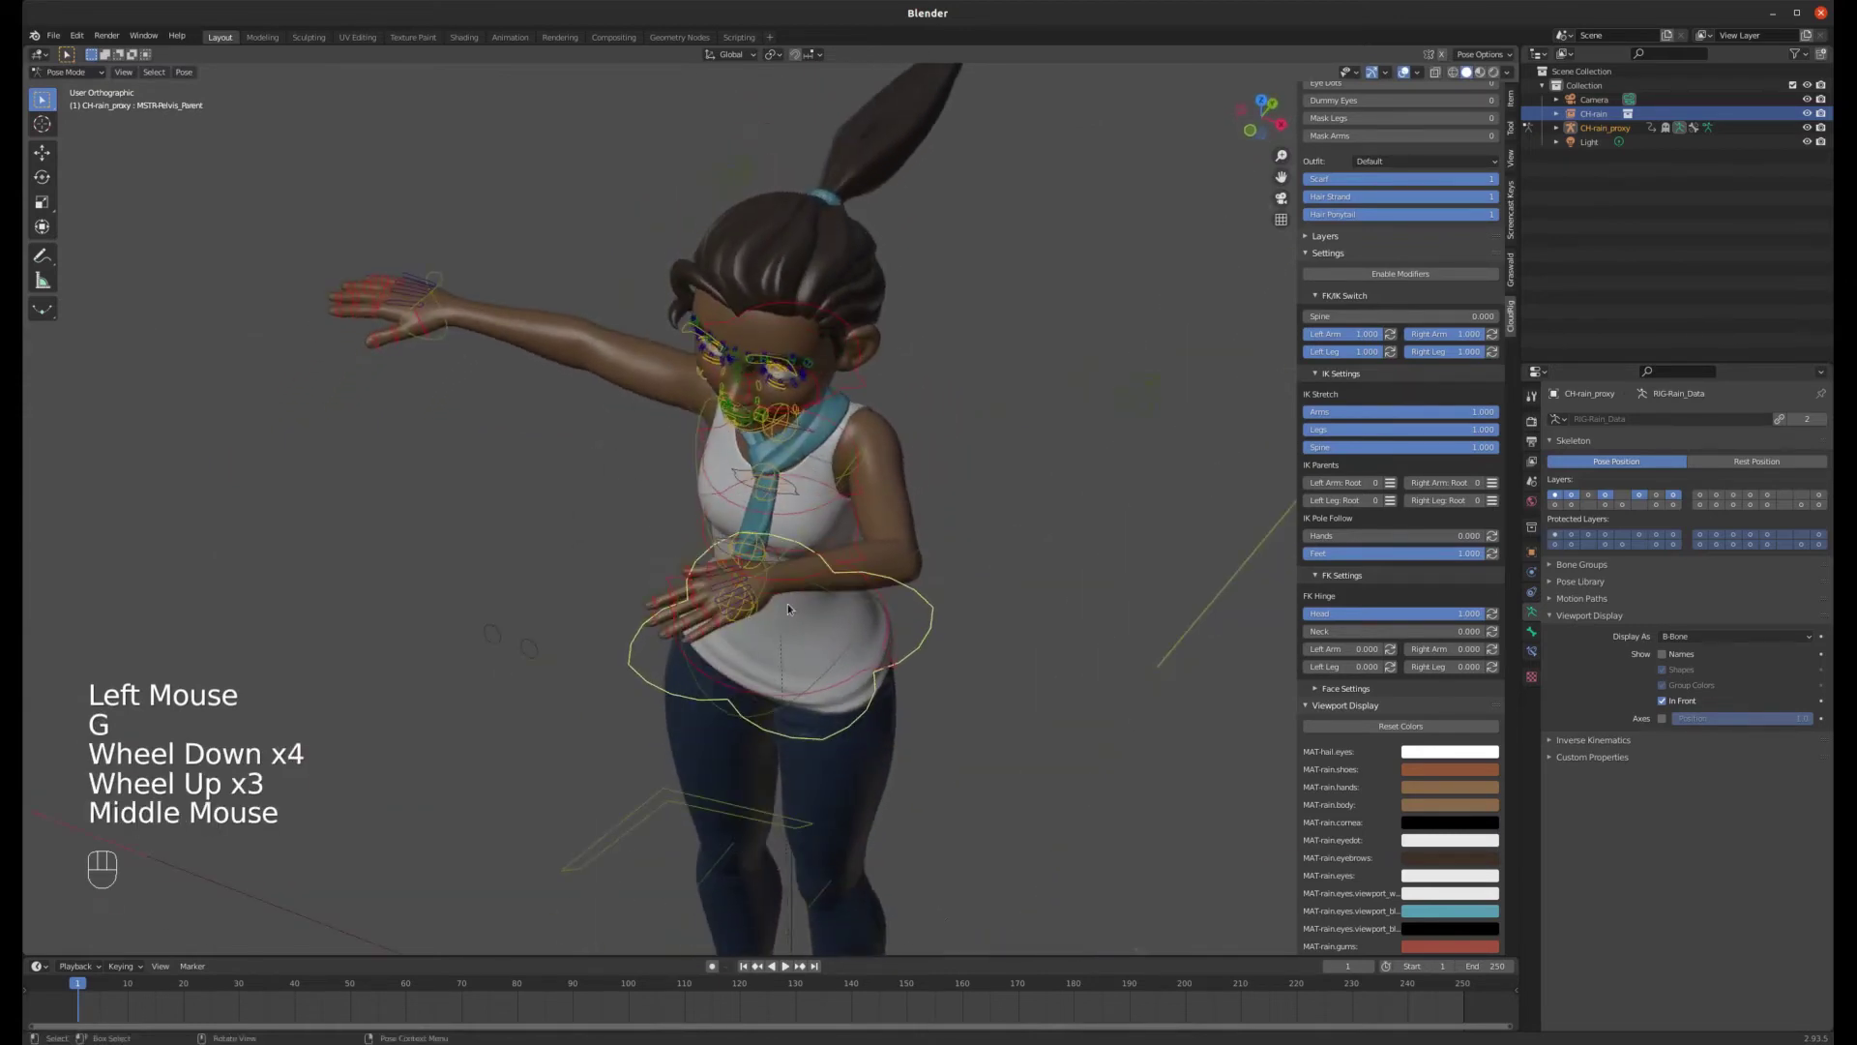
- Select all controls and clear rotation, location and scale so Rain returns to a T-pose
key(a)
key(alt+r)
key(alt+g)
key(alt+s)
drag(850, 488, 917, 420)
- In front orthographic view, drag the IKHand_Parent.L control down toward the hip
click(1109, 505)
key(KP_1)
scroll(down, 3)
key(g)
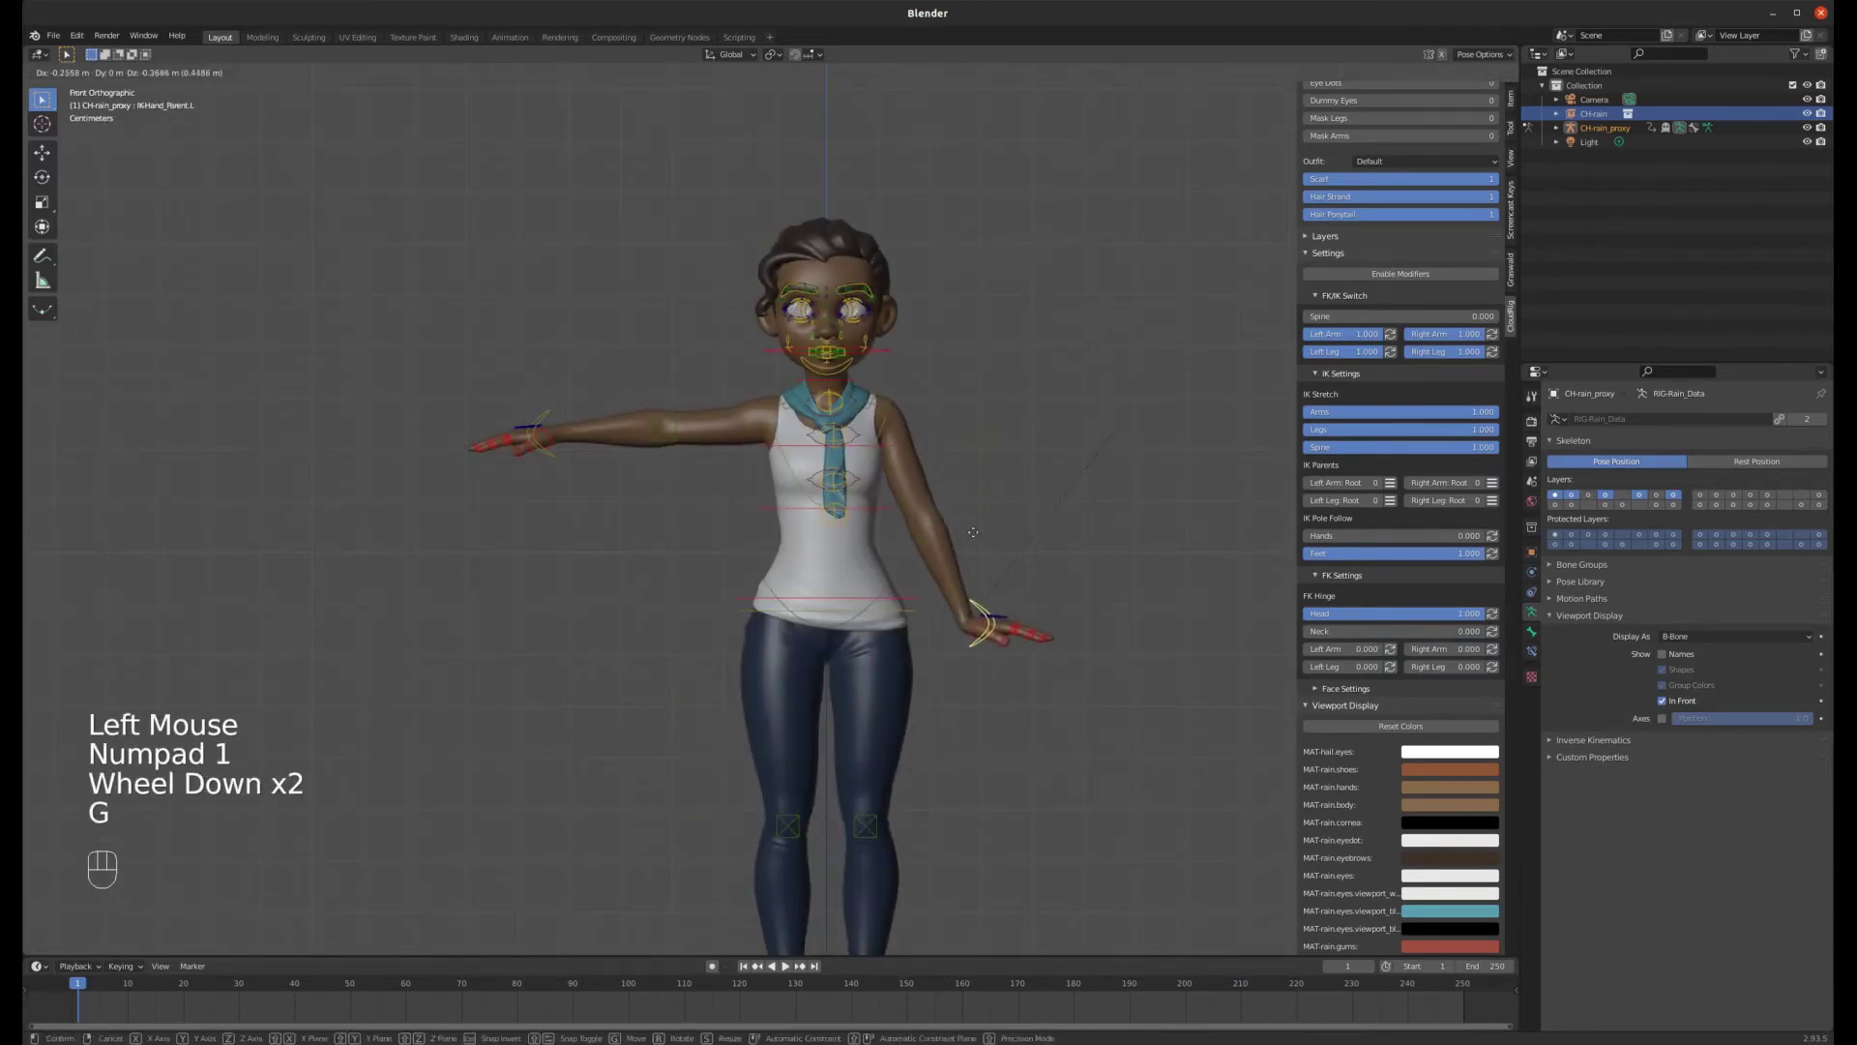
- Rotate and place the hand so the arm hangs at her side, and keyframe it on frame 1
key(r)
key(g)
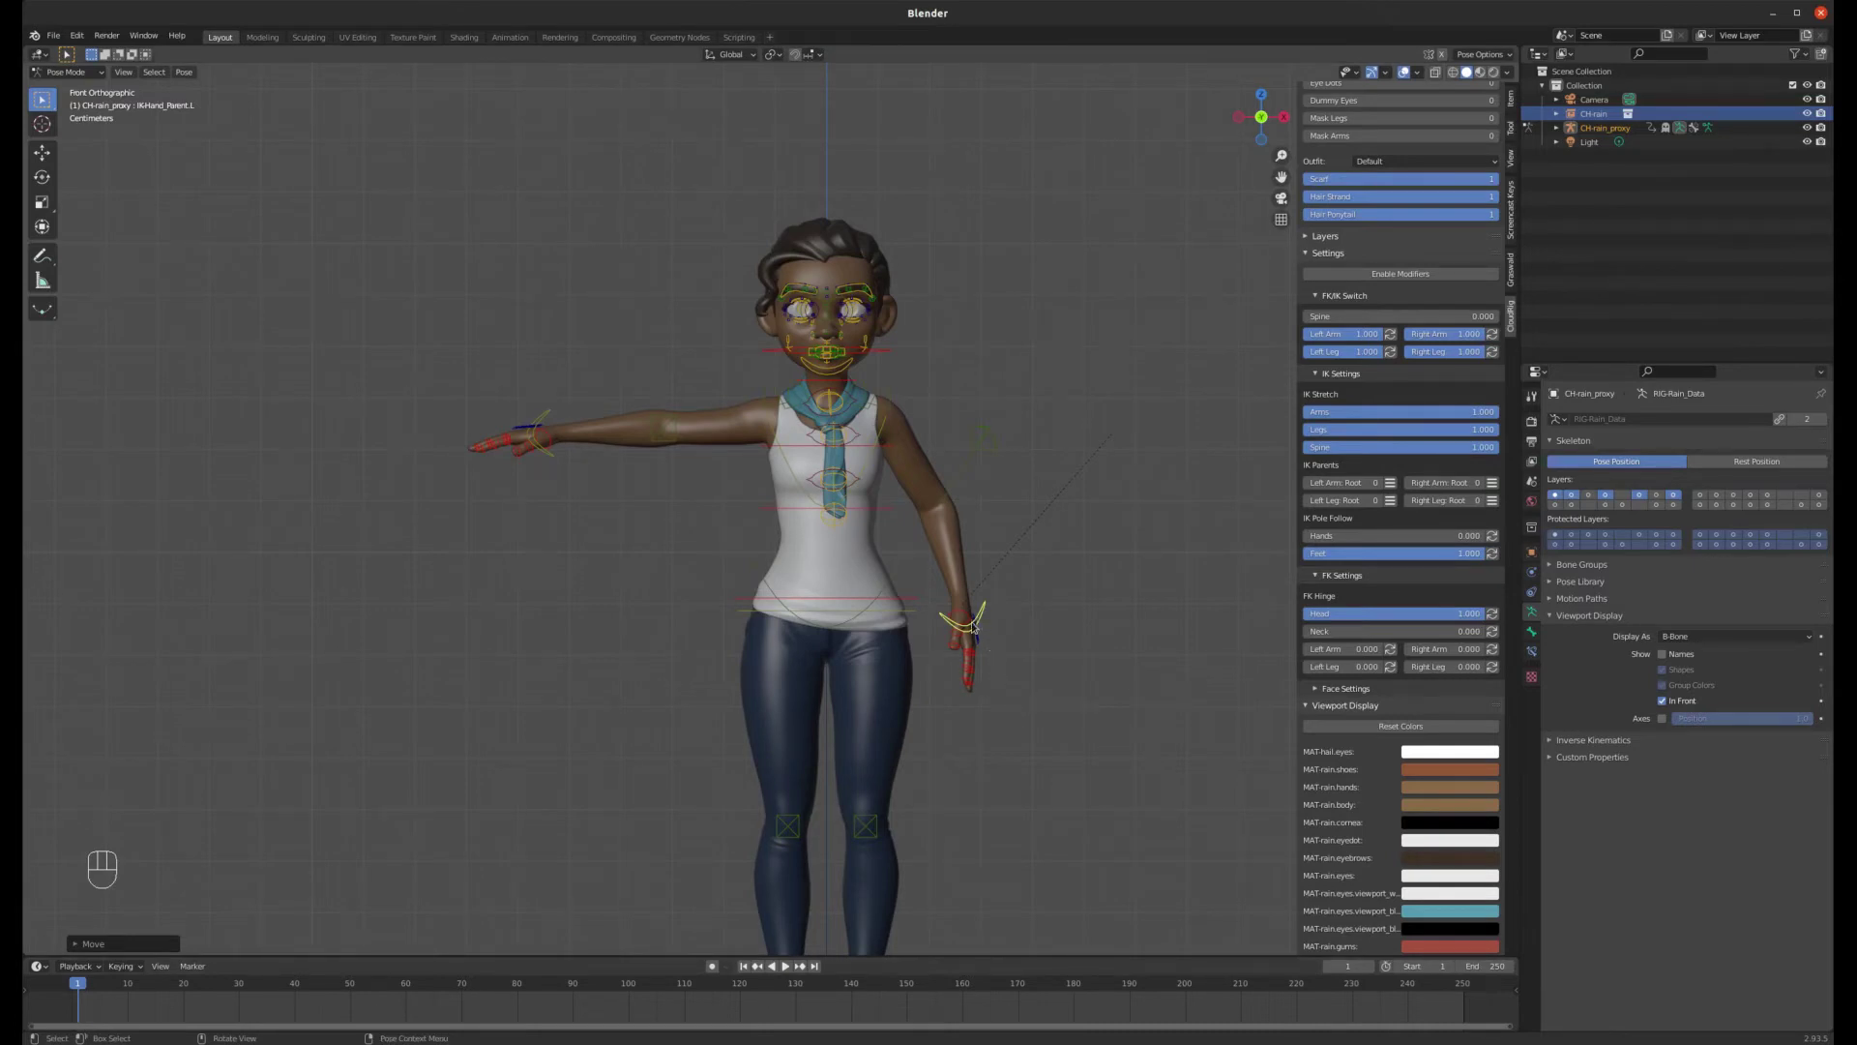
key(i)
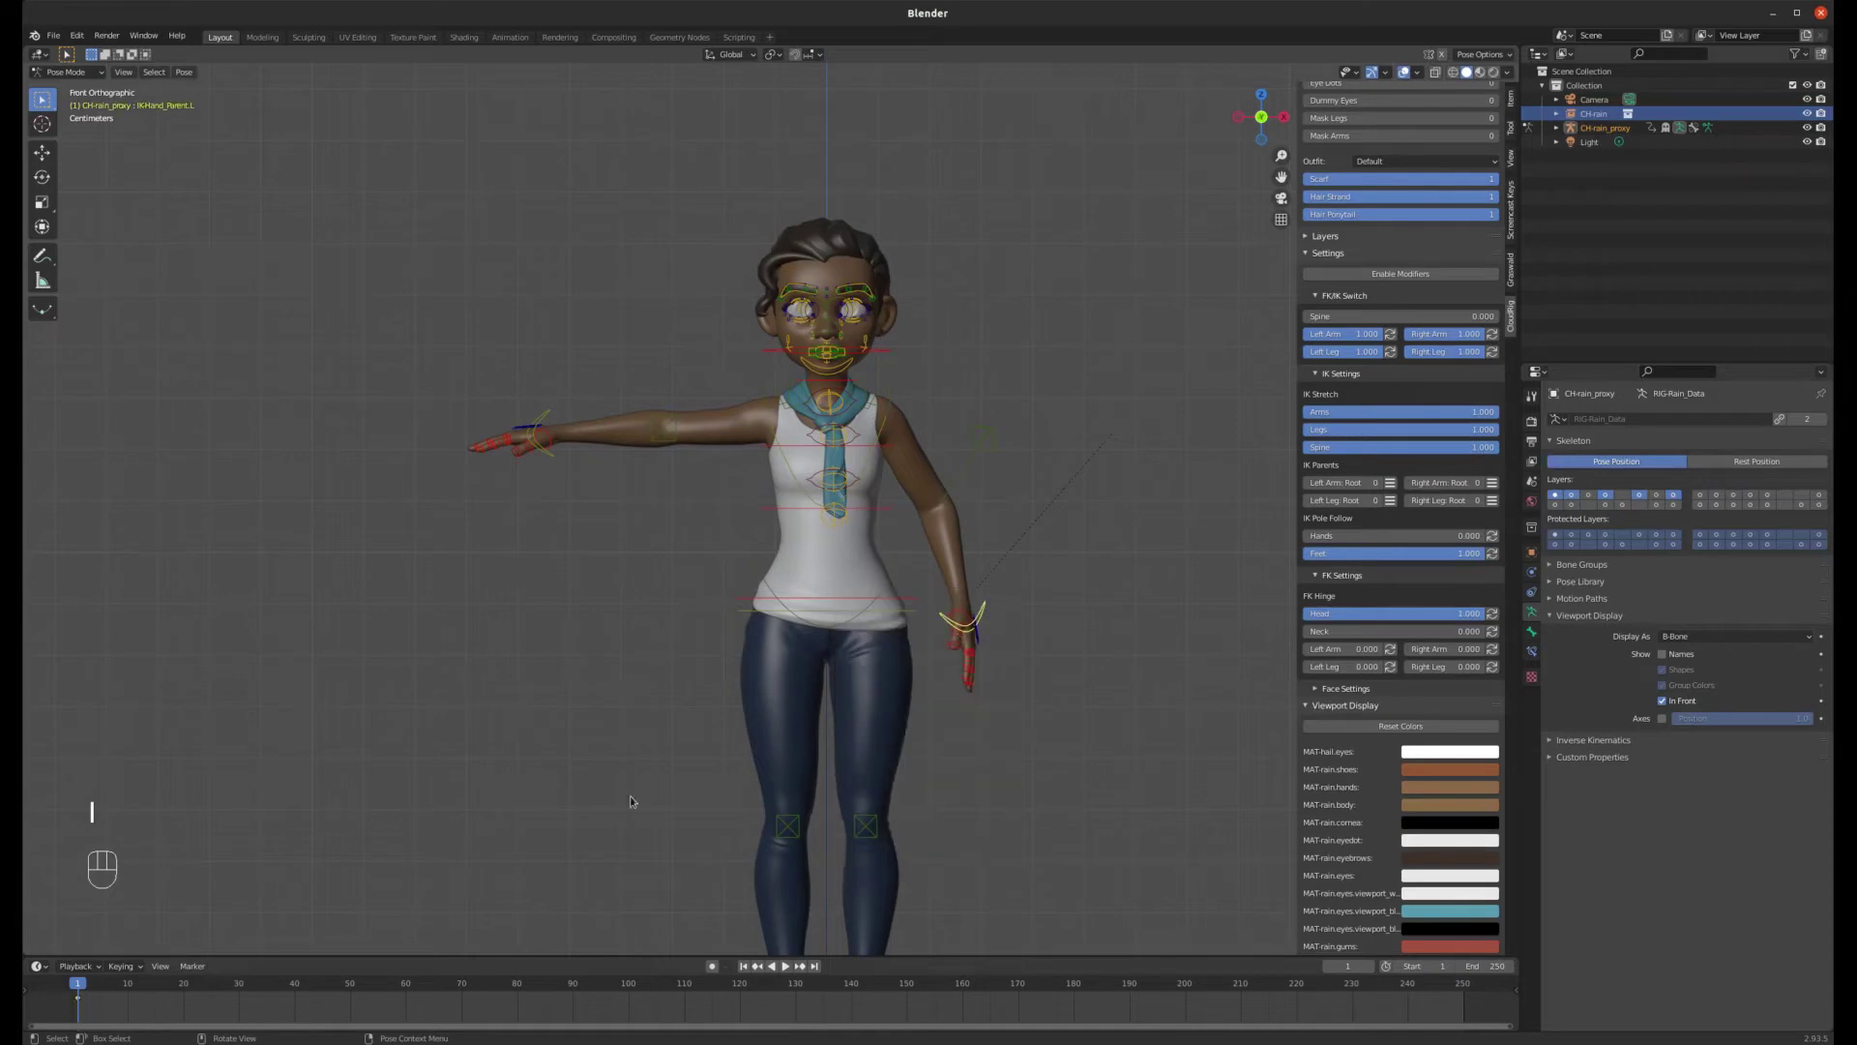
- Scrub to frame 40, pose the arm outstretched, and keyframe the hand control there
drag(87, 987, 417, 945)
key(g)
key(r)
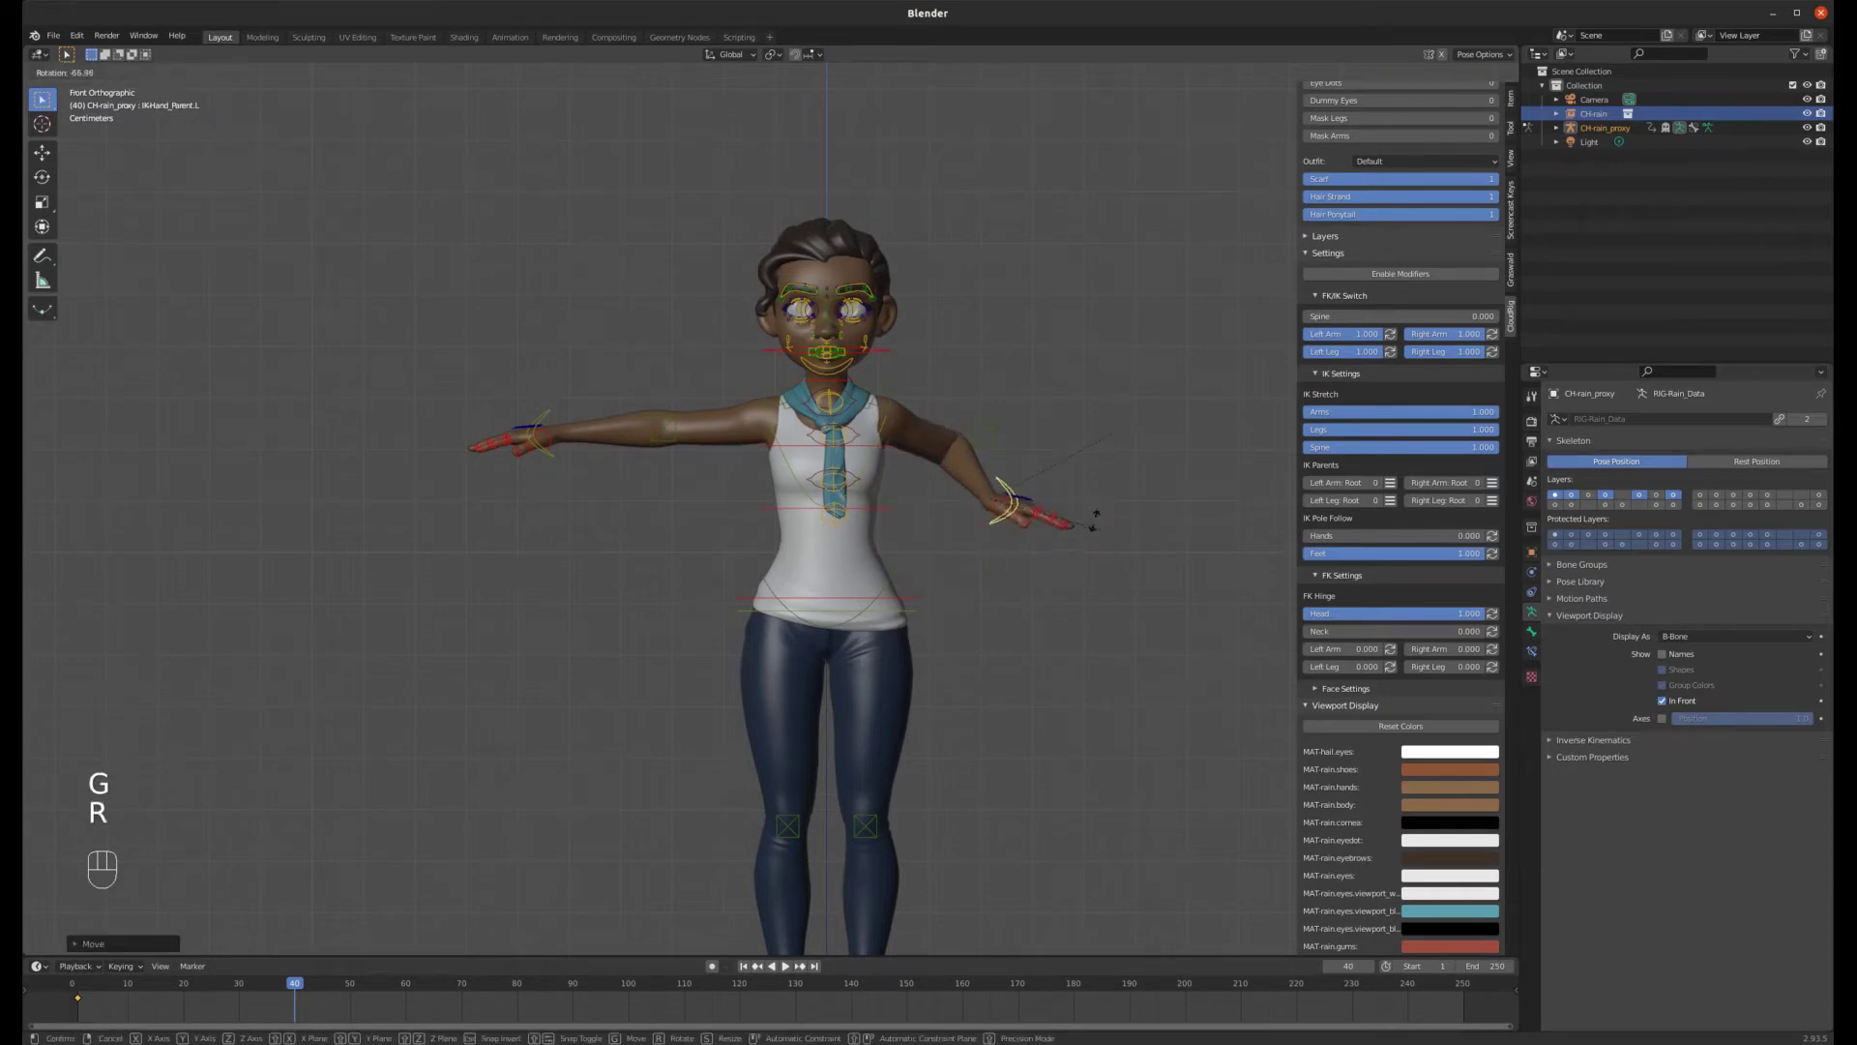
key(g)
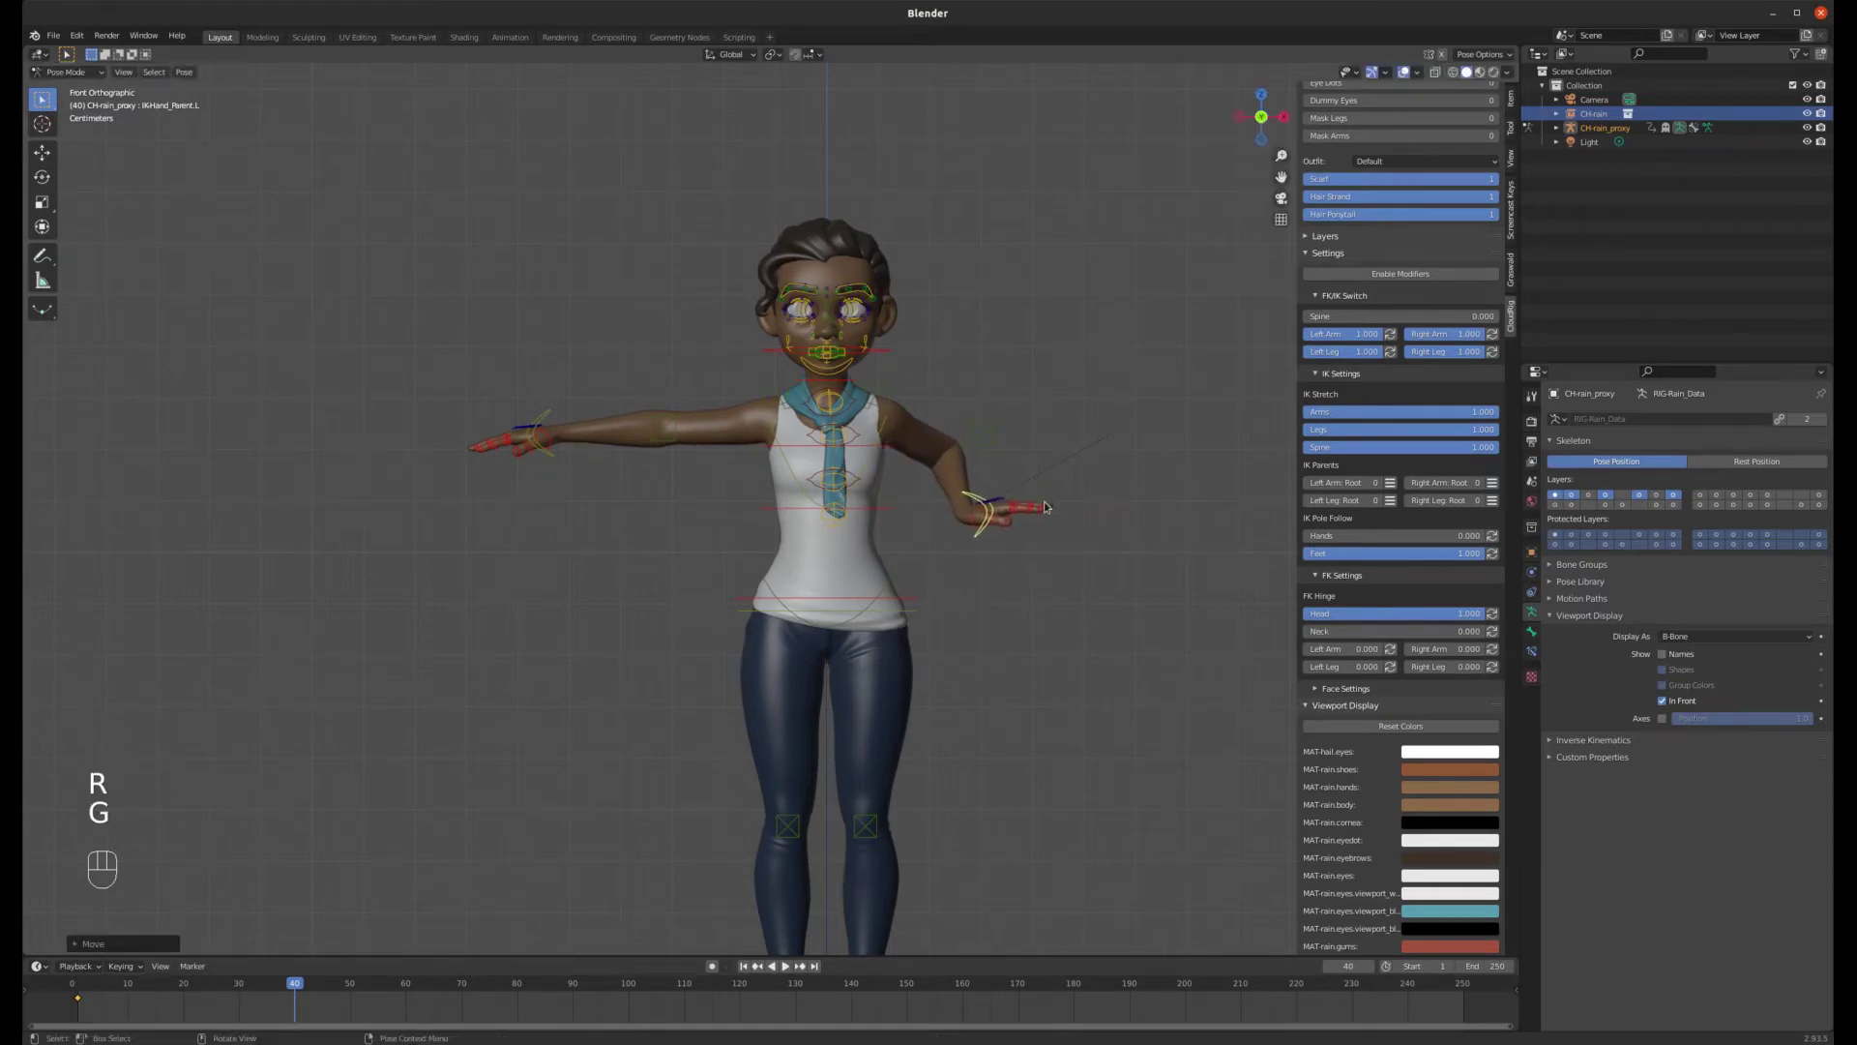
key(i)
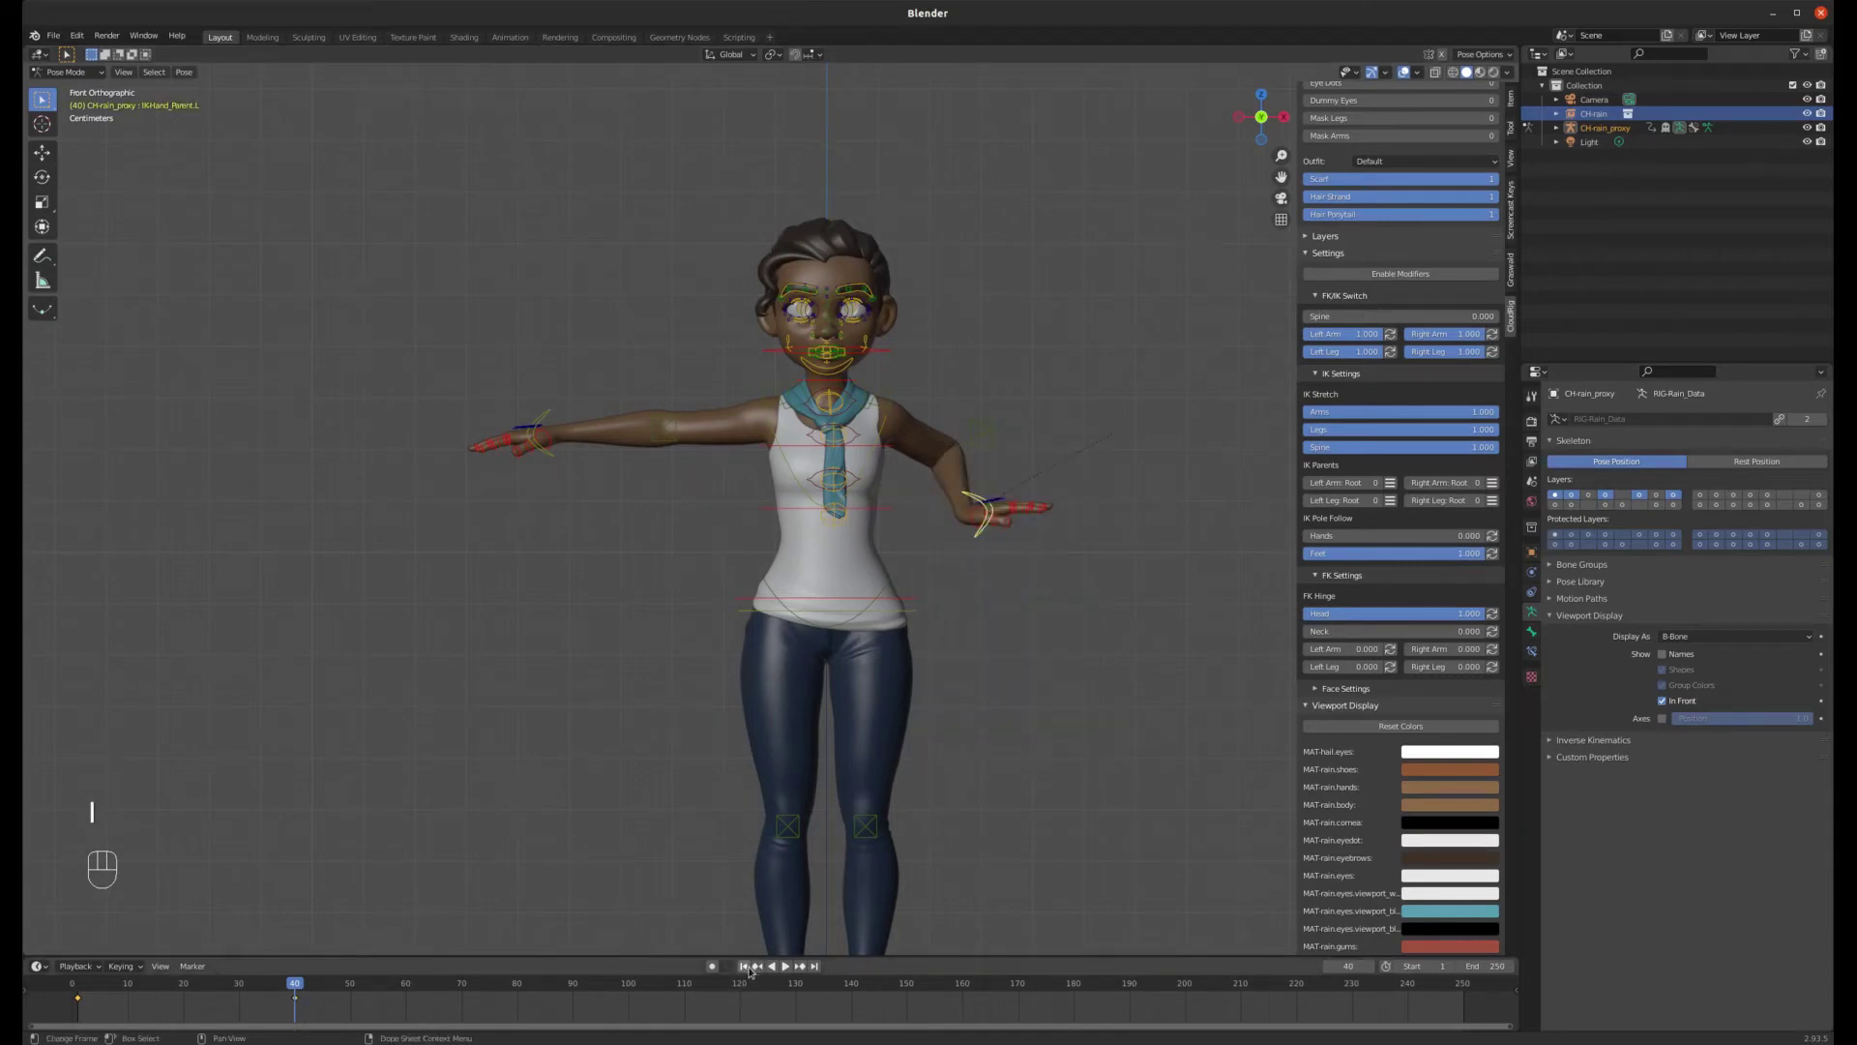
- Play the arm animation, stop it, return to frame 1 and select the outstretched hand's control
click(753, 968)
click(789, 965)
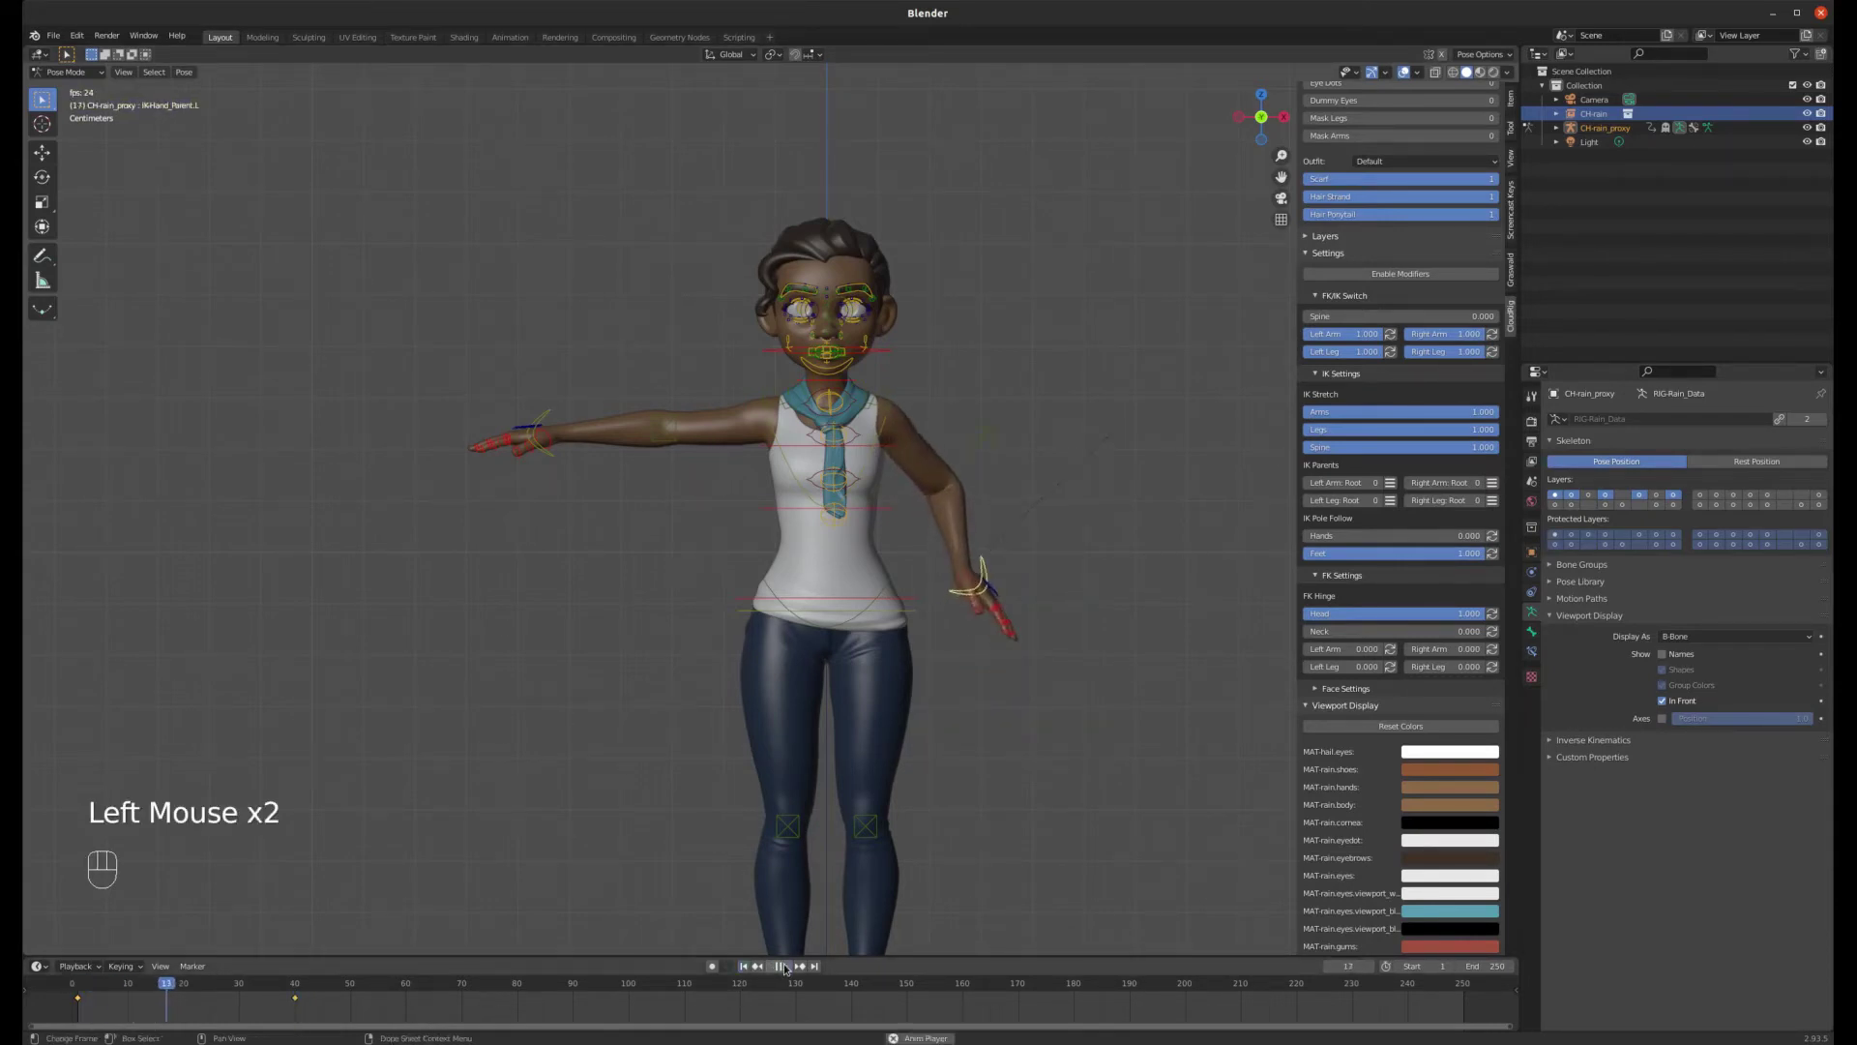
click(789, 966)
click(752, 969)
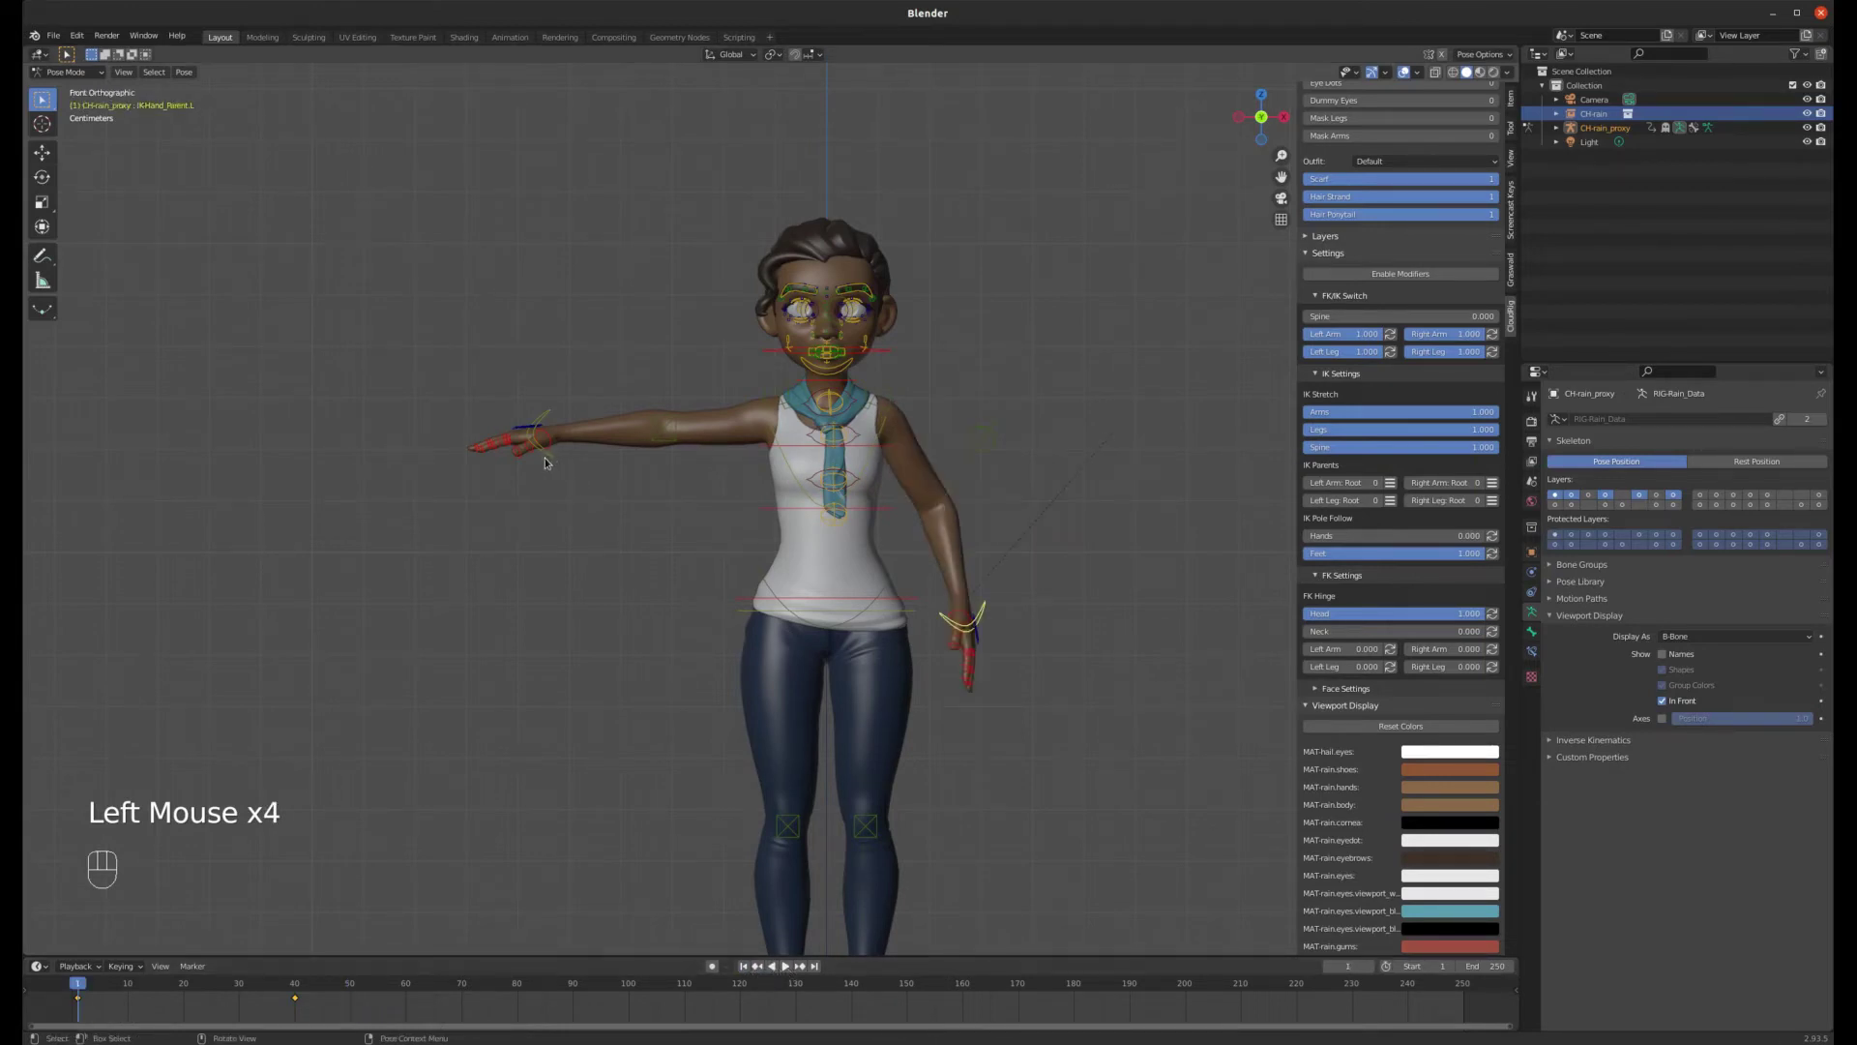
click(555, 456)
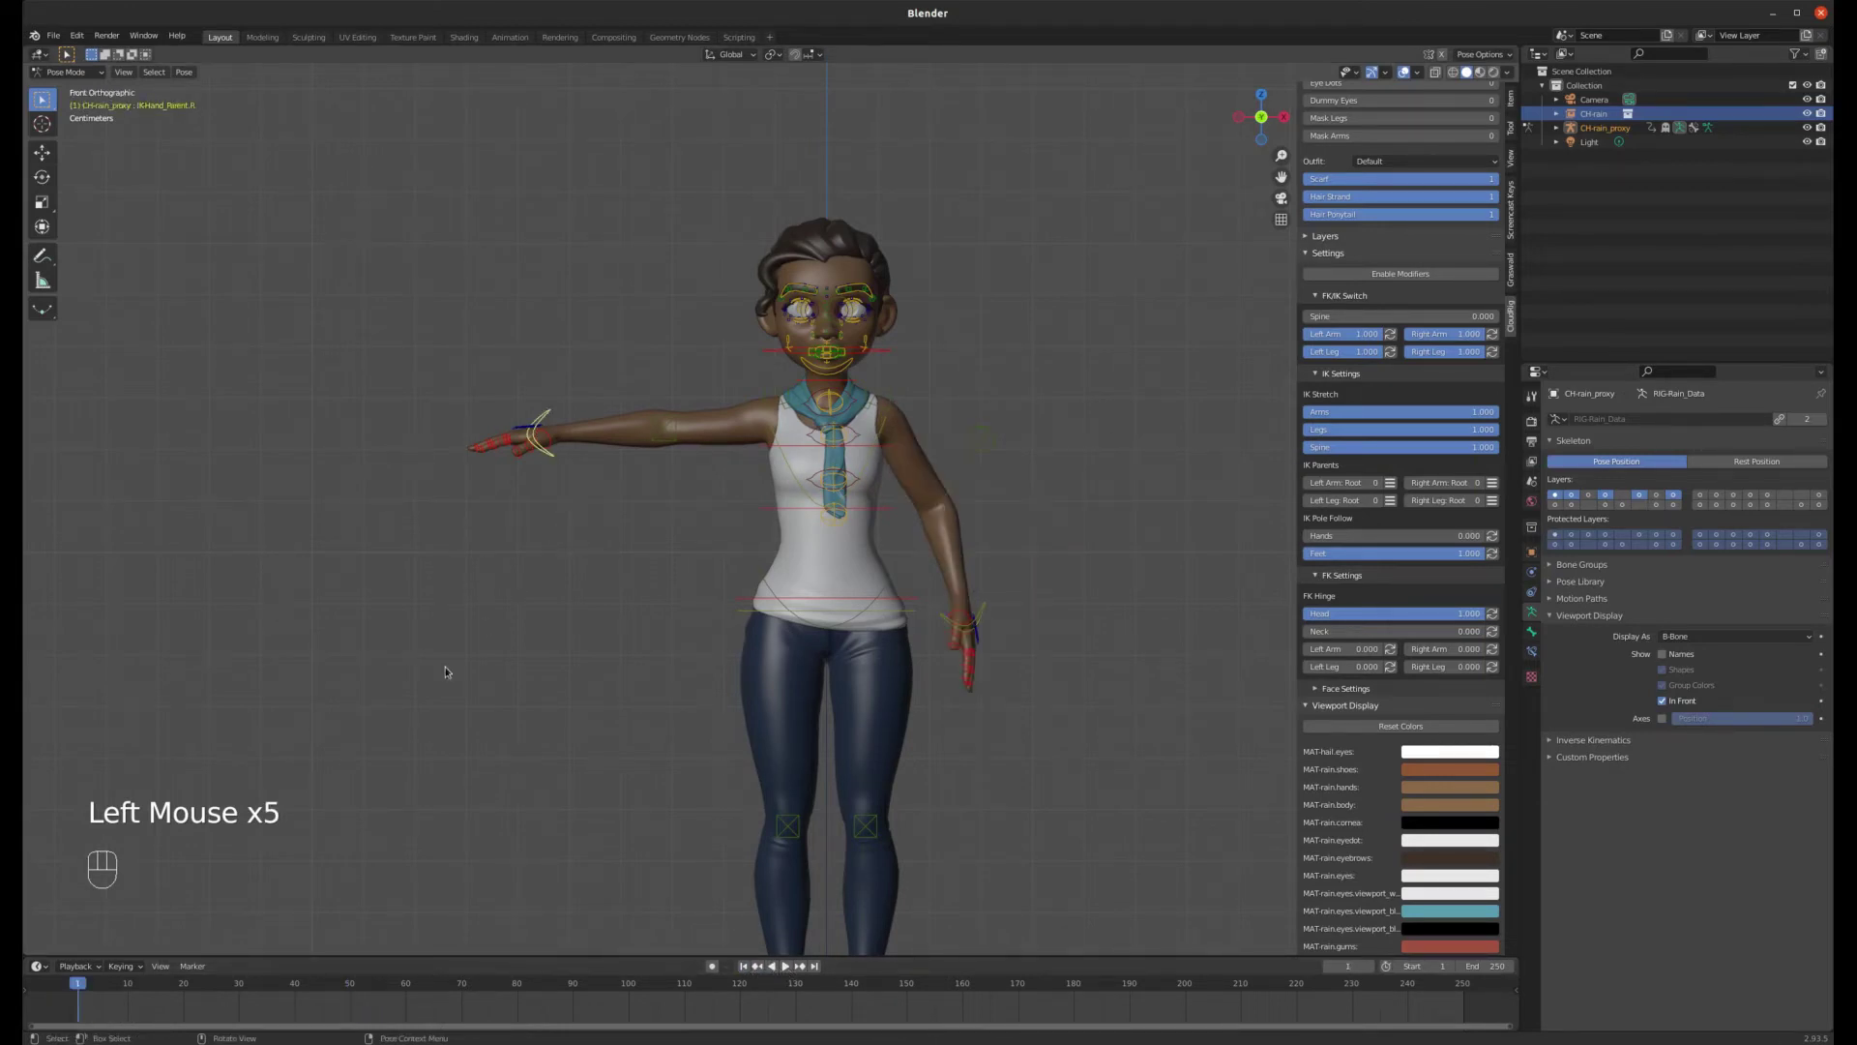
- Set the current frame to 25 and move and rotate the hand control from the top view
key(i)
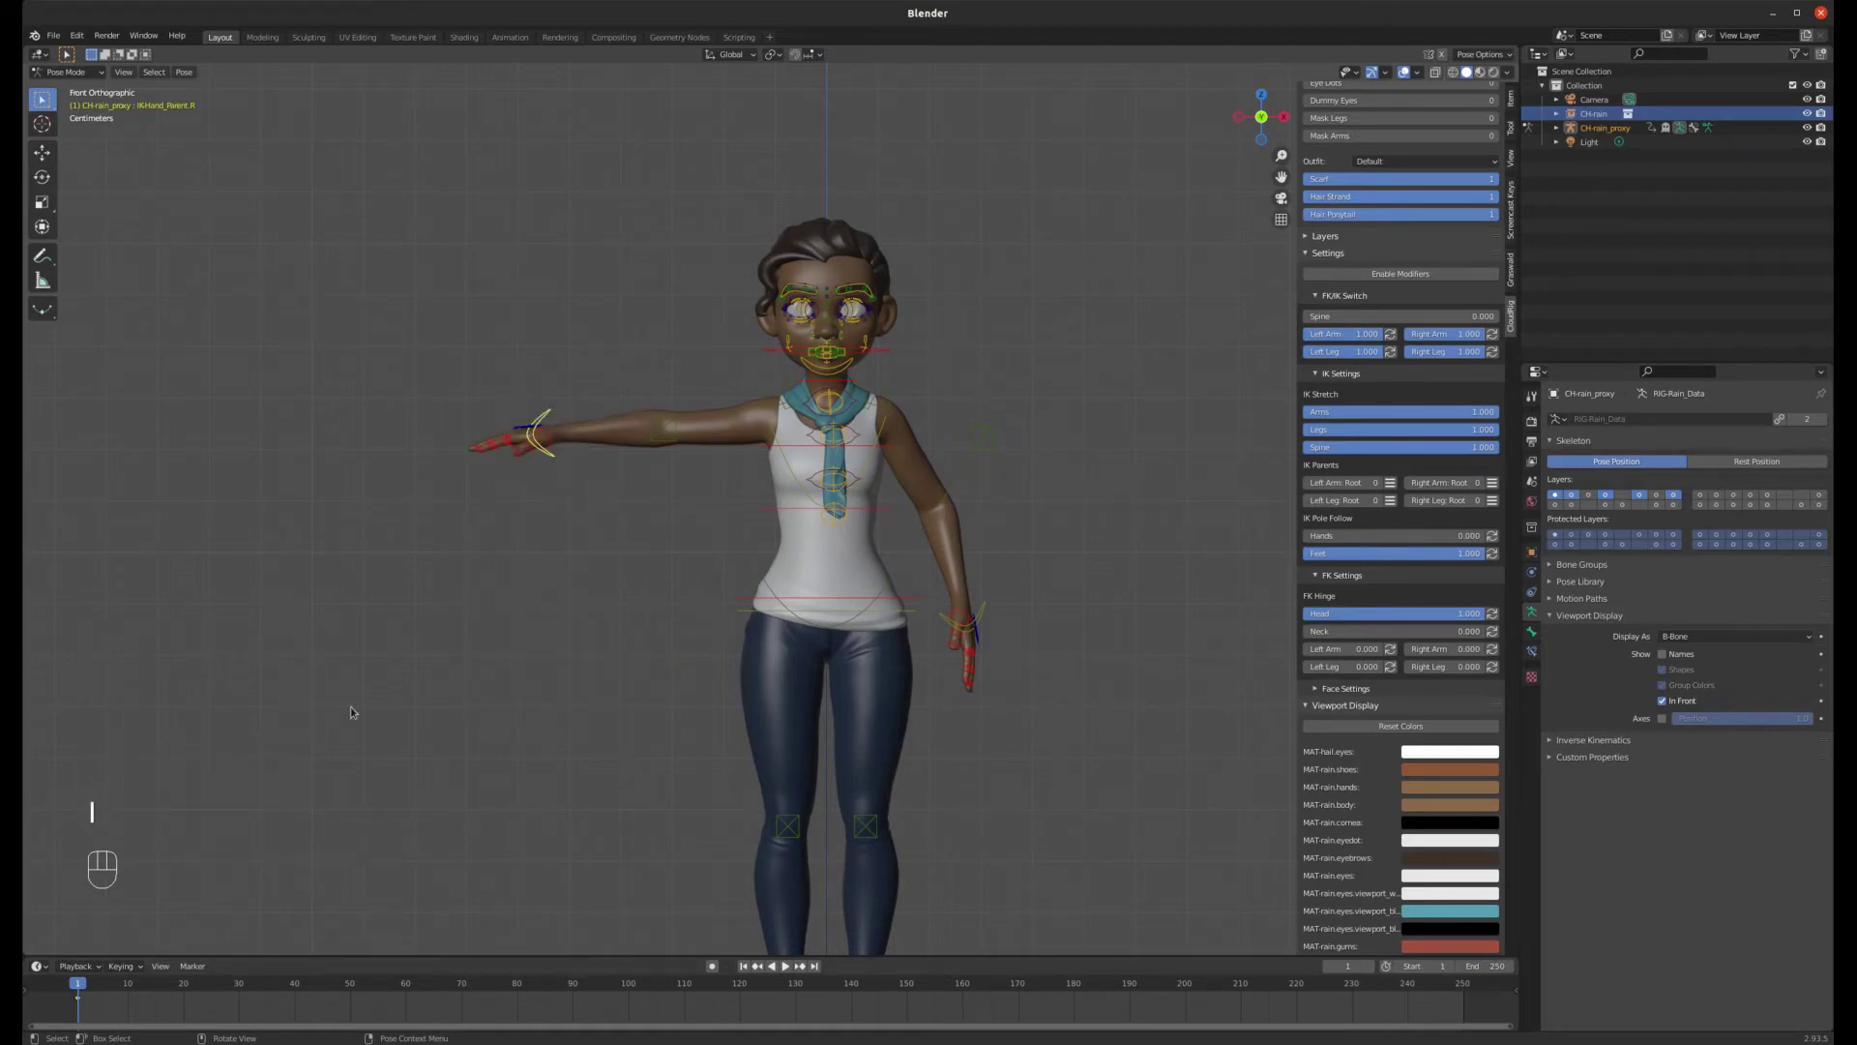
drag(330, 988, 314, 908)
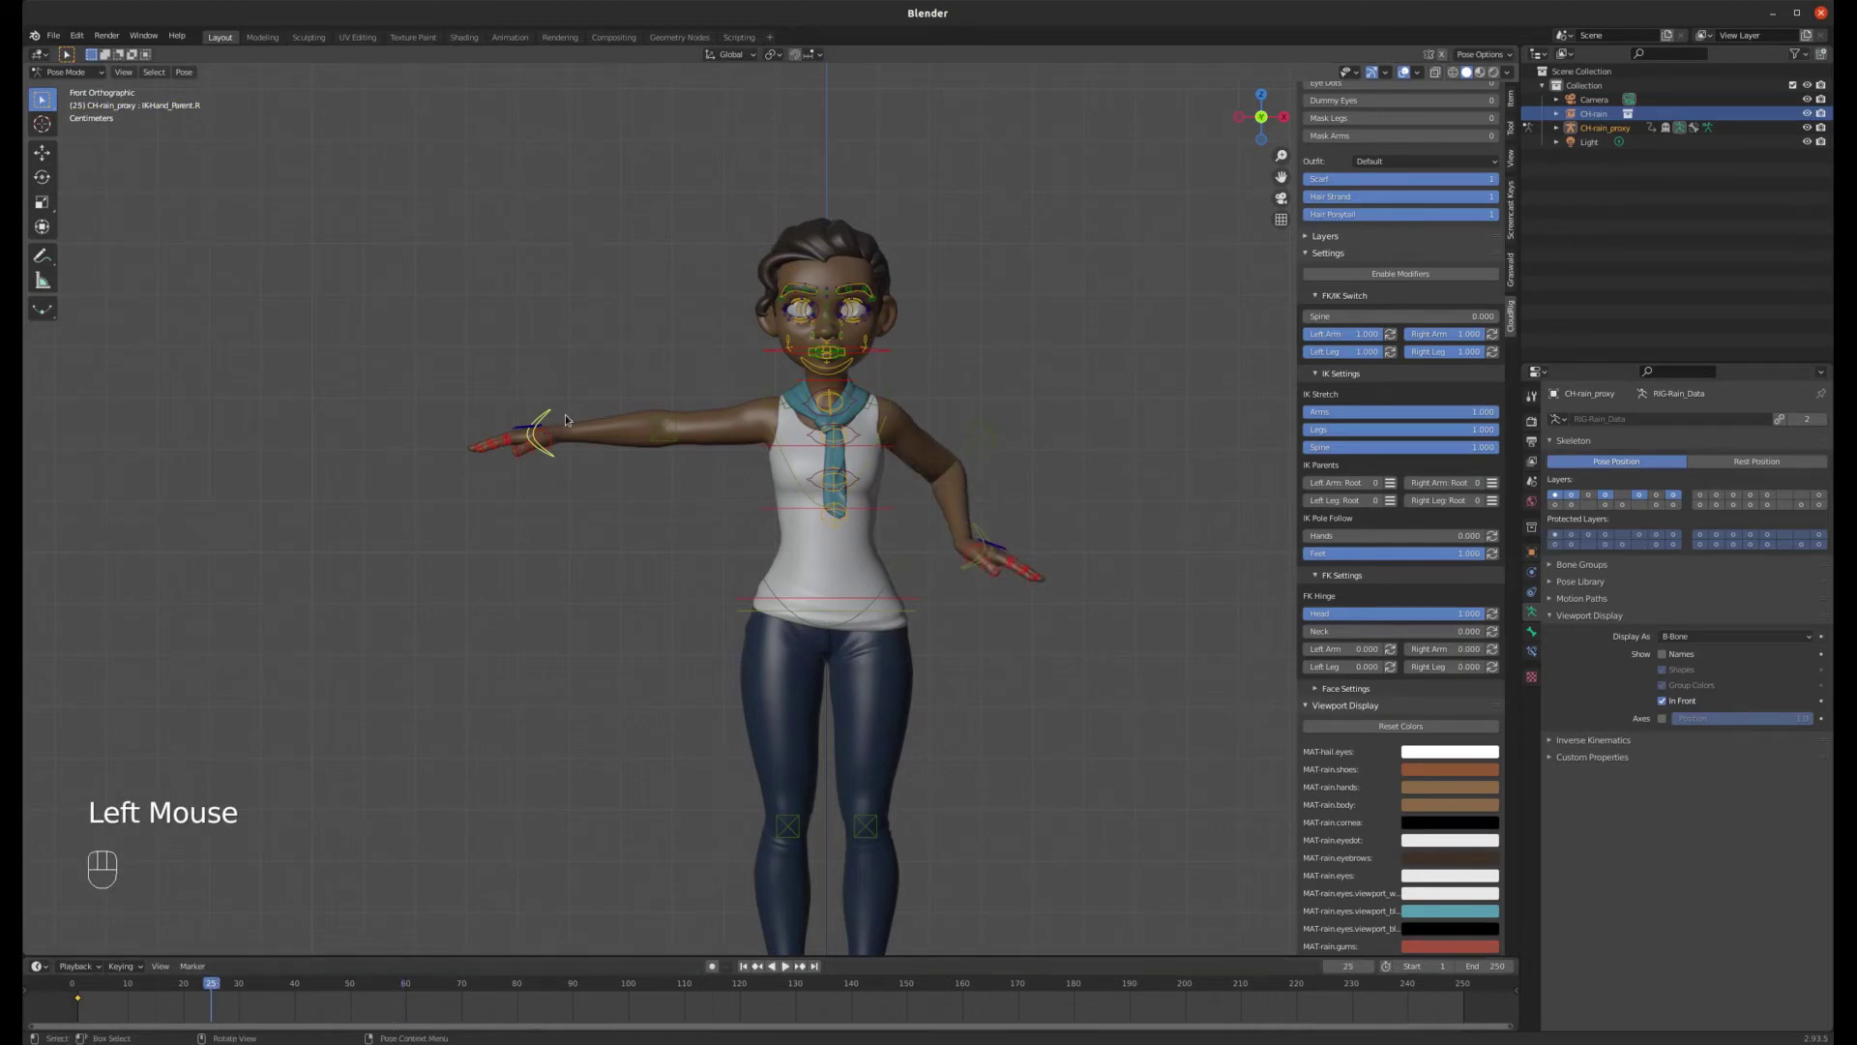
key(KP_7)
key(g)
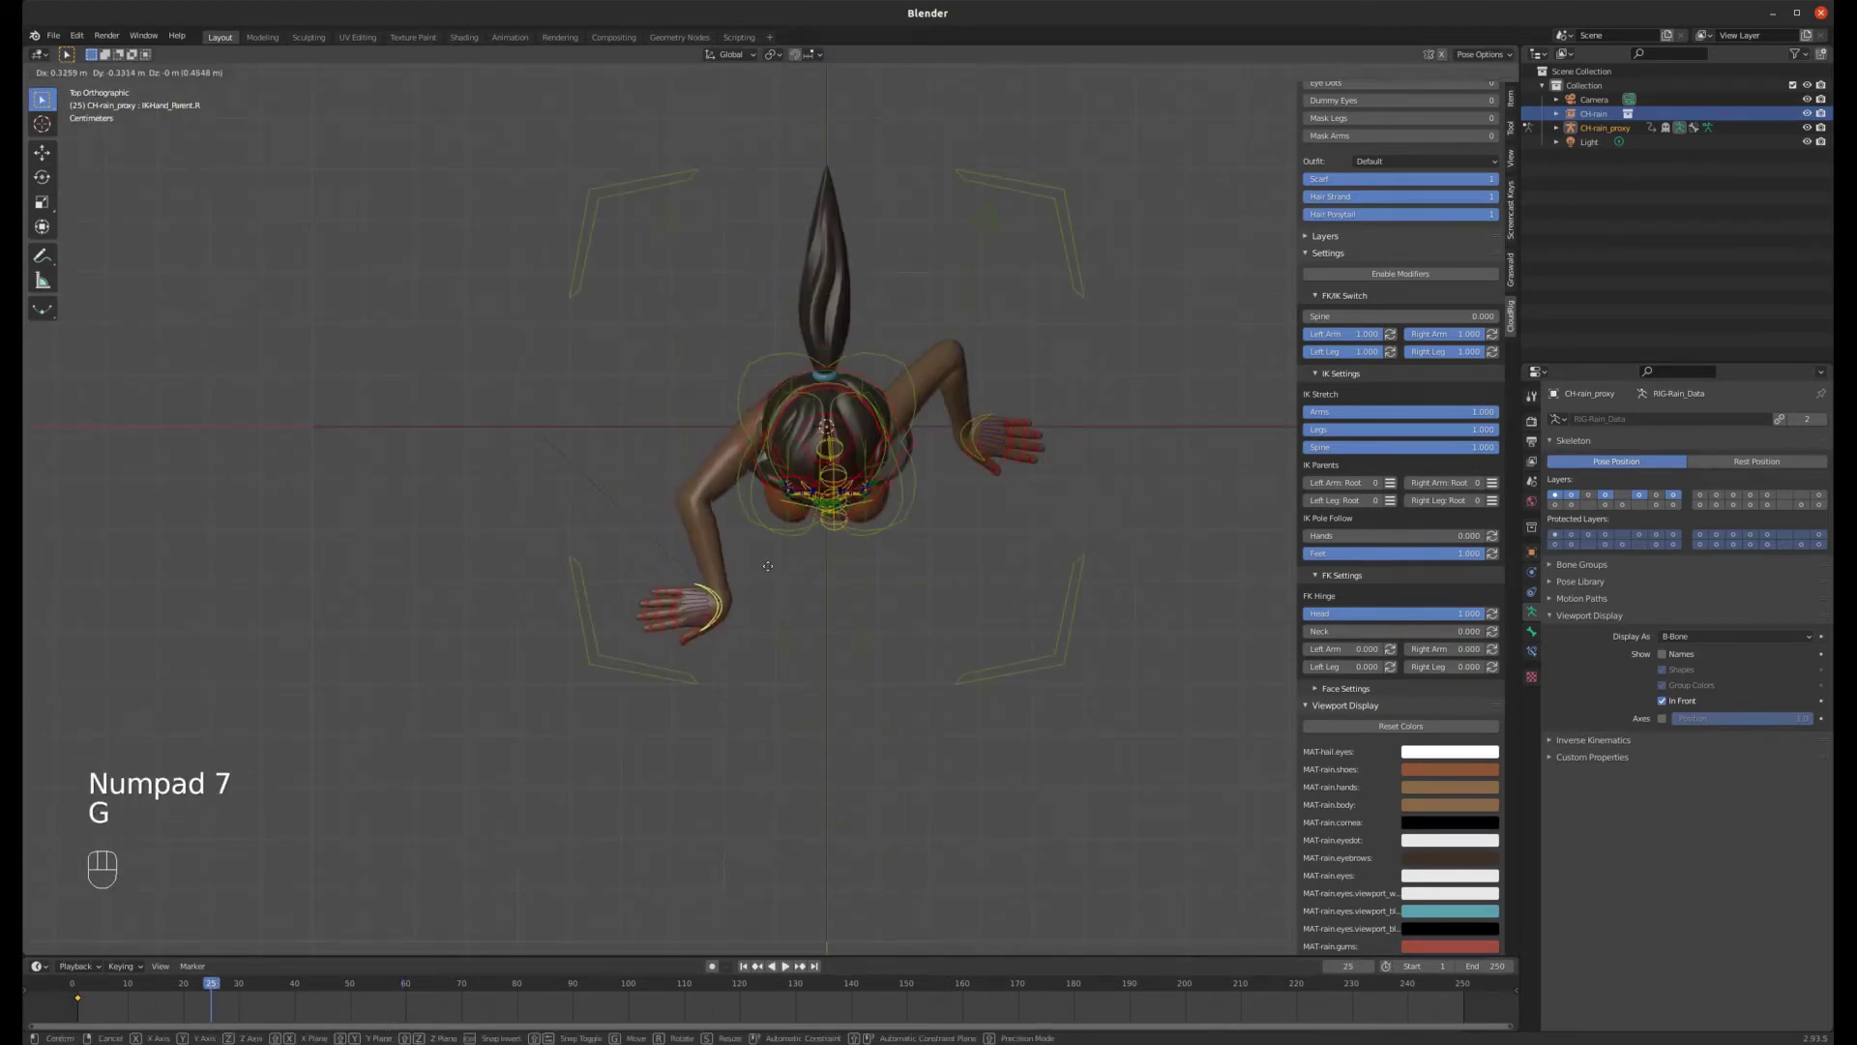
key(r)
key(g)
- From the front view raise the hand against the brow and rotate it into a salute angle
key(KP_1)
key(g)
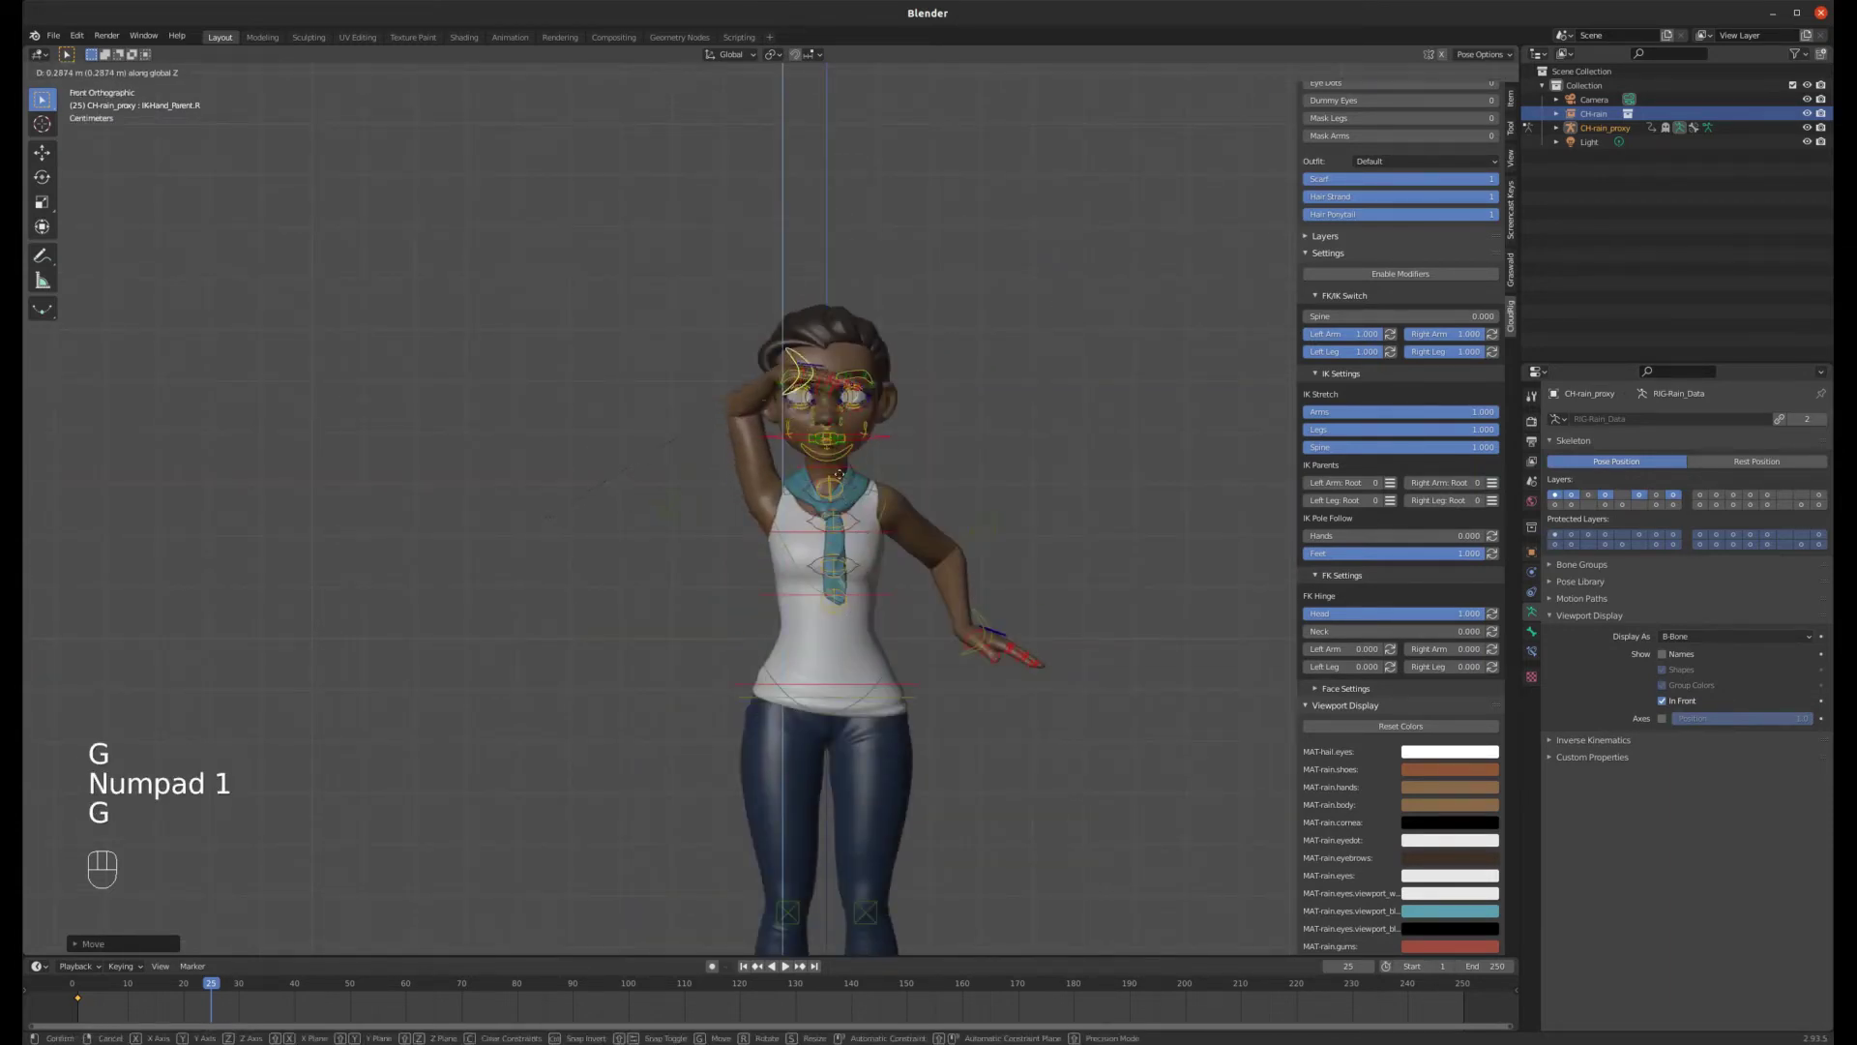
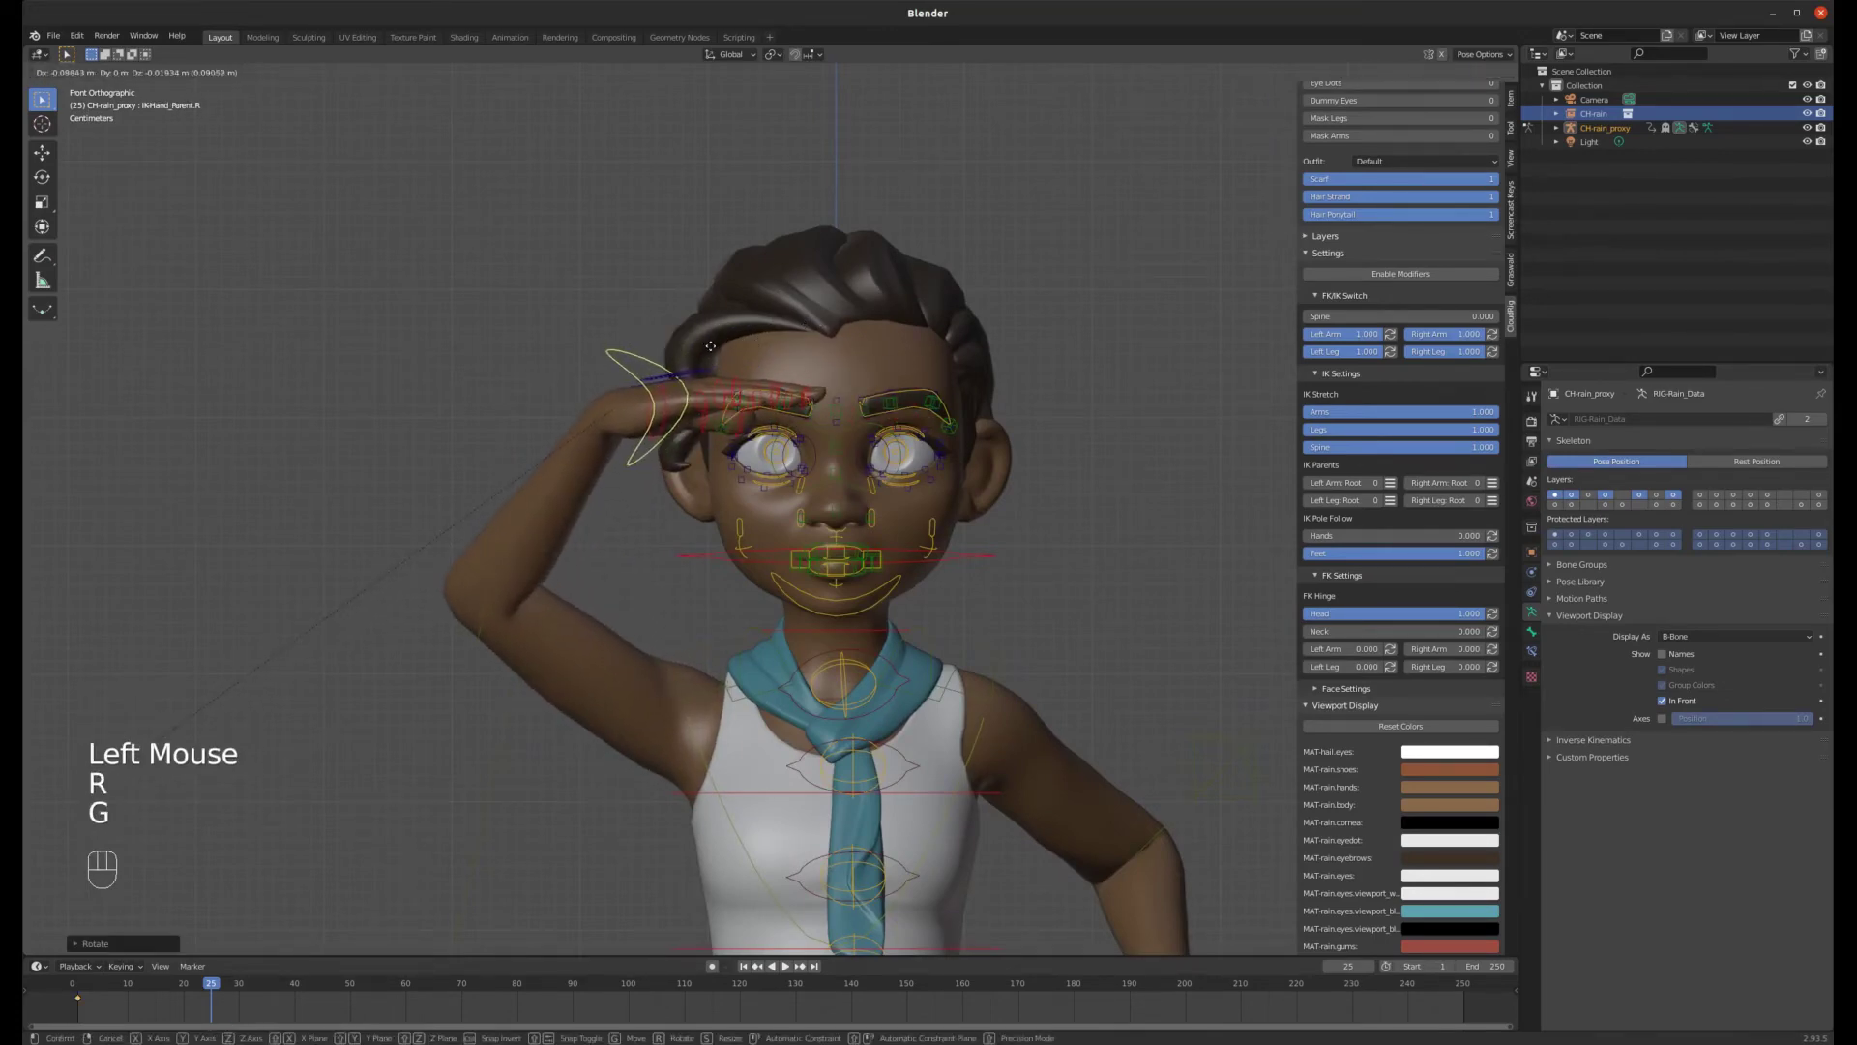
drag(758, 320, 784, 474)
key(KP_7)
key(g)
key(r)
- Inspect the salute from around the character and keyframe the hand's Location & Rotation
drag(714, 450, 719, 369)
scroll(down, 3)
scroll(up, 3)
drag(665, 360, 671, 316)
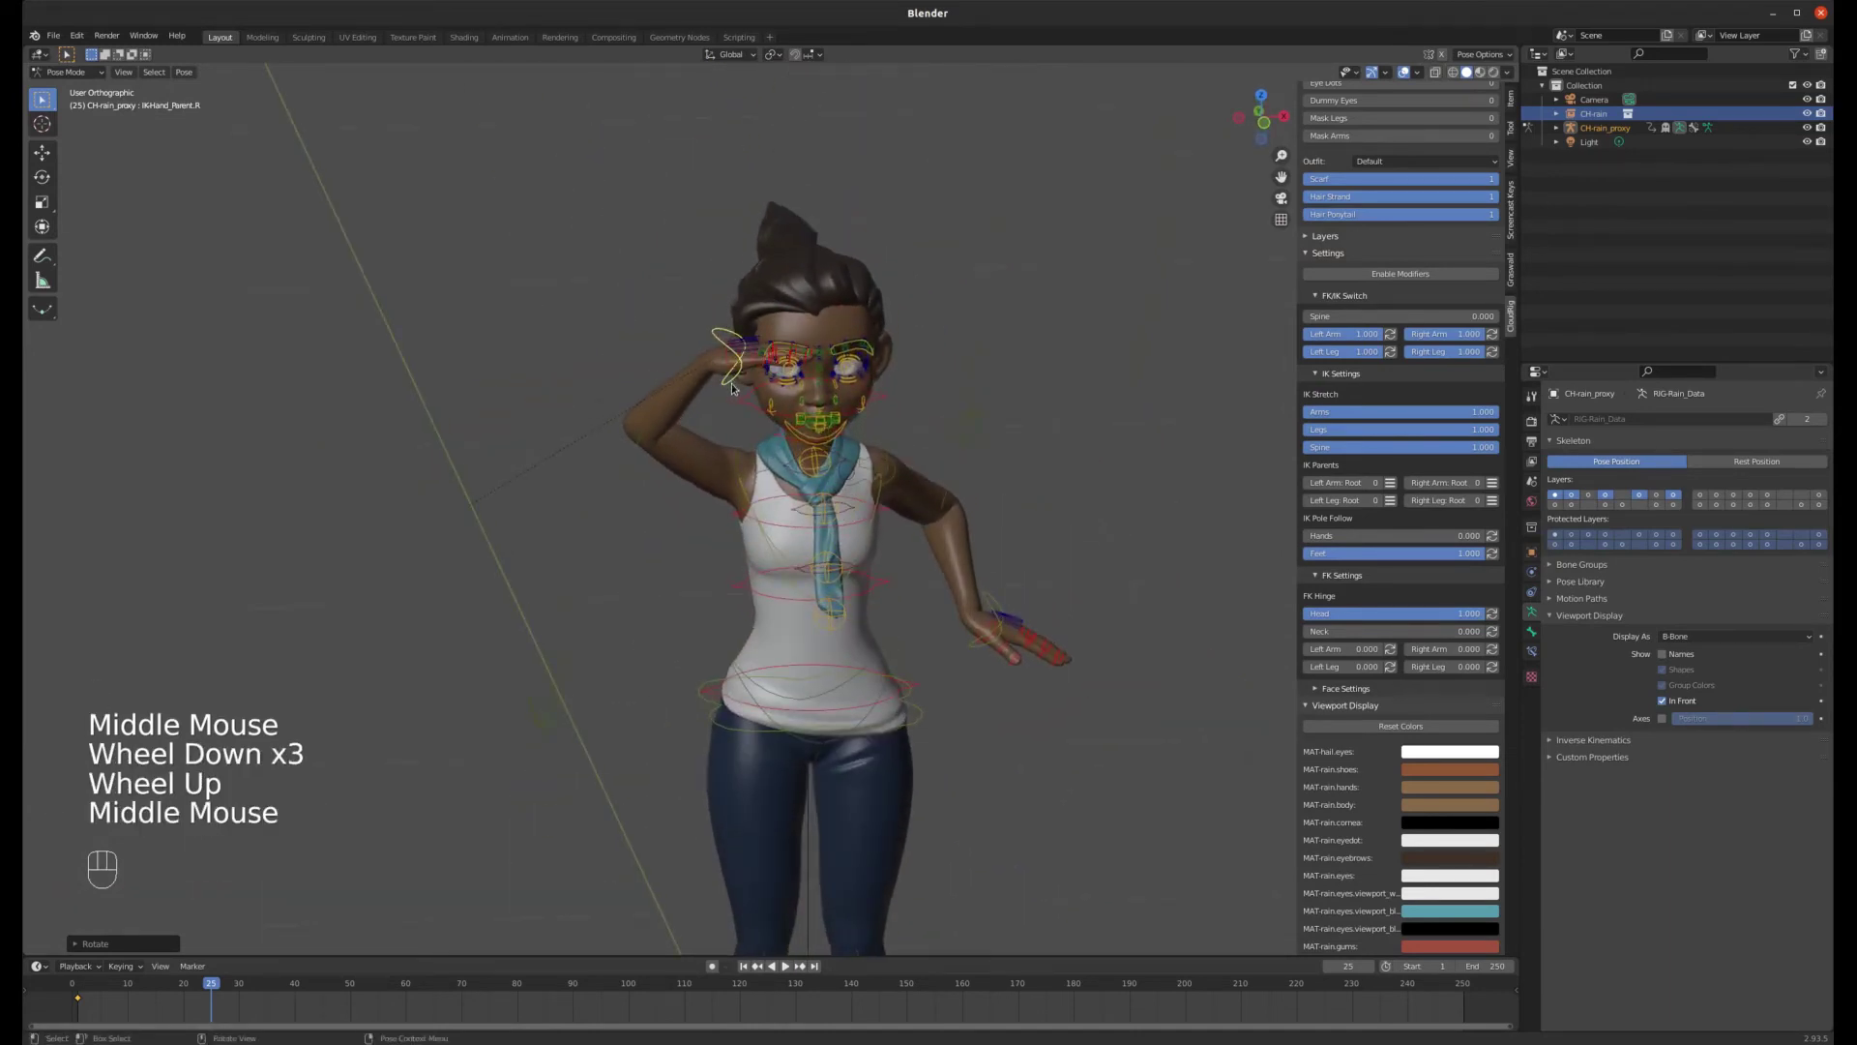
key(i)
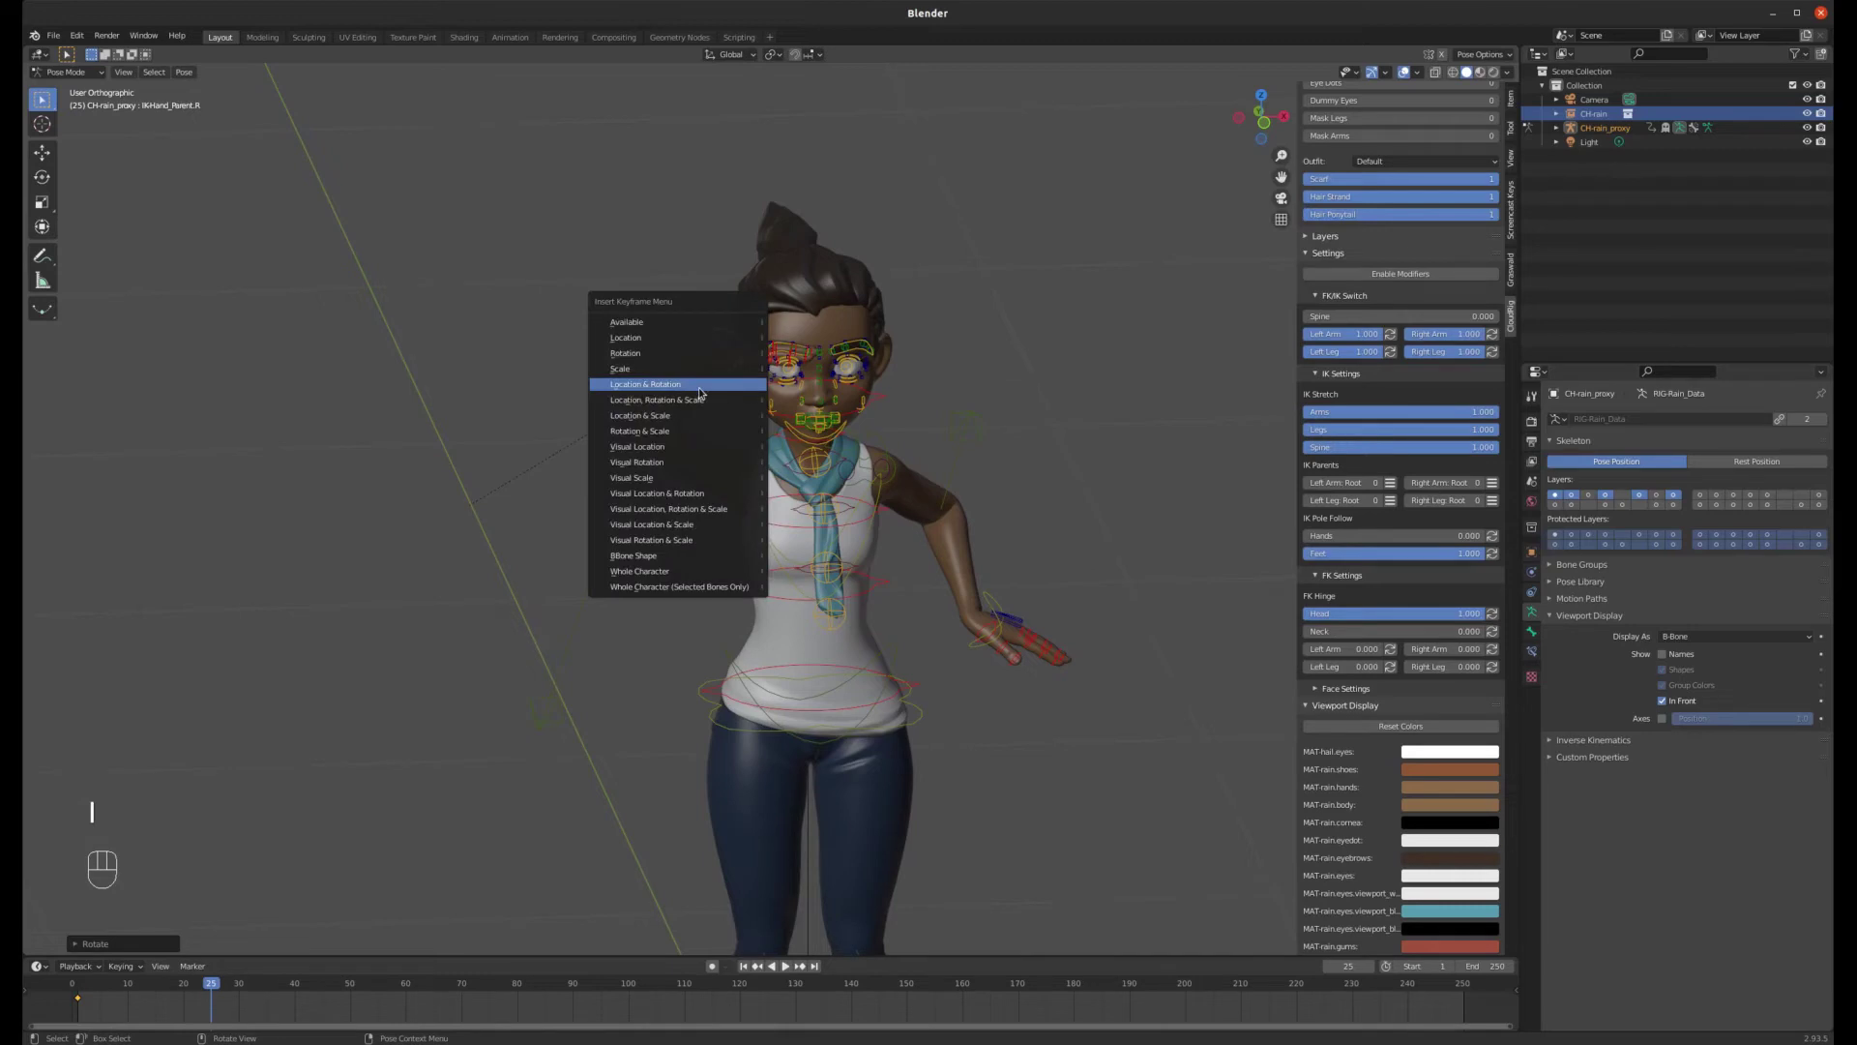
click(555, 704)
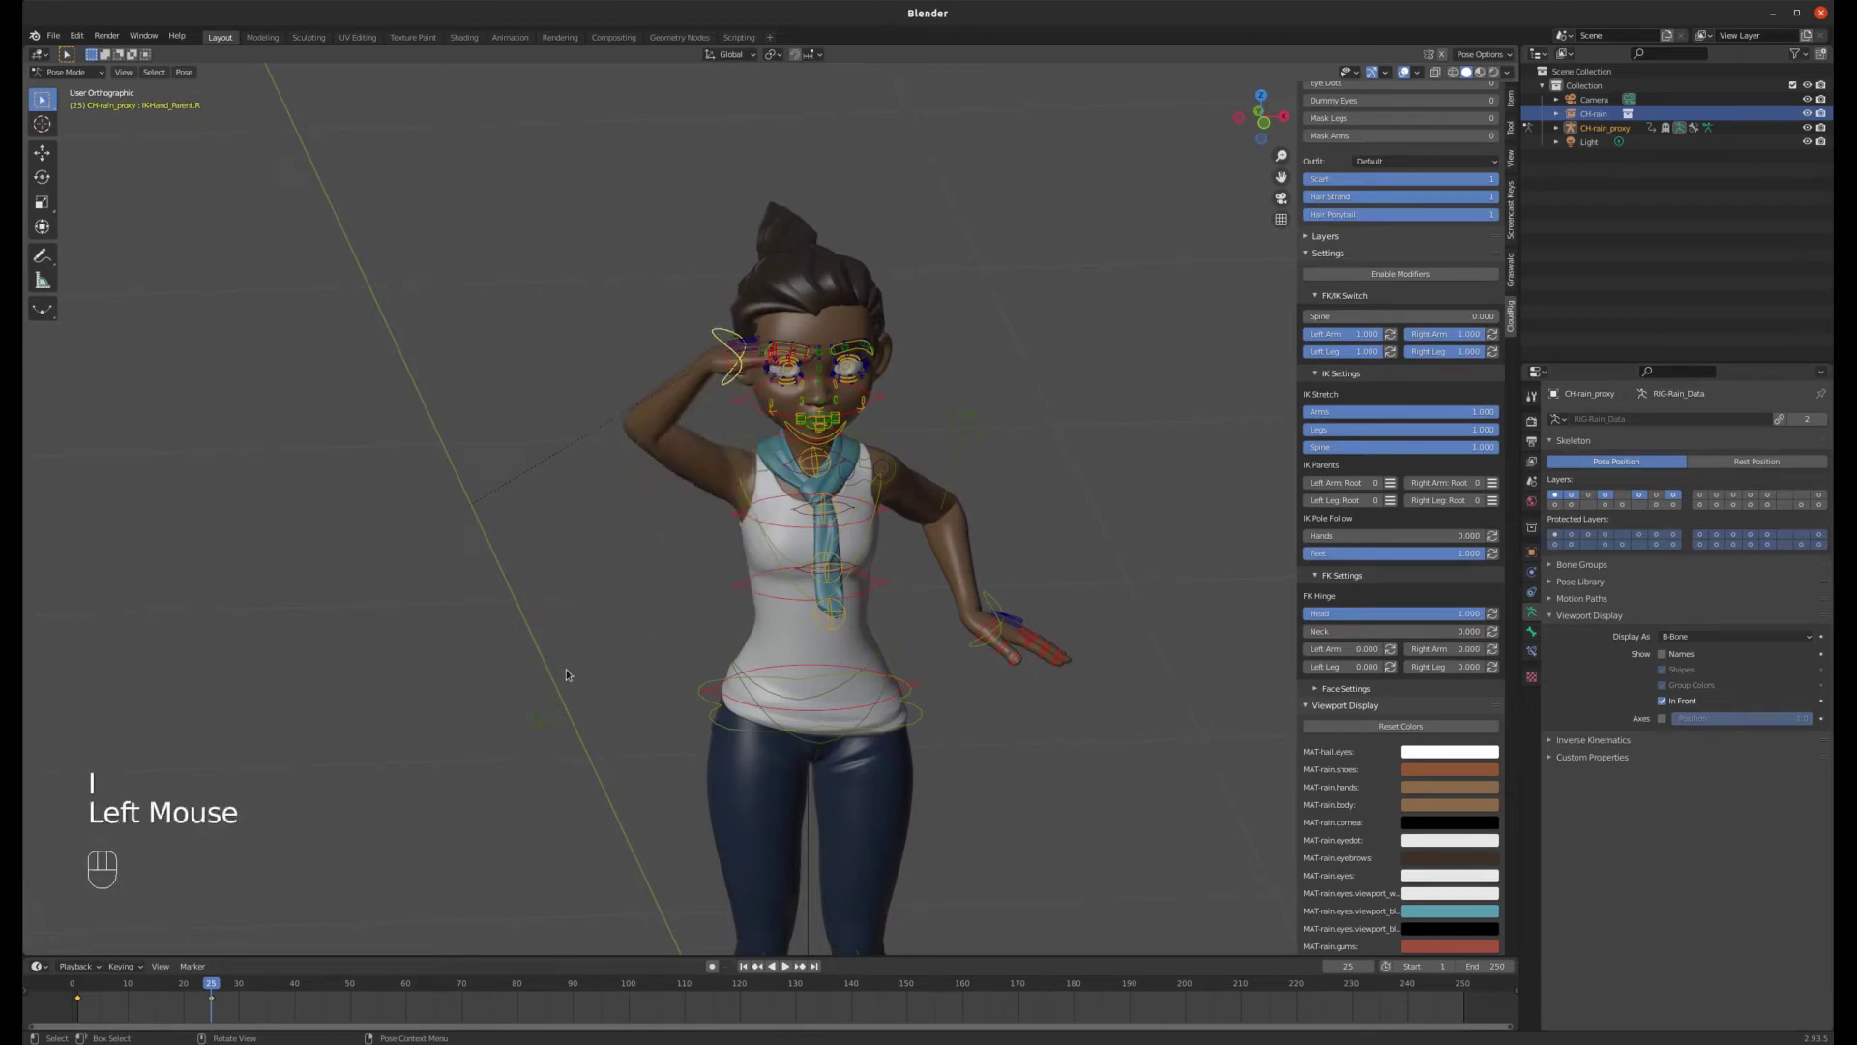
- Keyframe the elbow pole control as well, then return to the first frame
click(553, 729)
key(i)
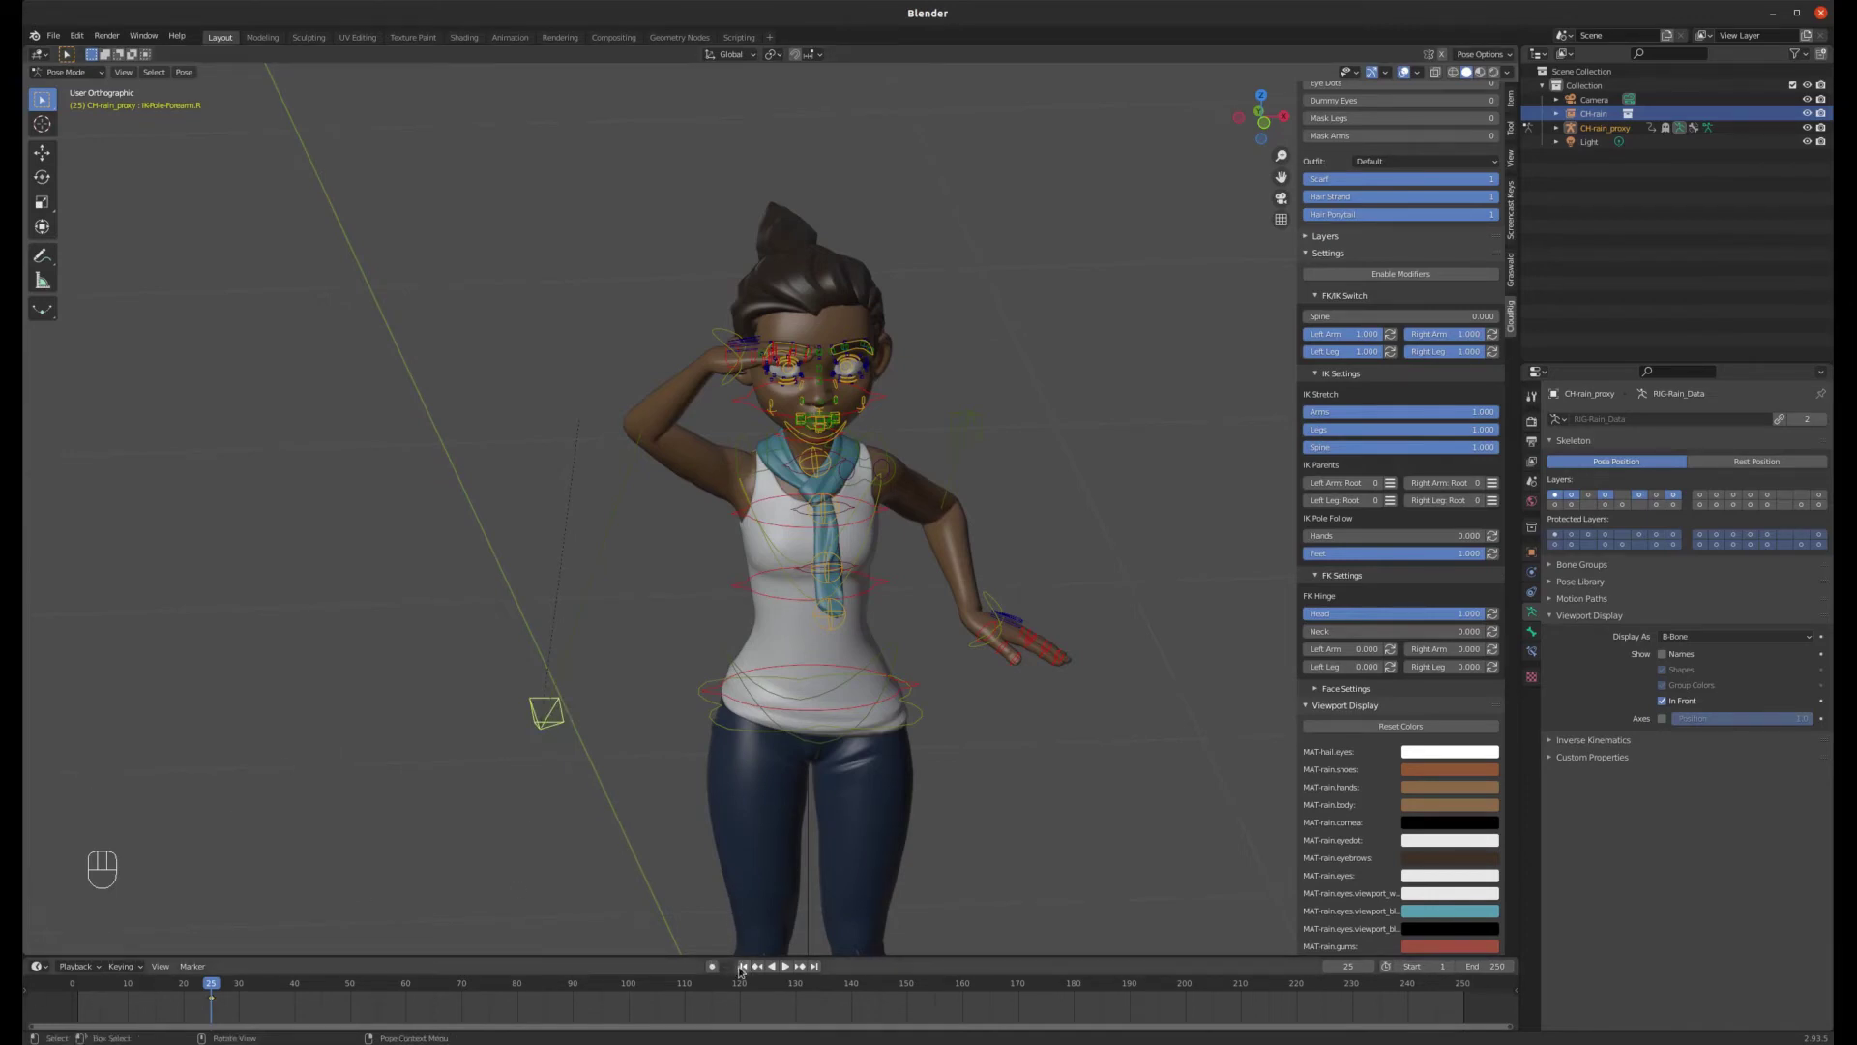
click(747, 967)
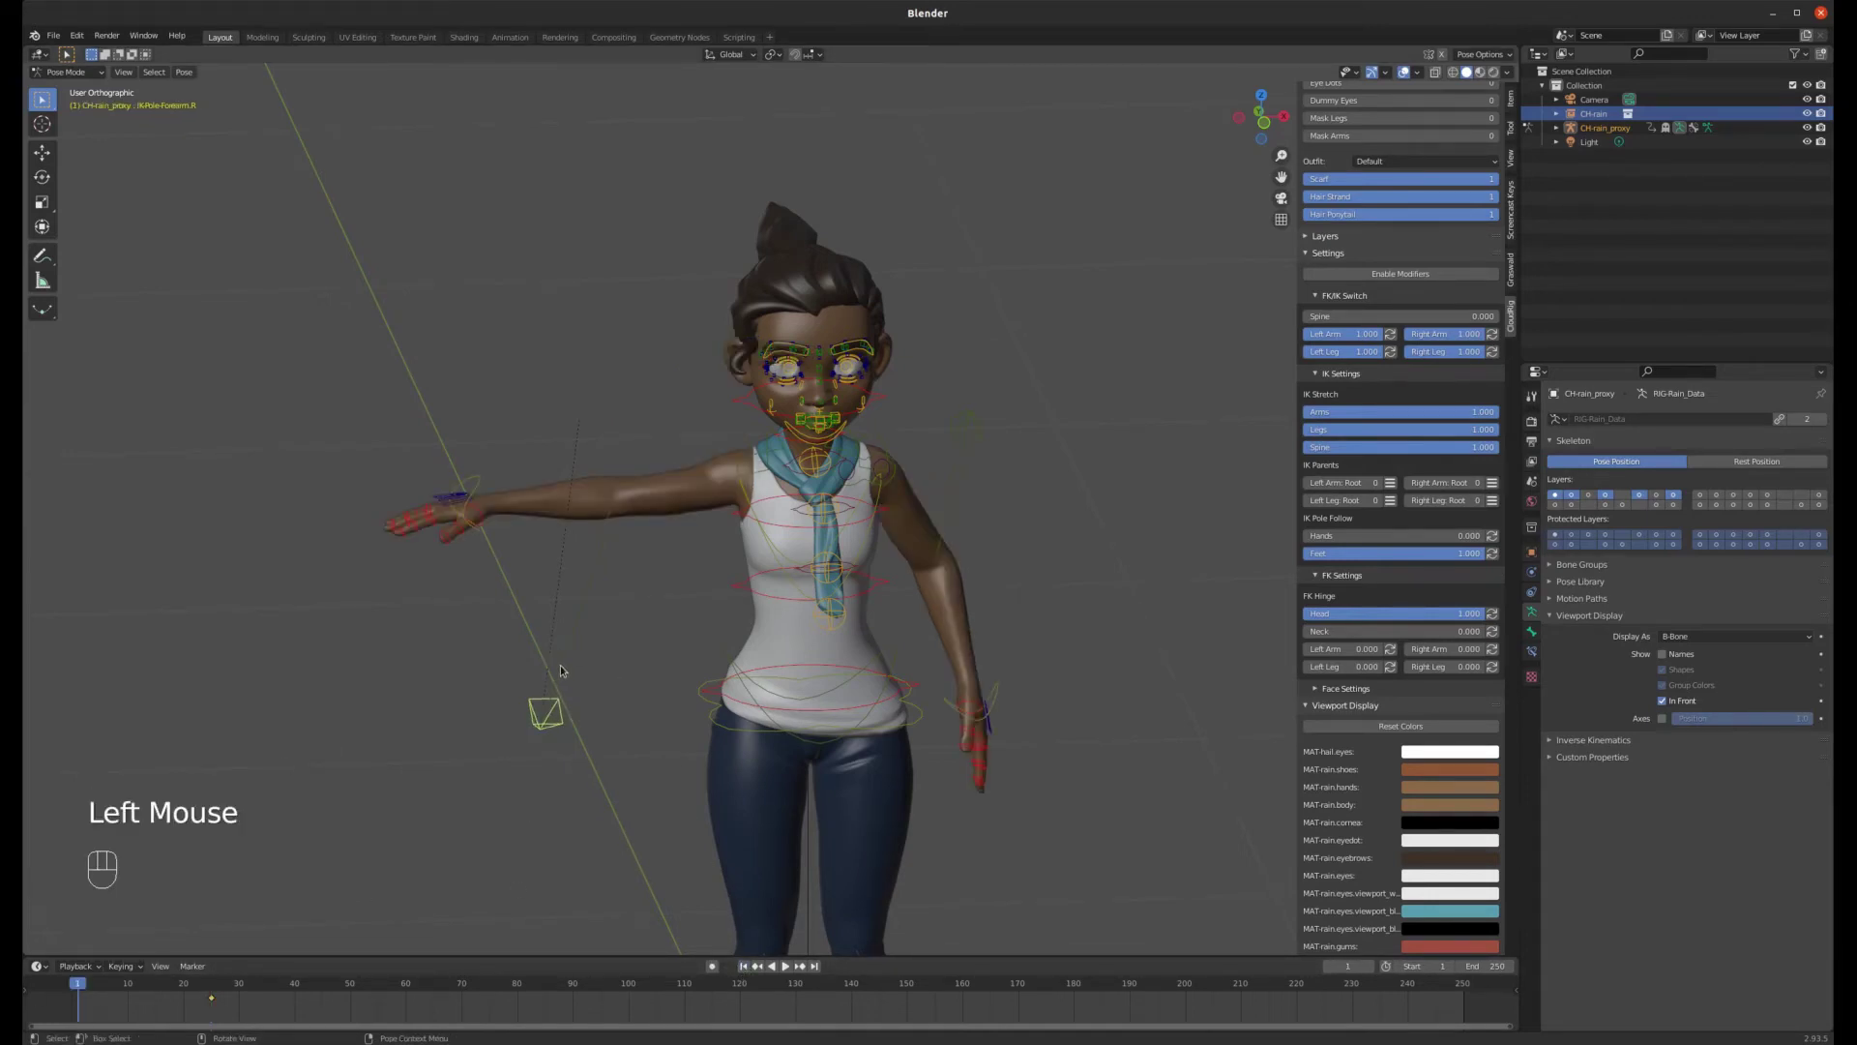
- Clear the hand's rotation and location, insert a keyframe, and scrub the timeline
key(alt+r)
key(alt+g)
key(i)
drag(94, 988, 252, 966)
scroll(up, 3)
- At frame 30 adjust the hand from the top view and keyframe its location and rotation
click(699, 351)
key(KP_7)
click(228, 987)
key(g)
key(r)
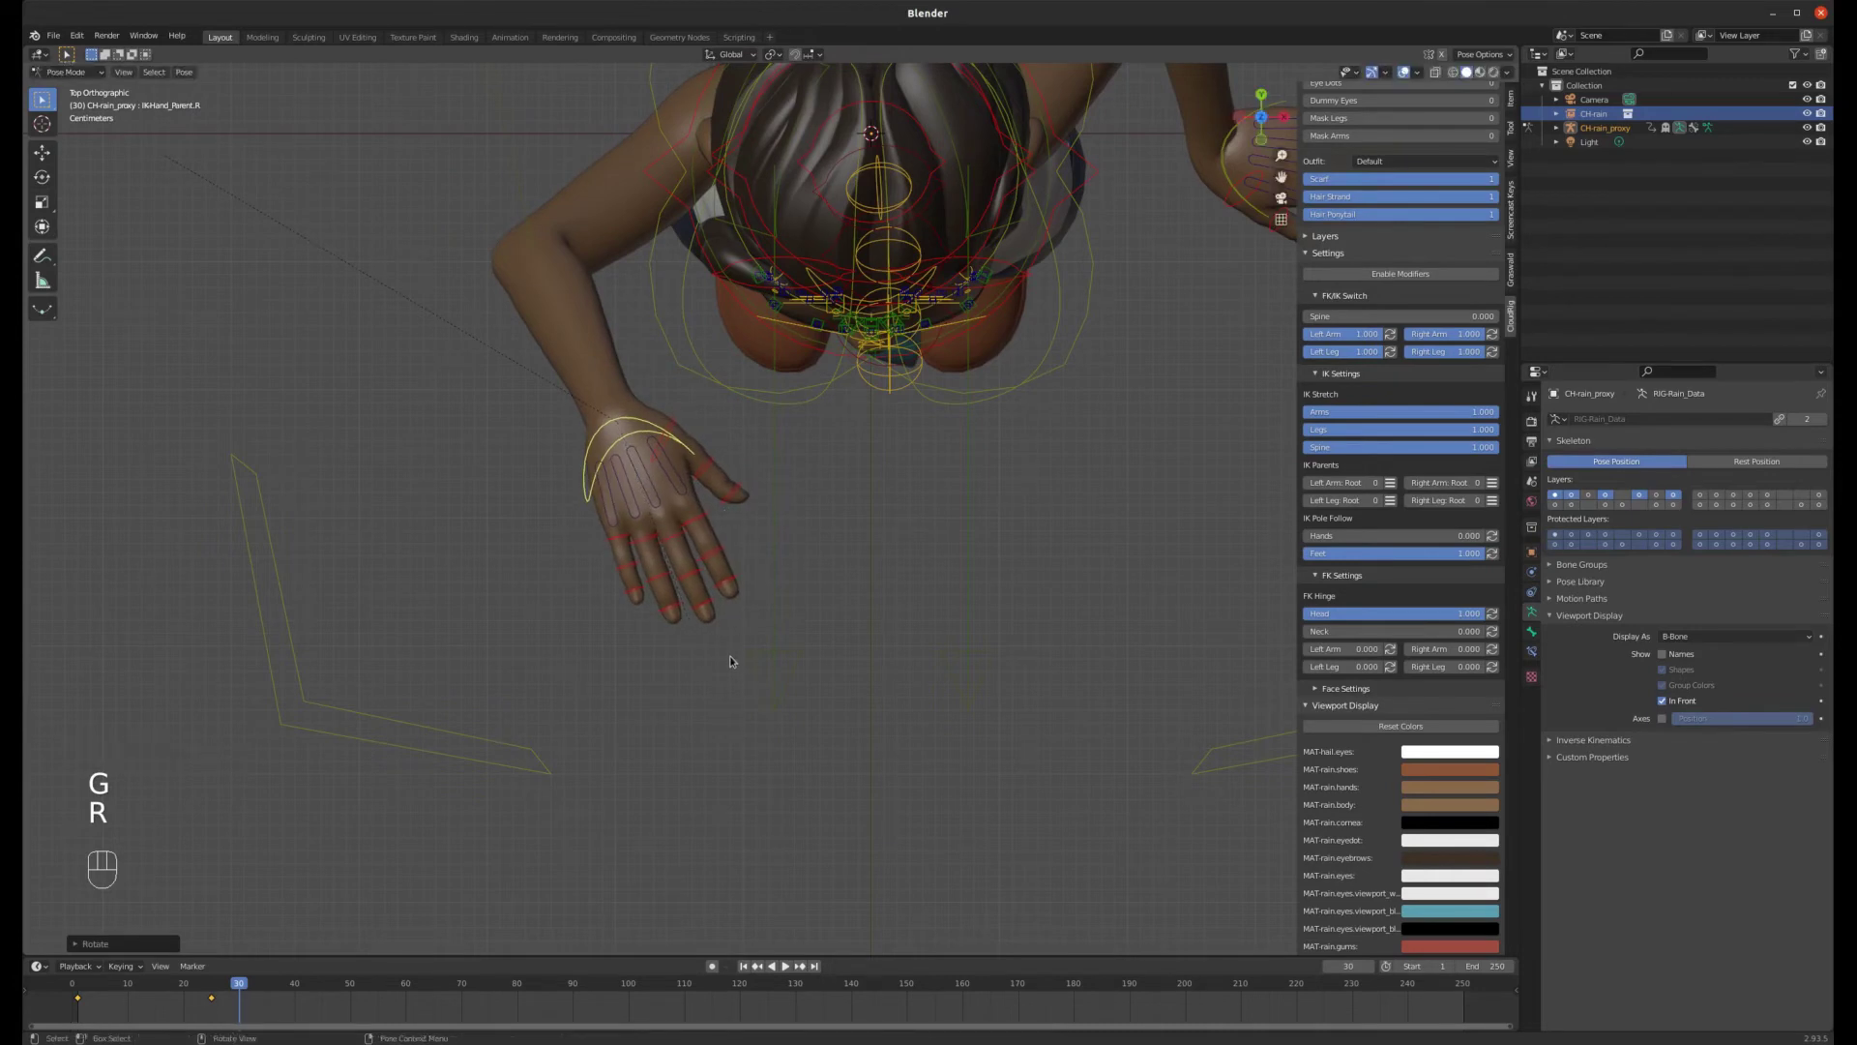
key(i)
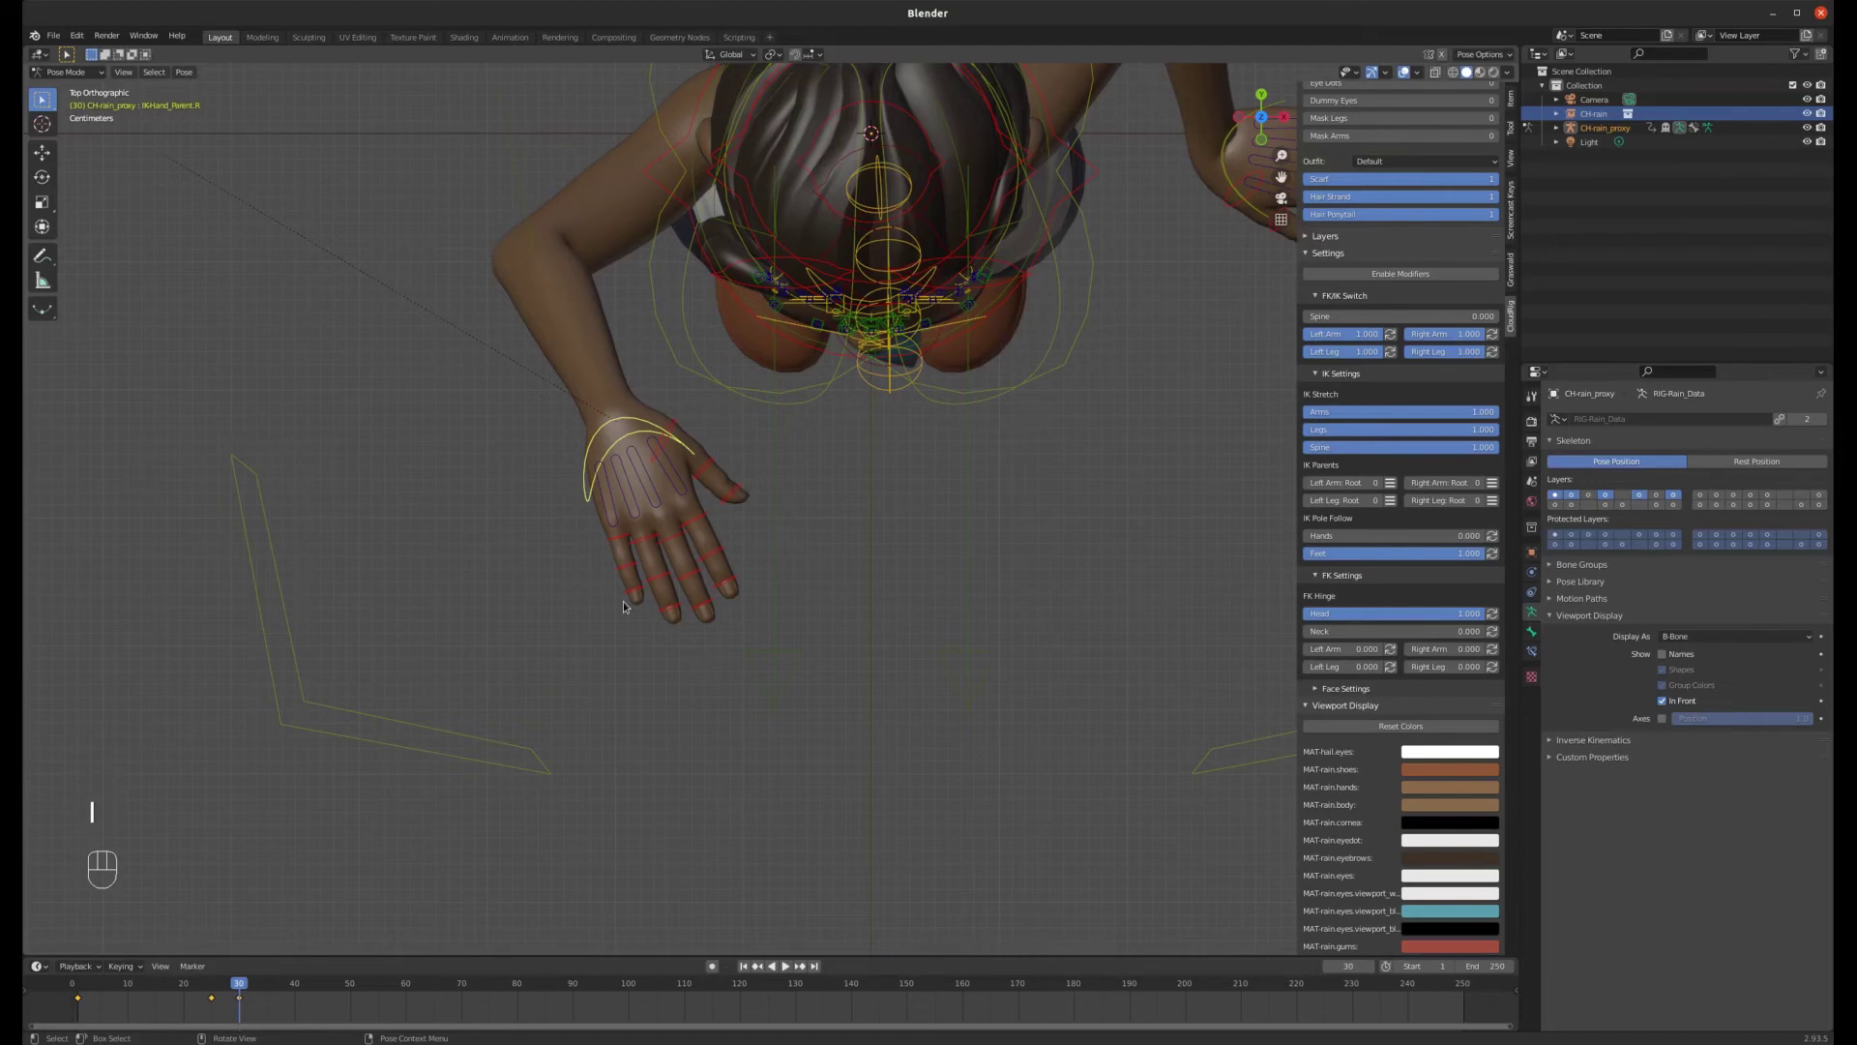
drag(844, 543, 880, 452)
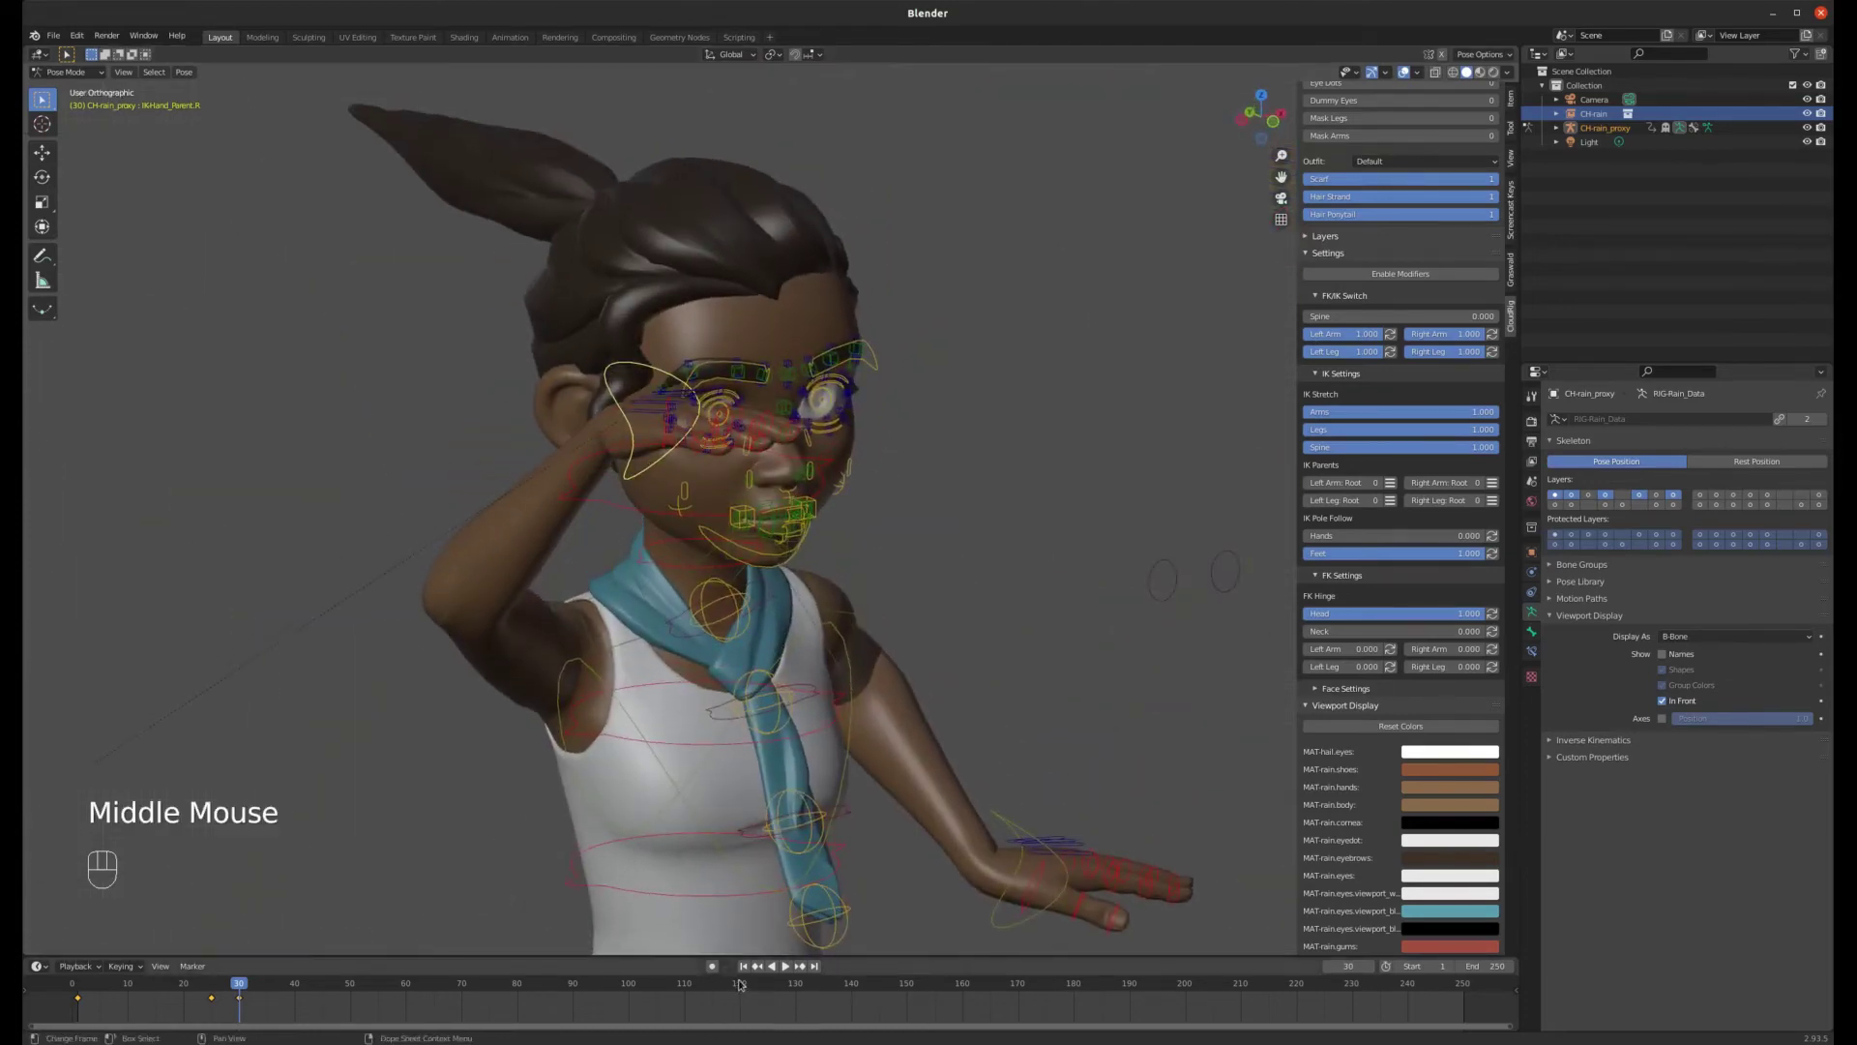
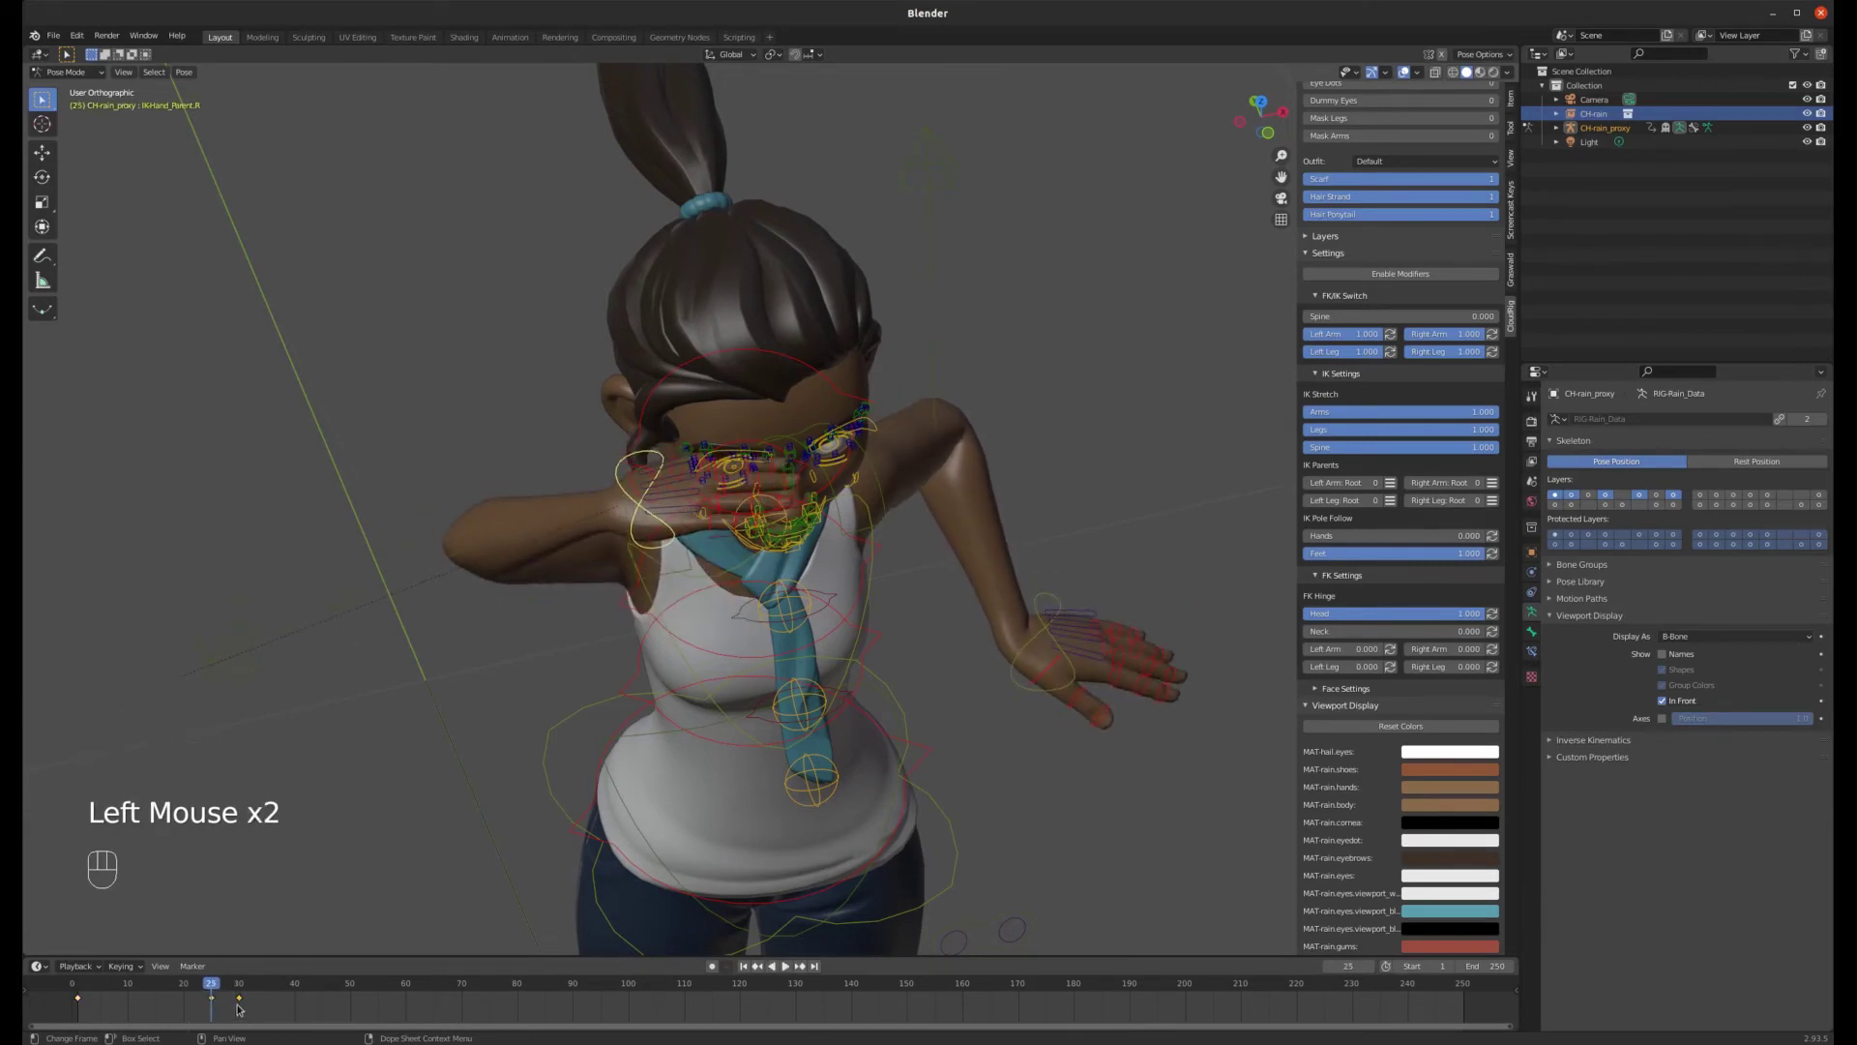
- Slide the salute hold's end keyframe later and duplicate it so the hand holds at the brow
key(g)
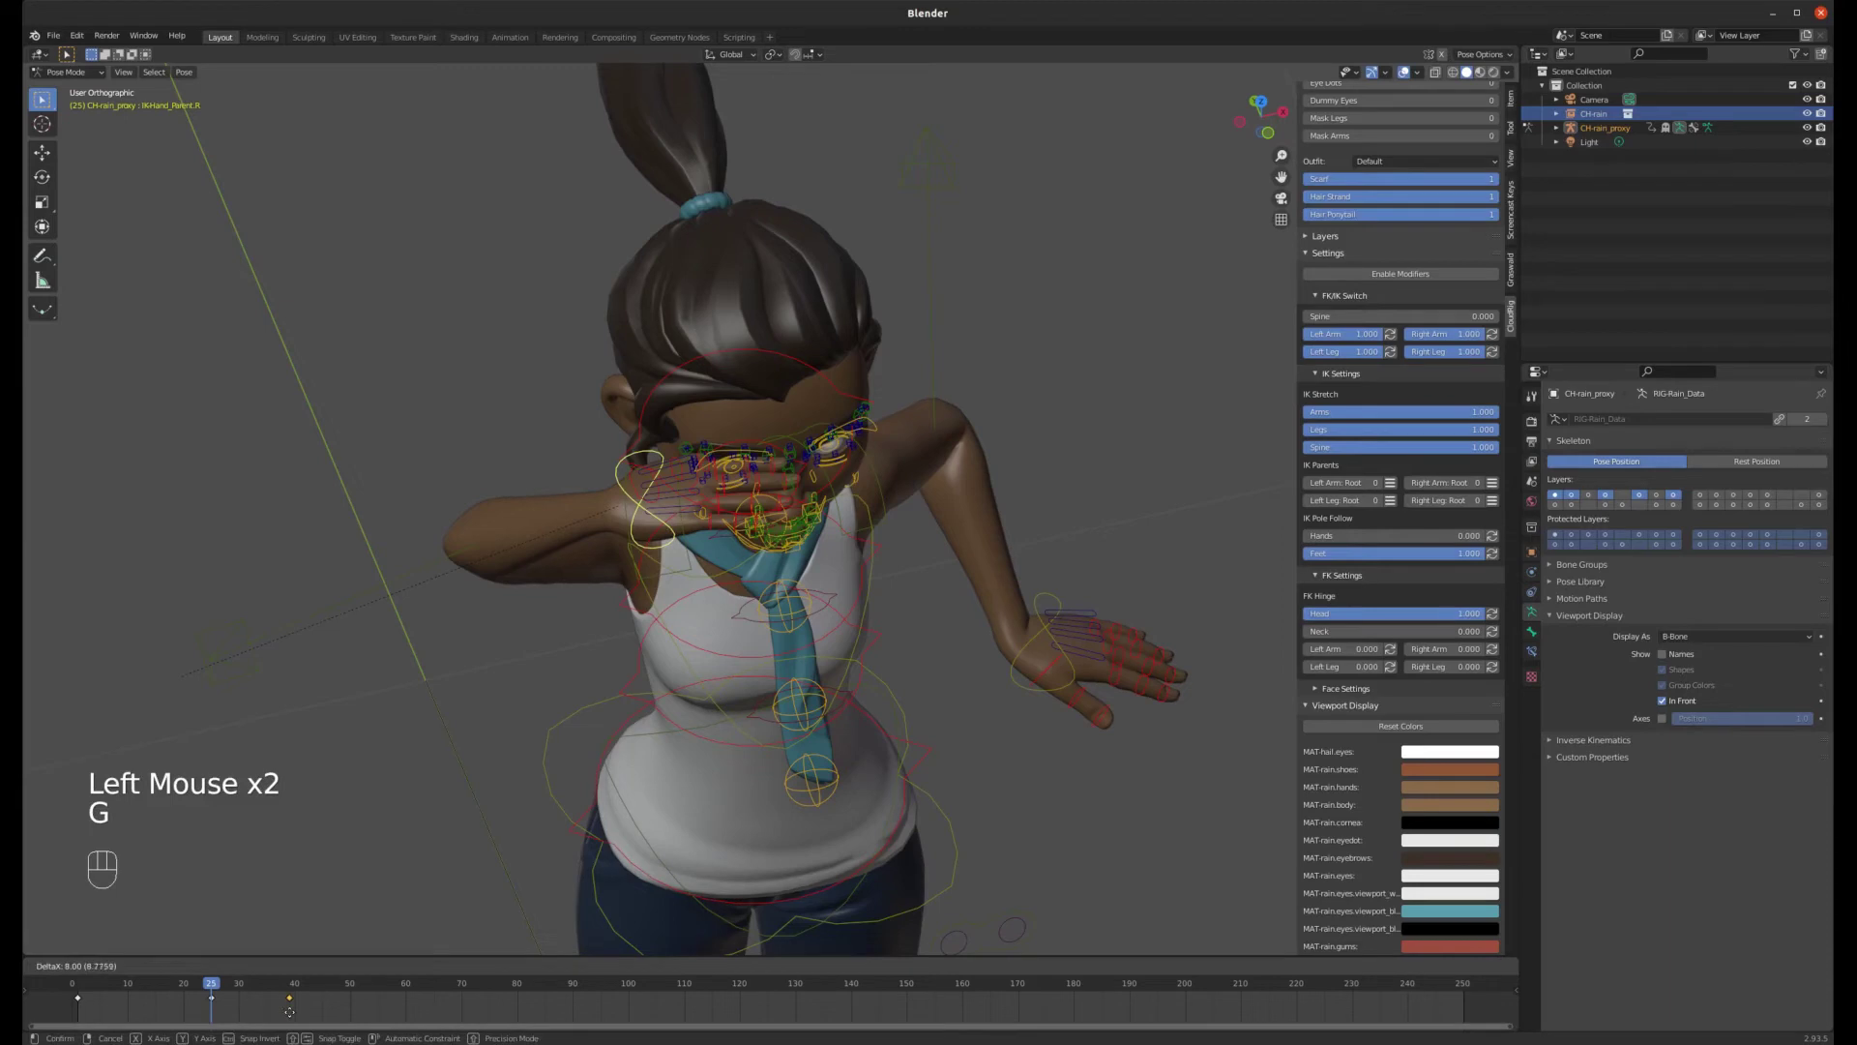
click(218, 1002)
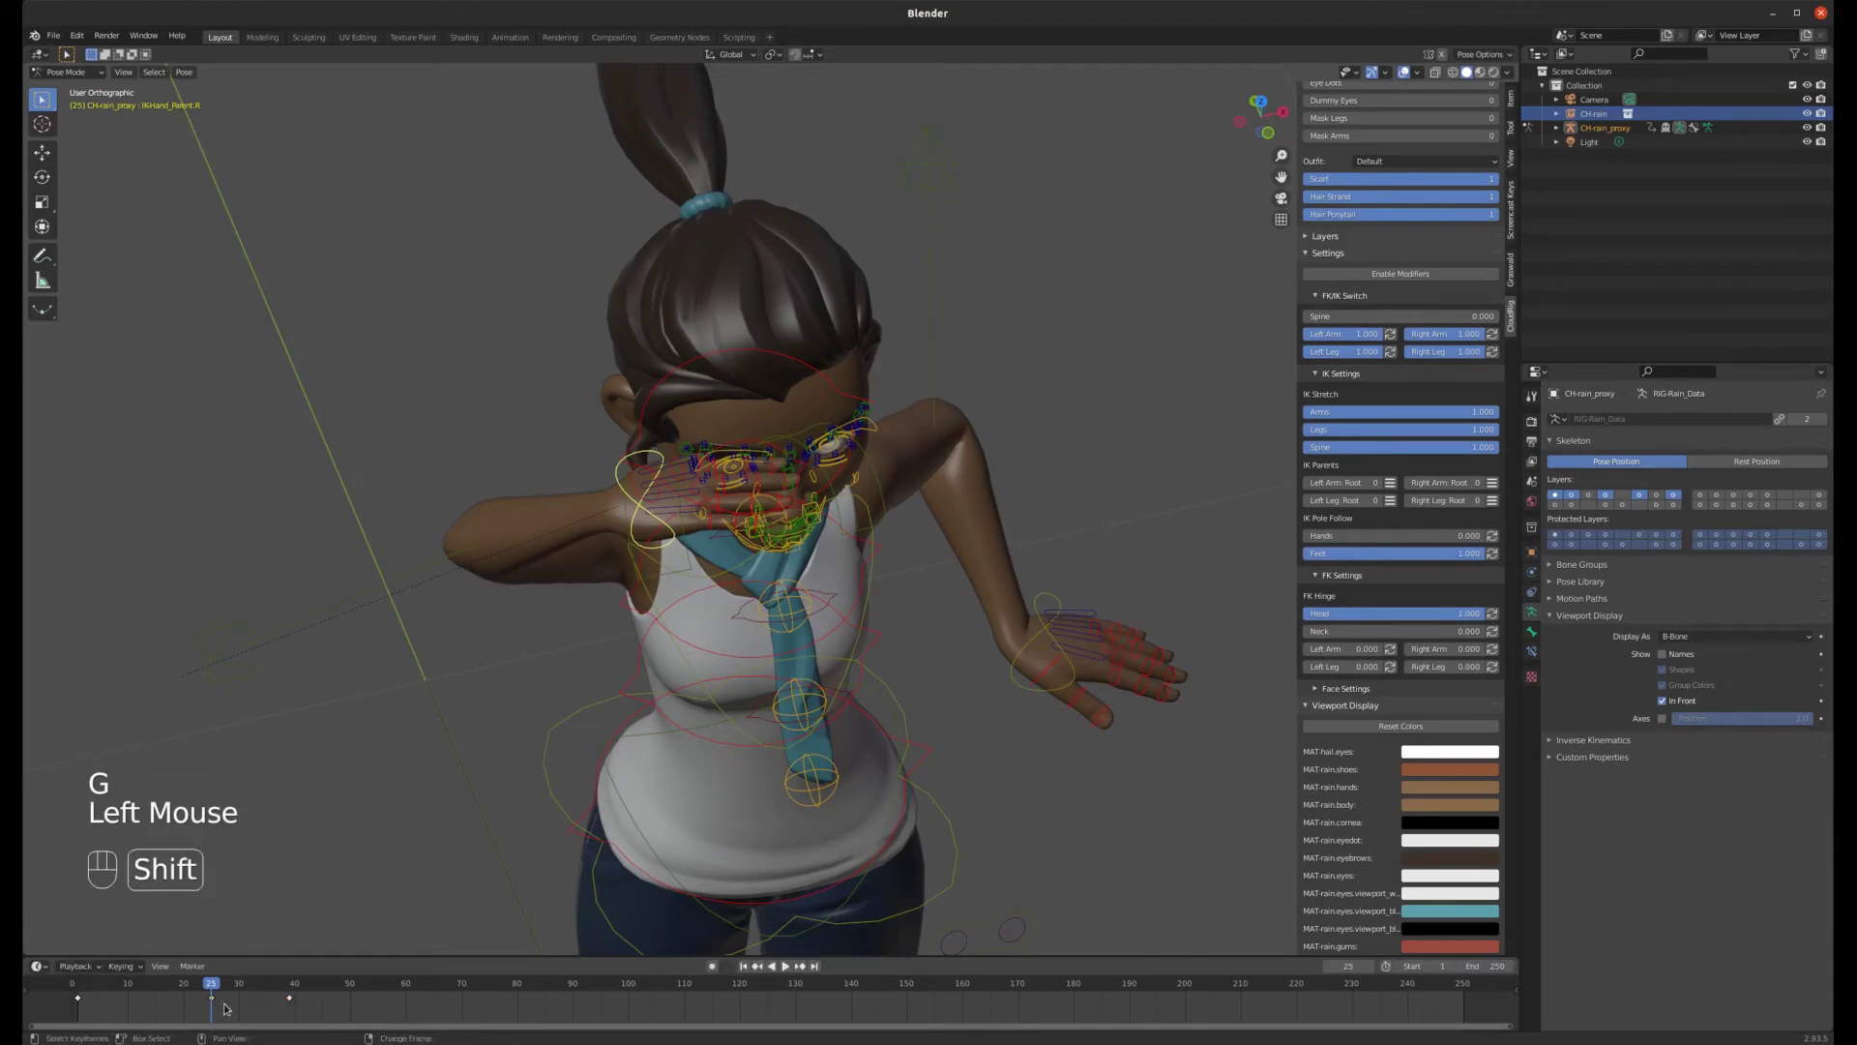
key(shift+d)
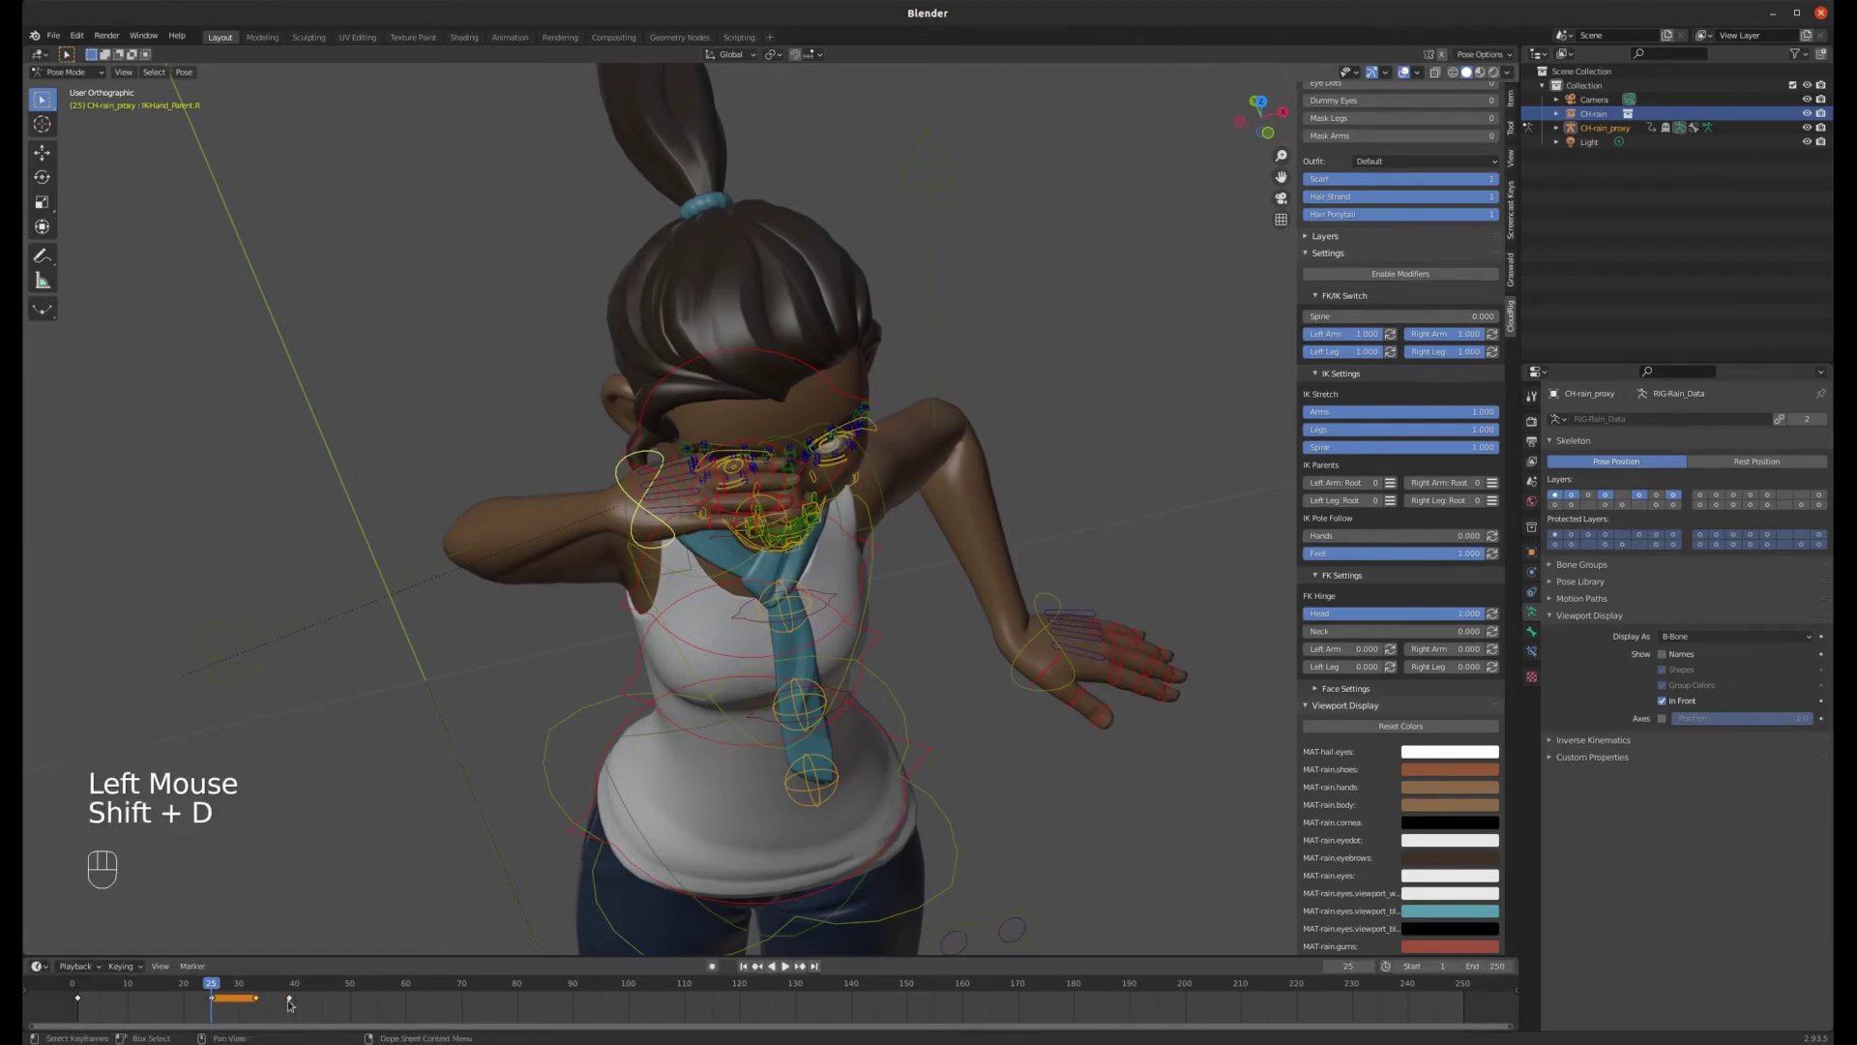
click(153, 988)
- Play the animation, stop it, and review the character from the front view
key(space)
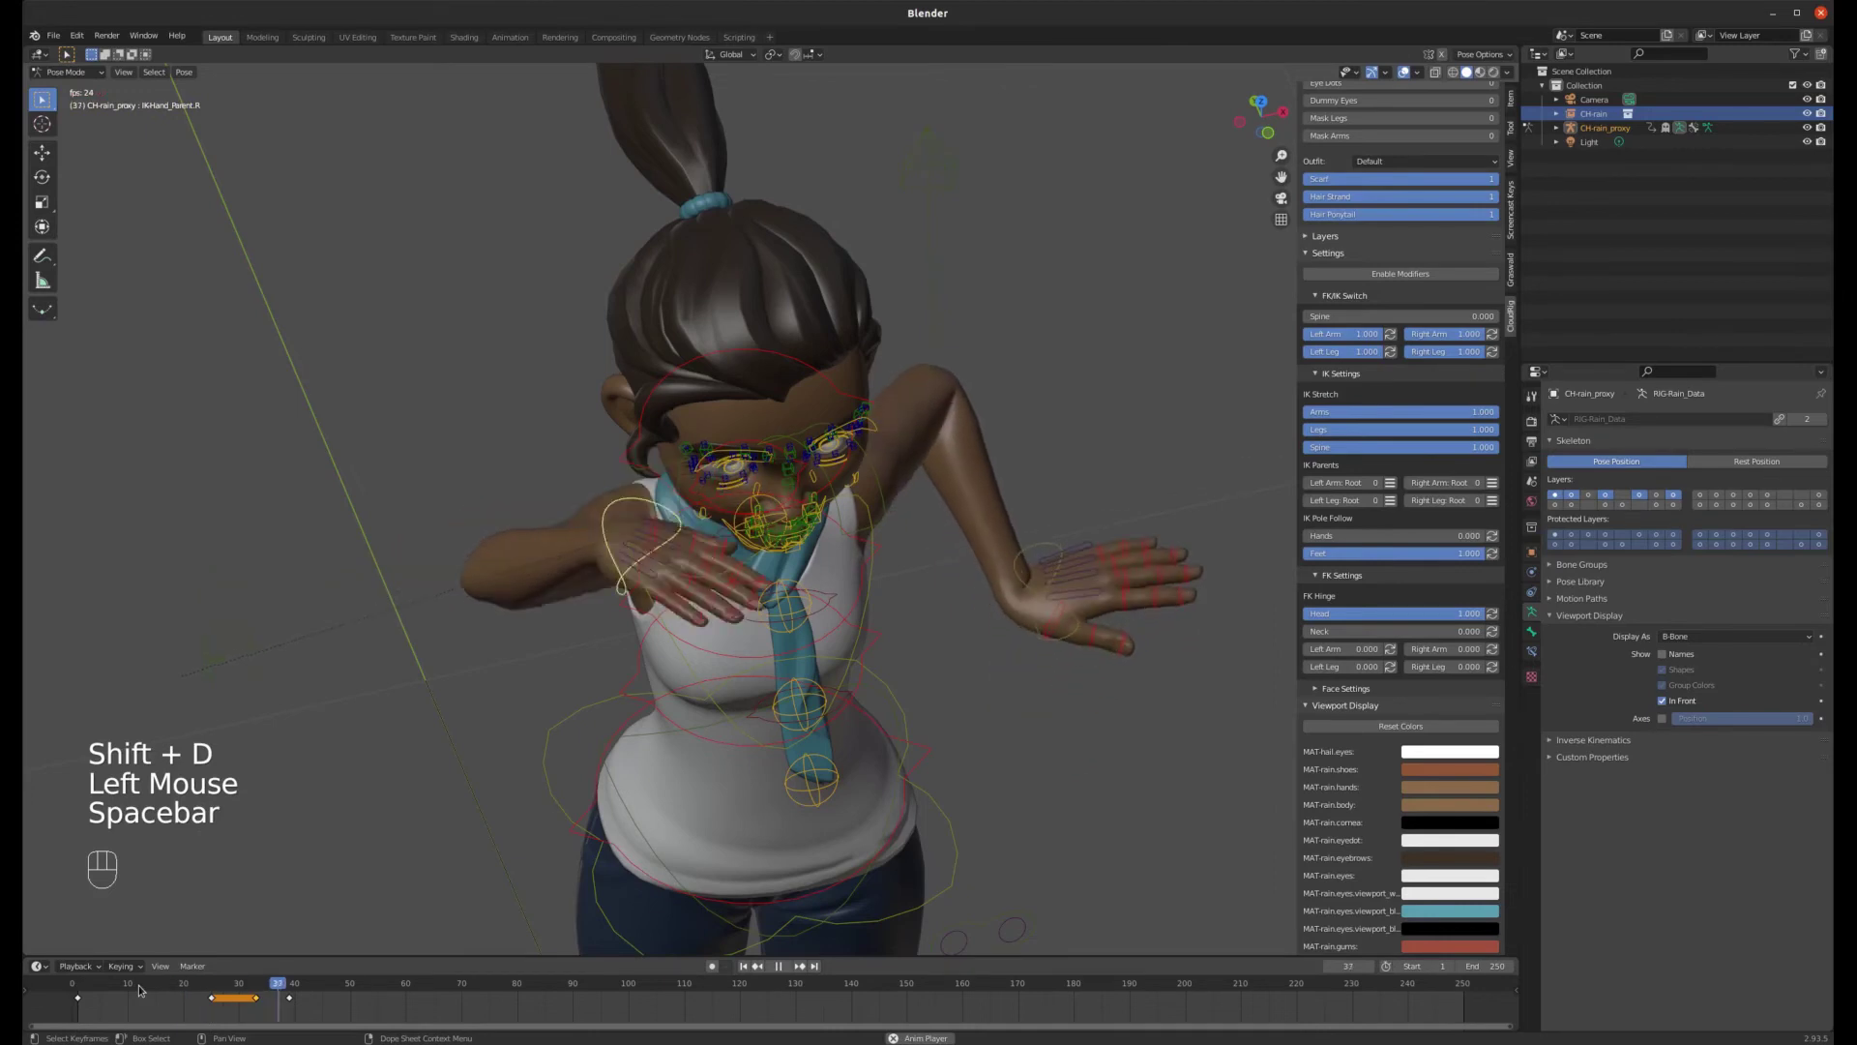
key(space)
drag(870, 737, 860, 662)
scroll(down, 3)
scroll(up, 3)
key(KP_1)
scroll(up, 3)
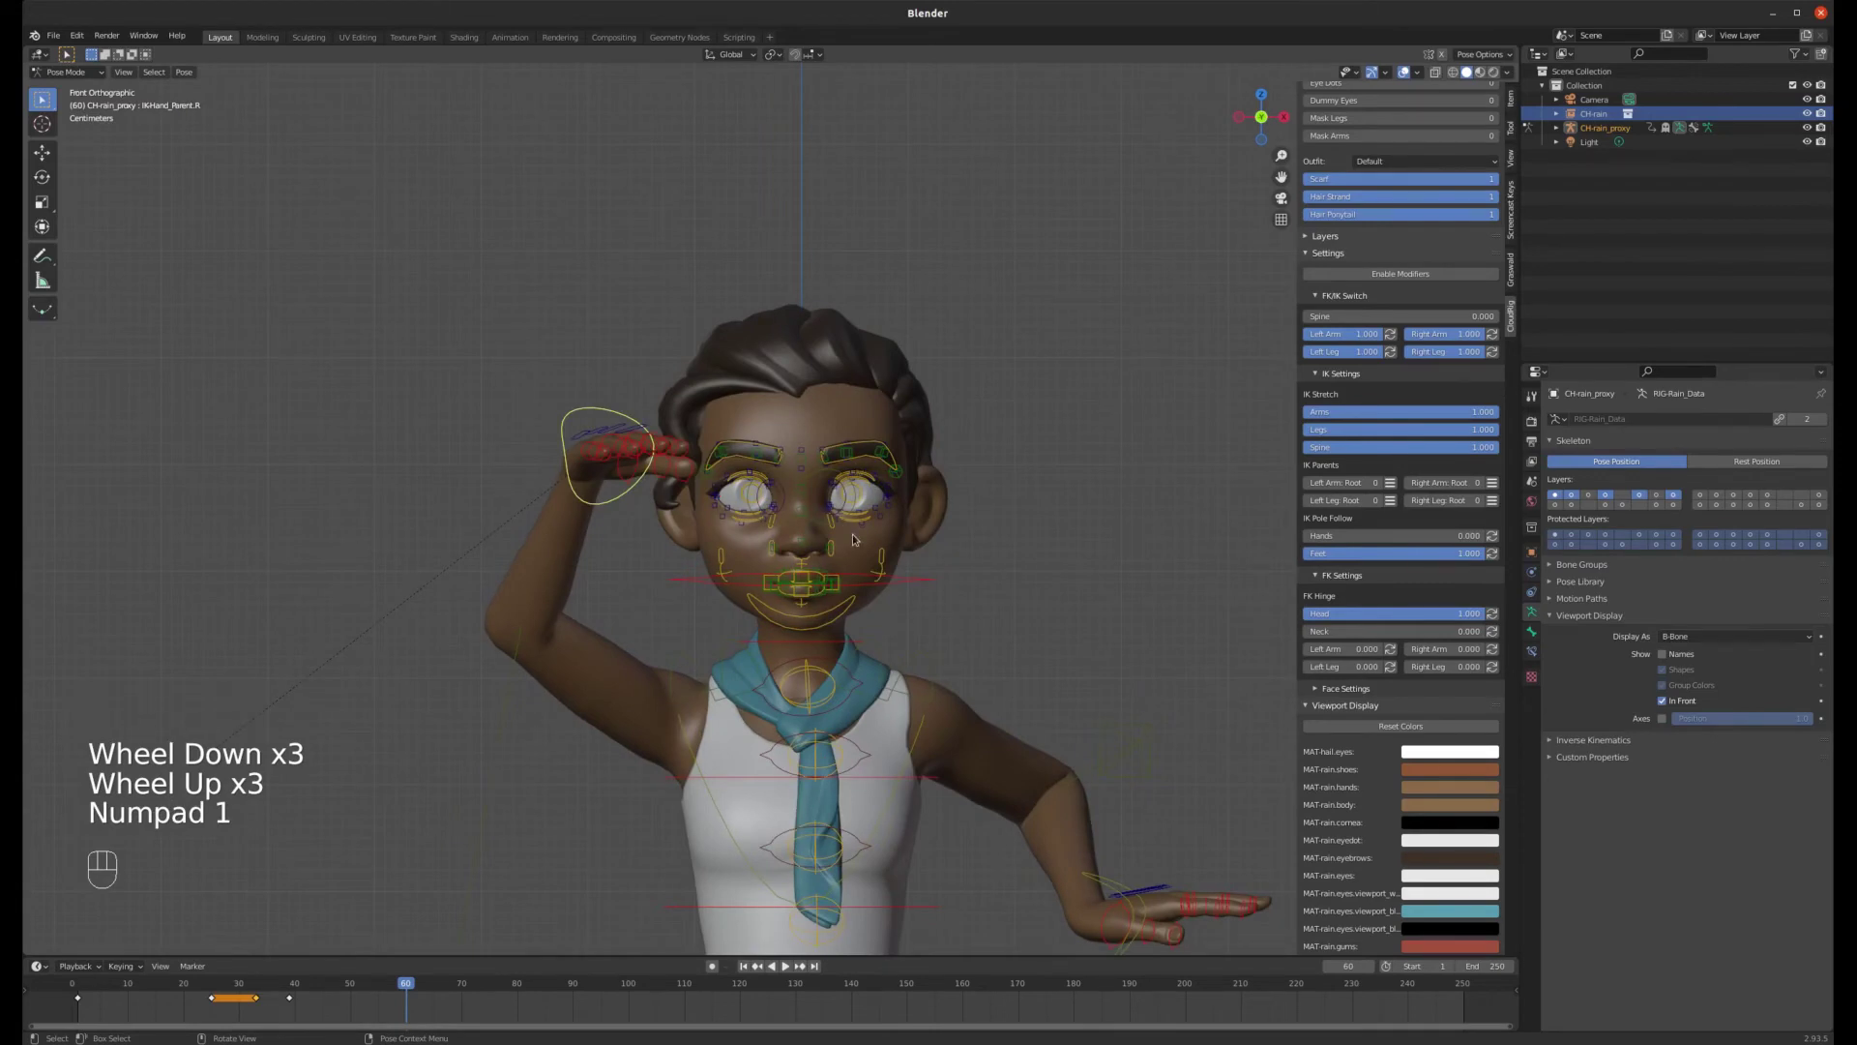
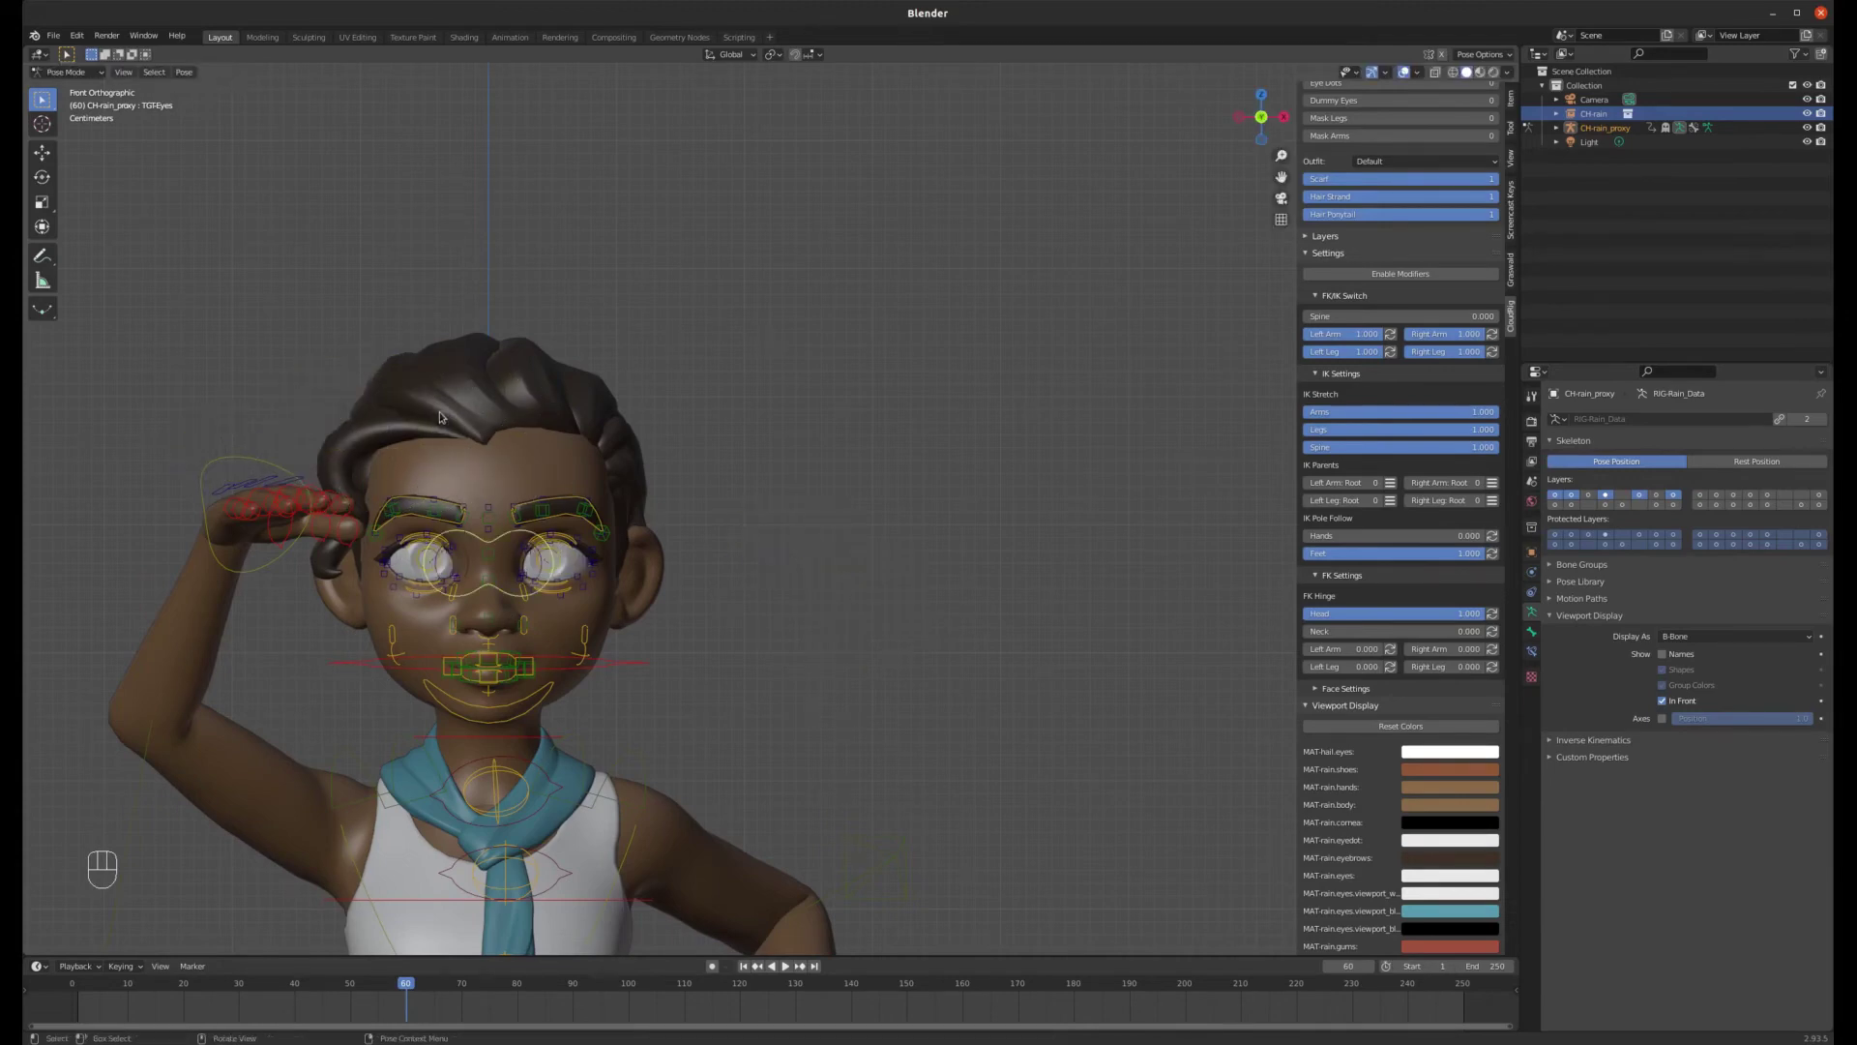
- Move the eyes' look target and rotate a facial control while orbiting around the face
scroll(up, 3)
click(581, 742)
drag(656, 723, 559, 719)
key(r)
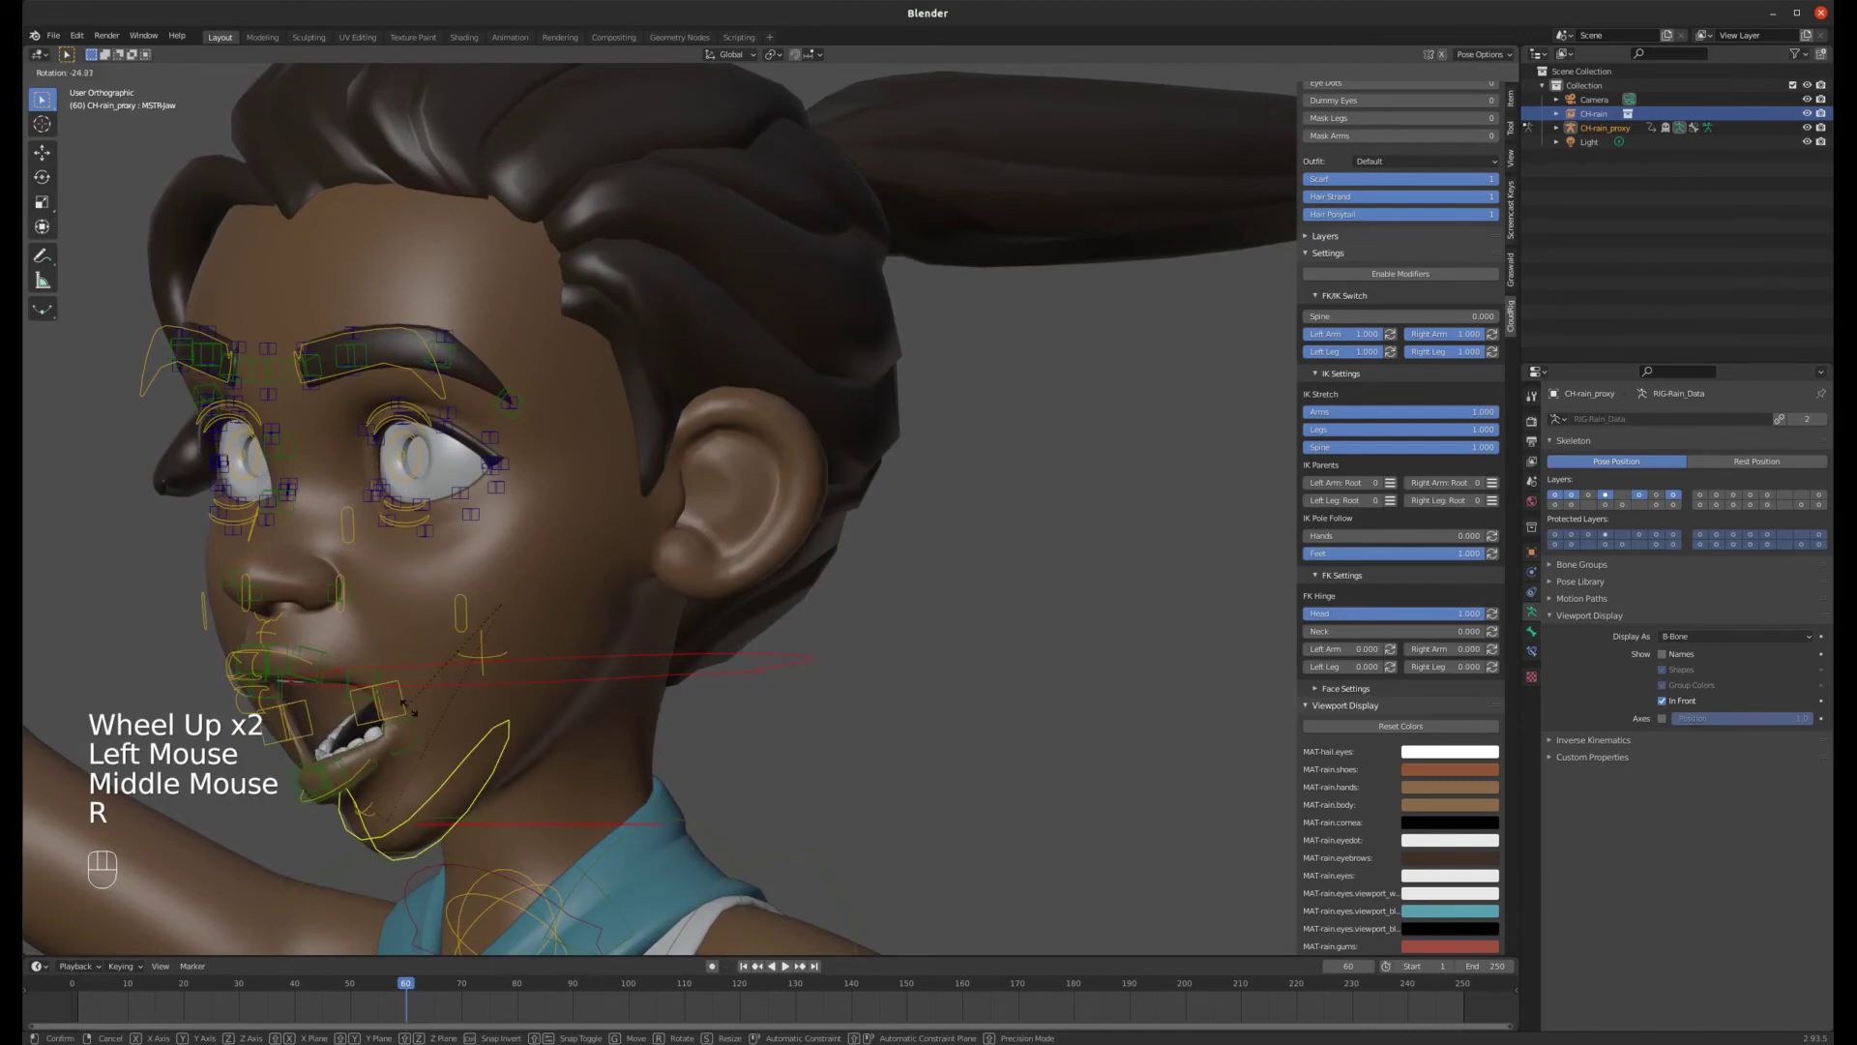
drag(388, 647, 472, 649)
middle_click(700, 632)
scroll(up, 3)
- Select the upper lip roll control and rotate it to roll Rain's upper lip
click(530, 585)
scroll(down, 3)
key(r)
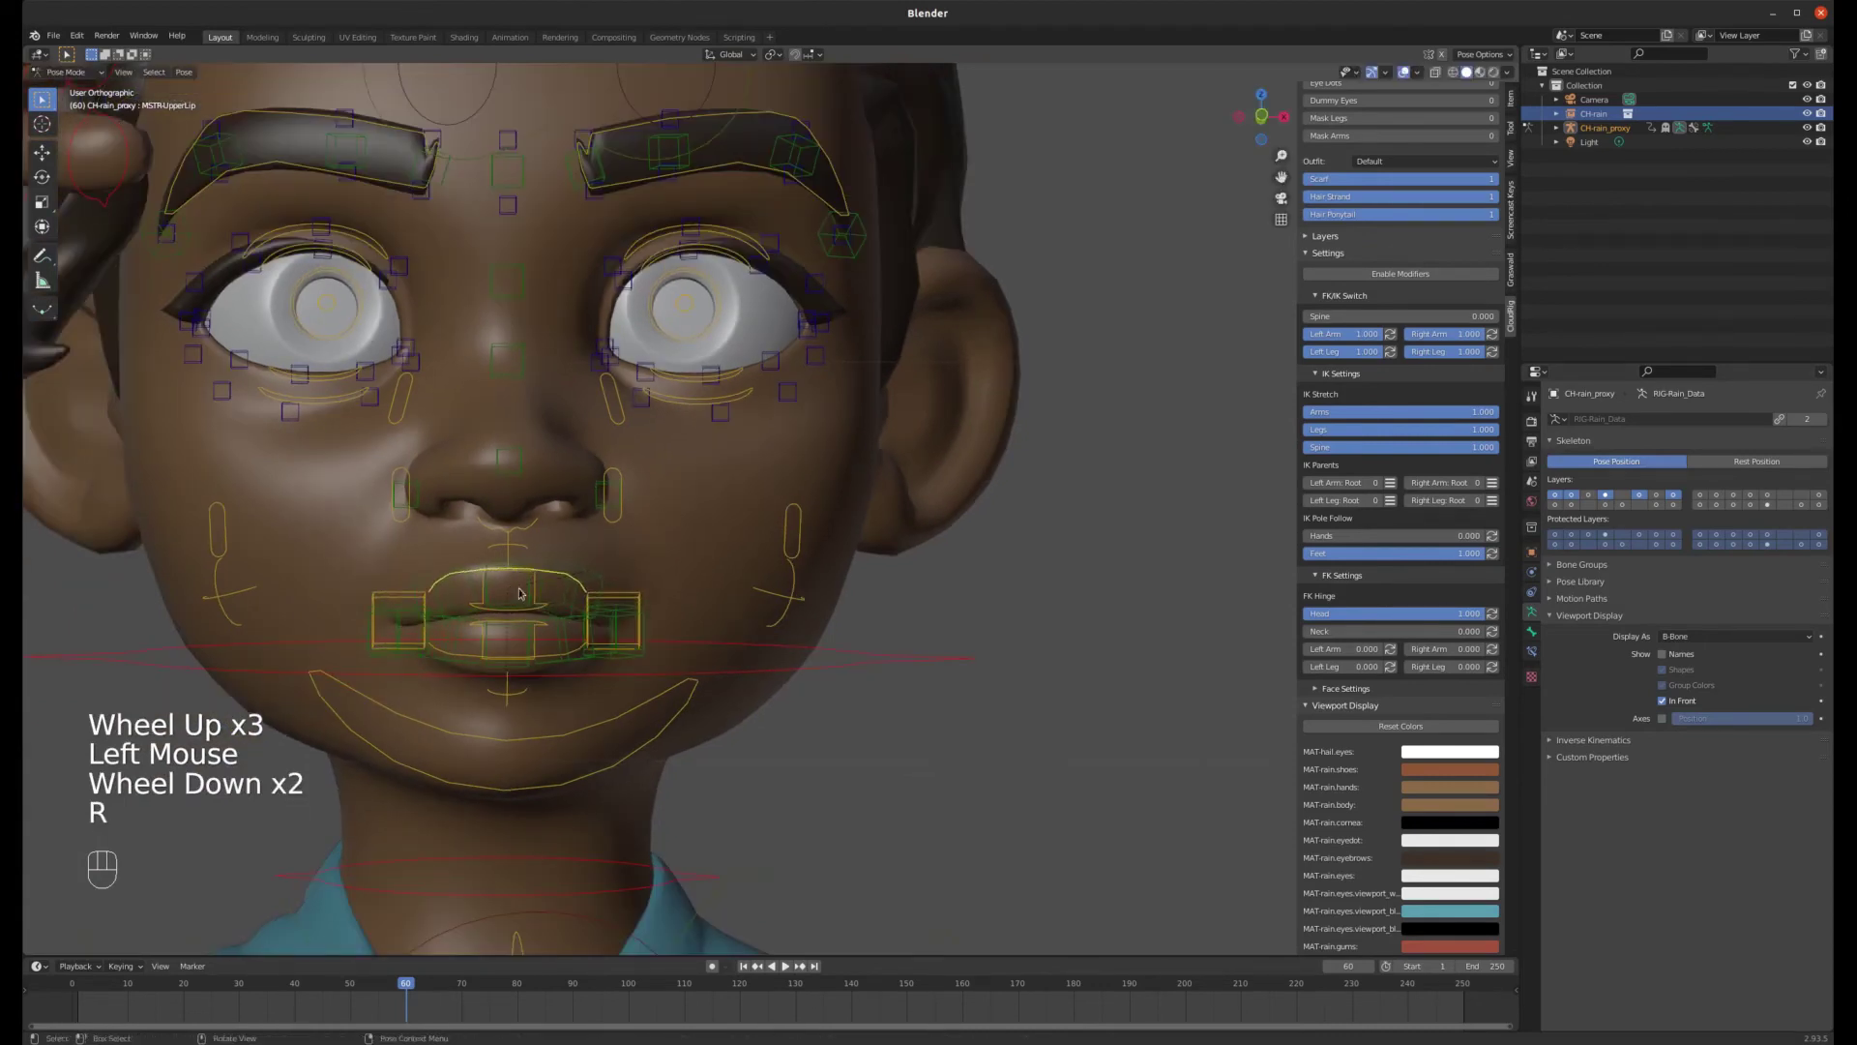
click(530, 610)
key(r)
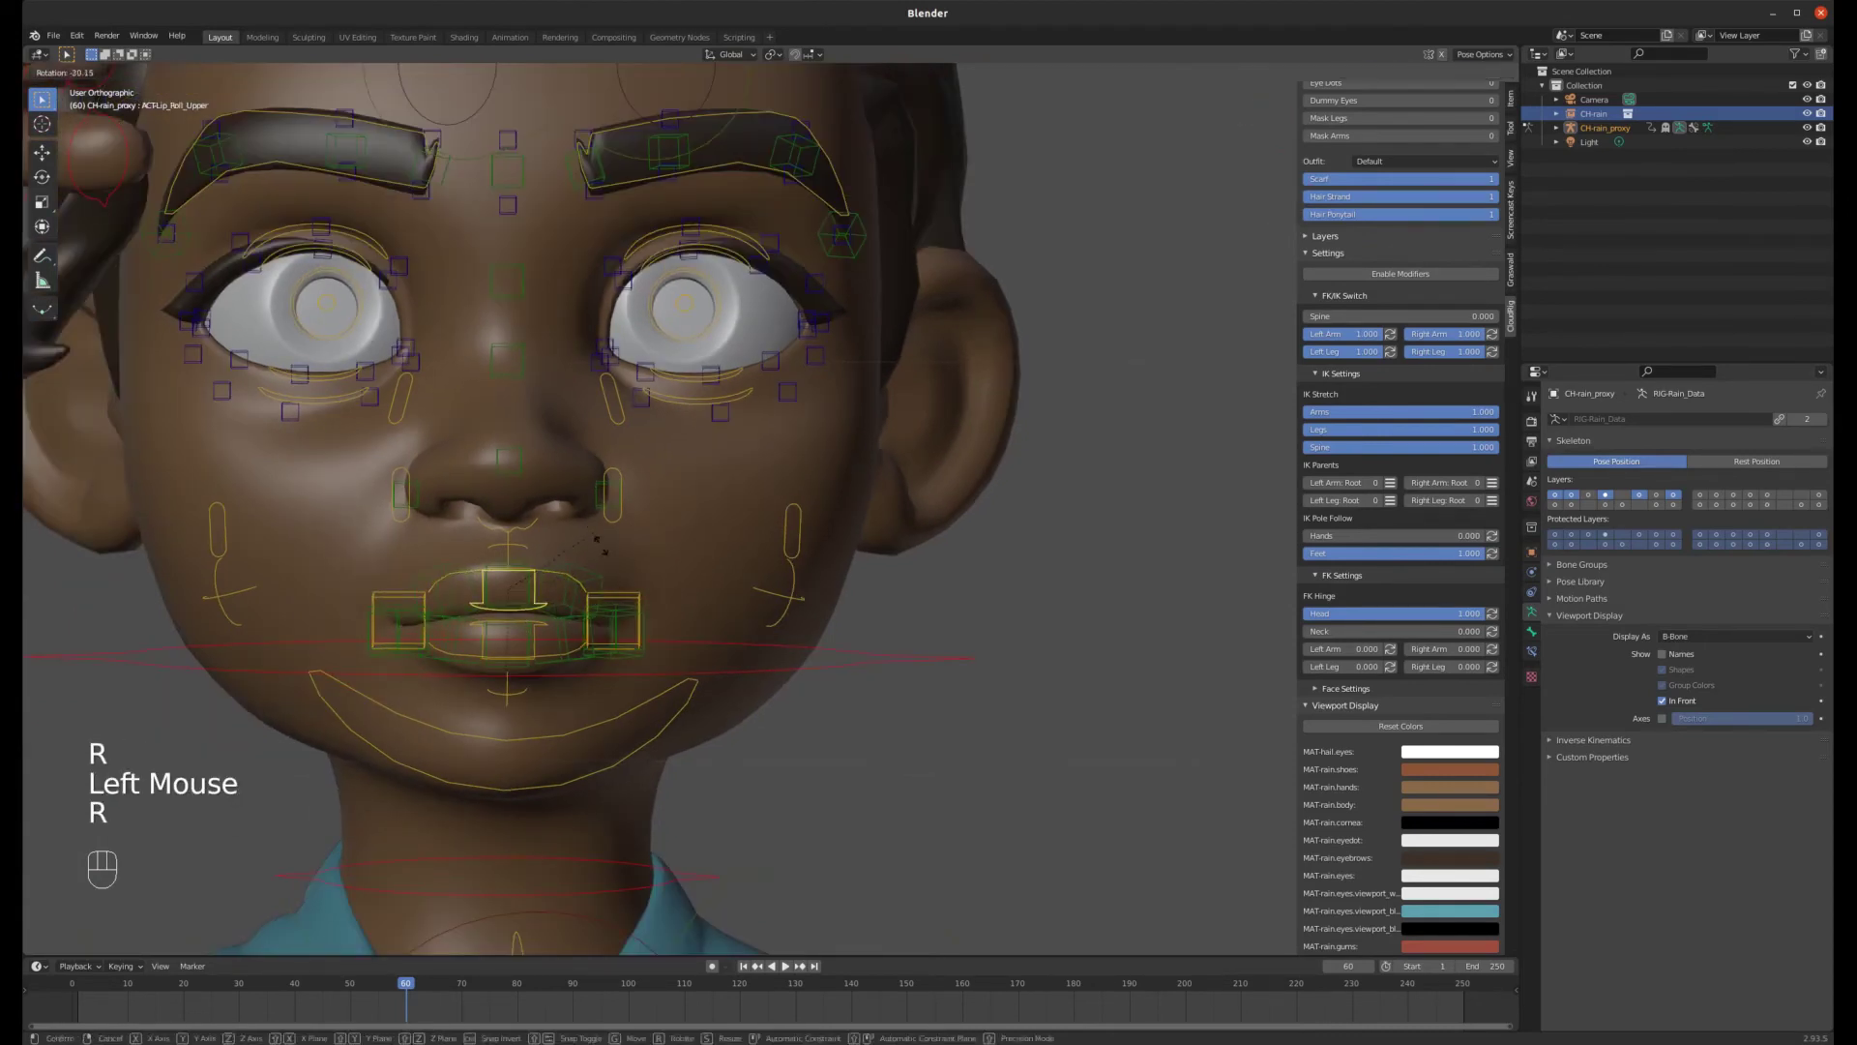
key(g)
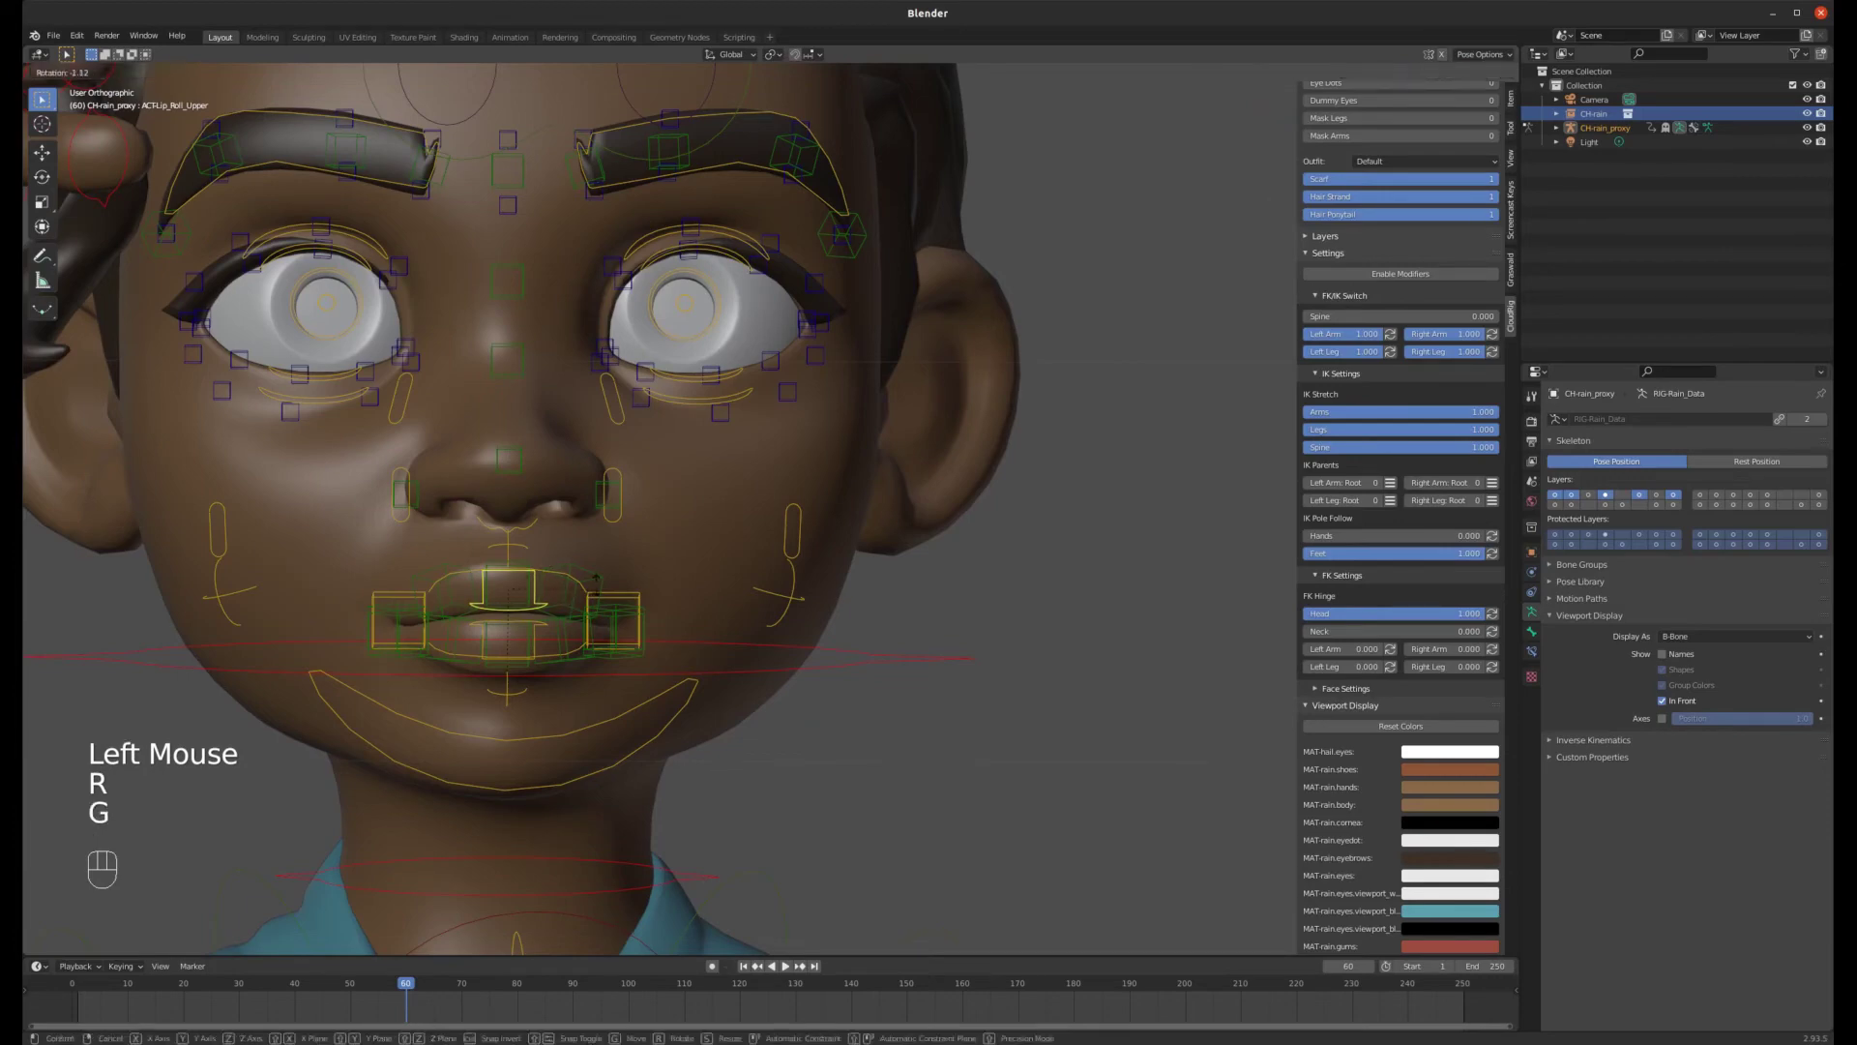
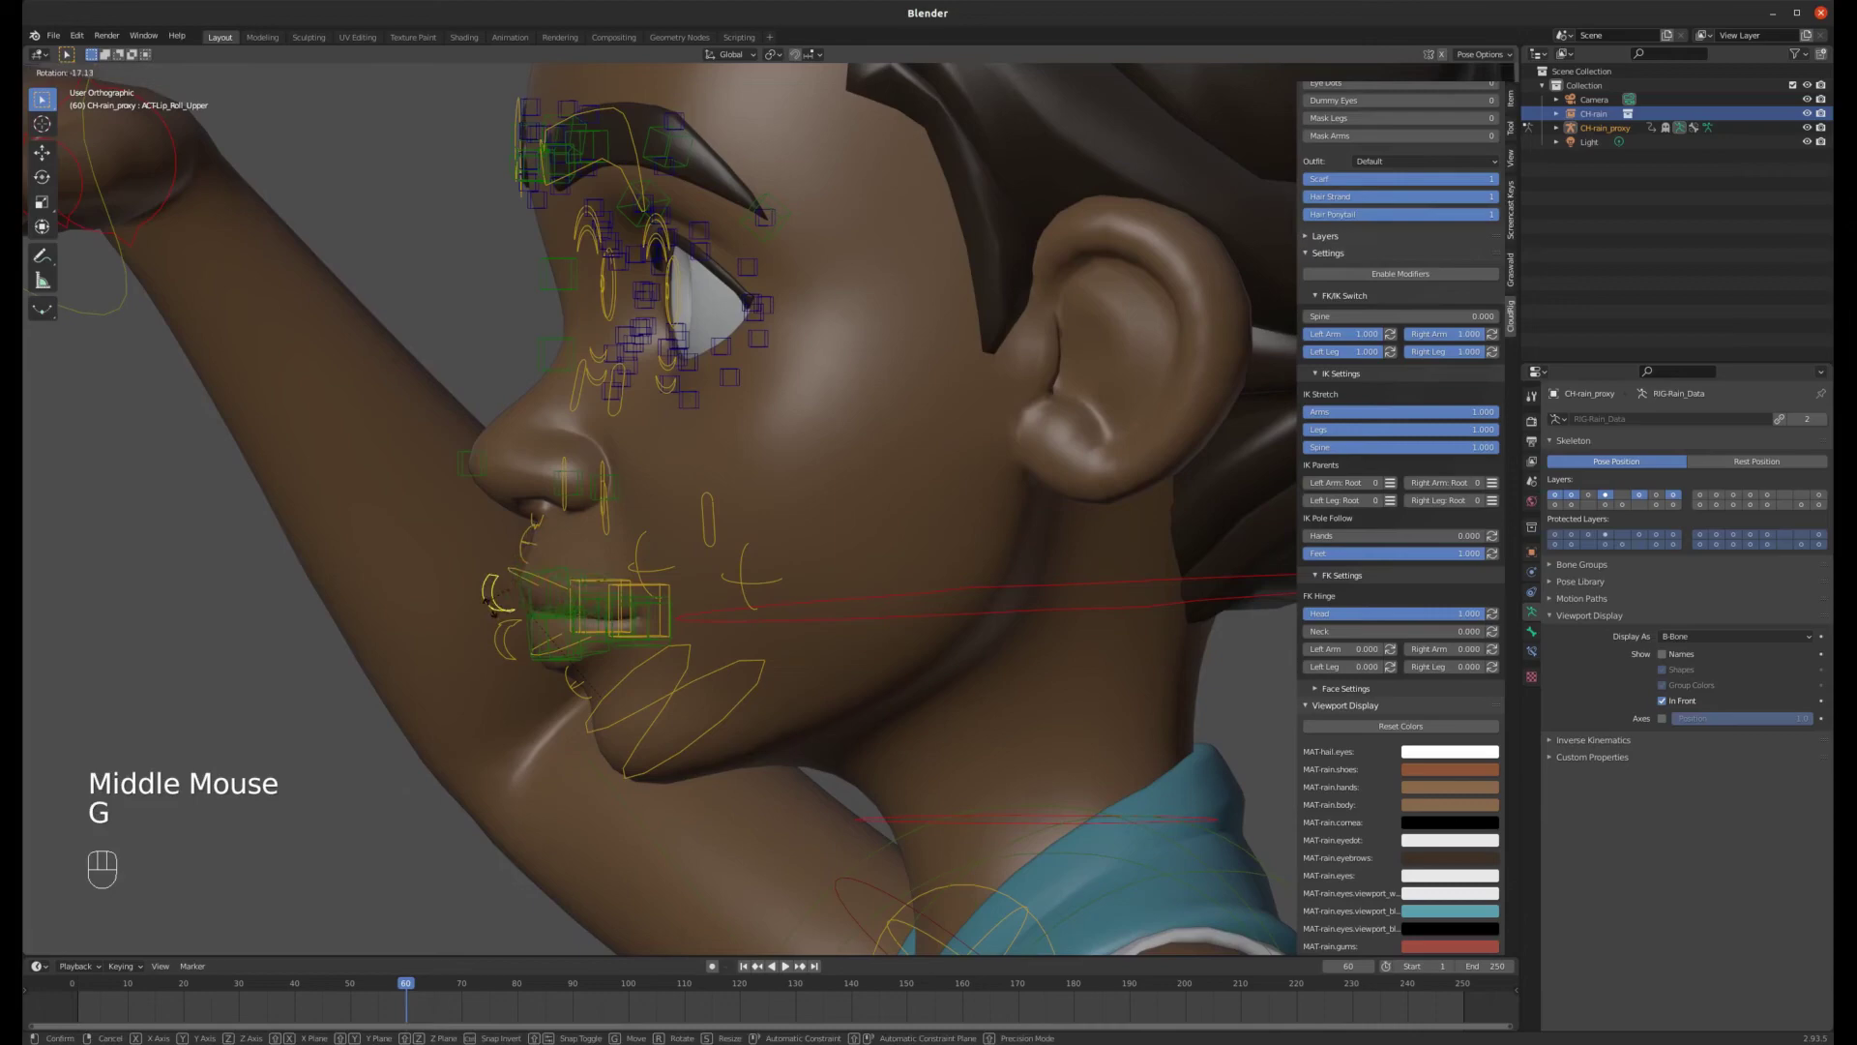
- Orbit around Rain's head and finish the upper lip roll
scroll(up, 3)
scroll(down, 3)
middle_click(576, 656)
drag(784, 625, 699, 618)
middle_click(652, 603)
click(552, 580)
- Frame Rain's face straight on from the front, zoomed in close
key(KP_1)
key(r)
scroll(down, 3)
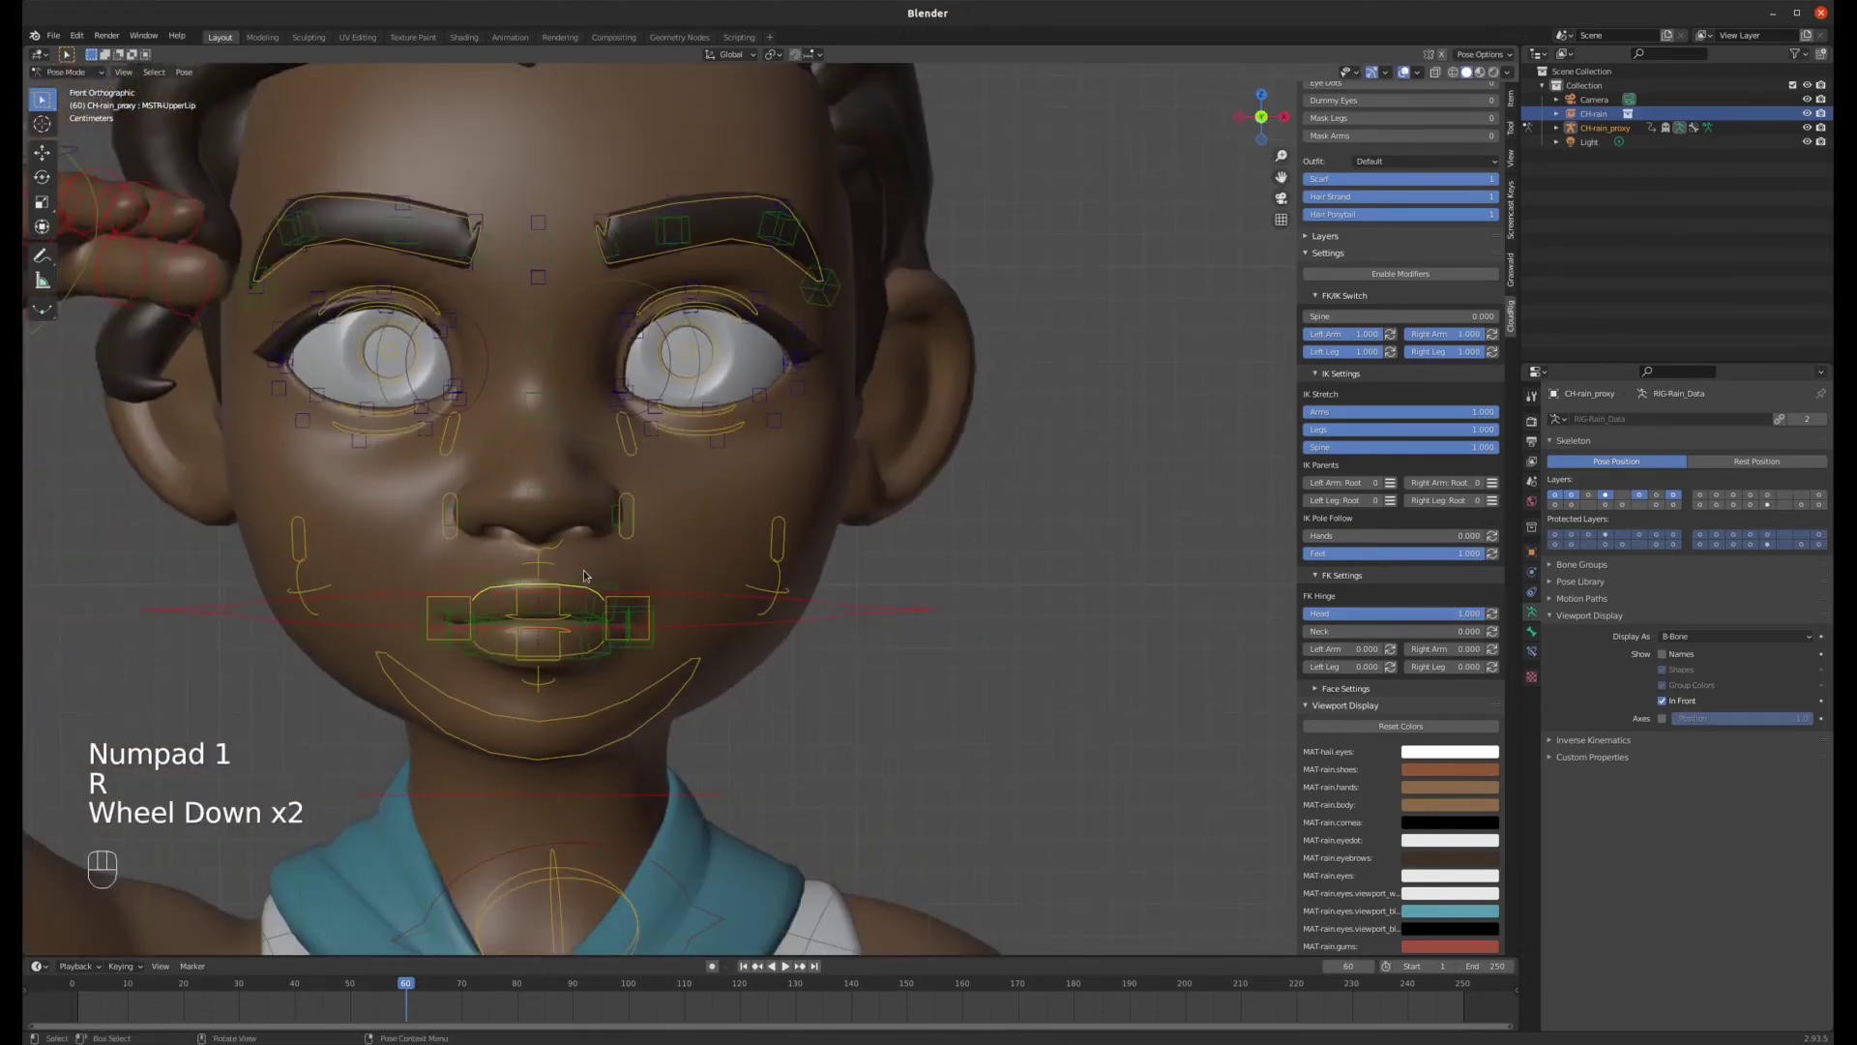
scroll(down, 3)
scroll(up, 3)
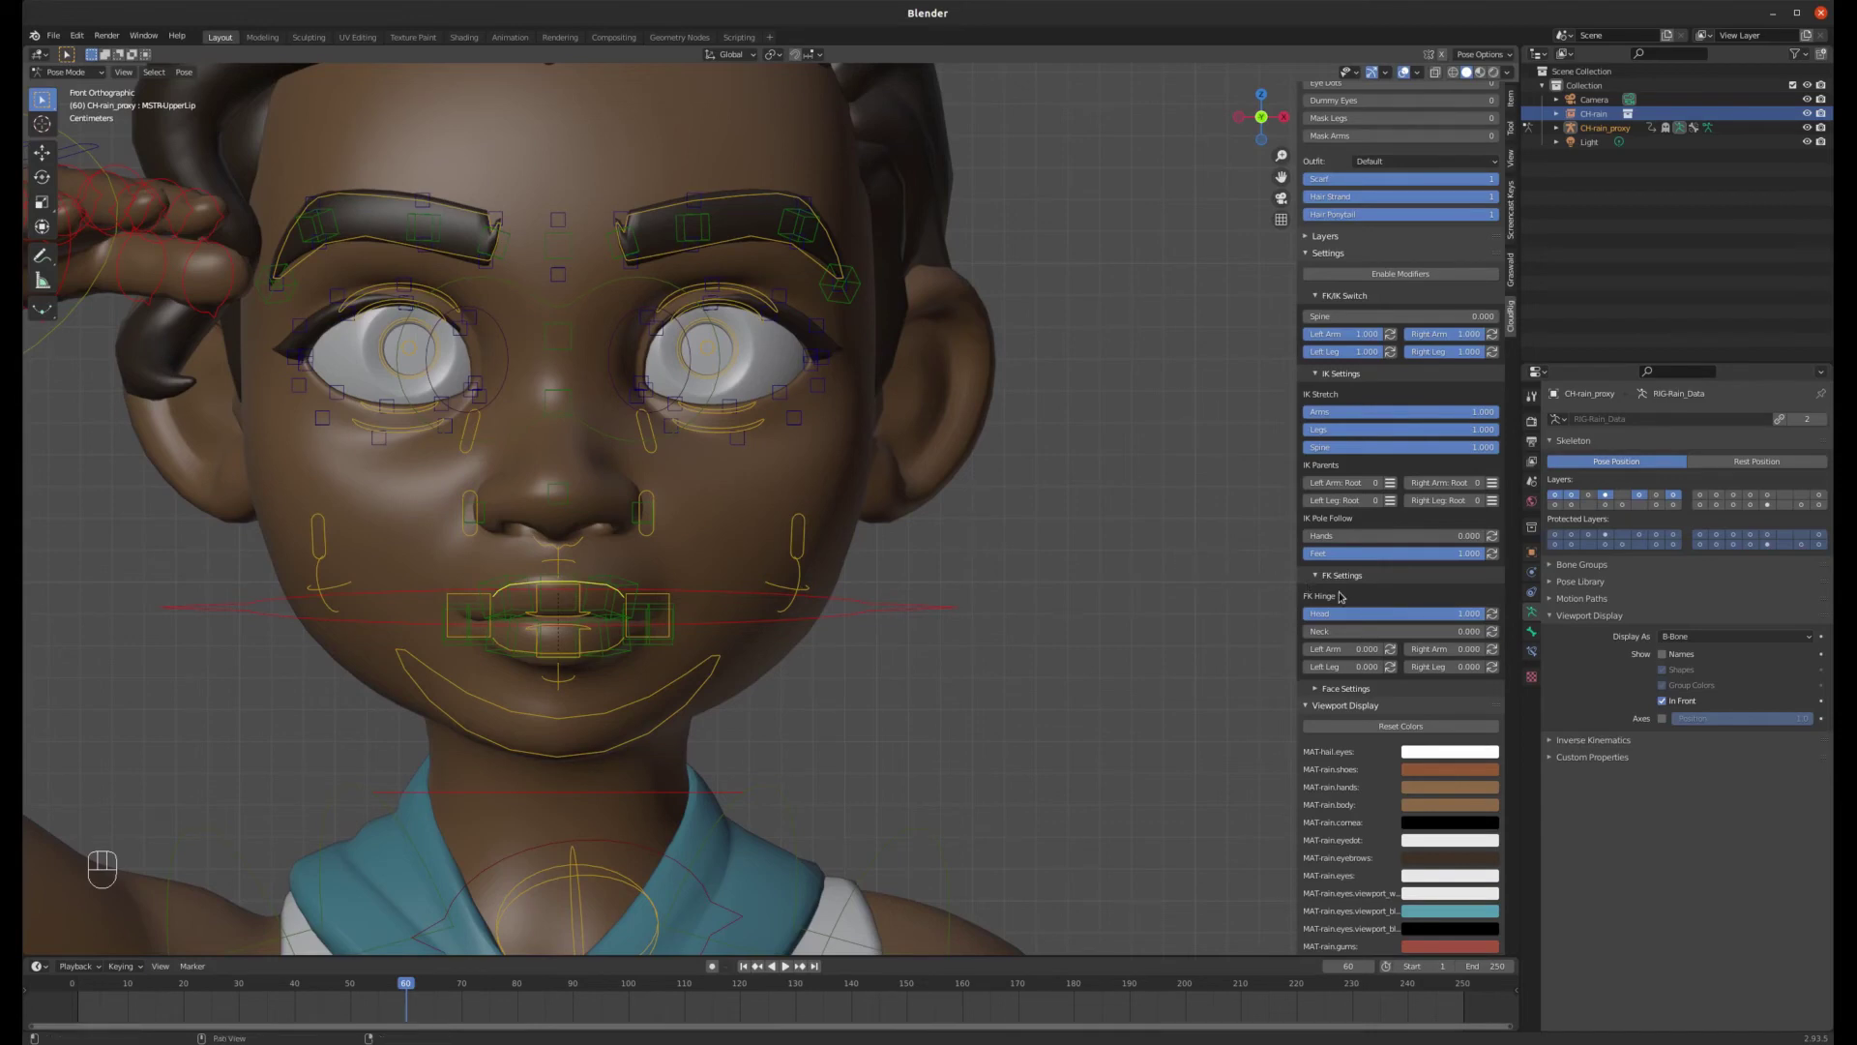
- Expand the Face Settings panel in the rig's sidebar
scroll(down, 3)
click(1318, 660)
scroll(down, 3)
scroll(up, 3)
scroll(up, 3)
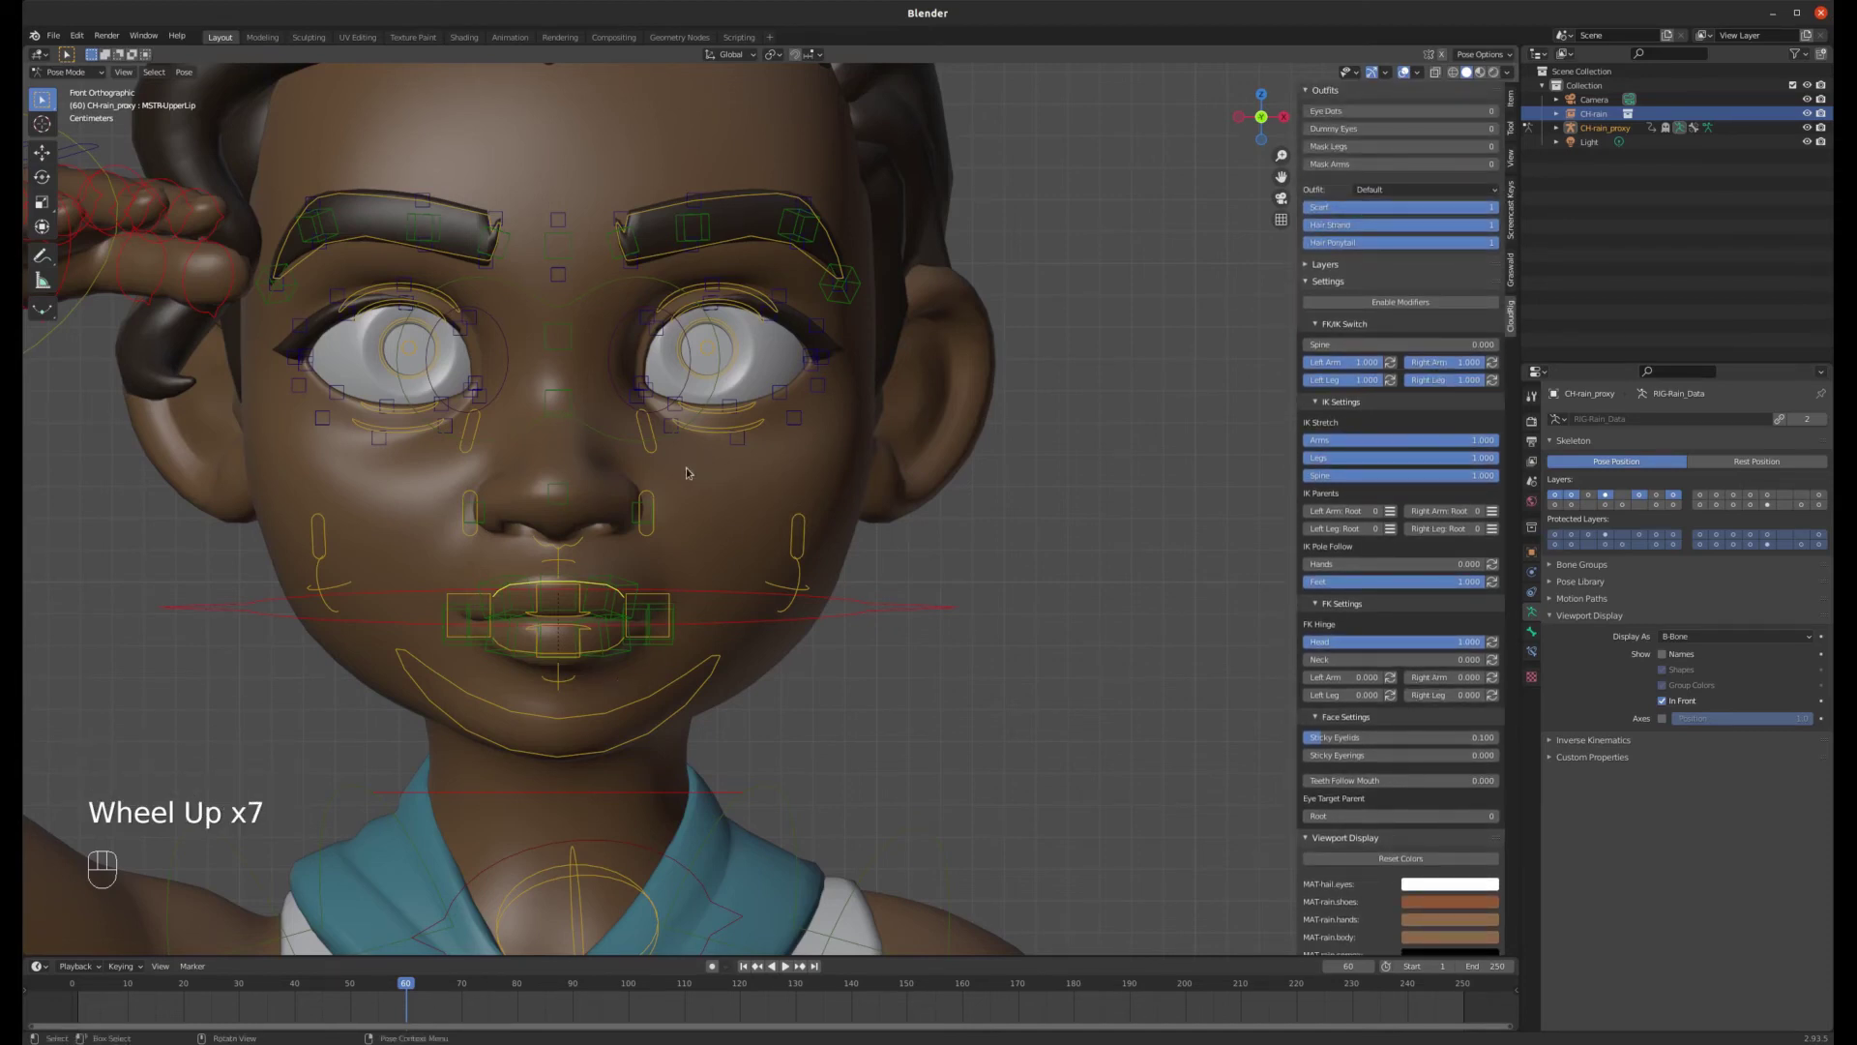
- Move the lower eyelid control and tilt the right eyebrow control
click(731, 411)
key(g)
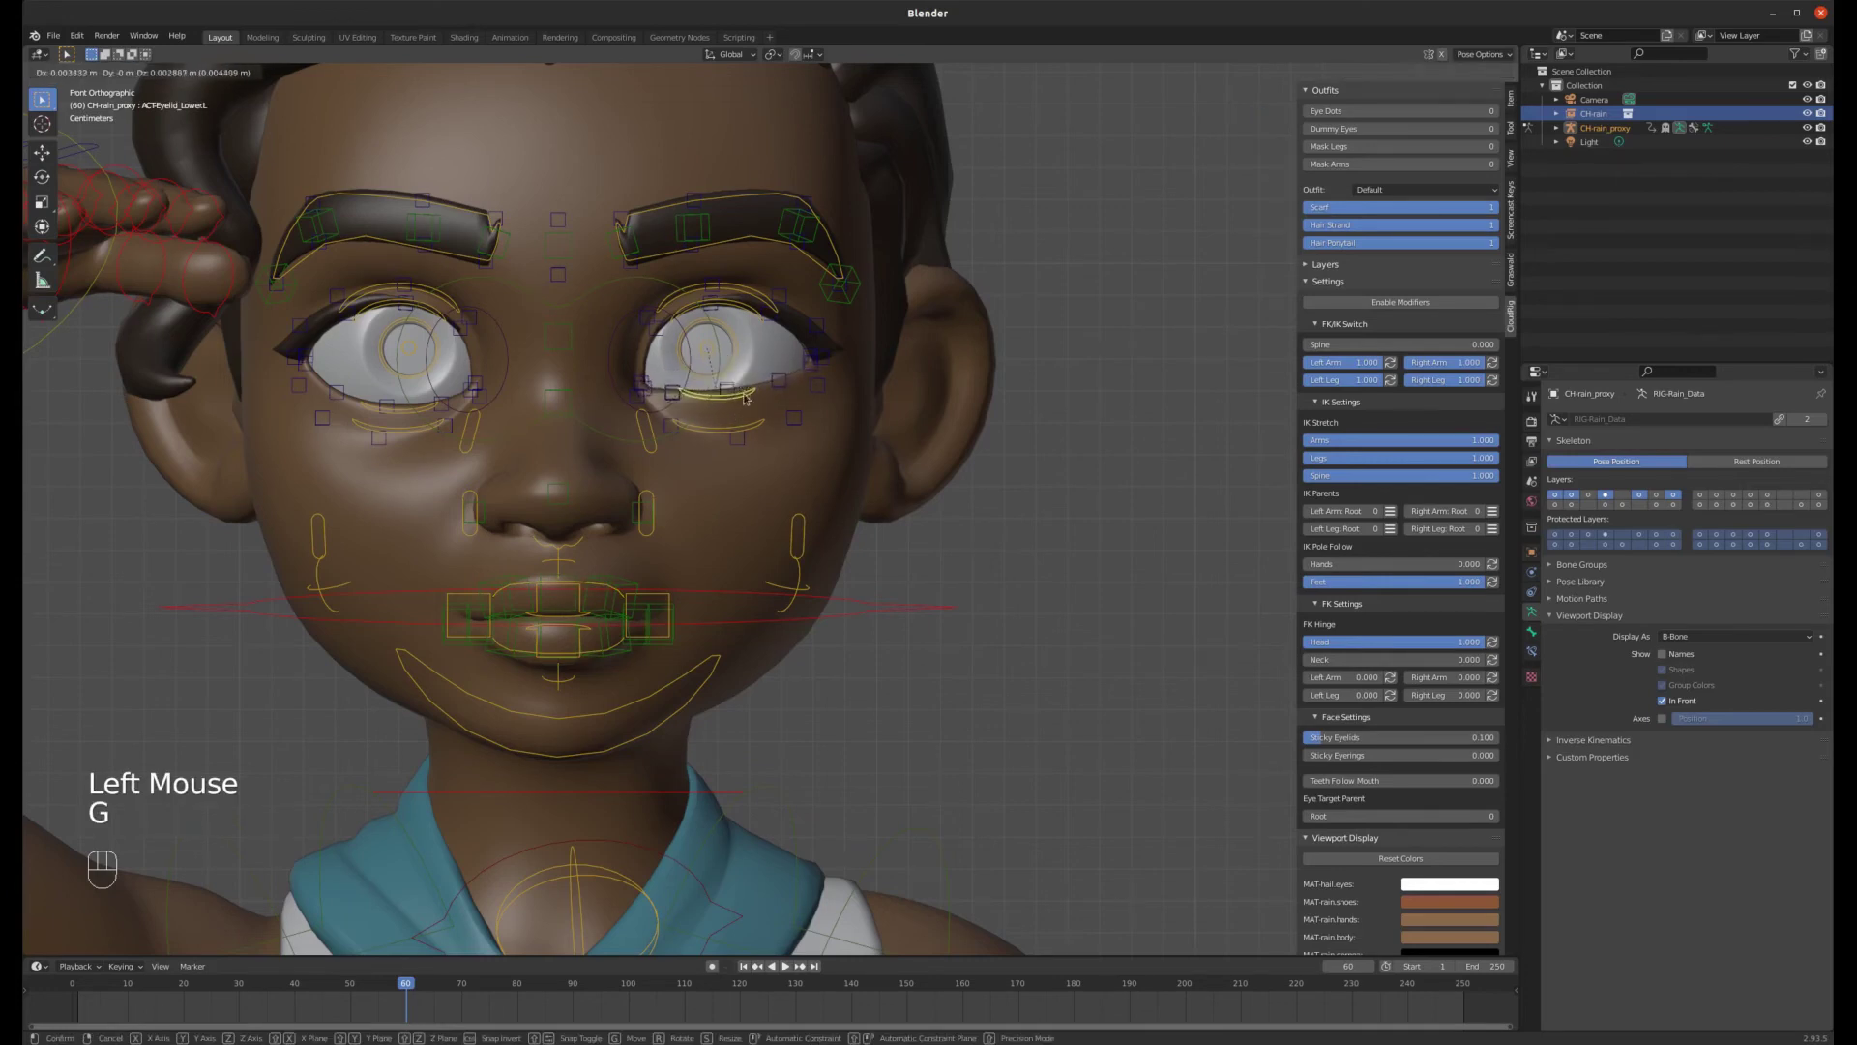
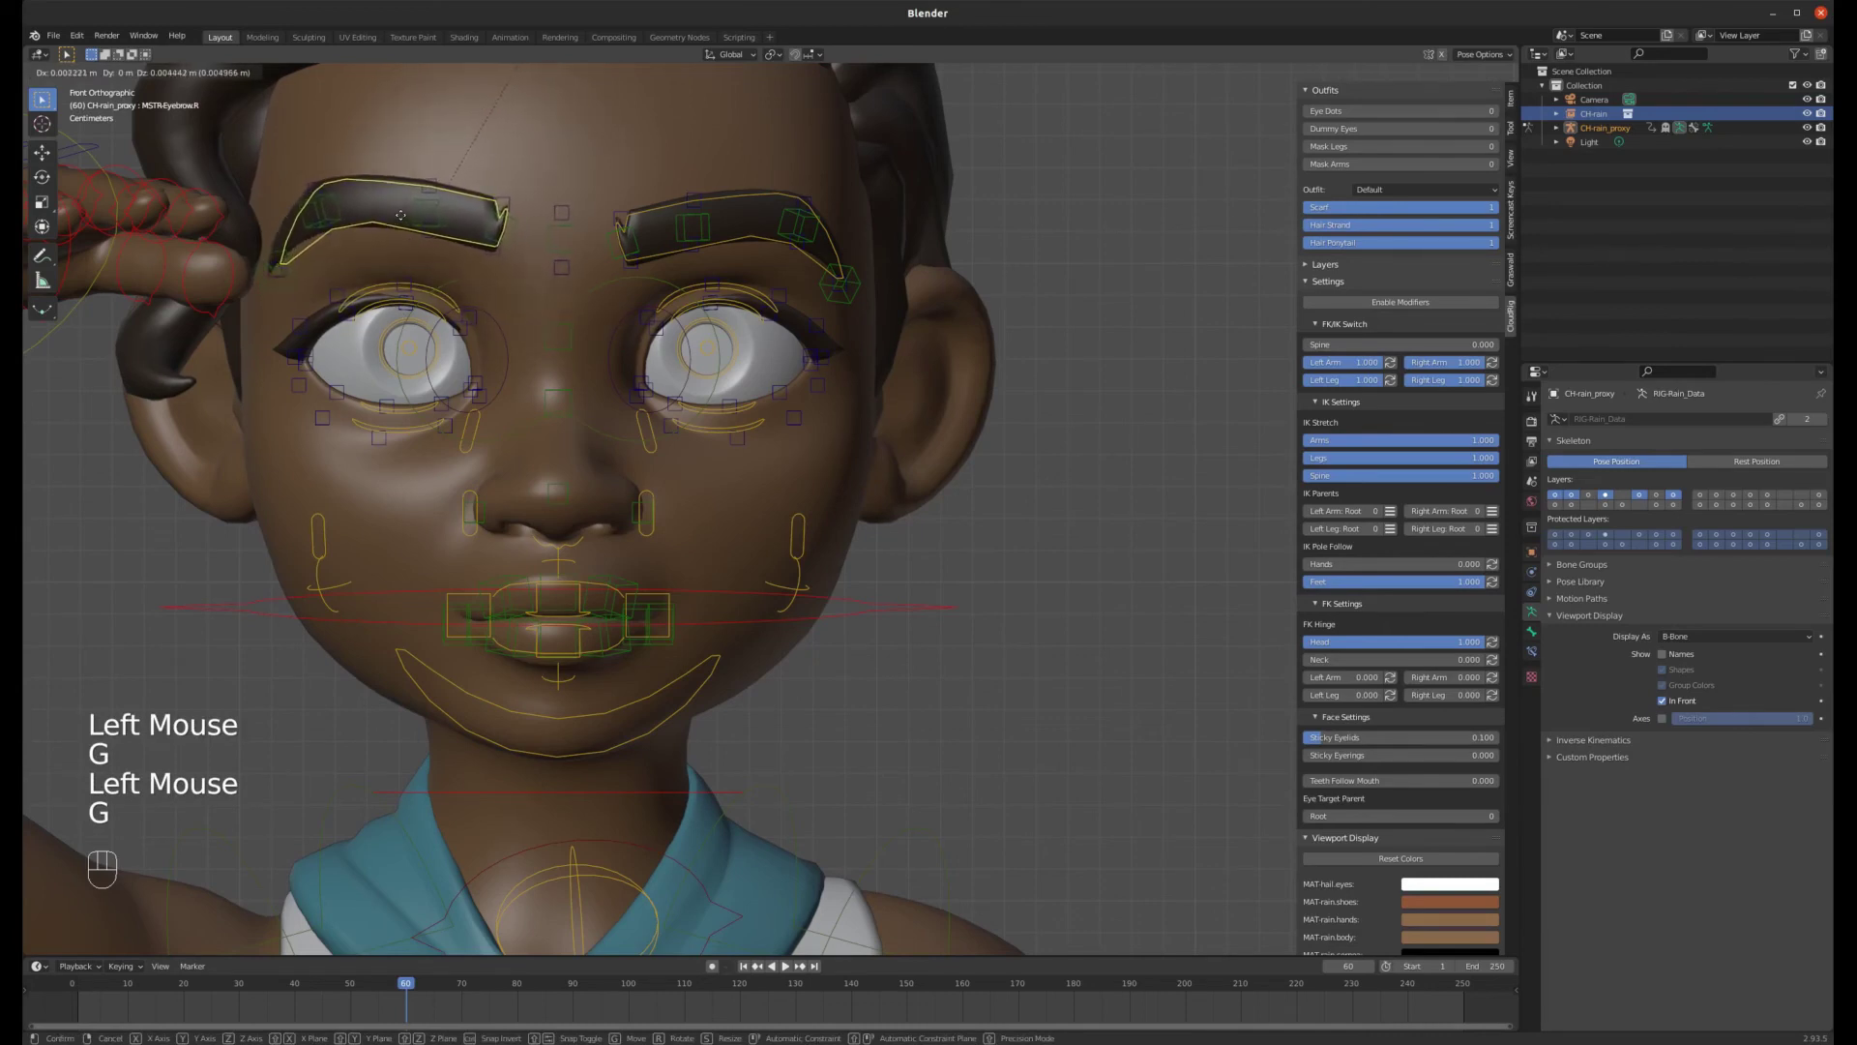
key(r)
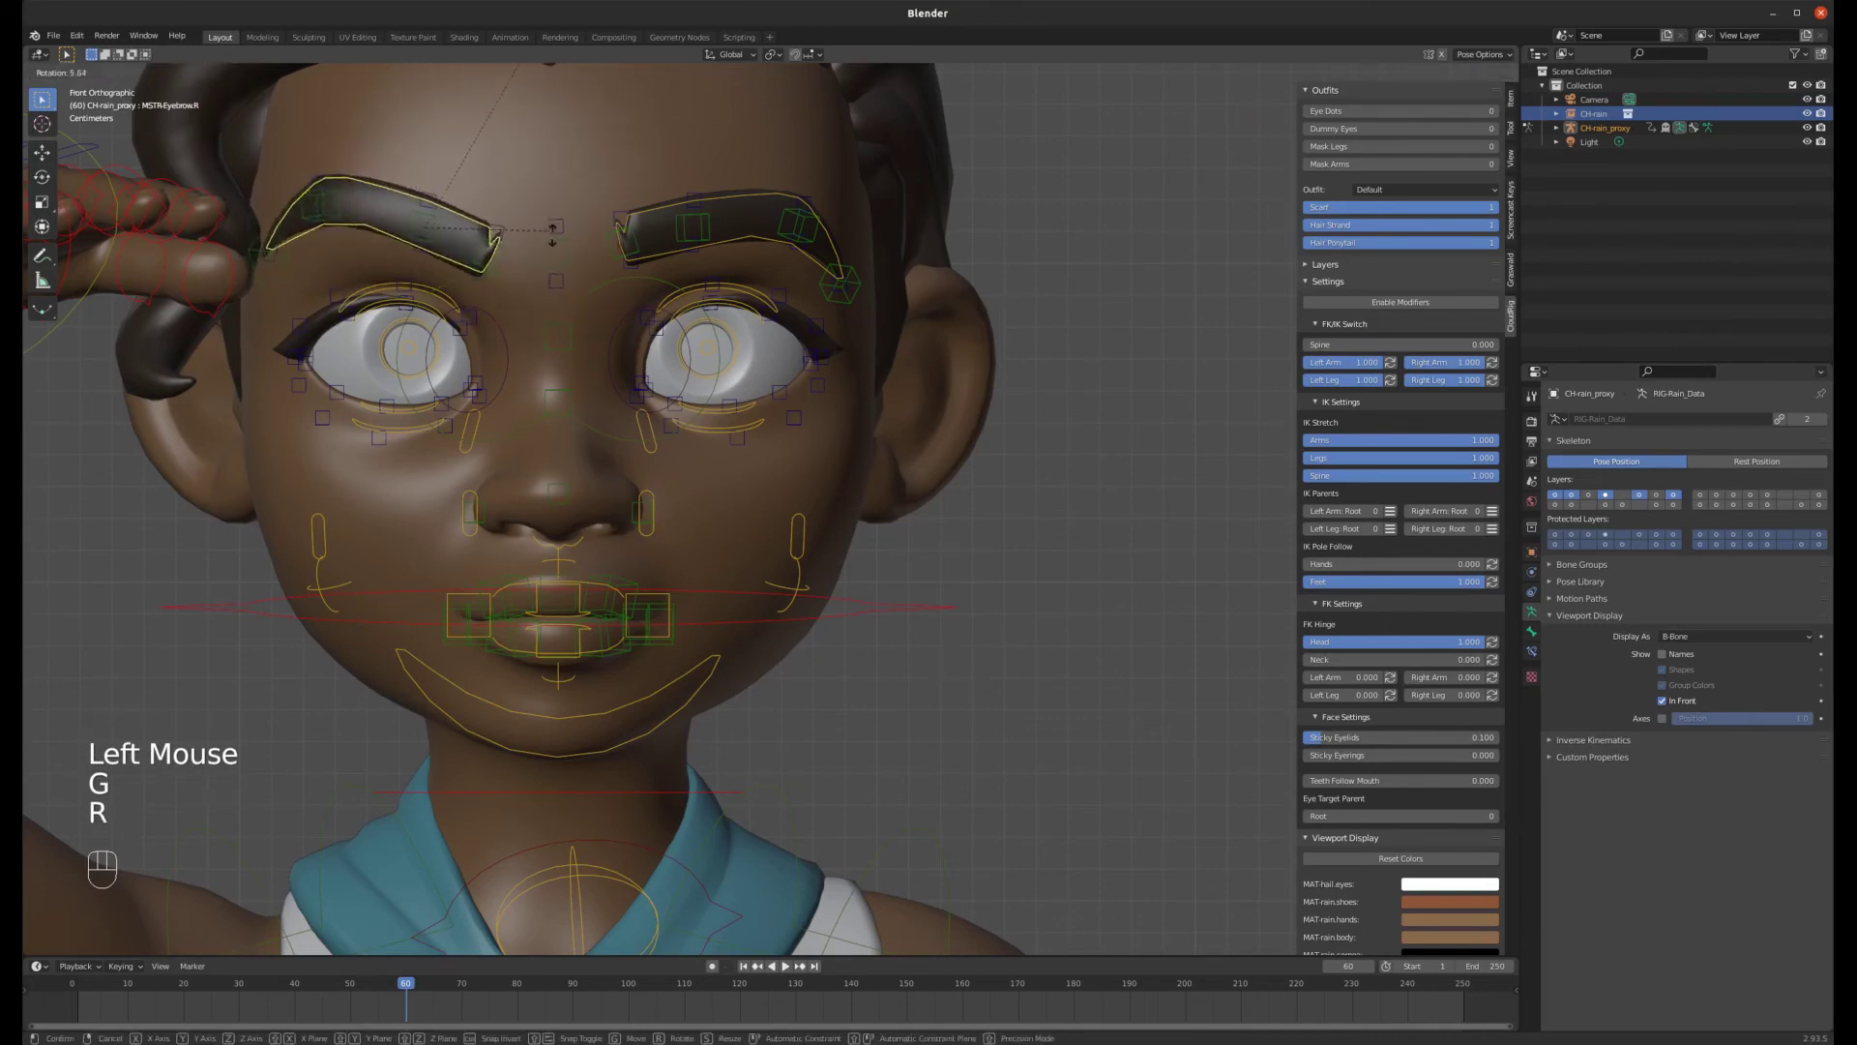
click(646, 532)
key(g)
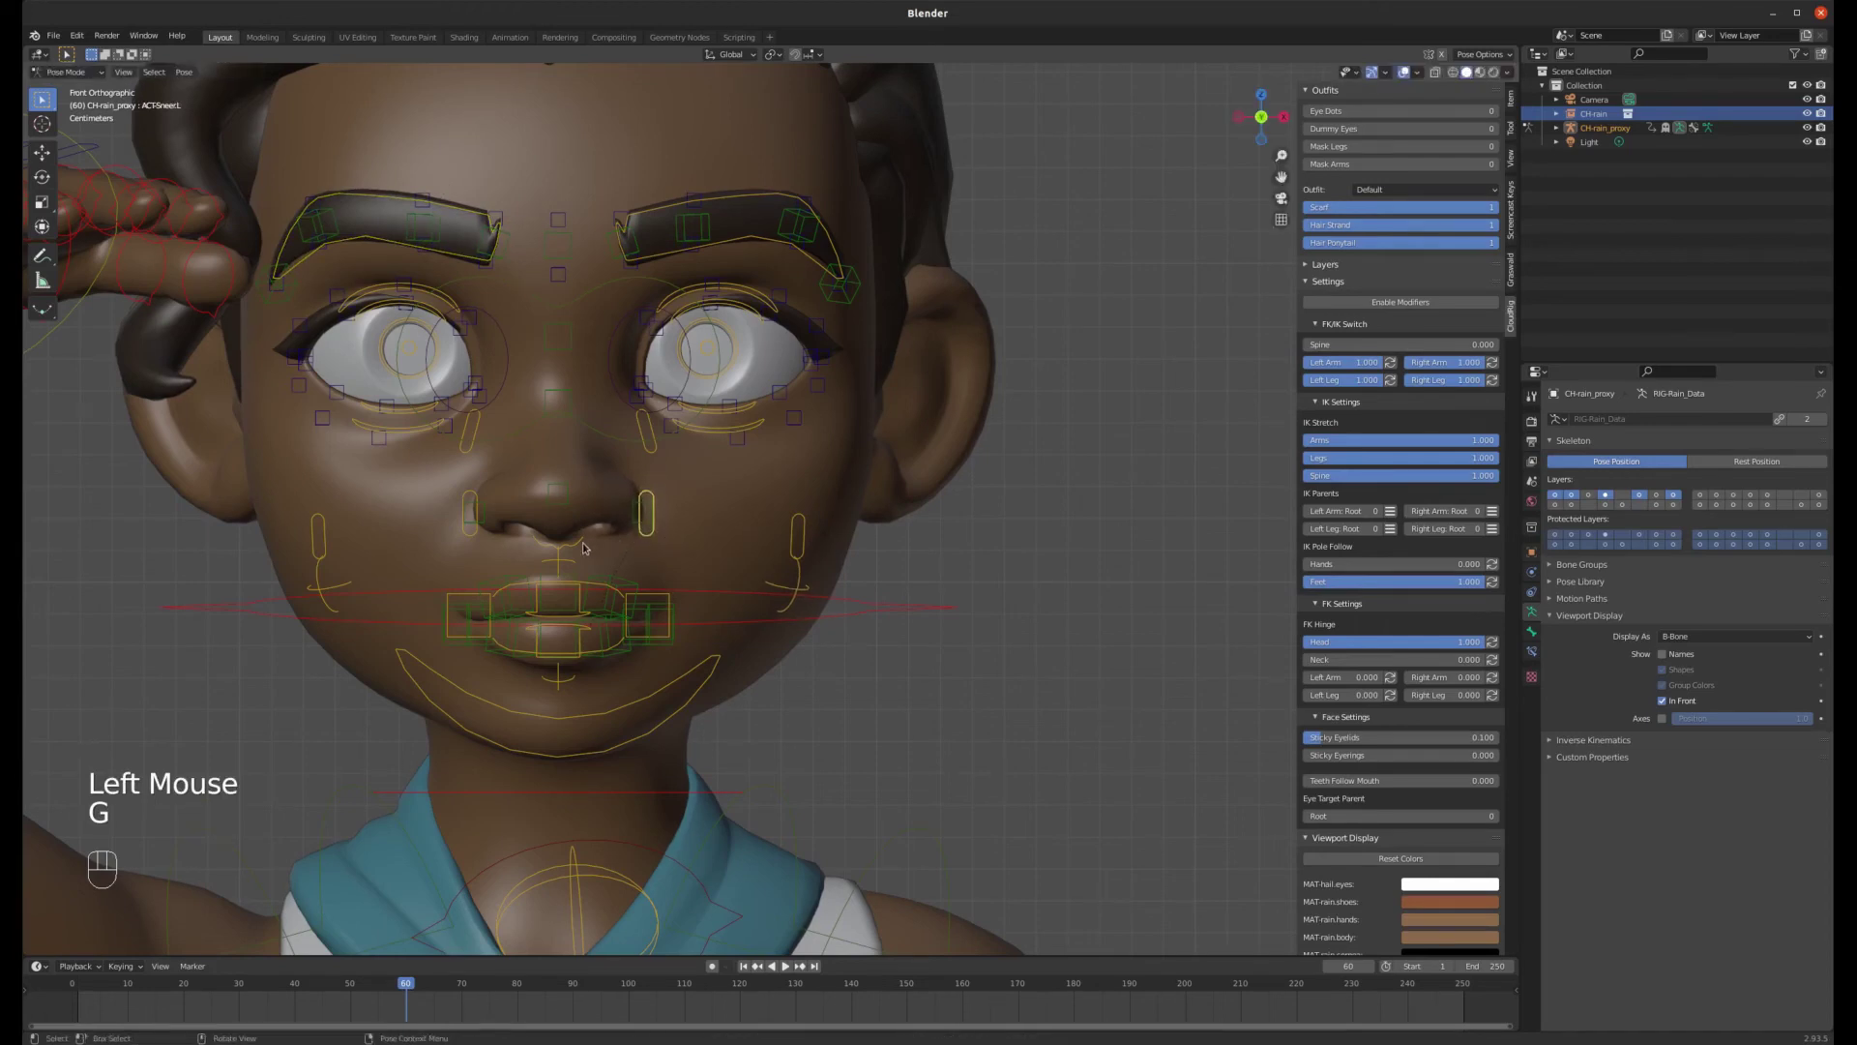
- Move the control under the nose to shift the nose bottom
click(585, 542)
key(g)
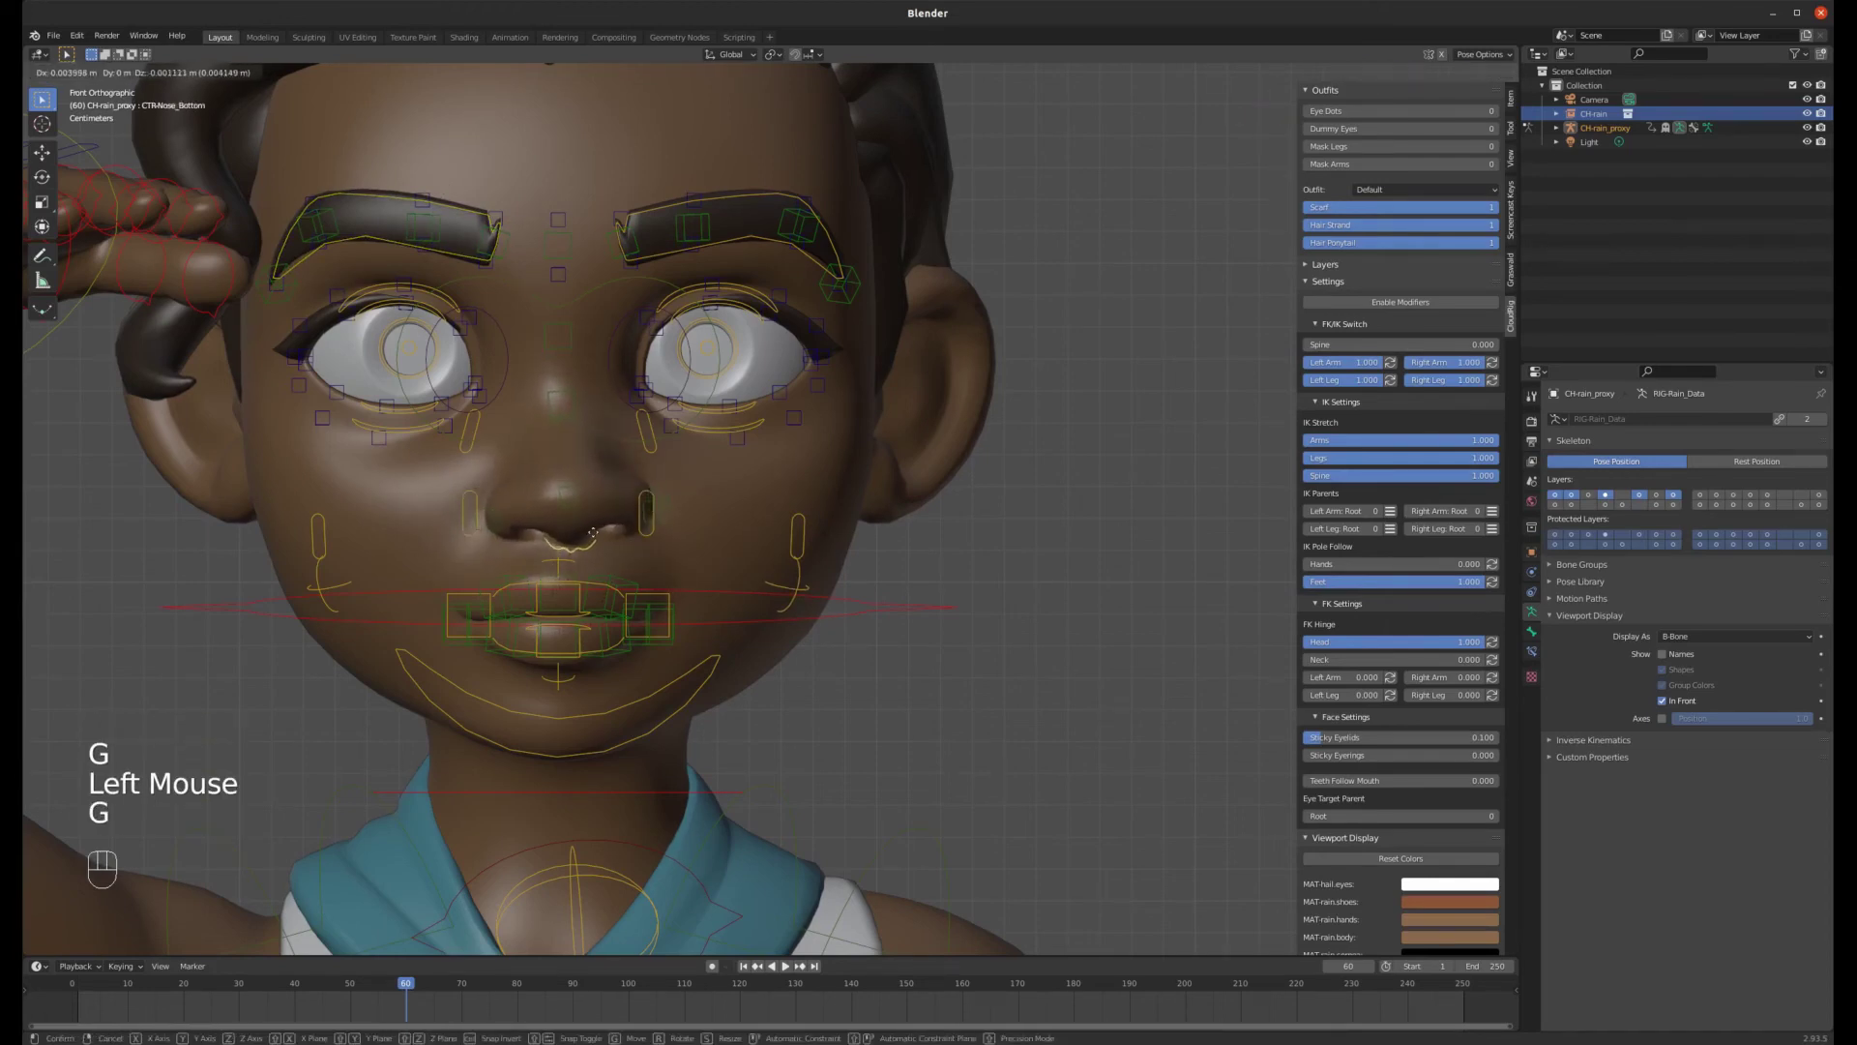
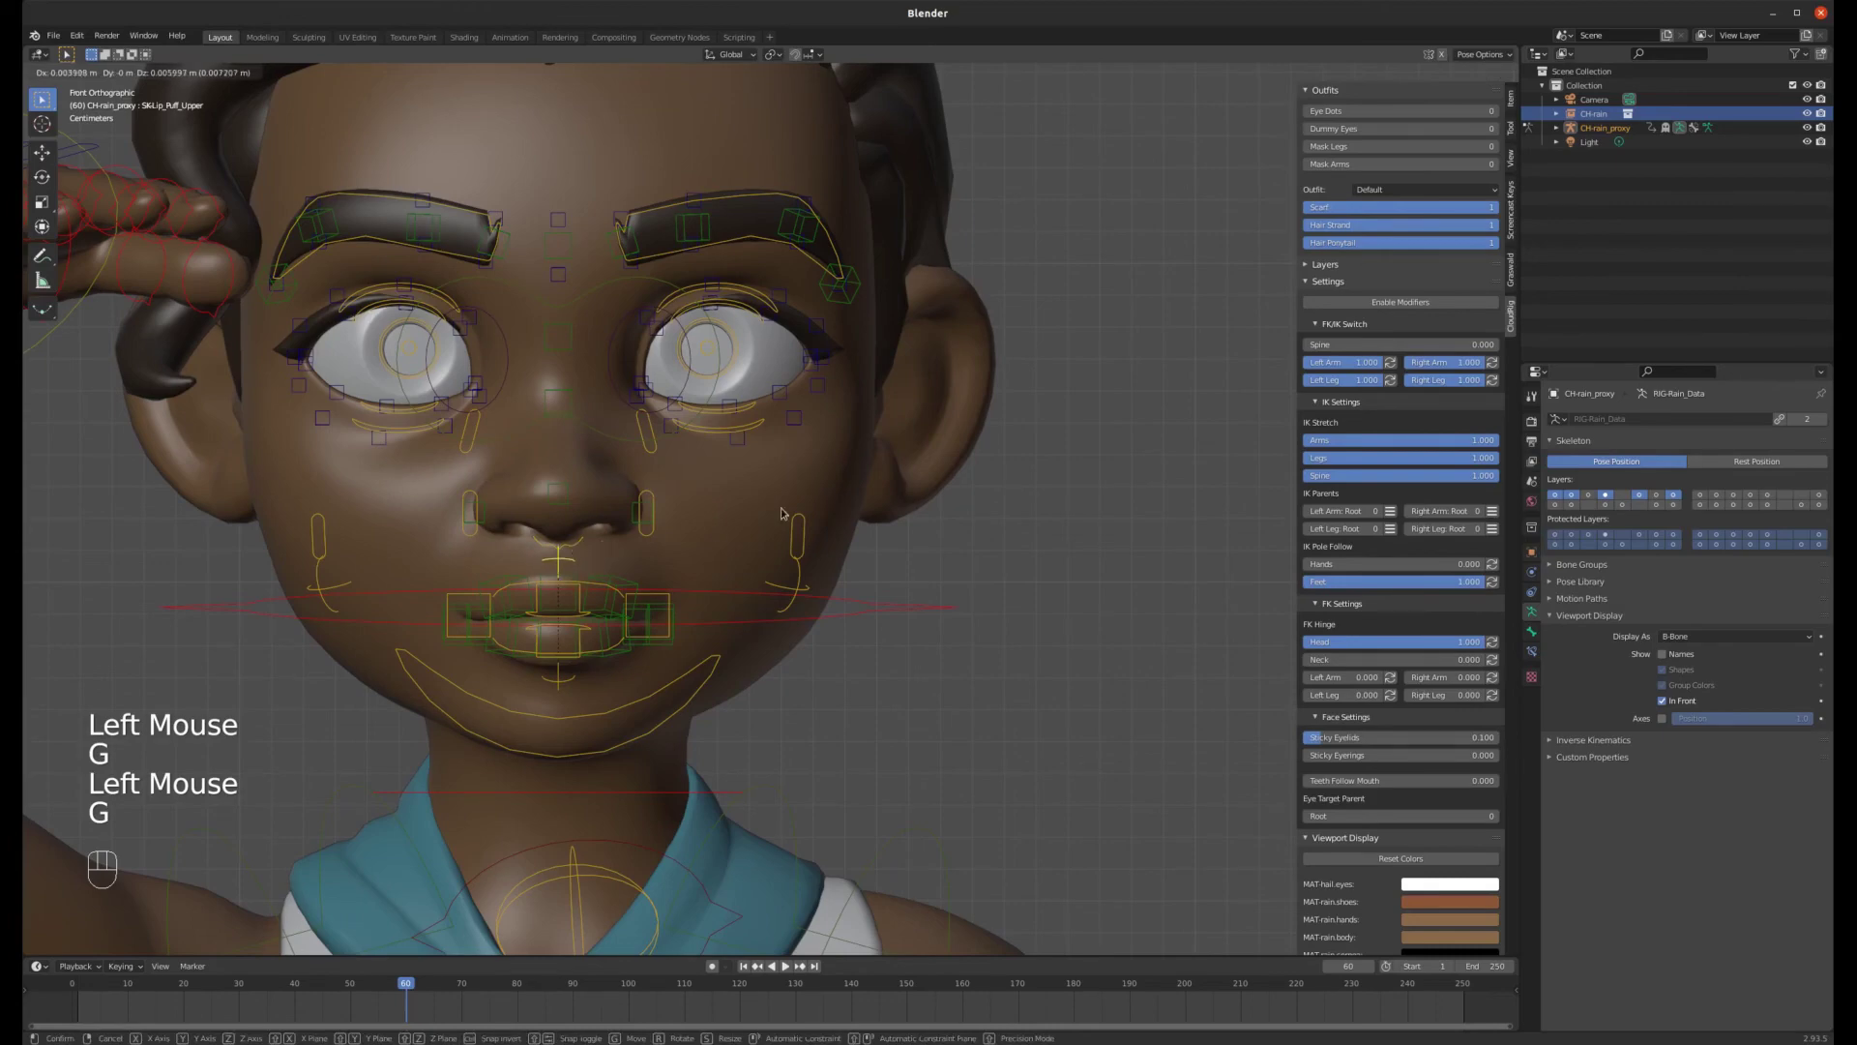
scroll(down, 3)
scroll(up, 3)
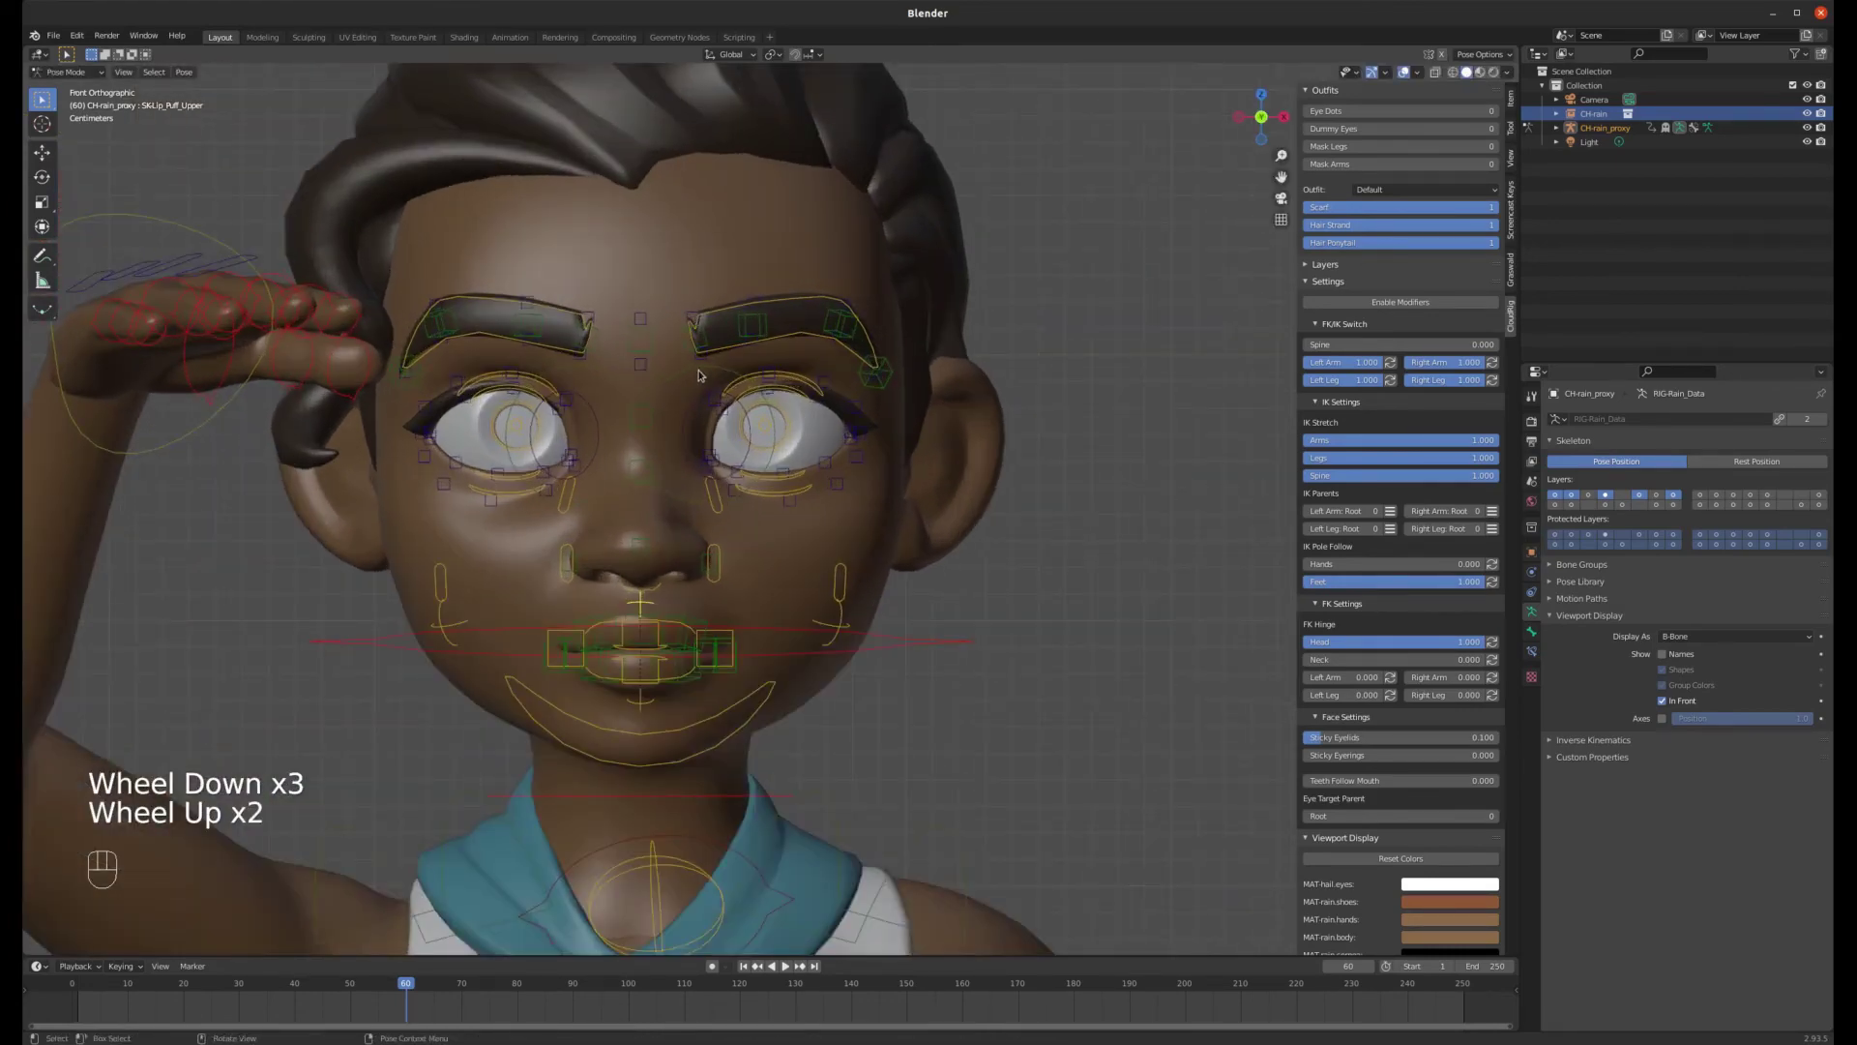
- Frame the whole character, select the ROOT control and test moving the rig with G
scroll(down, 3)
drag(976, 273, 892, 334)
scroll(down, 3)
scroll(down, 3)
click(896, 671)
scroll(up, 3)
scroll(up, 3)
scroll(down, 3)
key(g)
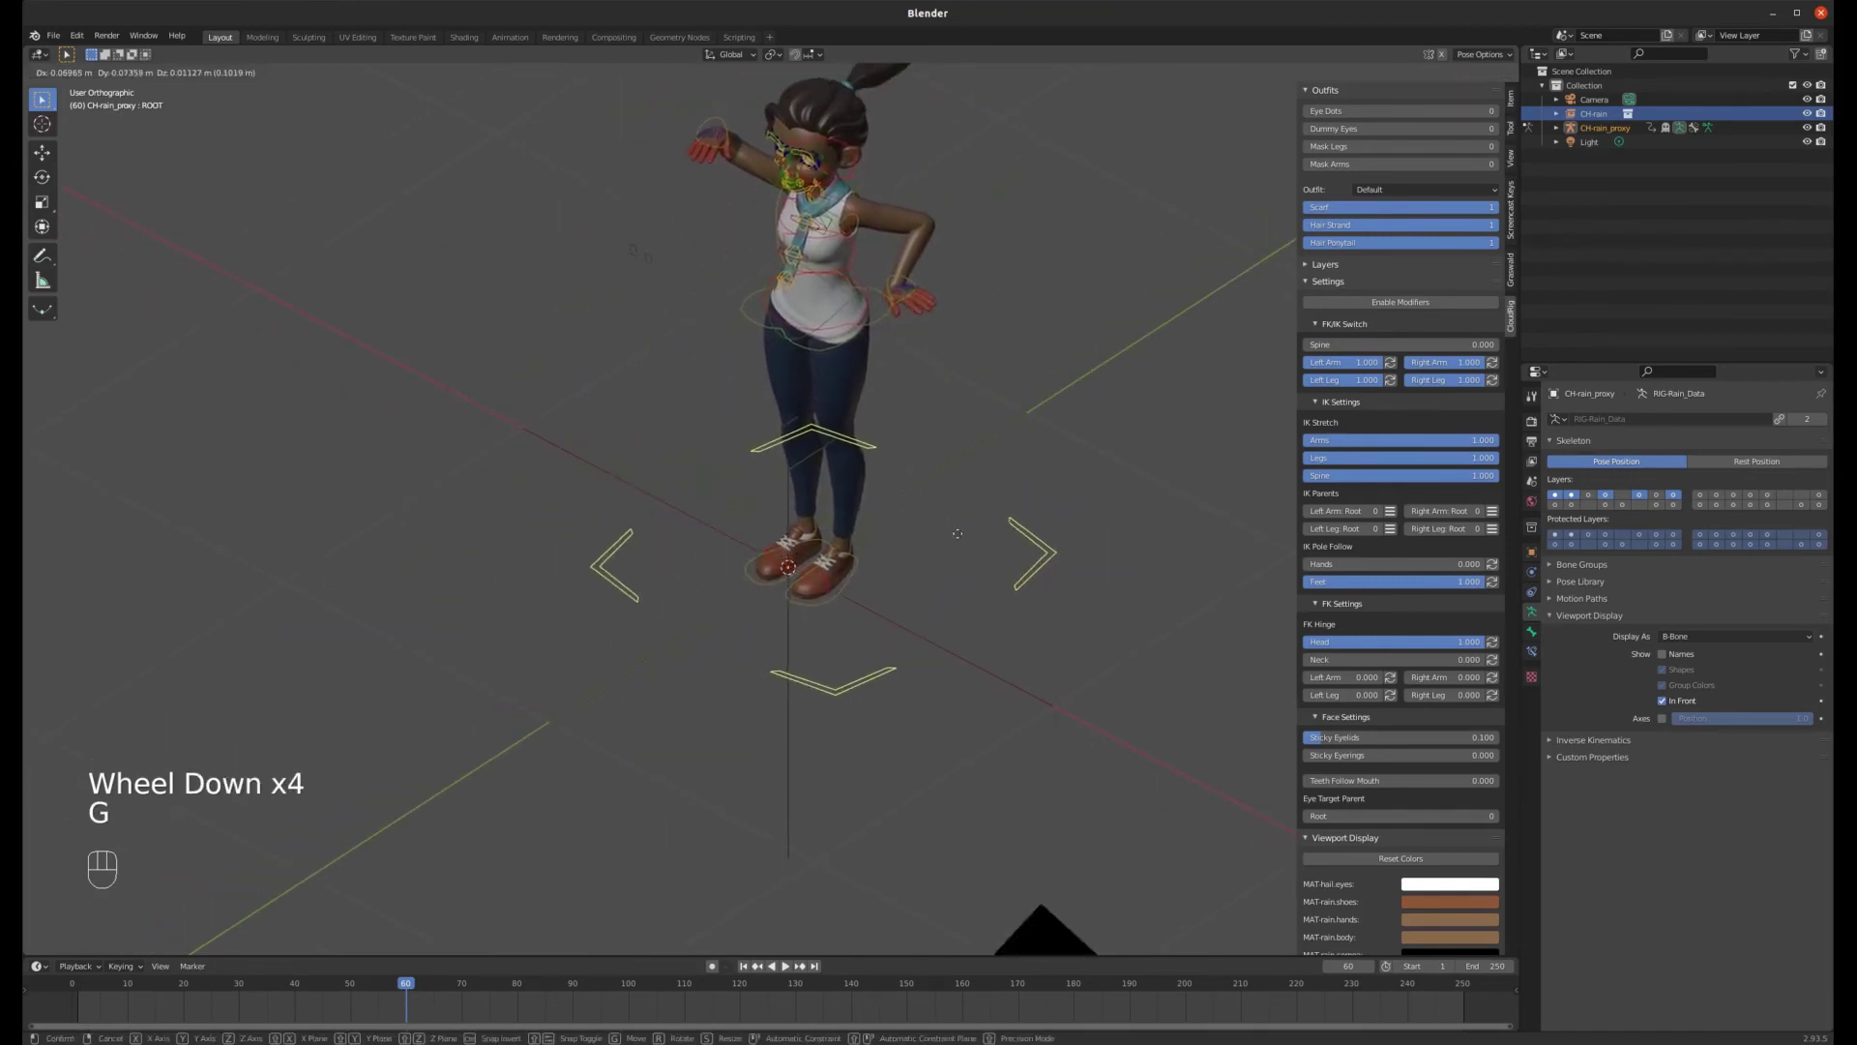
- Return the timeline to frame 1 with the hand lowered at Rain's side
scroll(down, 3)
scroll(up, 3)
scroll(down, 3)
scroll(down, 3)
scroll(up, 3)
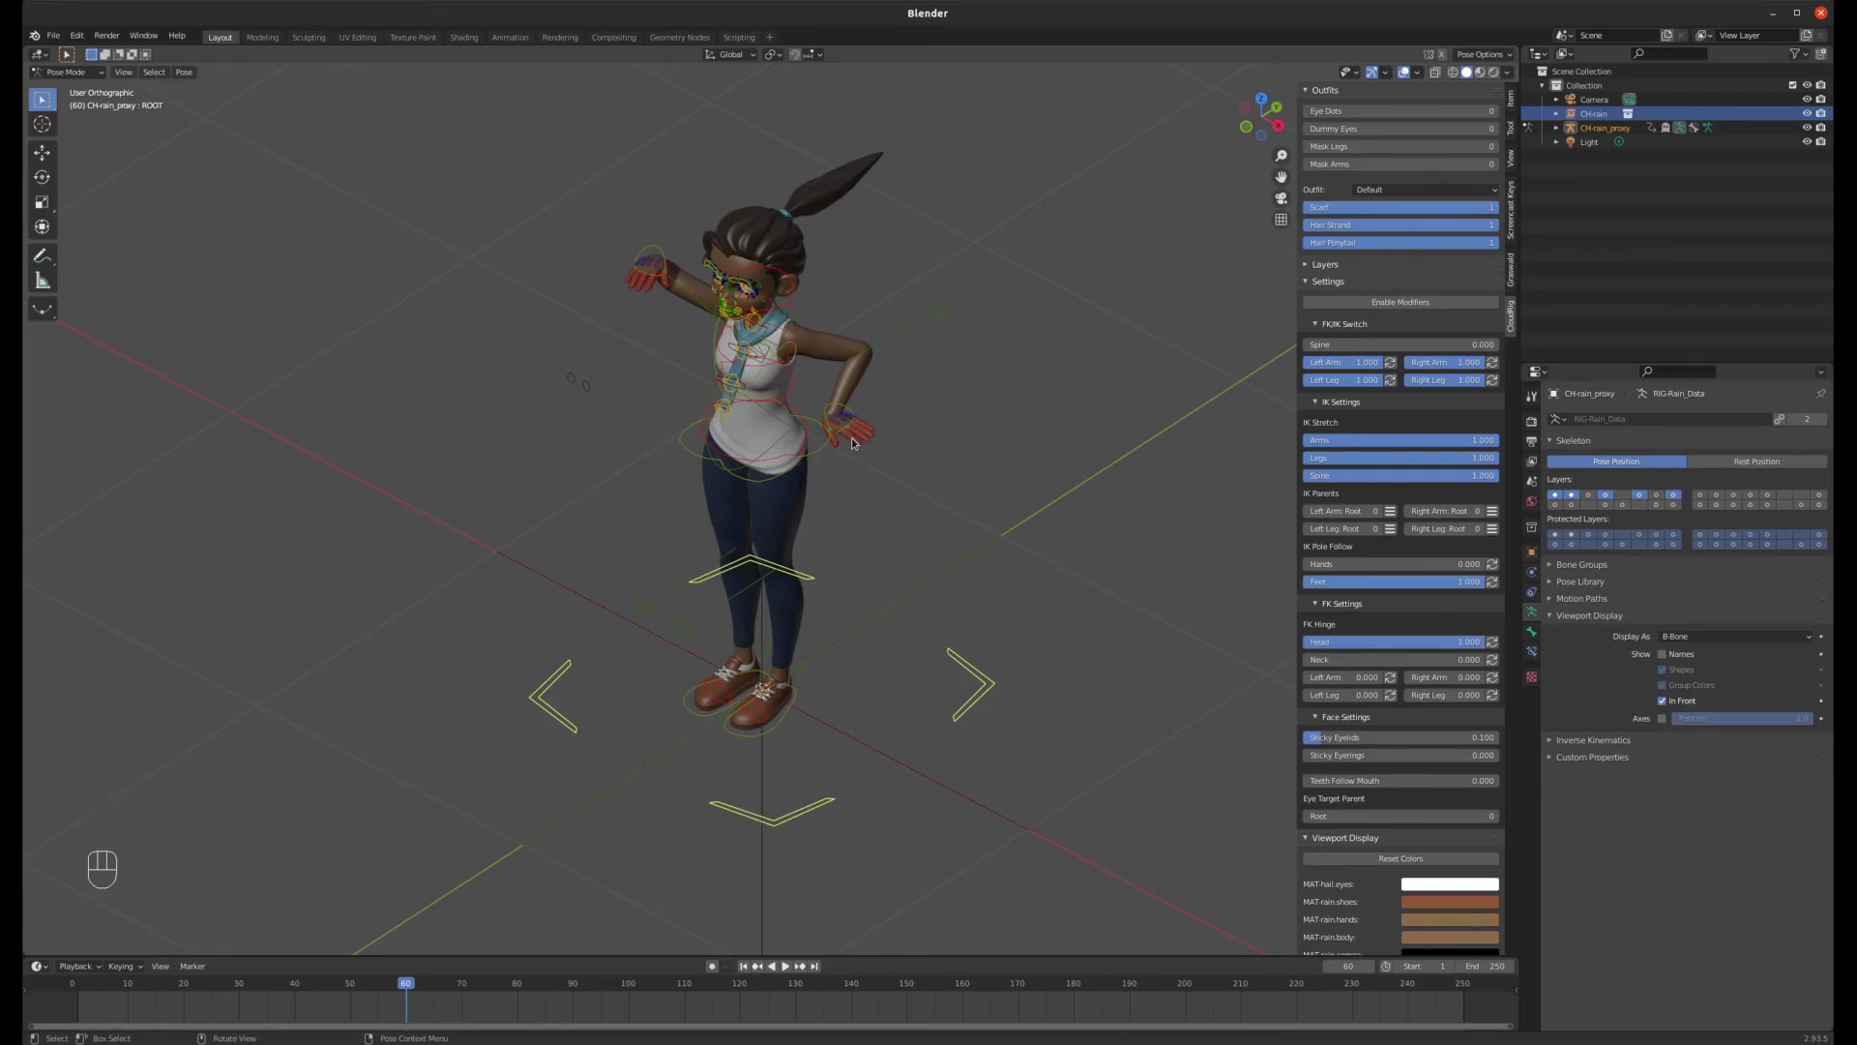
scroll(up, 3)
scroll(down, 3)
click(748, 965)
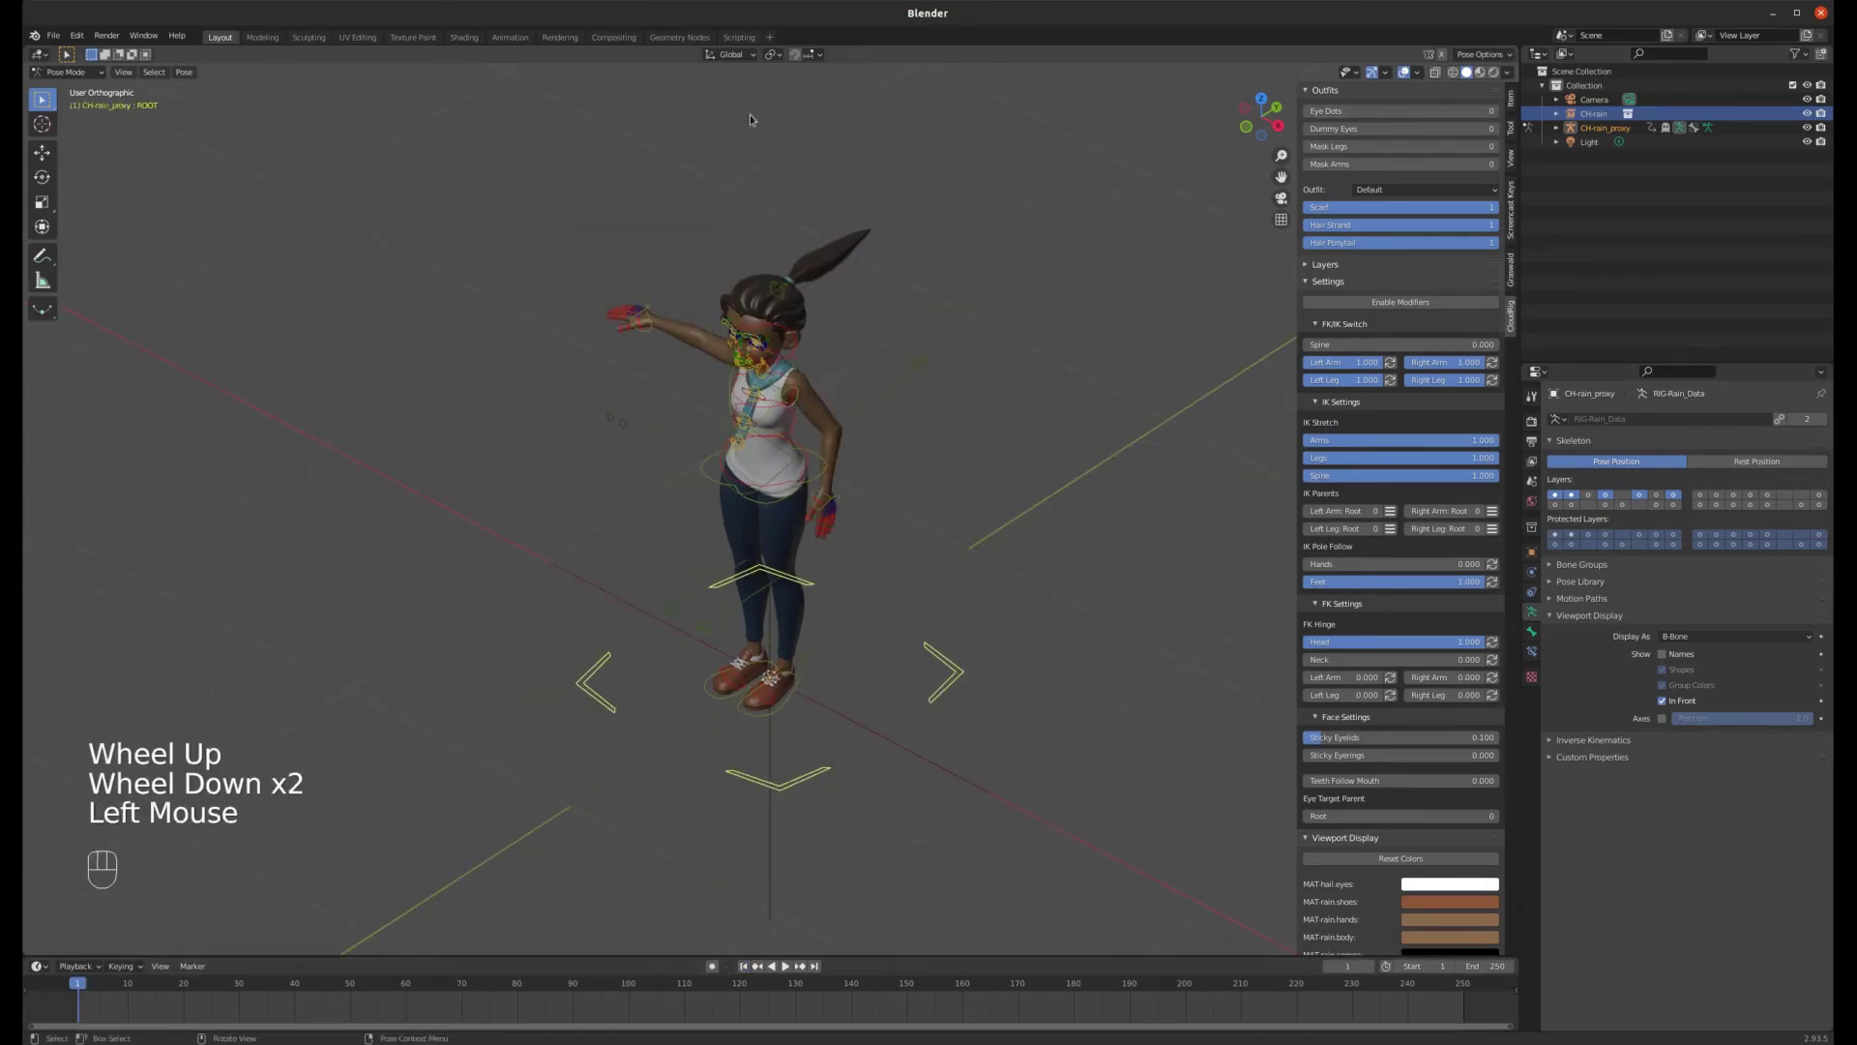
- Switch the rig to Object Mode and keyframe its starting position at frame 1
drag(111, 73, 95, 88)
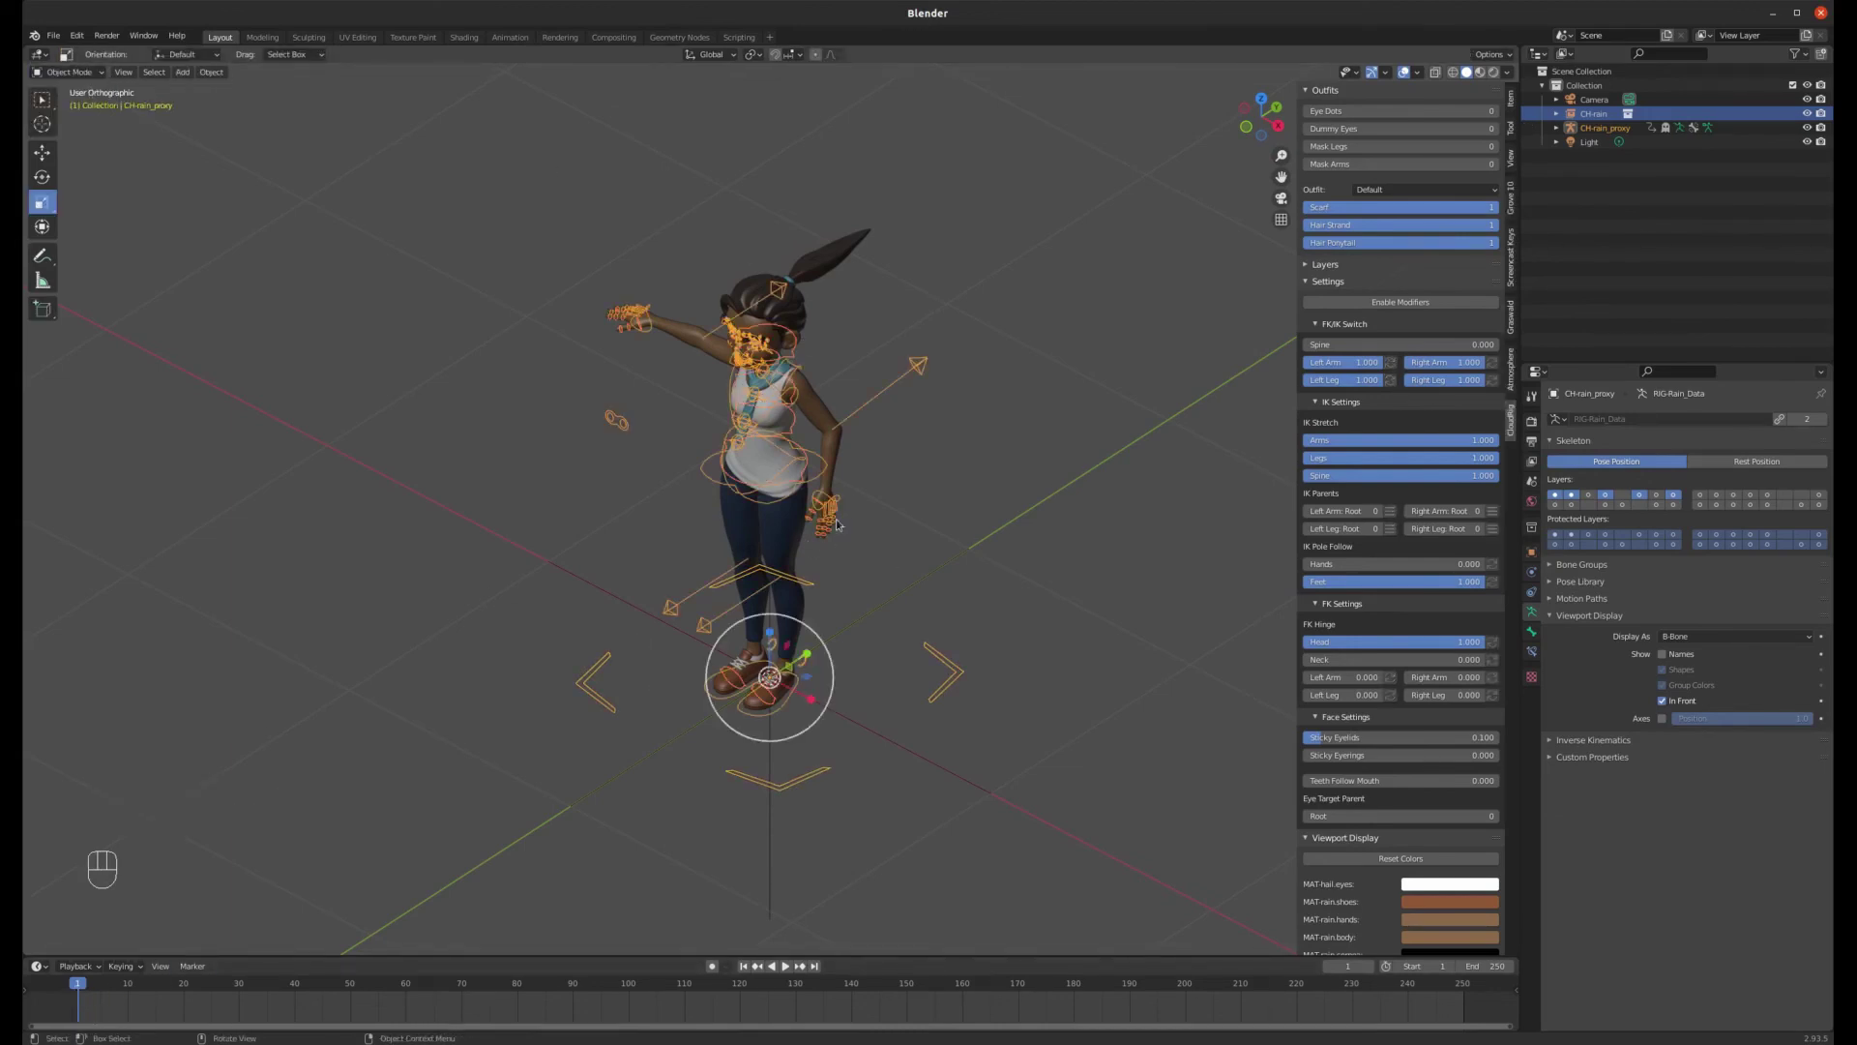
key(i)
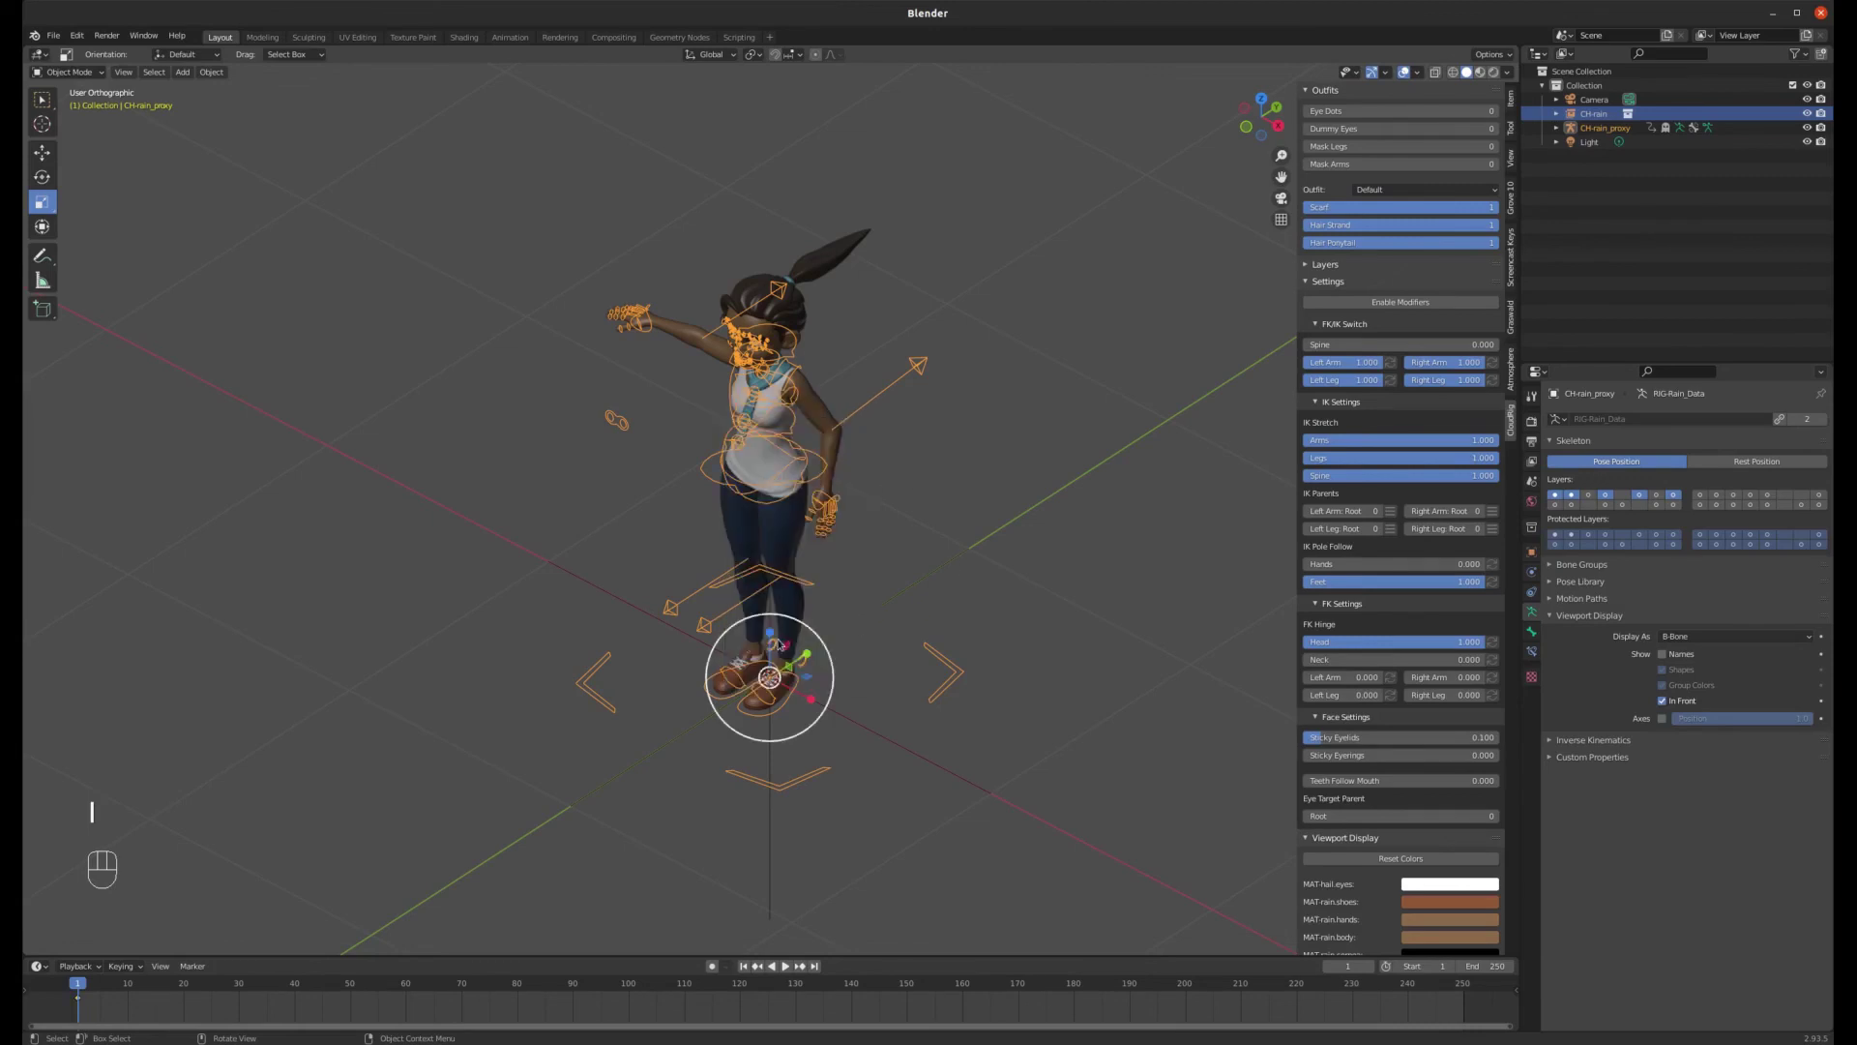
scroll(down, 3)
scroll(down, 3)
middle_click(835, 635)
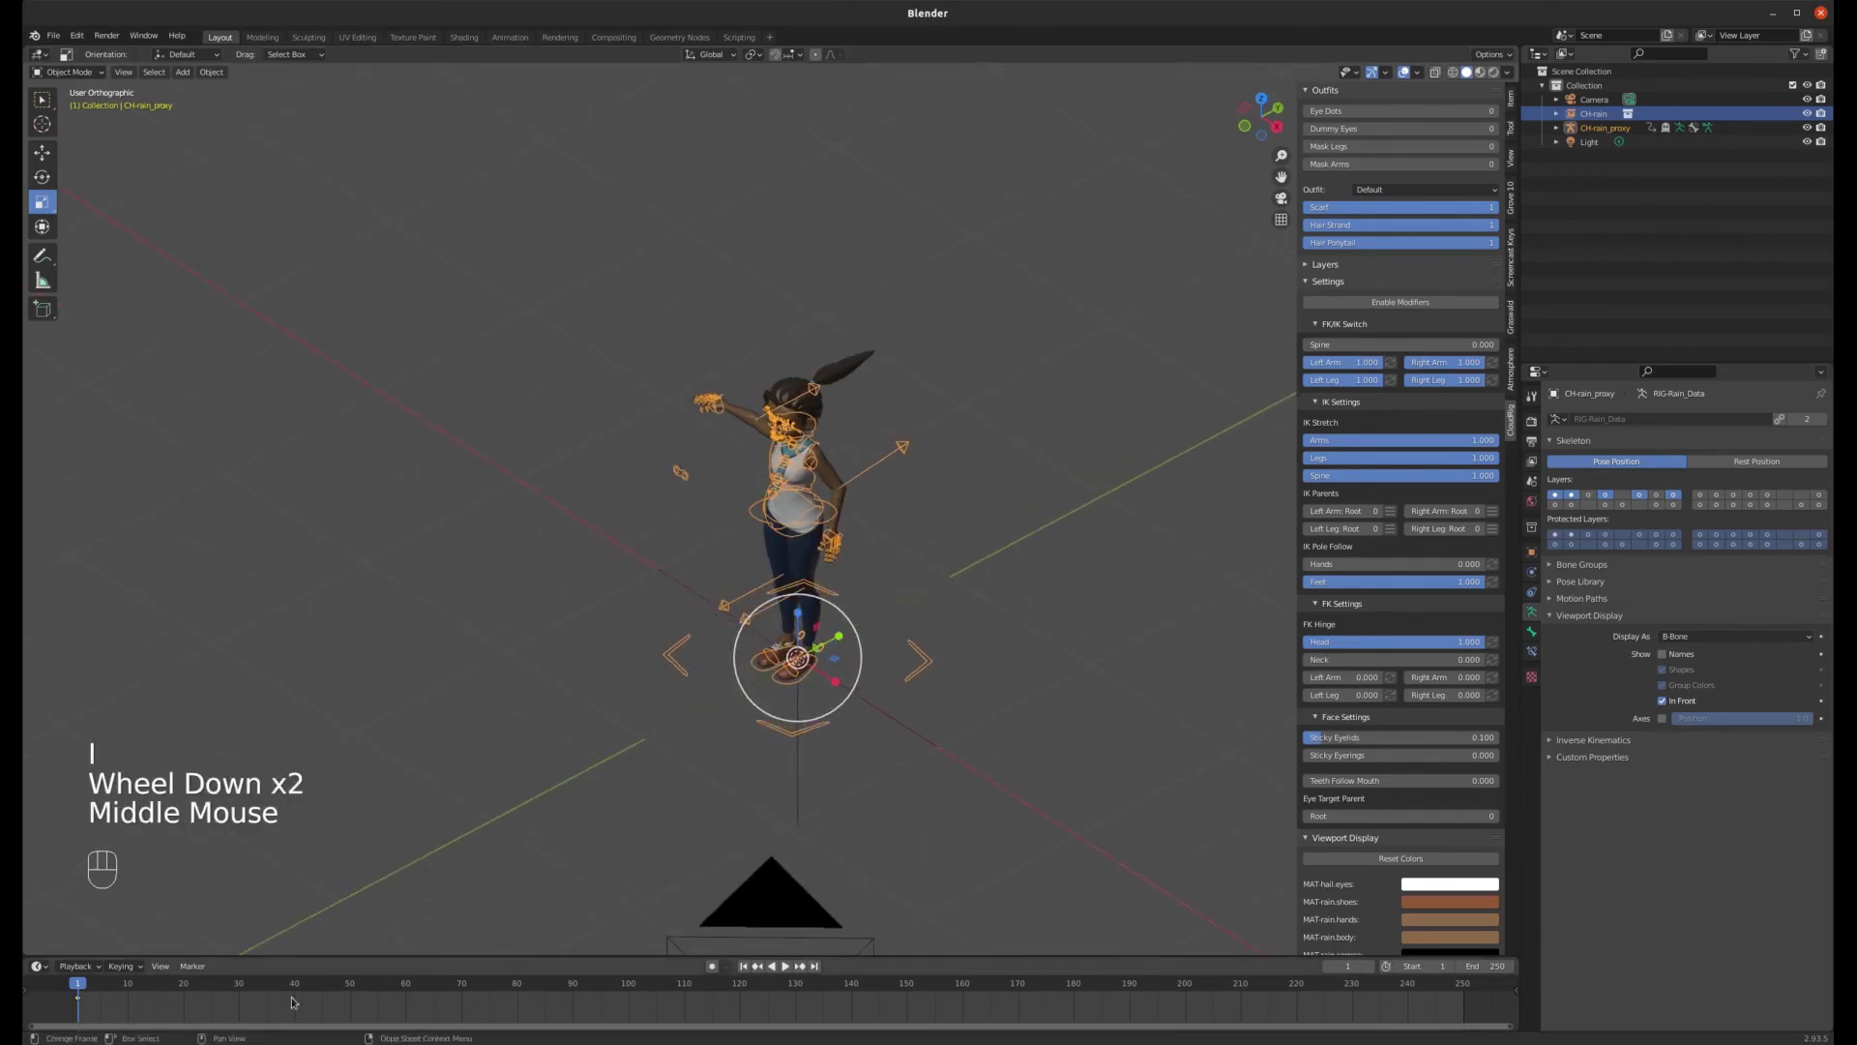
- At frame 70, move the whole character to a new location and keyframe it
drag(81, 985, 543, 895)
key(g)
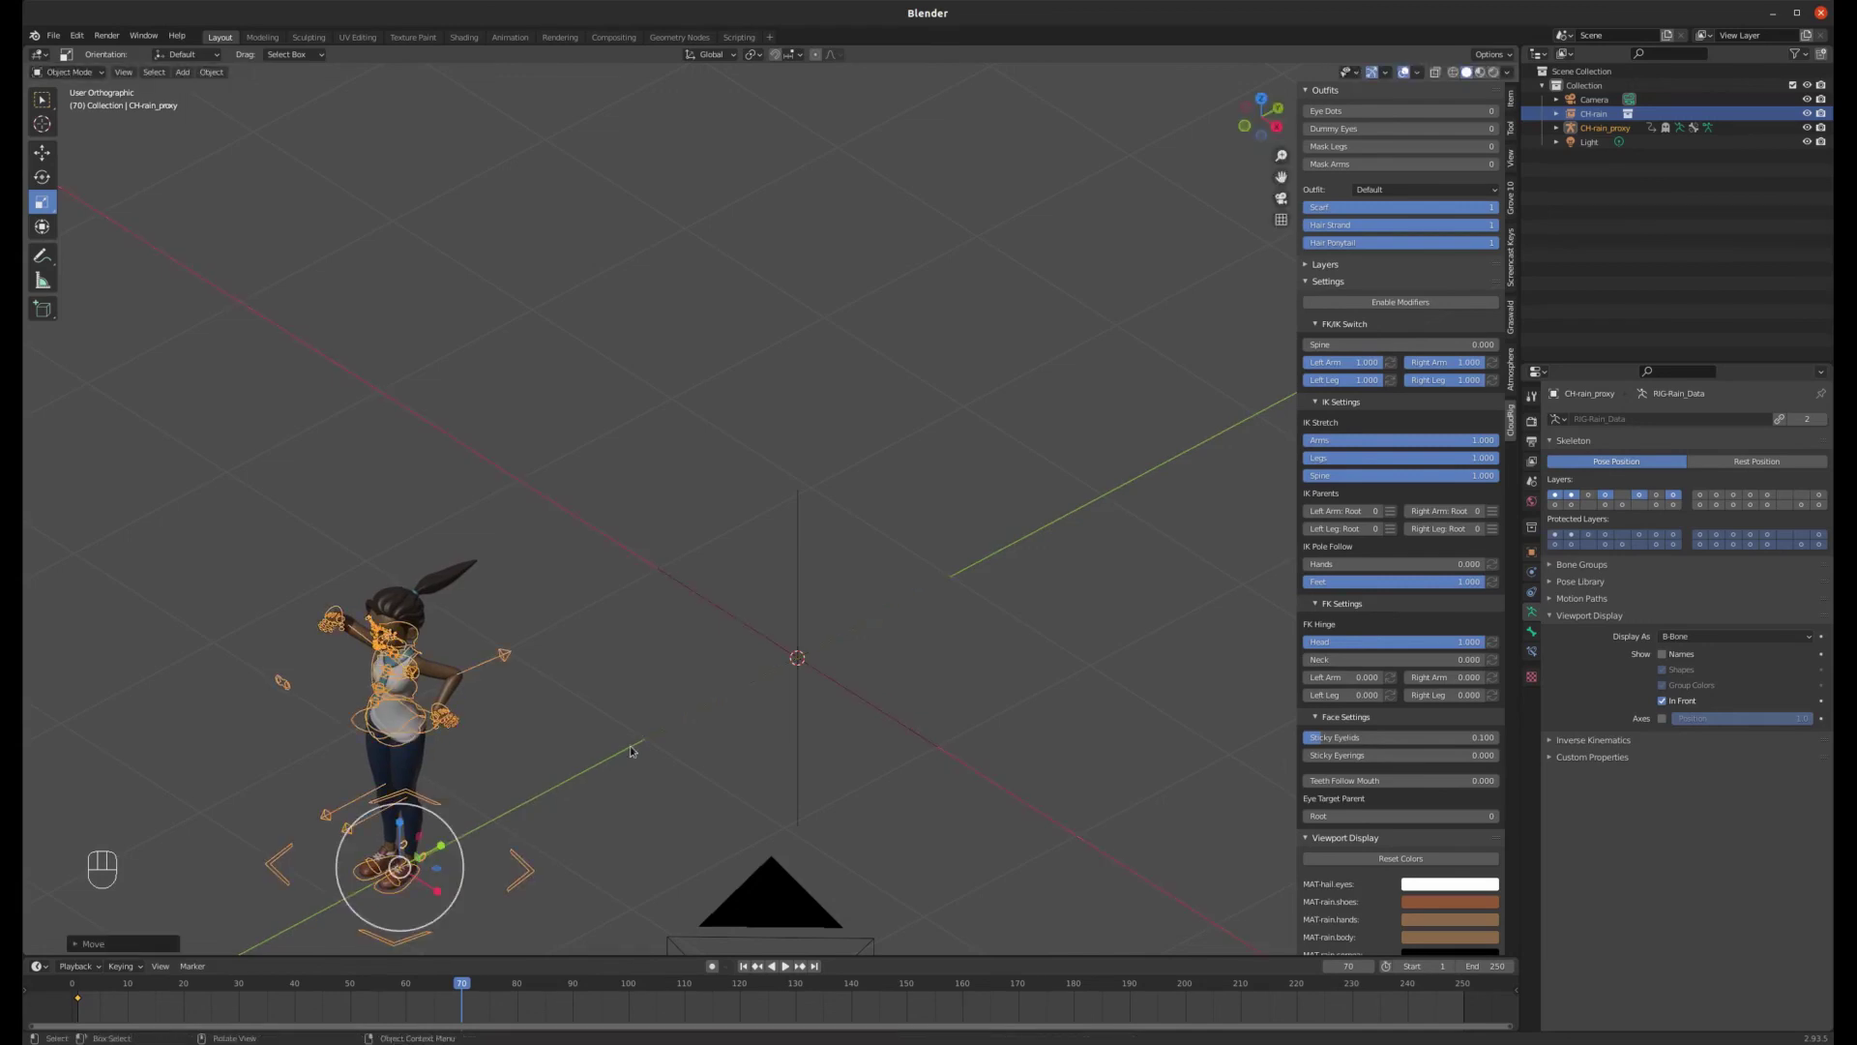
key(i)
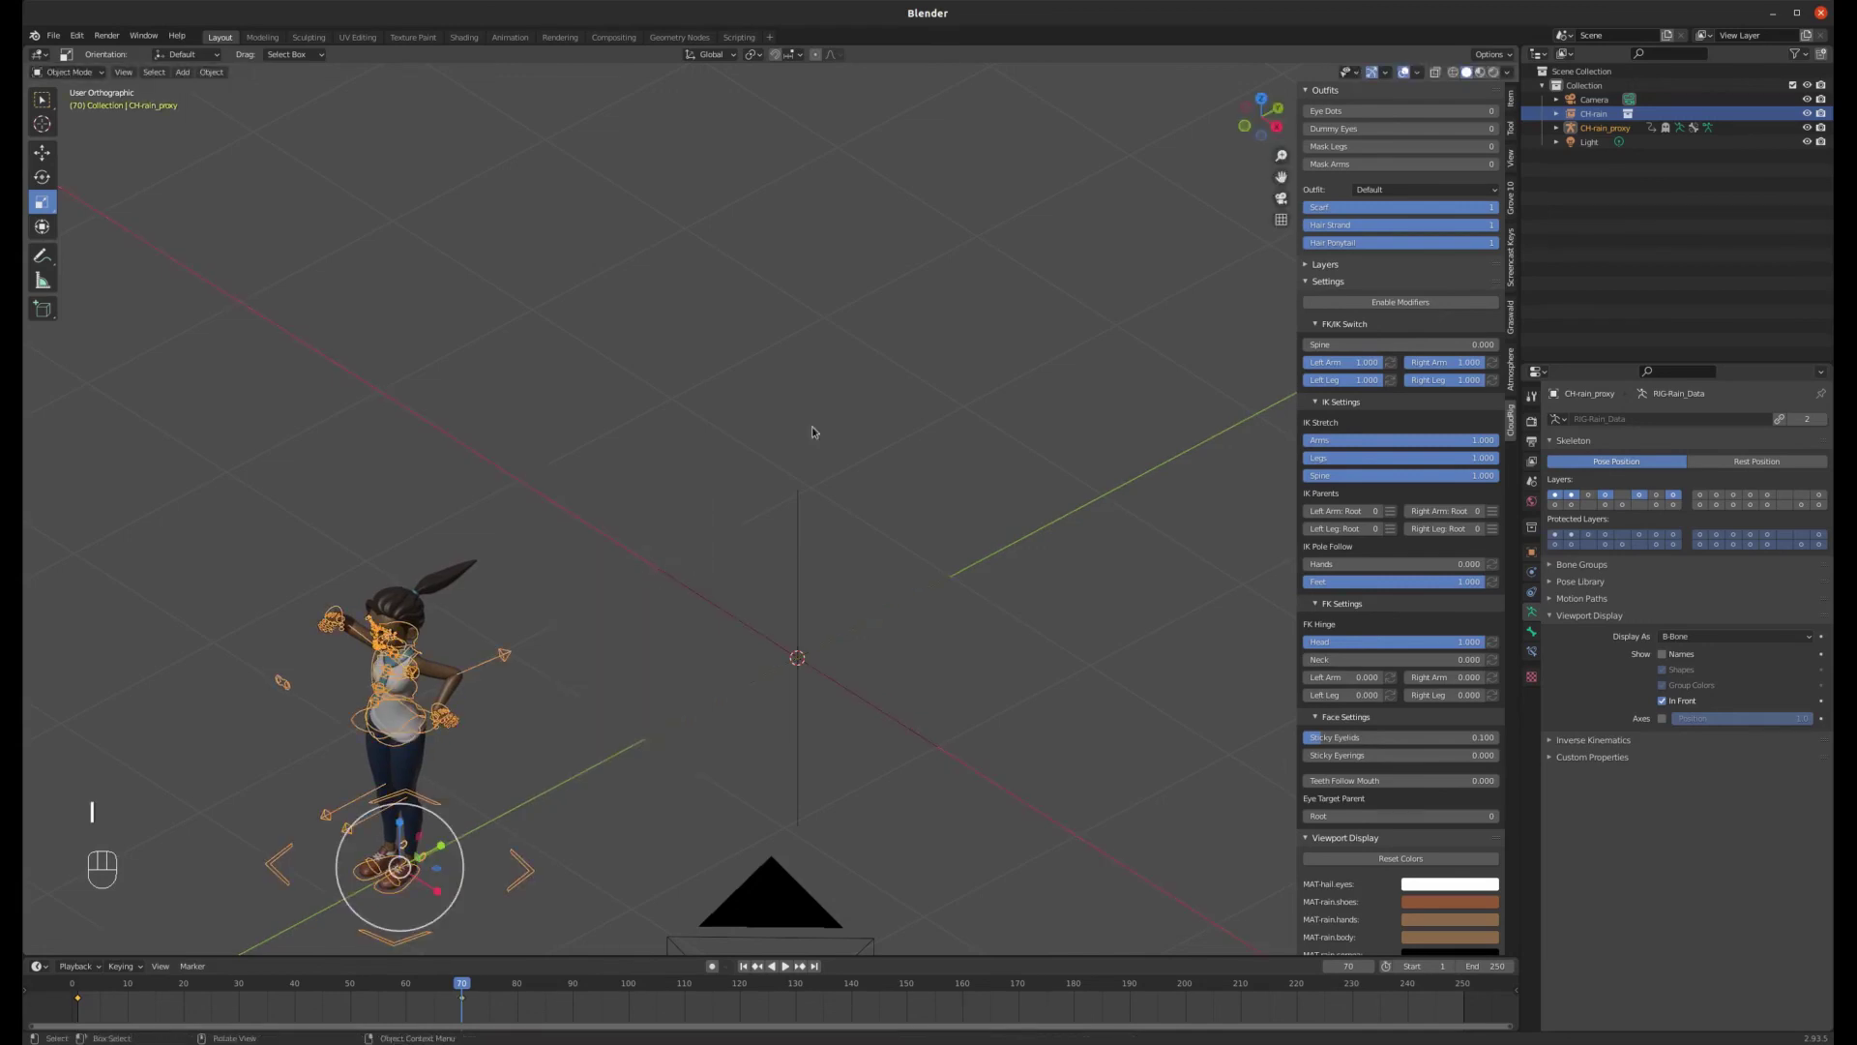
- Rewind to the start and play back the character's movement
scroll(down, 3)
click(749, 965)
scroll(down, 3)
click(790, 967)
scroll(up, 3)
scroll(up, 3)
scroll(down, 3)
scroll(up, 3)
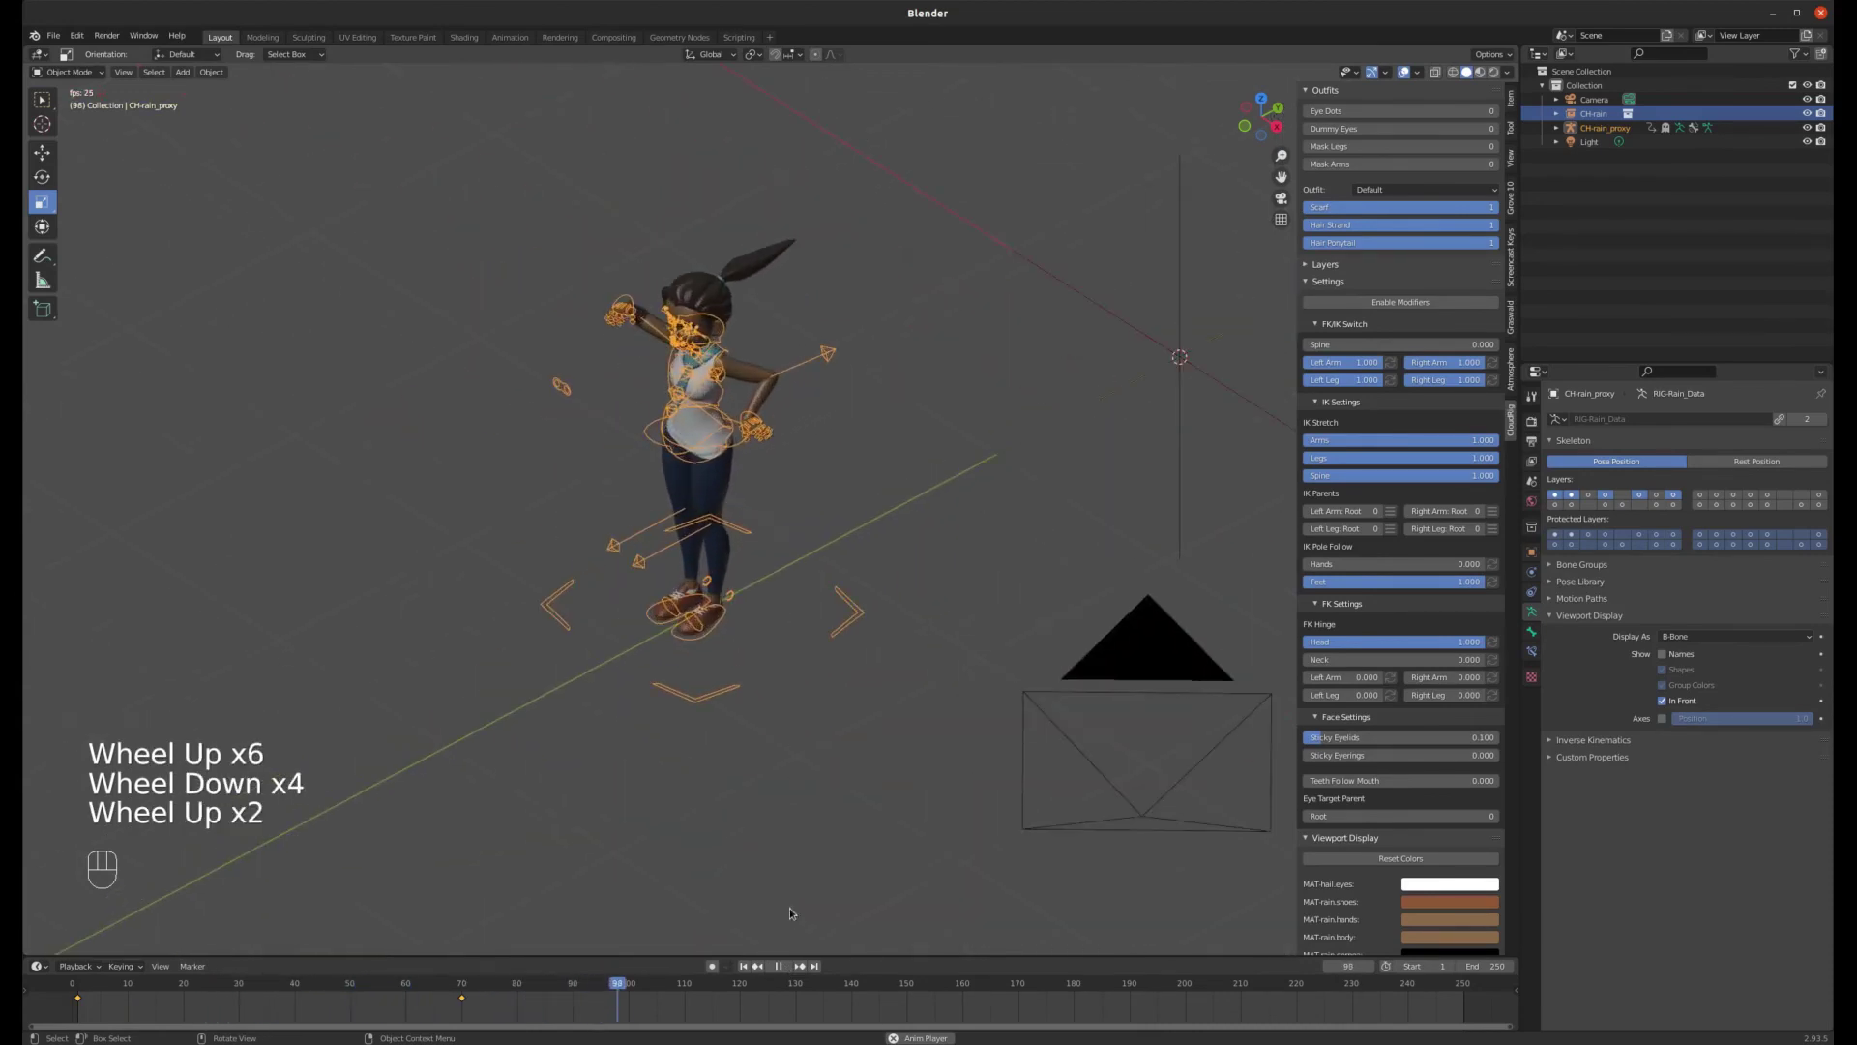
- Stop playback and return to frame 1 with the character at its starting spot
click(787, 970)
click(748, 968)
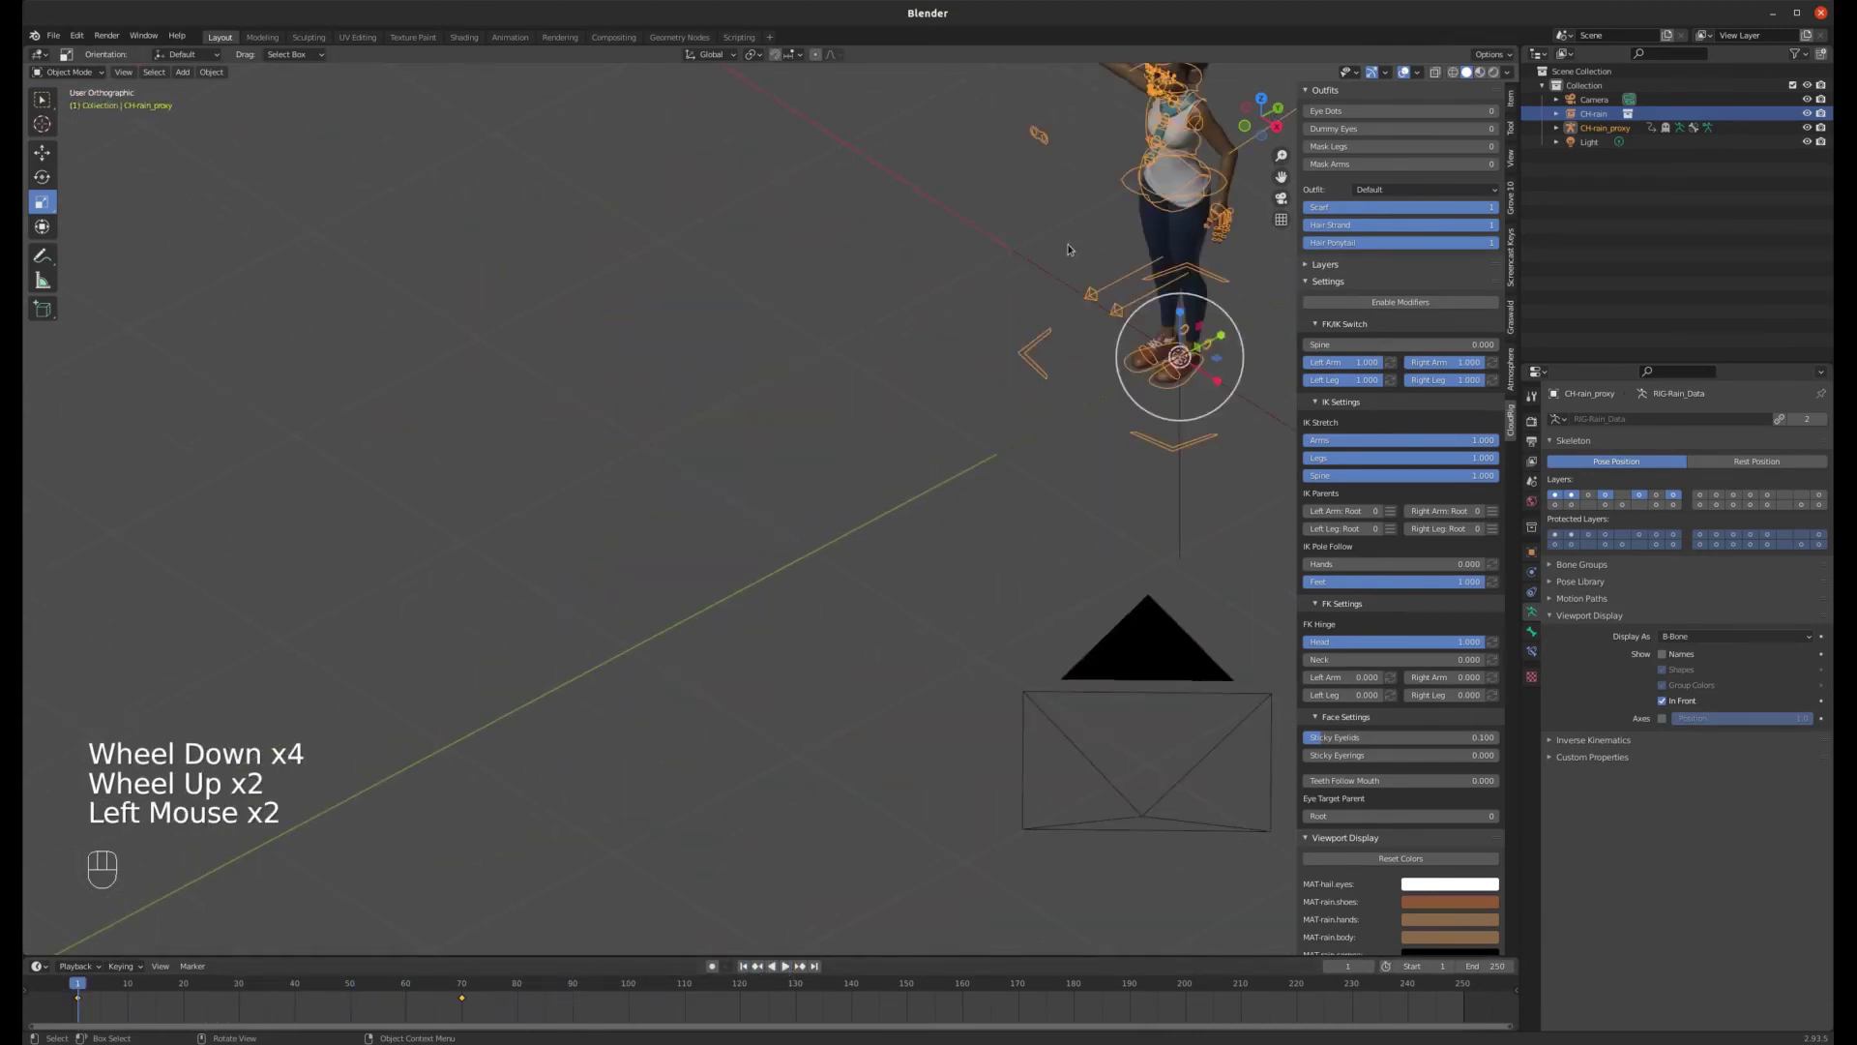
scroll(down, 3)
scroll(up, 3)
scroll(down, 3)
scroll(up, 3)
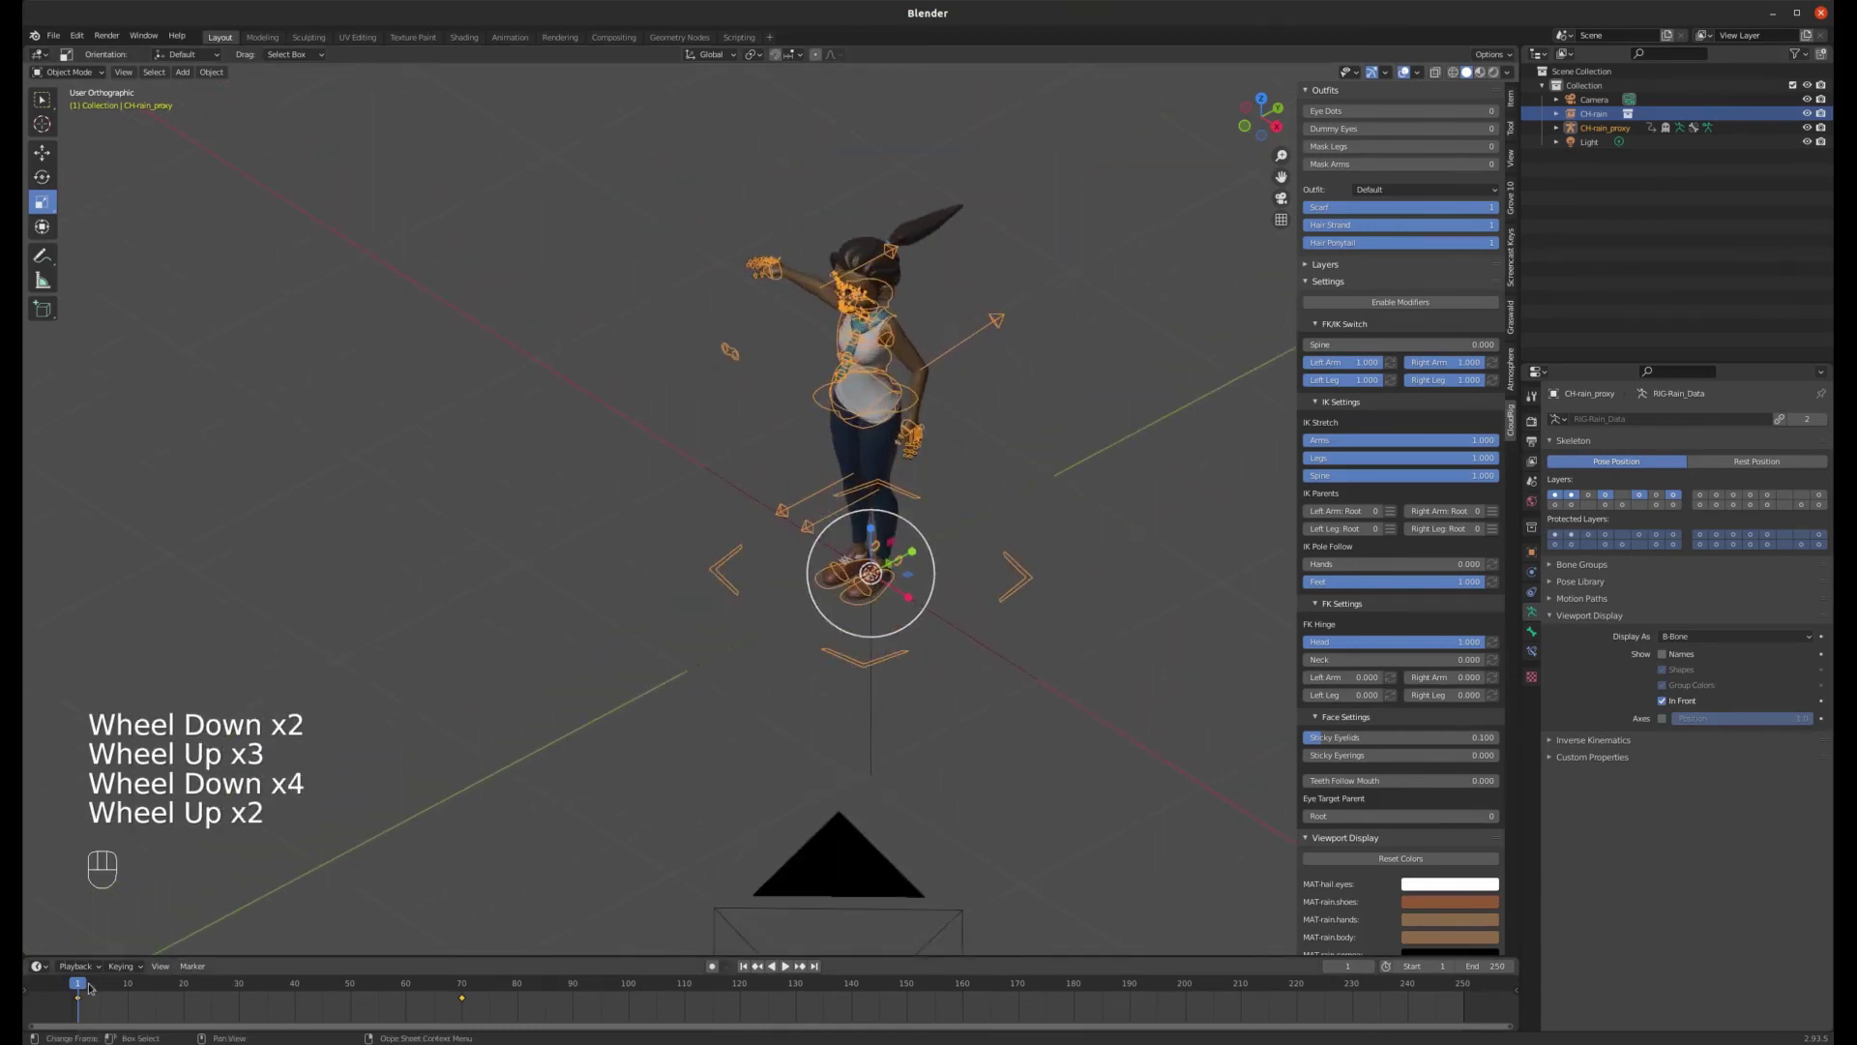
drag(85, 984, 153, 975)
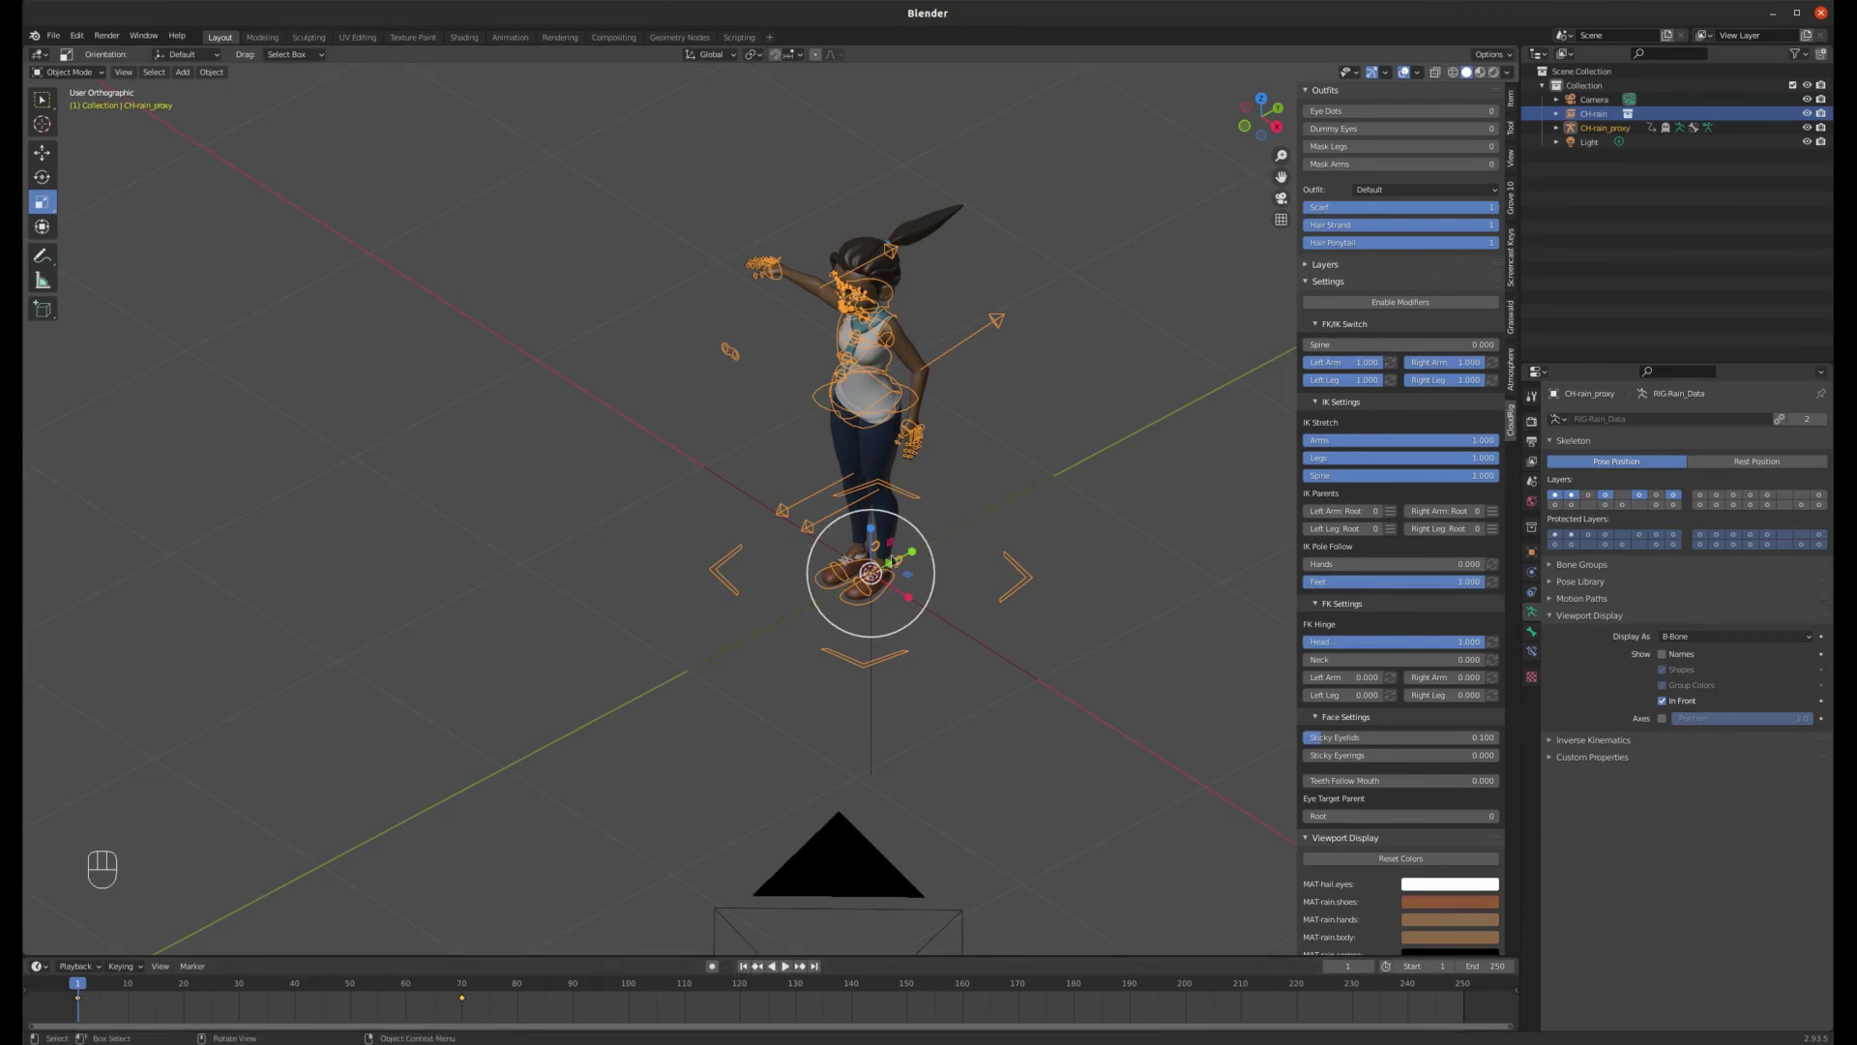
- Orbit and zoom in to frame Rain's upper body with the outstretched arm
scroll(up, 3)
scroll(down, 3)
scroll(up, 3)
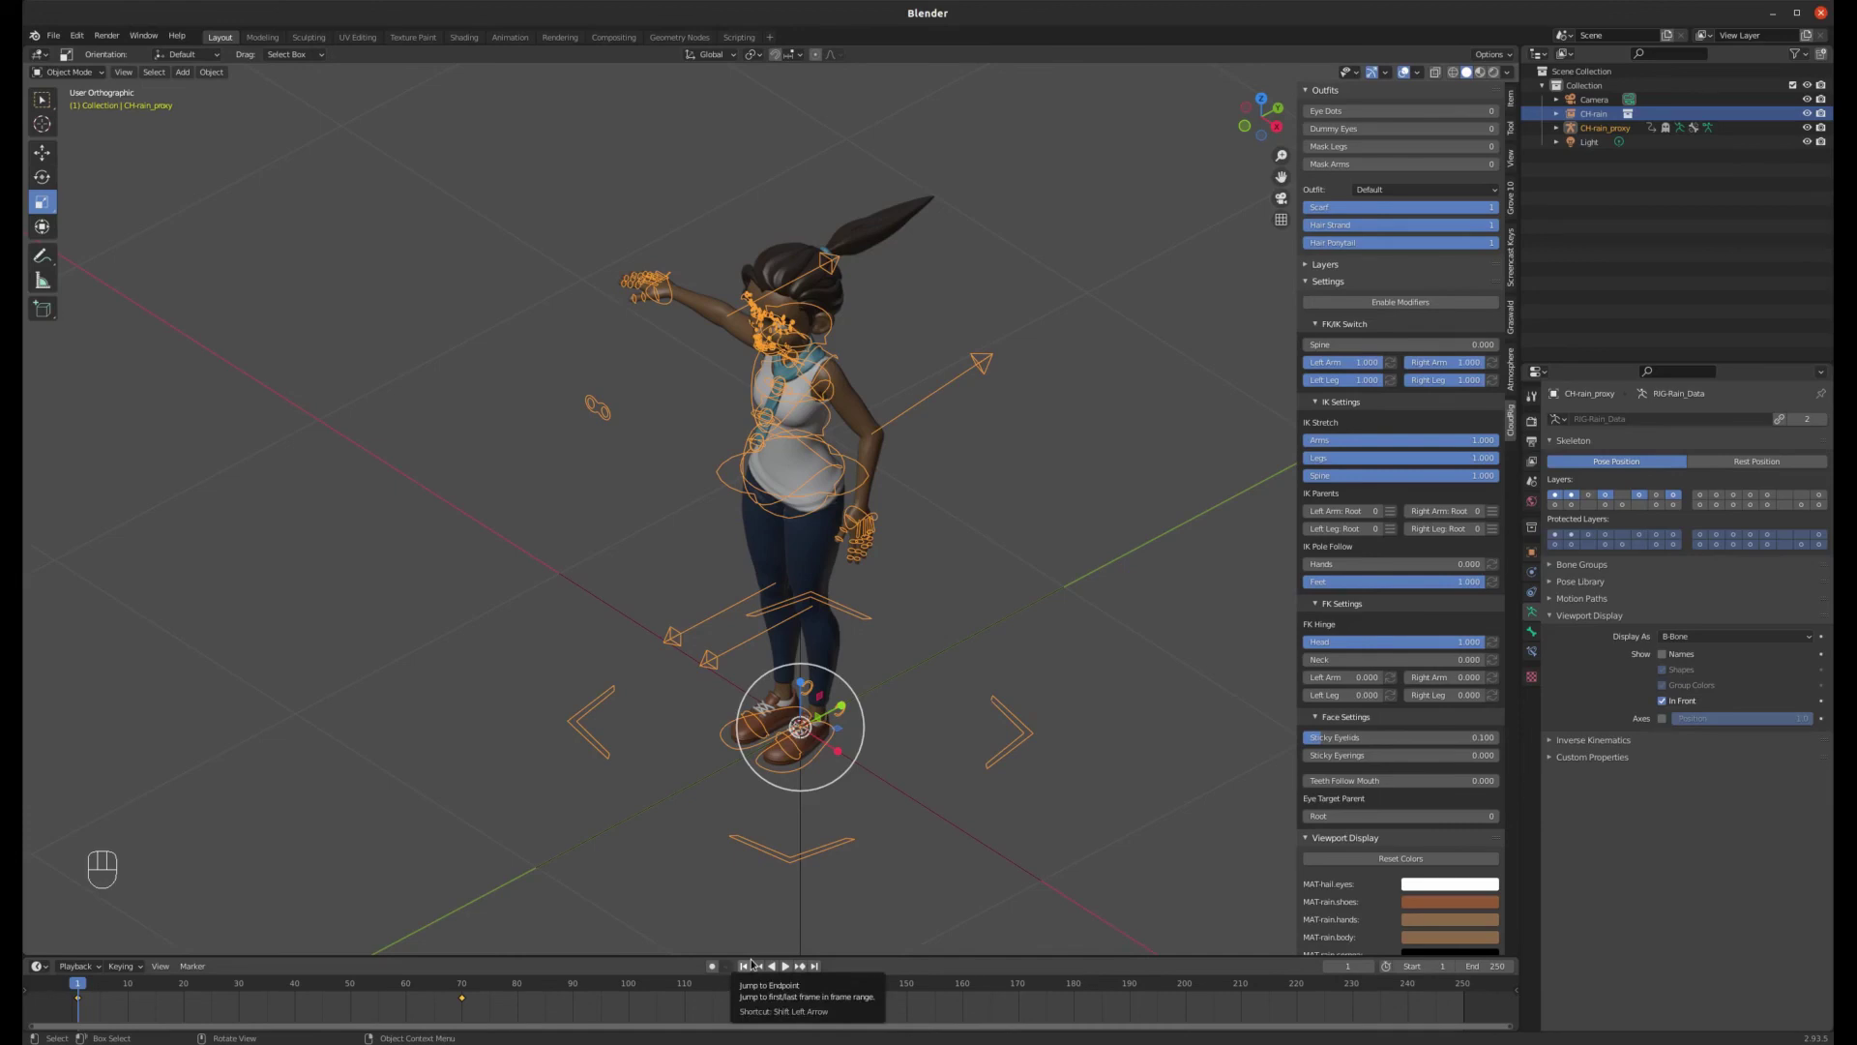
middle_click(720, 490)
scroll(up, 3)
scroll(down, 3)
drag(853, 426, 759, 413)
scroll(up, 3)
drag(828, 416, 828, 417)
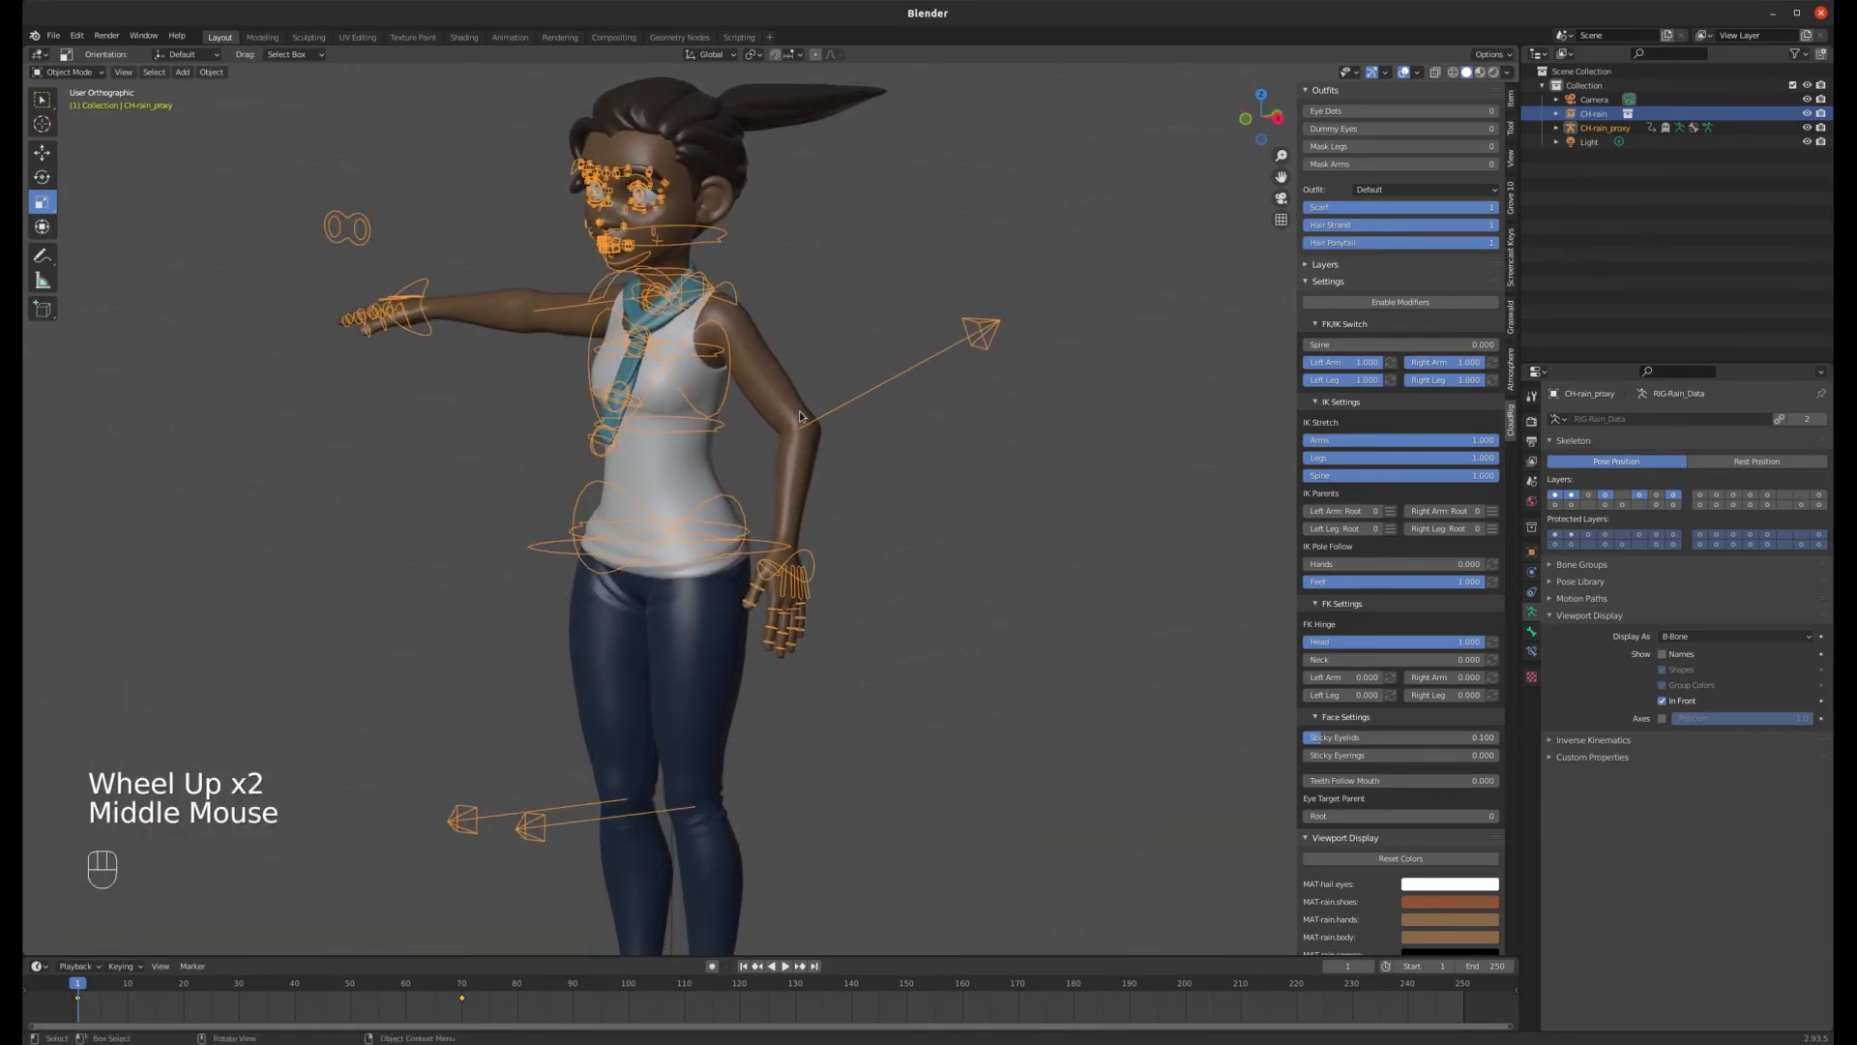